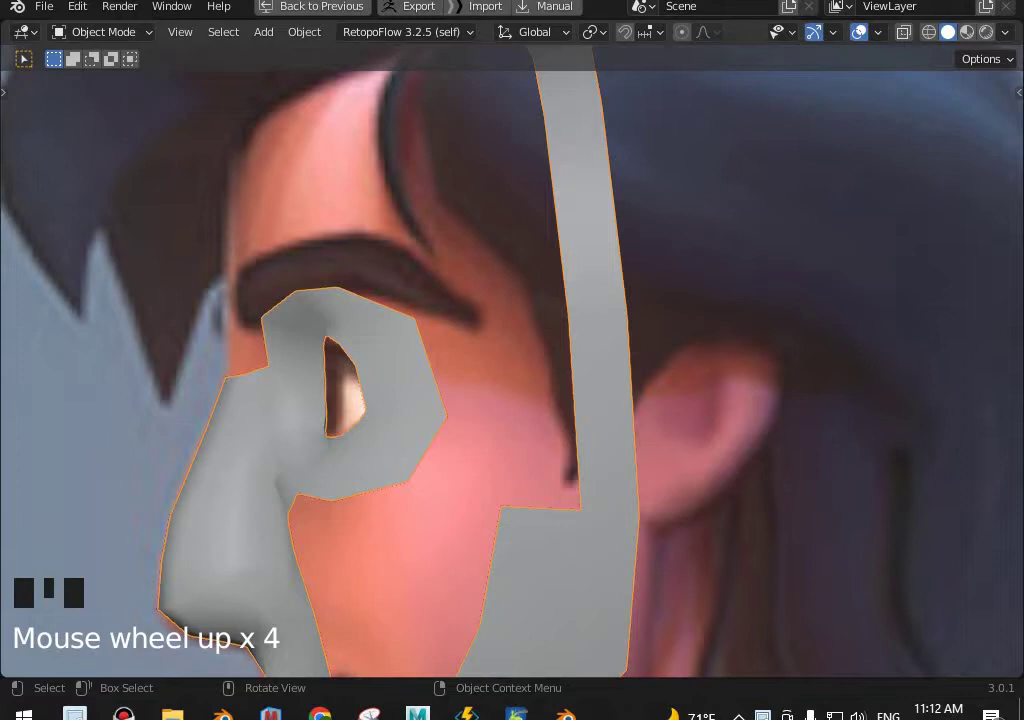
Orbit and zoom between front and side views to inspect the retopology mesh over the head.
{"action": "scroll", "scroll_direction": "down", "scroll_amount": 3}
{"action": "left_click_drag", "start_coordinate": [563, 405], "coordinate": [535, 501]}
{"action": "key", "text": "KP_1"}
{"action": "key", "text": "KP_3"}
{"action": "scroll", "scroll_direction": "up", "scroll_amount": 3}
{"action": "middle_click", "coordinate": [565, 443]}
{"action": "scroll", "scroll_direction": "down", "scroll_amount": 3}
{"action": "scroll", "scroll_direction": "up", "scroll_amount": 3}
{"action": "left_click_drag", "start_coordinate": [532, 467], "coordinate": [675, 464]}
{"action": "scroll", "scroll_direction": "up", "scroll_amount": 3}
{"action": "key", "text": "KP_1"}
{"action": "scroll", "scroll_direction": "up", "scroll_amount": 3}
{"action": "scroll", "scroll_direction": "down", "scroll_amount": 3}
{"action": "middle_click", "coordinate": [595, 459]}
{"action": "scroll", "scroll_direction": "up", "scroll_amount": 3}
{"action": "middle_click", "coordinate": [593, 421]}
{"action": "scroll", "scroll_direction": "down", "scroll_amount": 3}
{"action": "middle_click", "coordinate": [622, 446]}
{"action": "scroll", "scroll_direction": "down", "scroll_amount": 3}
{"action": "key", "text": "KP_1"}
{"action": "scroll", "scroll_direction": "up", "scroll_amount": 3}
{"action": "scroll", "scroll_direction": "down", "scroll_amount": 3}
{"action": "left_click_drag", "start_coordinate": [536, 467], "coordinate": [530, 471]}
{"action": "scroll", "scroll_direction": "up", "scroll_amount": 3}
{"action": "scroll", "scroll_direction": "up", "scroll_amount": 3}
{"action": "key", "text": "KP_3"}
{"action": "scroll", "scroll_direction": "down", "scroll_amount": 3}
{"action": "middle_click", "coordinate": [624, 433]}
{"action": "scroll", "scroll_direction": "up", "scroll_amount": 3}
{"action": "middle_click", "coordinate": [501, 500]}
{"action": "scroll", "scroll_direction": "up", "scroll_amount": 3}
Enter Edit Mode on the RetopoFlow face mesh and pick a vertex near the nose.
{"action": "key", "text": "Tab"}
{"action": "left_click", "coordinate": [485, 387]}
{"action": "scroll", "scroll_direction": "down", "scroll_amount": 3}
Grab and shift the upper and lower outline vertices to fit the head contour.
{"action": "key", "text": "g"}
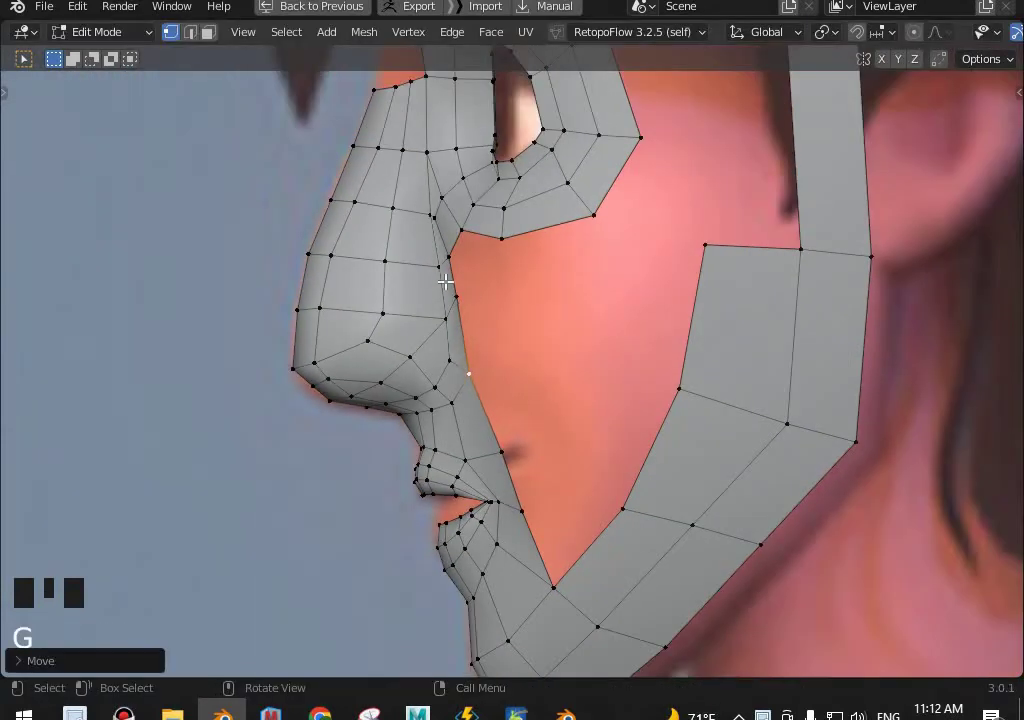
{"action": "left_click", "coordinate": [540, 294]}
{"action": "key", "text": "g"}
{"action": "key", "text": "g"}
{"action": "left_click", "coordinate": [559, 456]}
{"action": "key", "text": "g"}
Extrude the jaw strip edge and slide the outline vertices along X in front view.
{"action": "scroll", "scroll_direction": "down", "scroll_amount": 3}
{"action": "middle_click", "coordinate": [608, 372]}
{"action": "scroll", "scroll_direction": "up", "scroll_amount": 3}
{"action": "middle_click", "coordinate": [573, 553]}
{"action": "left_click", "coordinate": [577, 469]}
{"action": "middle_click", "coordinate": [573, 536]}
{"action": "scroll", "scroll_direction": "down", "scroll_amount": 3}
{"action": "key", "text": "e"}
{"action": "key", "text": "KP_1"}
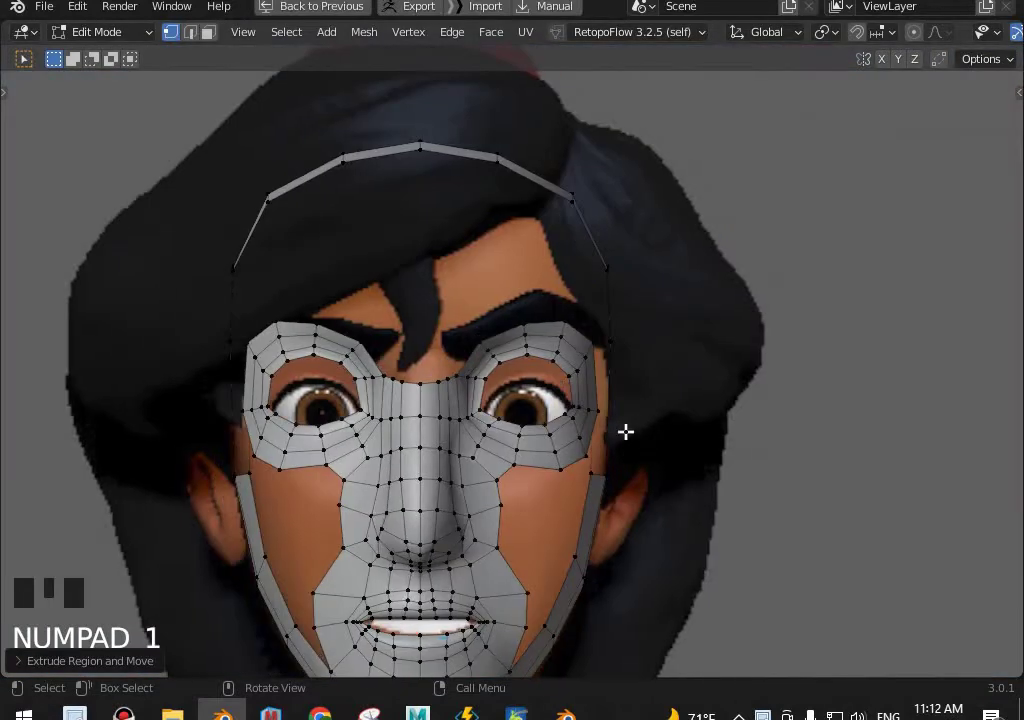
{"action": "key", "text": "g"}
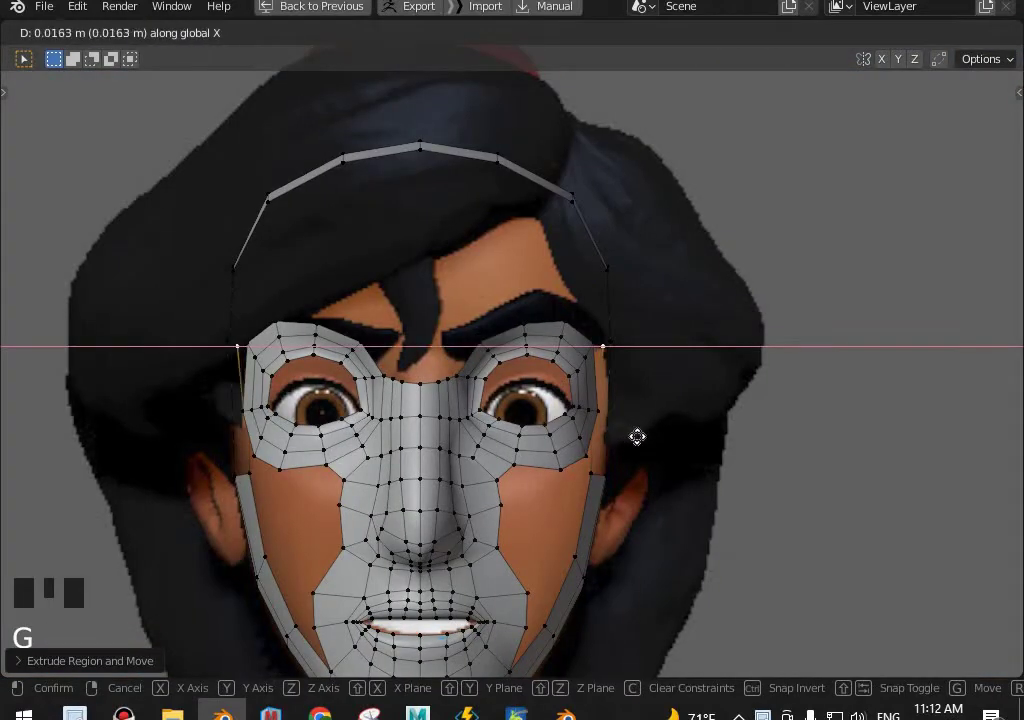
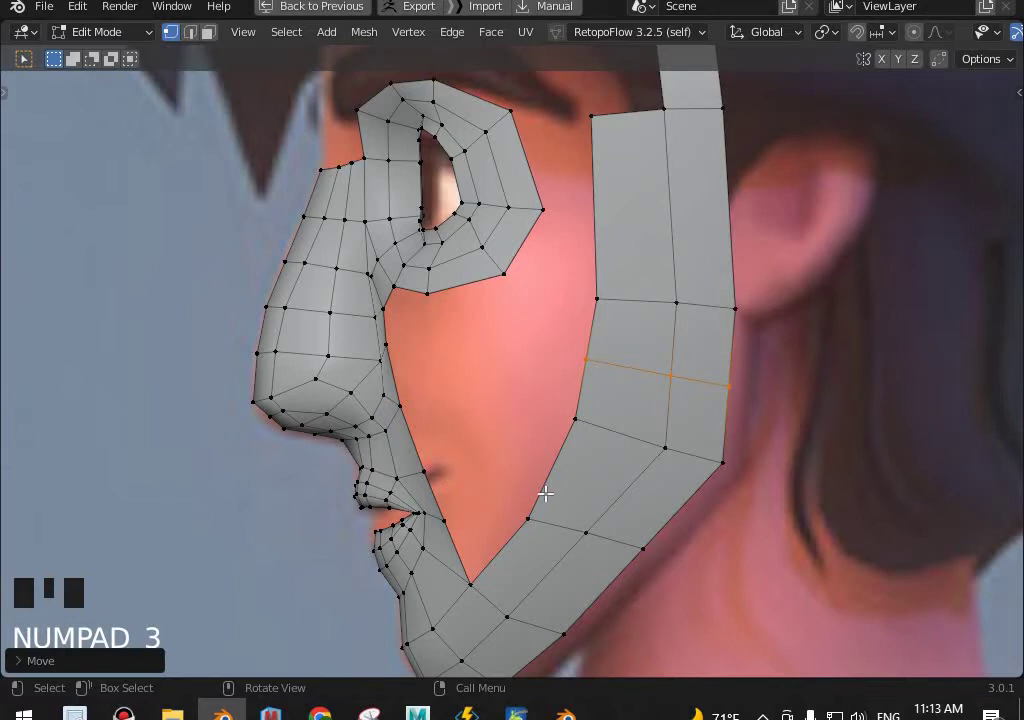
Add a loop cut across the jaw strip and nudge the lower outline vertices along the chin.
{"action": "key", "text": "KP_1"}
{"action": "left_click", "coordinate": [488, 519]}
{"action": "key", "text": "g"}
{"action": "key", "text": "ctrl+r"}
{"action": "key", "text": "g"}
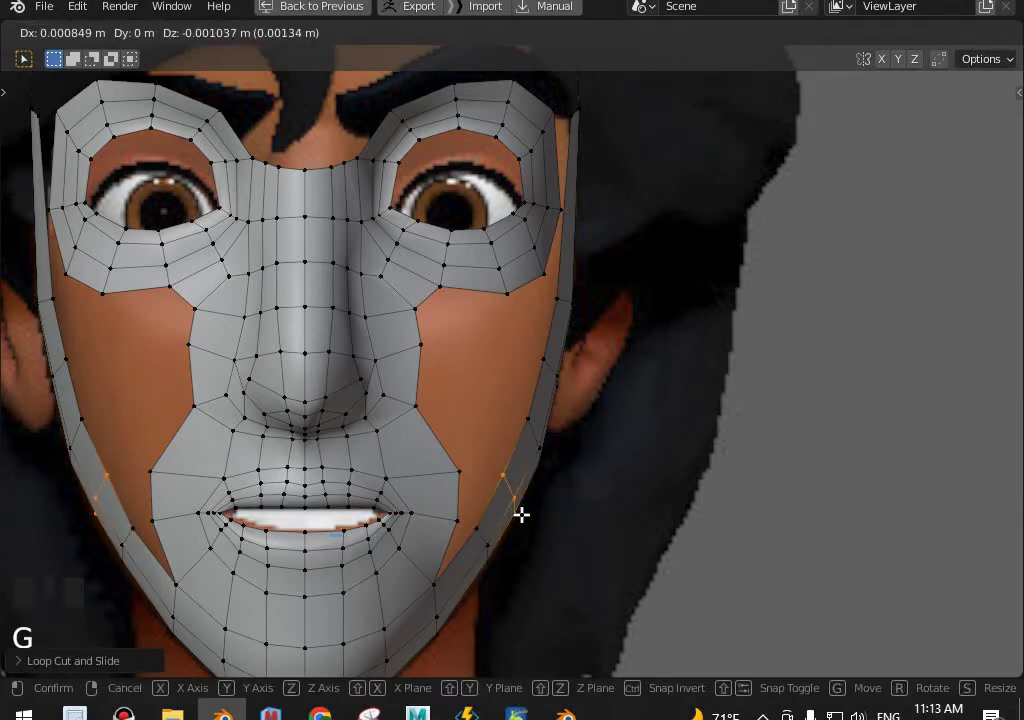
{"action": "key", "text": "KP_3"}
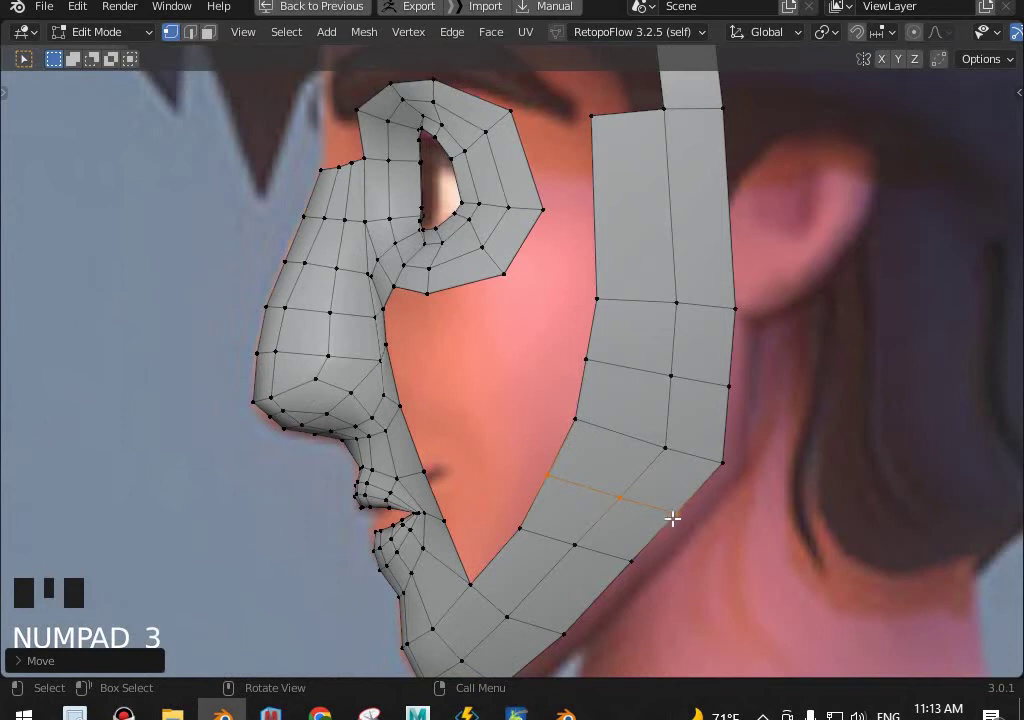
{"action": "scroll", "scroll_direction": "down", "scroll_amount": 3}
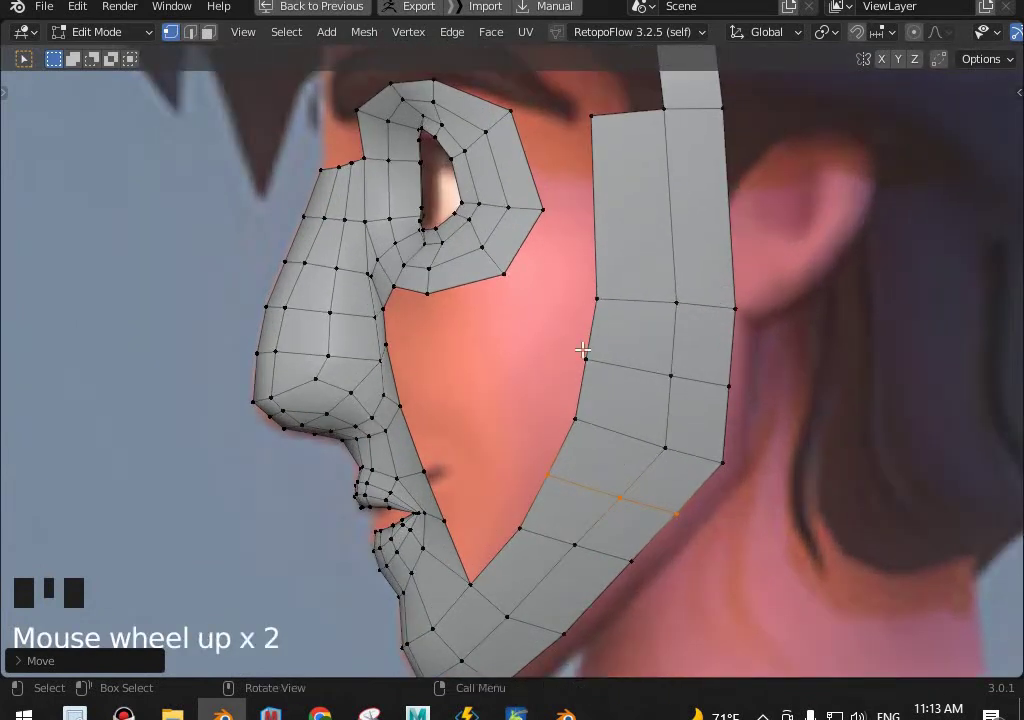
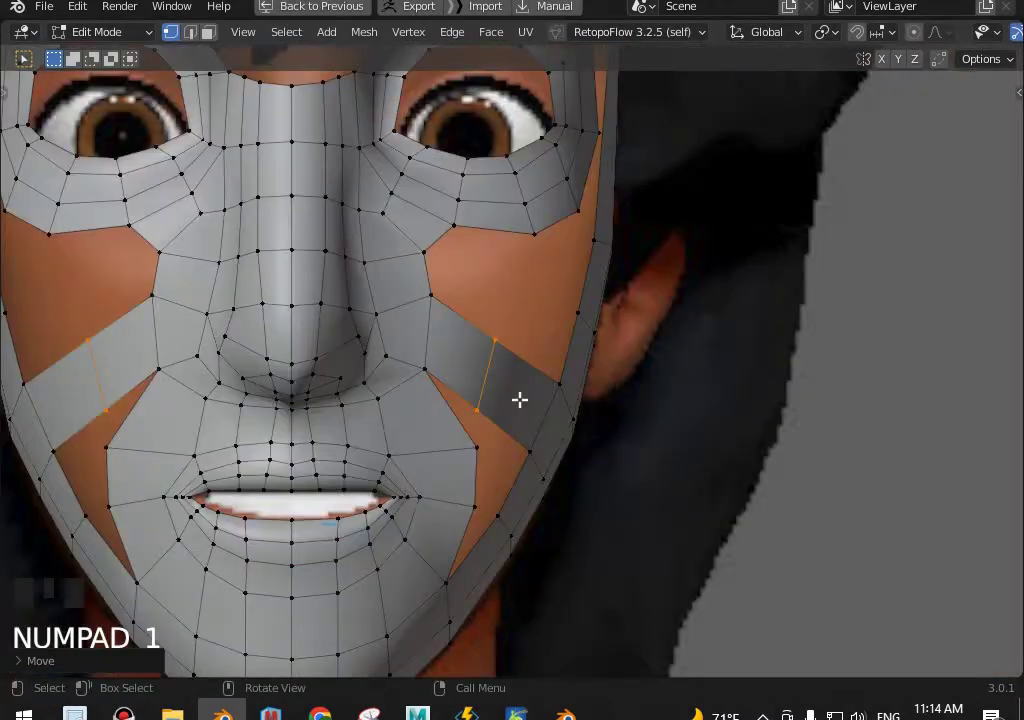
Slide the new cheek edge and neighbouring vertices sideways along X to follow the face.
{"action": "key", "text": "g"}
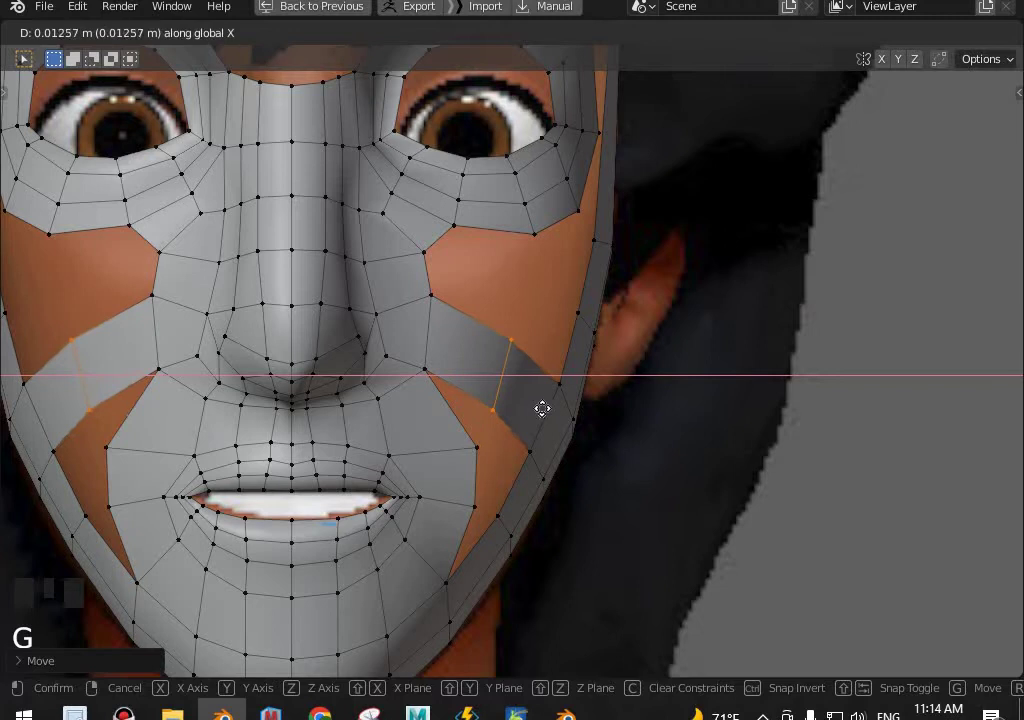
{"action": "key", "text": "r"}
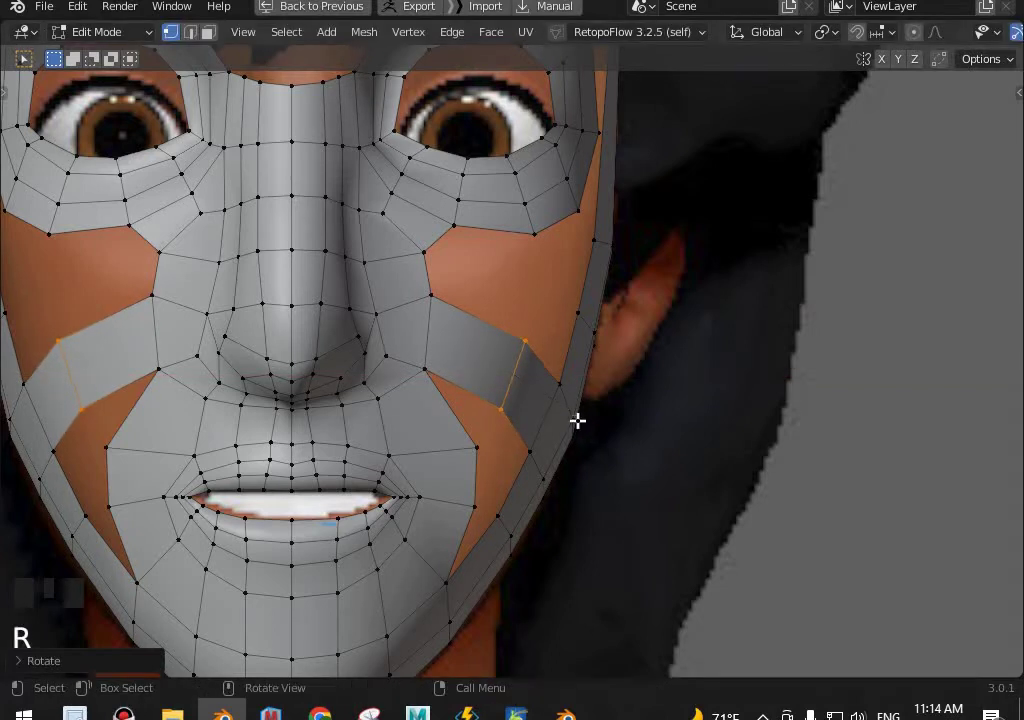
{"action": "key", "text": "Left"}
{"action": "key", "text": "g"}
{"action": "key", "text": "Left"}
{"action": "key", "text": "g"}
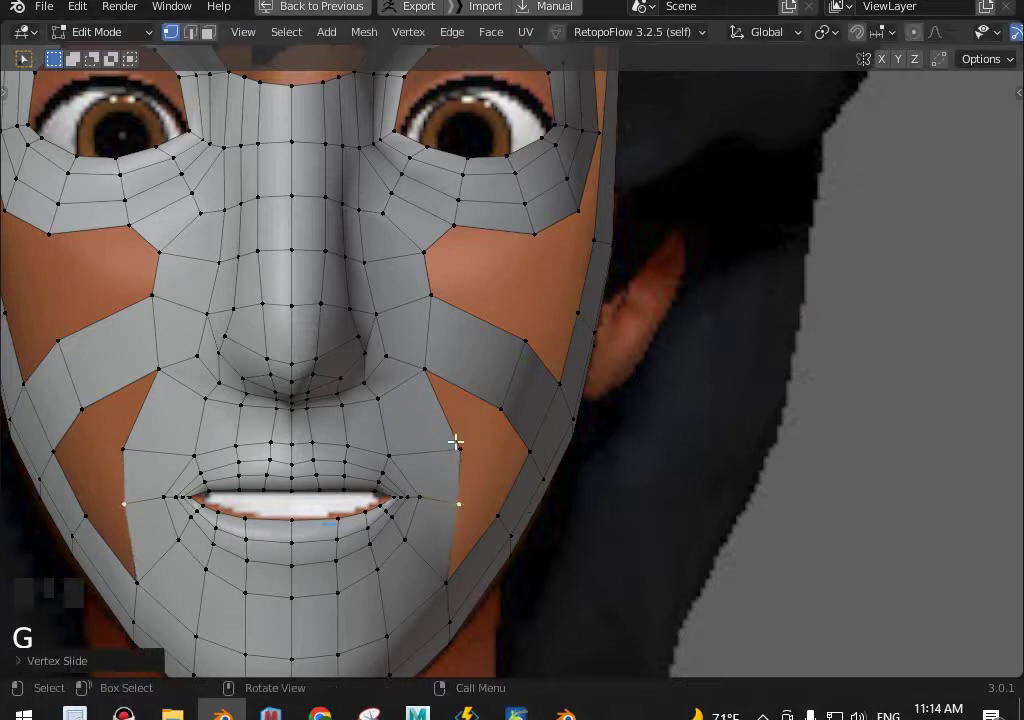
{"action": "key", "text": "Left"}
{"action": "key", "text": "g"}
{"action": "key", "text": "KP_3"}
Add a loop cut across the cheek band and position it in front view.
{"action": "left_click_drag", "start_coordinate": [536, 487], "coordinate": [551, 358]}
{"action": "key", "text": "ctrl+r"}
{"action": "key", "text": "KP_1"}
{"action": "key", "text": "g"}
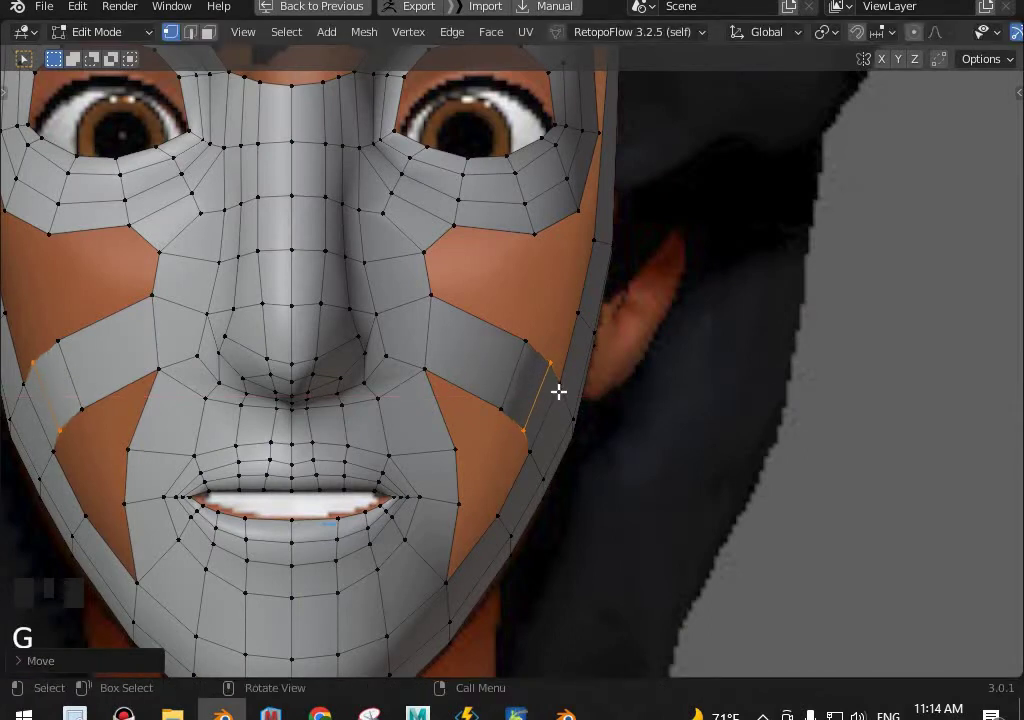
{"action": "left_click", "coordinate": [556, 386]}
{"action": "left_click_drag", "start_coordinate": [559, 416], "coordinate": [502, 511]}
{"action": "left_click", "coordinate": [502, 511]}
Ease the outer jaw edge vertices outward to hug the jawline and adjust the chin corners.
{"action": "left_click", "coordinate": [576, 439]}
{"action": "left_click", "coordinate": [571, 366]}
{"action": "left_click", "coordinate": [574, 414]}
{"action": "key", "text": "KP_1"}
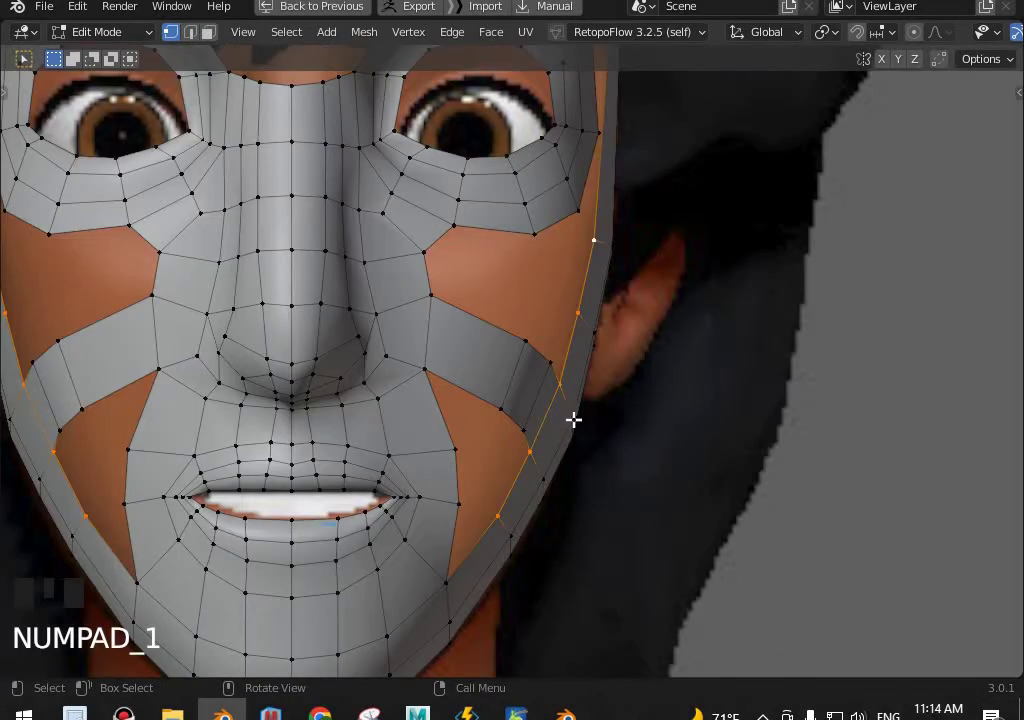
{"action": "key", "text": "g"}
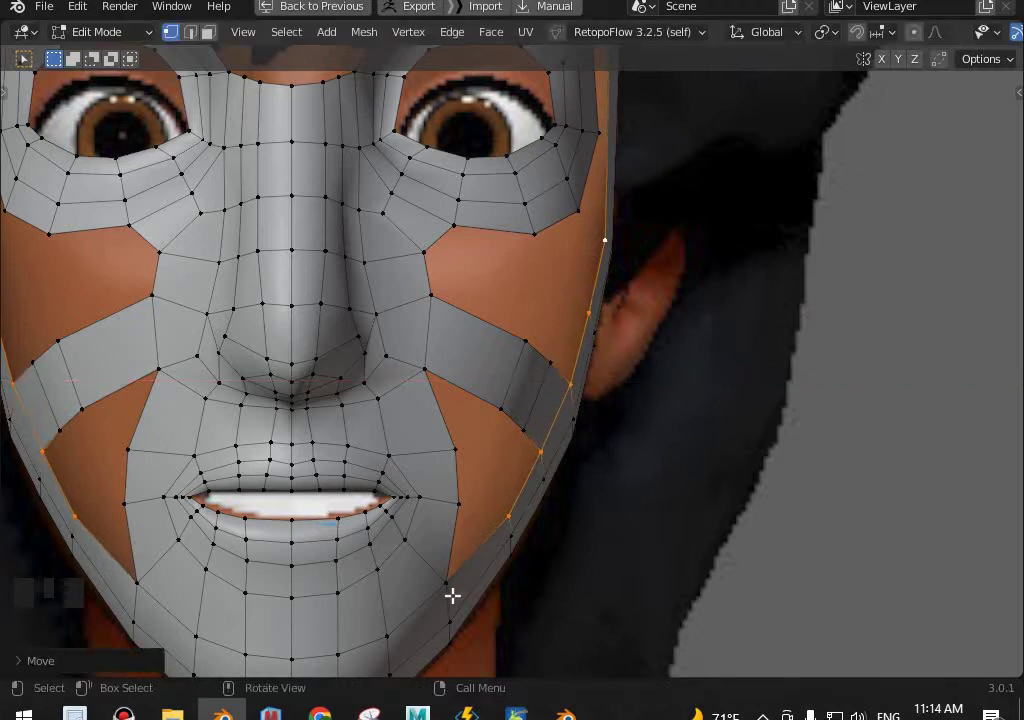
{"action": "left_click", "coordinate": [474, 524]}
{"action": "left_click_drag", "start_coordinate": [474, 475], "coordinate": [483, 499]}
Nudge a border vertex and select the open edges beside the mouth corner.
{"action": "key", "text": "g"}
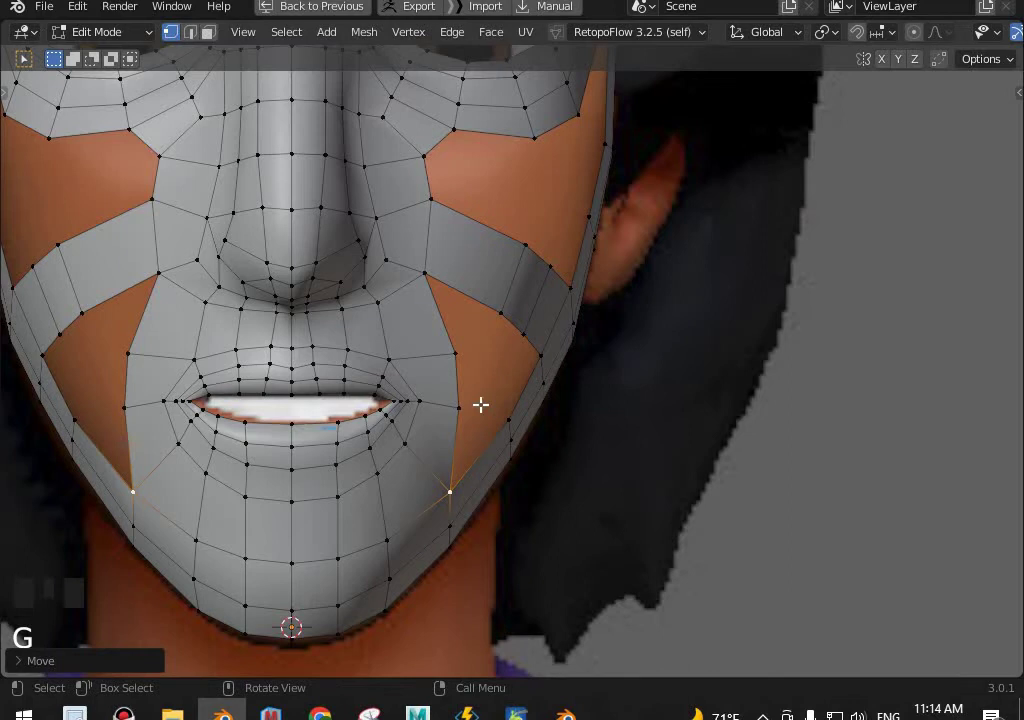
{"action": "left_click_drag", "start_coordinate": [422, 385], "coordinate": [402, 359]}
{"action": "scroll", "scroll_direction": "up", "scroll_amount": 3}
{"action": "left_click", "coordinate": [400, 333]}
{"action": "left_click", "coordinate": [390, 325]}
{"action": "left_click", "coordinate": [550, 342]}
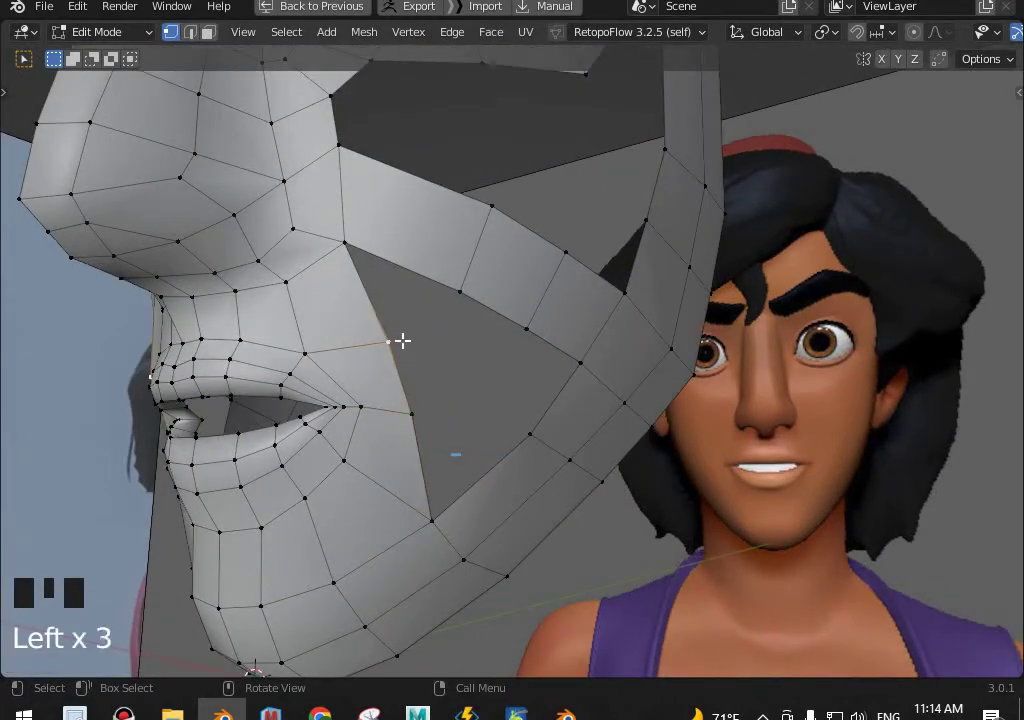
{"action": "left_click", "coordinate": [410, 403]}
{"action": "left_click", "coordinate": [444, 329]}
Extrude a new quad from the mouth-corner edge to start filling the right cheek gap.
{"action": "key", "text": "e"}
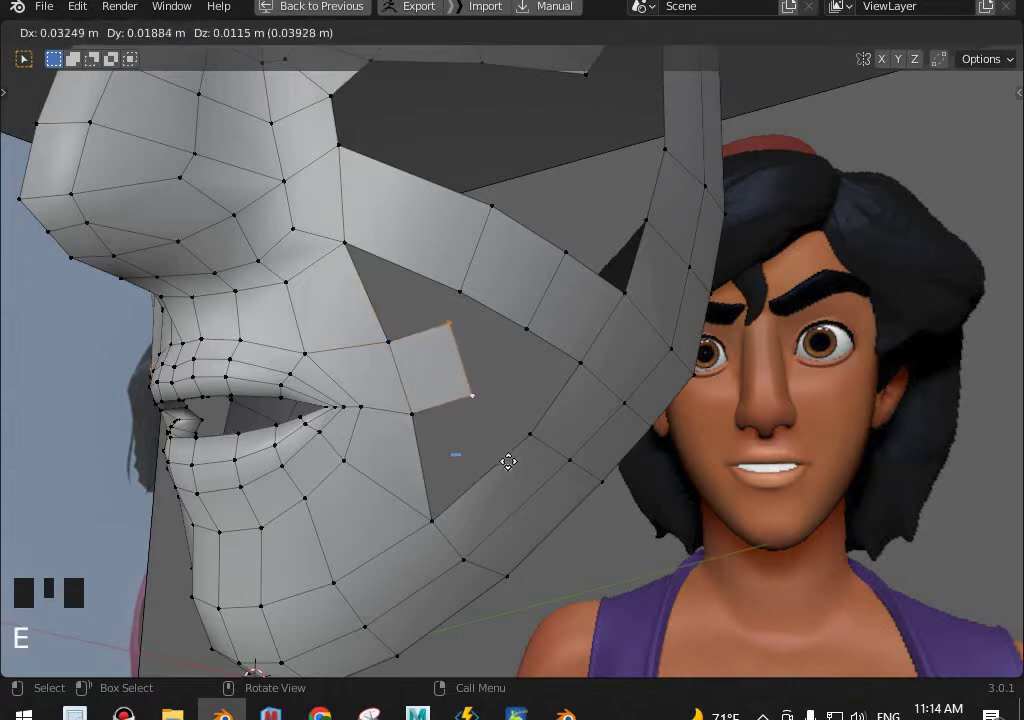
{"action": "key", "text": "KP_1"}
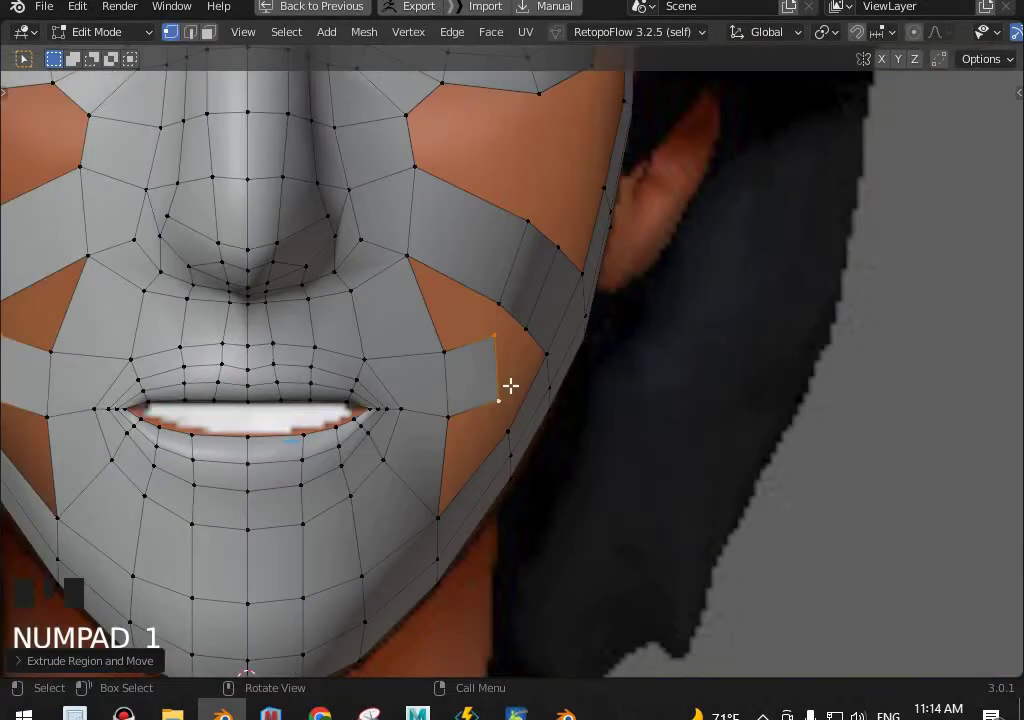
{"action": "left_click", "coordinate": [405, 266]}
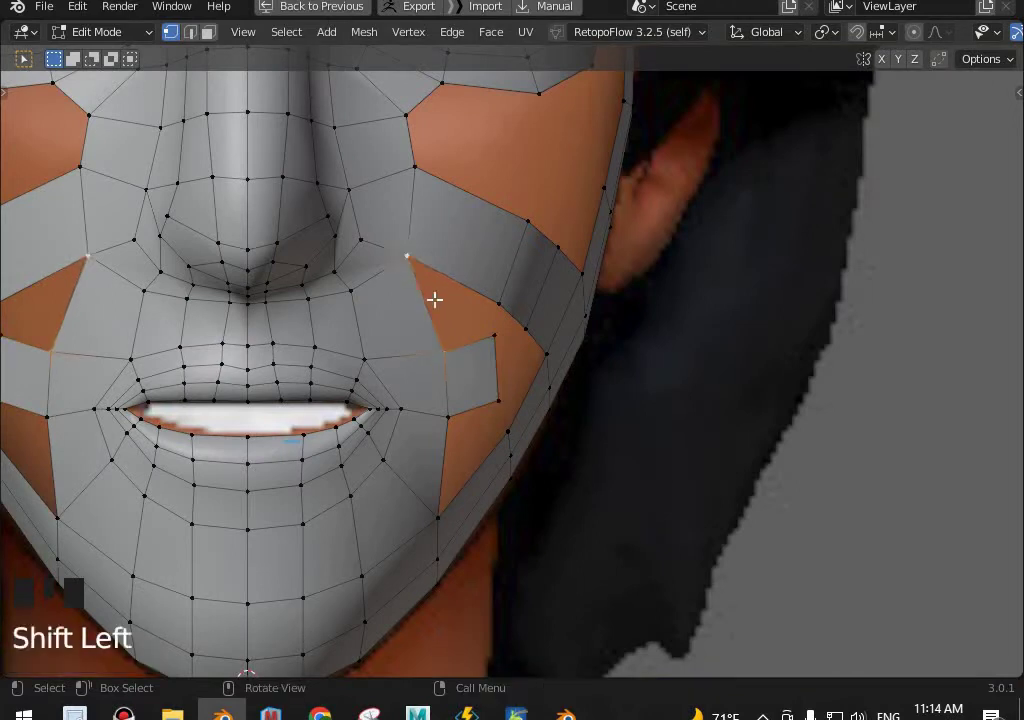
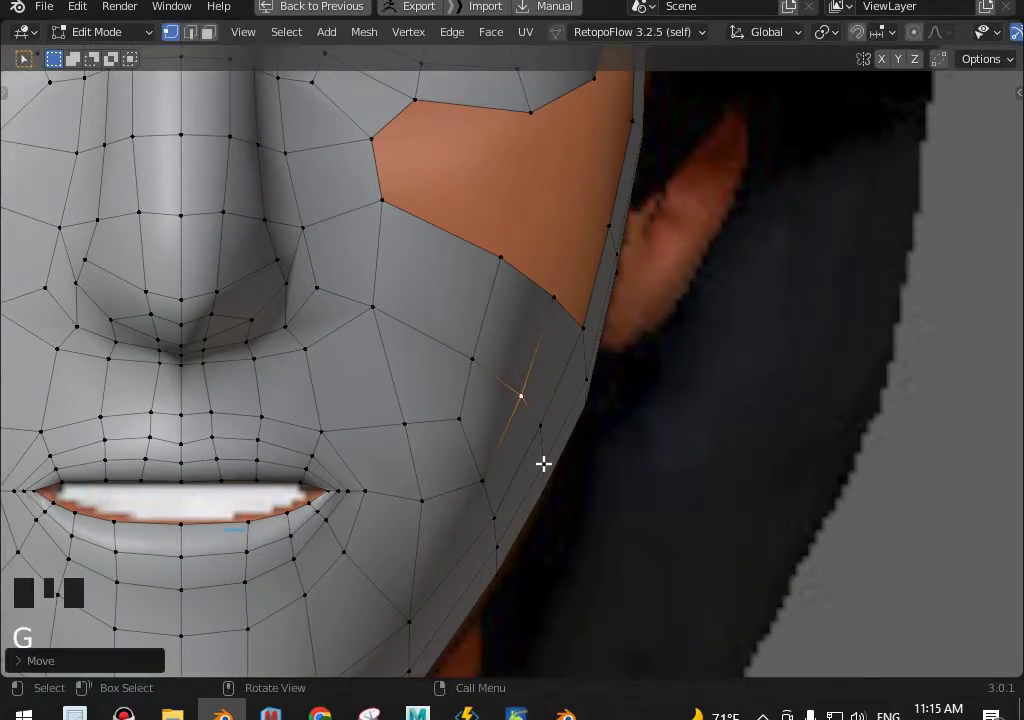
Slide the lower-cheek vertices along their edges to even out the quads, undoing one move.
{"action": "left_click", "coordinate": [537, 423]}
{"action": "left_click", "coordinate": [550, 429]}
{"action": "key", "text": "g"}
{"action": "scroll", "scroll_direction": "down", "scroll_amount": 3}
{"action": "scroll", "scroll_direction": "up", "scroll_amount": 3}
{"action": "left_click", "coordinate": [468, 398]}
{"action": "left_click", "coordinate": [493, 398]}
{"action": "key", "text": "g"}
{"action": "key", "text": "g"}
{"action": "key", "text": "g"}
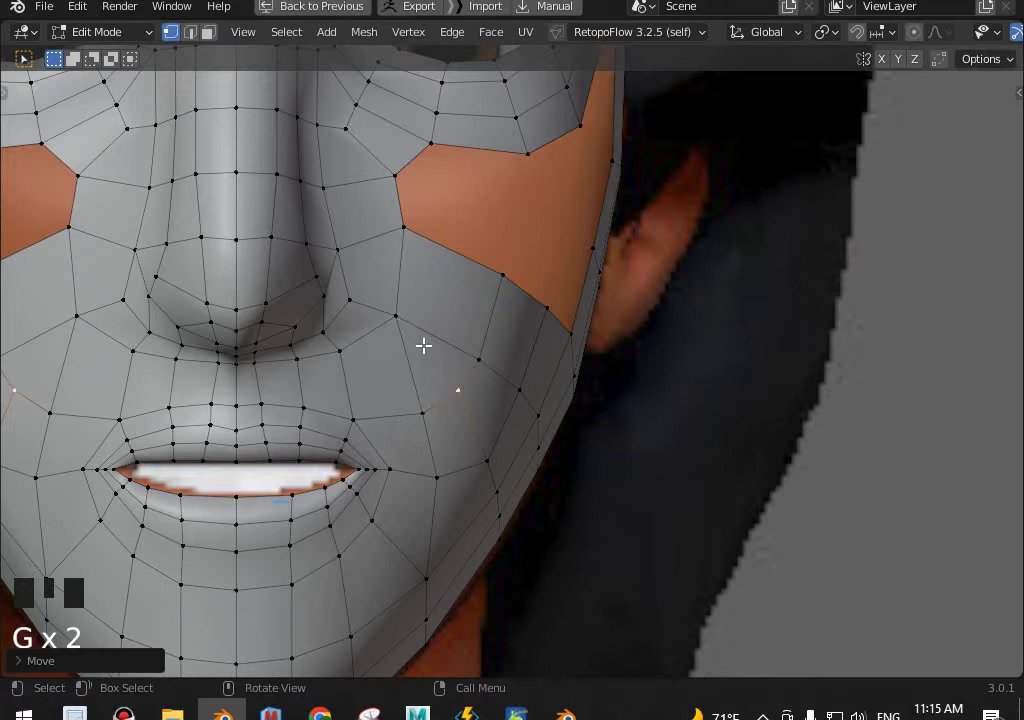
{"action": "key", "text": "g"}
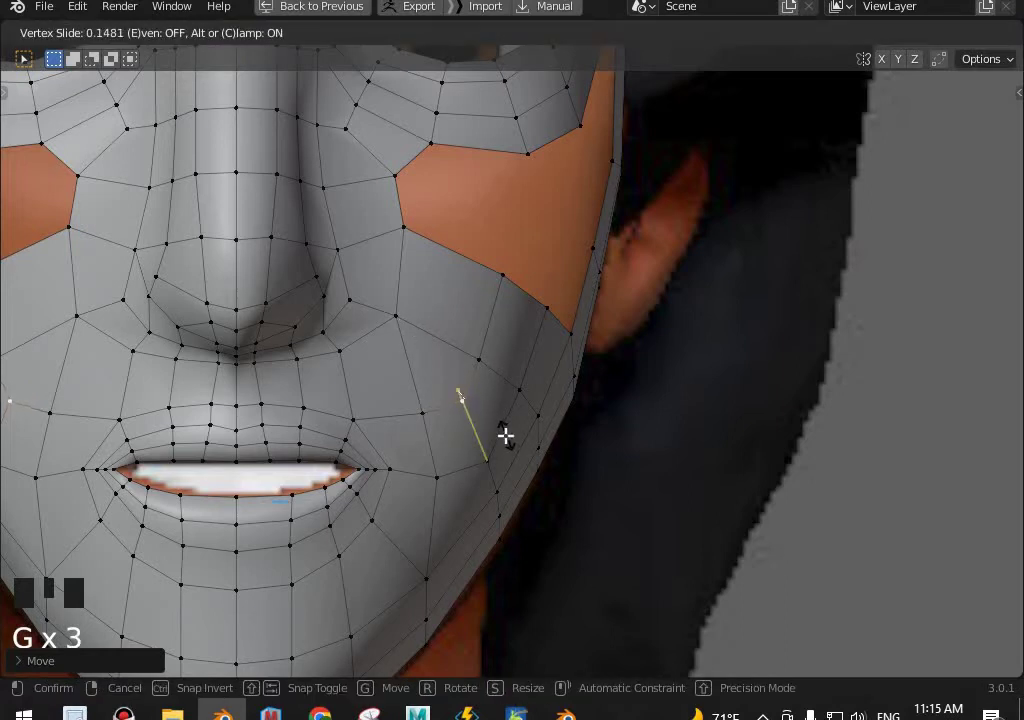
{"action": "key", "text": "ctrl+z"}
From the side view, nudge the cheek-gap border vertices along Y to follow the face.
{"action": "left_click_drag", "start_coordinate": [536, 401], "coordinate": [489, 398]}
{"action": "scroll", "scroll_direction": "down", "scroll_amount": 3}
{"action": "middle_click", "coordinate": [474, 355]}
{"action": "scroll", "scroll_direction": "up", "scroll_amount": 3}
{"action": "key", "text": "KP_3"}
{"action": "scroll", "scroll_direction": "down", "scroll_amount": 3}
{"action": "middle_click", "coordinate": [517, 433]}
{"action": "scroll", "scroll_direction": "up", "scroll_amount": 3}
{"action": "left_click", "coordinate": [609, 441]}
{"action": "key", "text": "g"}
{"action": "left_click", "coordinate": [638, 373]}
{"action": "key", "text": "g"}
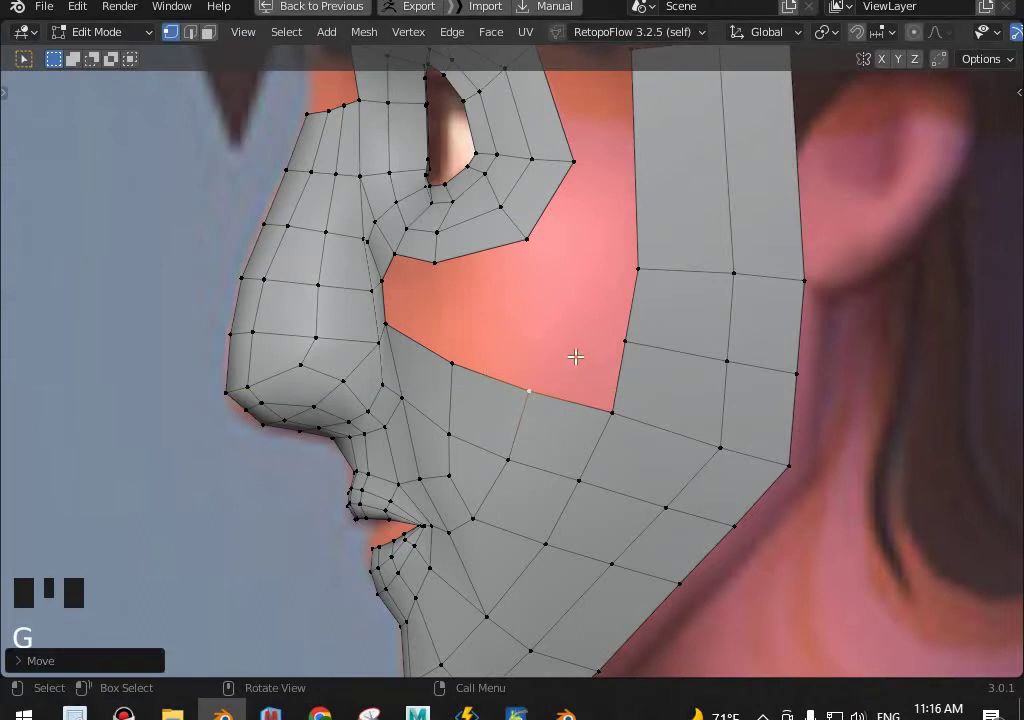
Fill a face at the upper cheek and start a new cut crossing both cheek gaps.
{"action": "left_click_drag", "start_coordinate": [592, 349], "coordinate": [558, 316]}
{"action": "key", "text": "KP_1"}
{"action": "scroll", "scroll_direction": "up", "scroll_amount": 3}
{"action": "left_click", "coordinate": [598, 336]}
{"action": "key", "text": "f"}
{"action": "key", "text": "ctrl+r"}
Run the cut across the cheek gap from the nose and slide its middle vertices into place.
{"action": "key", "text": "g"}
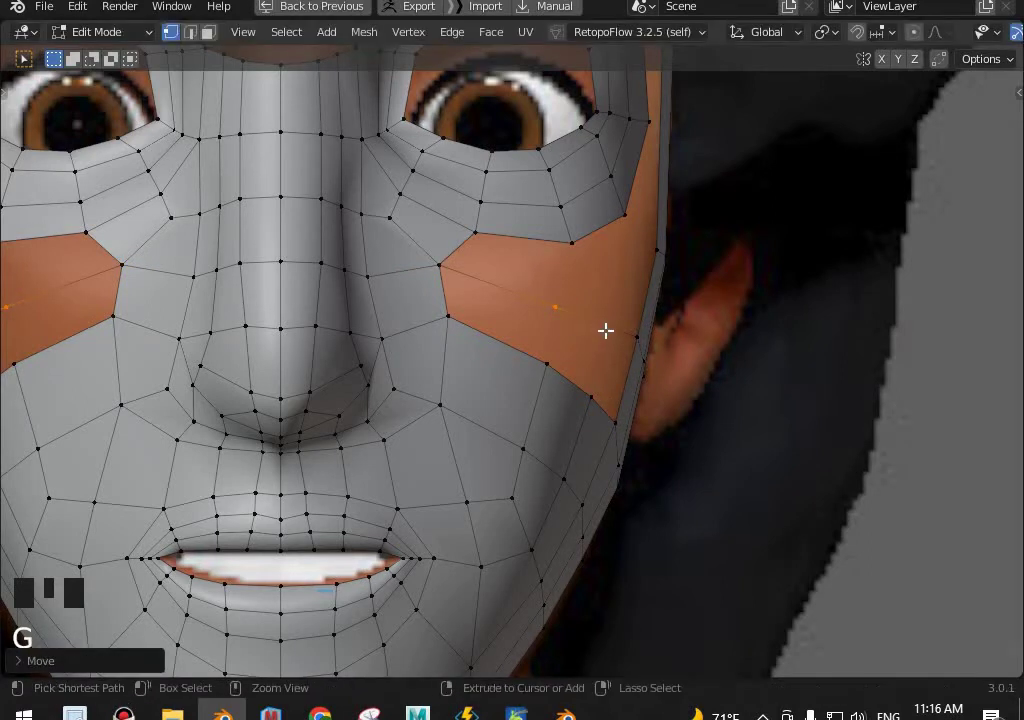
{"action": "key", "text": "ctrl+r"}
{"action": "key", "text": "g"}
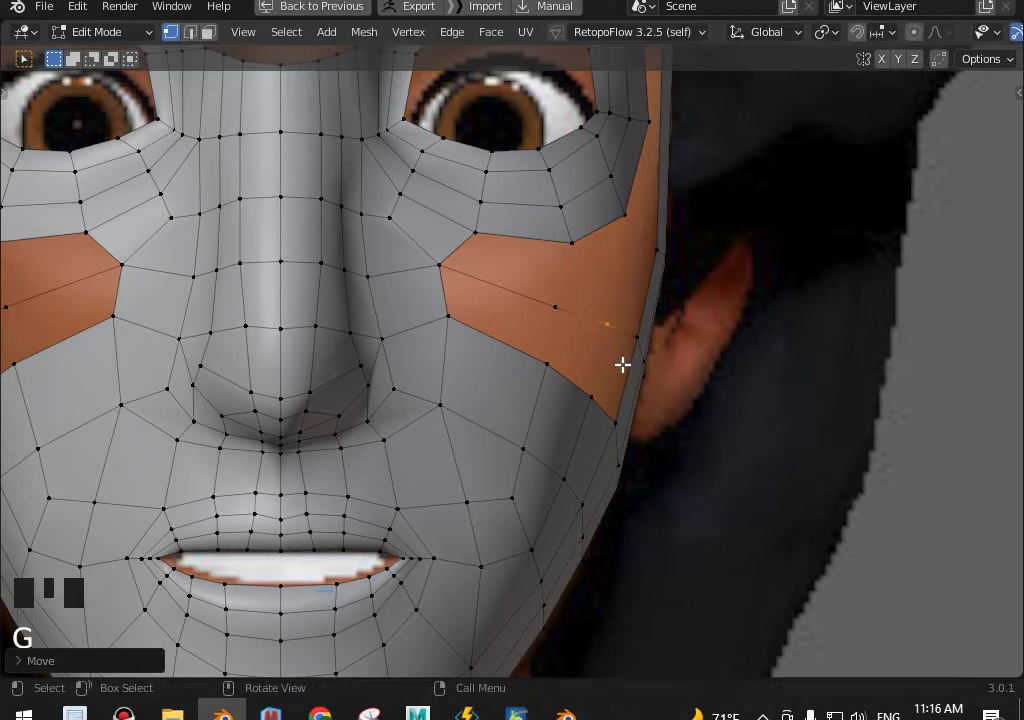
{"action": "key", "text": "KP_3"}
{"action": "key", "text": "g"}
{"action": "key", "text": "Left"}
{"action": "key", "text": "Left"}
{"action": "key", "text": "g"}
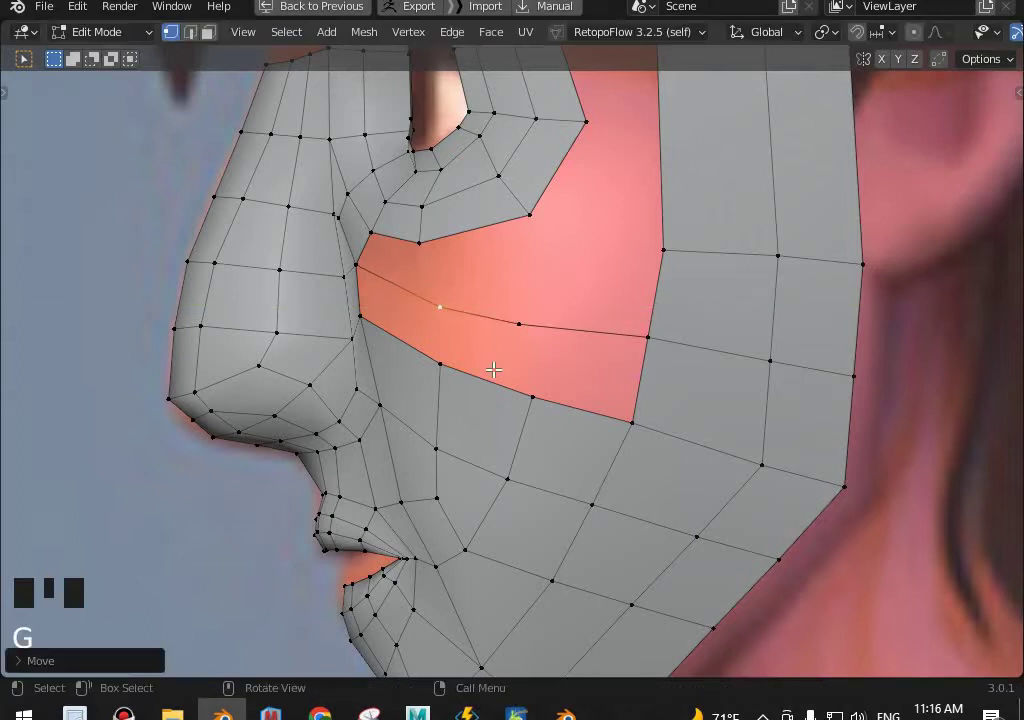
Orbit over the head, reposition the cut's vertices and fill the adjoining faces.
{"action": "scroll", "scroll_direction": "down", "scroll_amount": 3}
{"action": "left_click_drag", "start_coordinate": [546, 238], "coordinate": [604, 327]}
{"action": "key", "text": "g"}
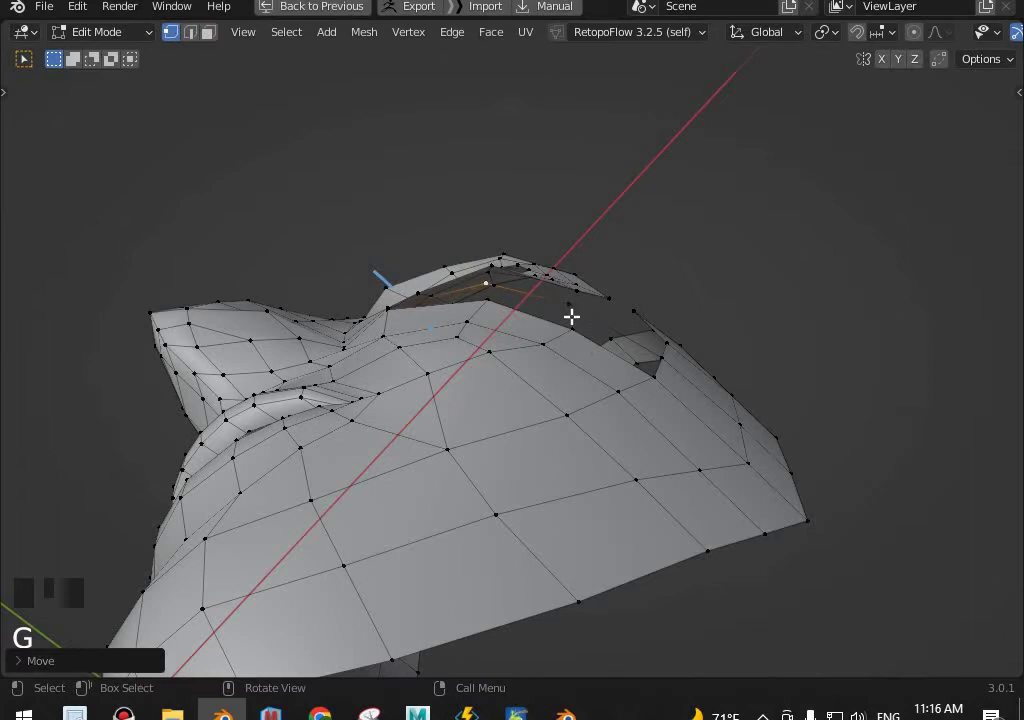
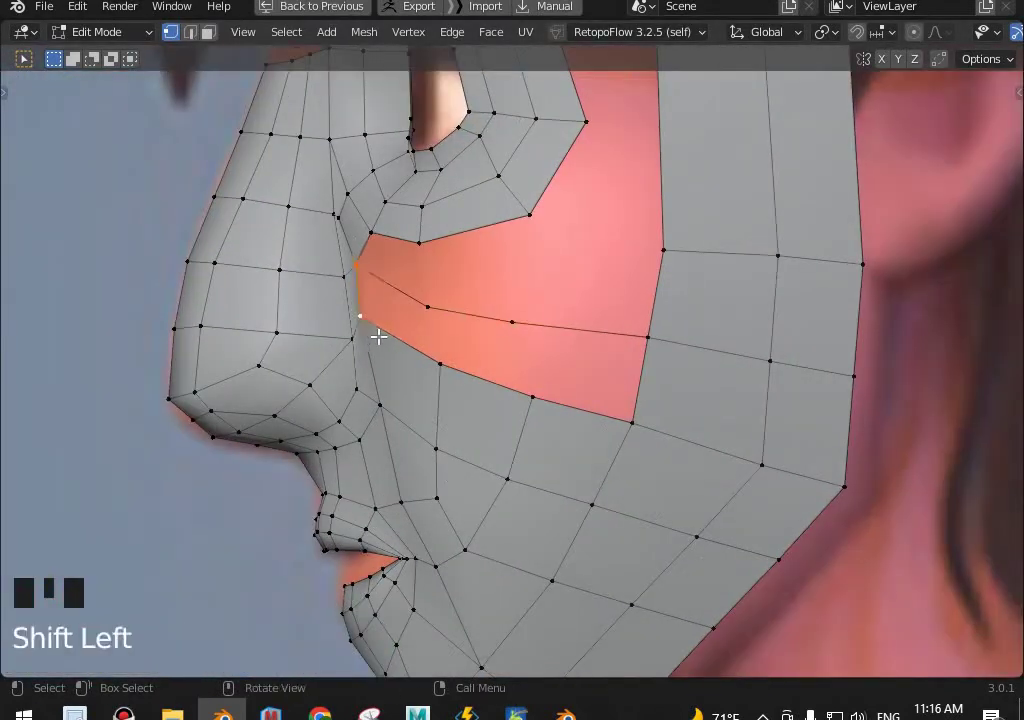
{"action": "key", "text": "f"}
{"action": "key", "text": "f"}
{"action": "key", "text": "f"}
{"action": "scroll", "scroll_direction": "down", "scroll_amount": 3}
{"action": "middle_click", "coordinate": [475, 375]}
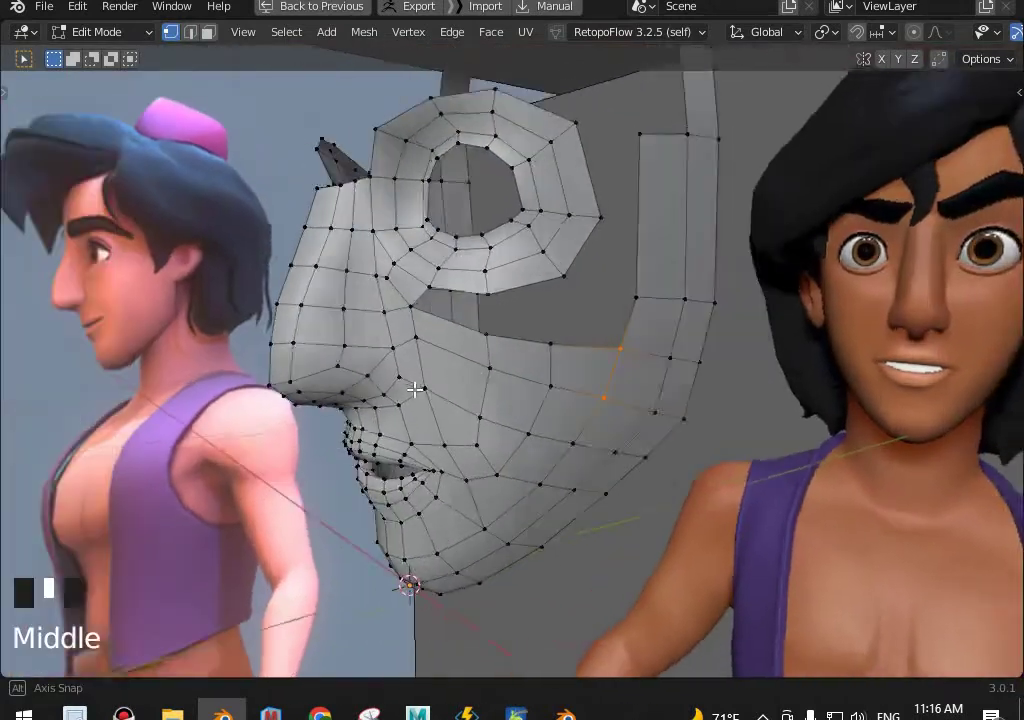
Reposition four vertices around the eye loop so they line up with the side strip.
{"action": "scroll", "scroll_direction": "up", "scroll_amount": 3}
{"action": "key", "text": "KP_3"}
{"action": "scroll", "scroll_direction": "up", "scroll_amount": 3}
{"action": "left_click", "coordinate": [435, 363]}
{"action": "scroll", "scroll_direction": "down", "scroll_amount": 3}
{"action": "key", "text": "g"}
{"action": "left_click", "coordinate": [458, 318]}
{"action": "key", "text": "g"}
{"action": "left_click", "coordinate": [391, 279]}
{"action": "key", "text": "g"}
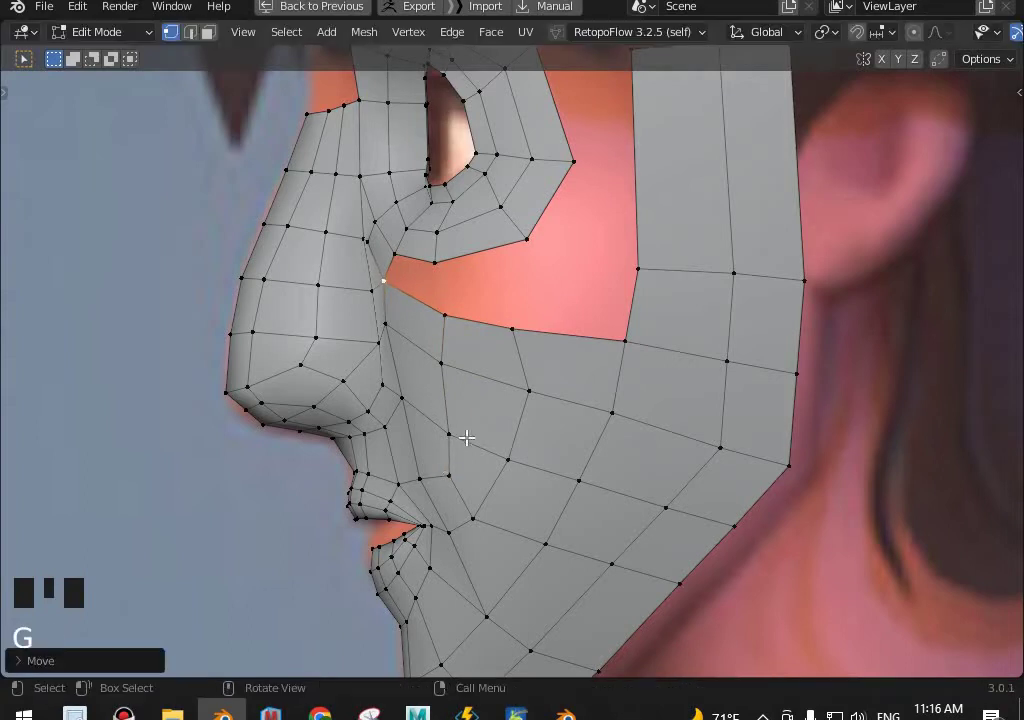
{"action": "left_click", "coordinate": [494, 419]}
{"action": "key", "text": "g"}
Bridge the eye loop to the side strip with new edges and faces, filling the lower cheek gap.
{"action": "middle_click", "coordinate": [472, 318]}
{"action": "left_click", "coordinate": [362, 280]}
{"action": "middle_click", "coordinate": [490, 345]}
{"action": "scroll", "scroll_direction": "down", "scroll_amount": 3}
{"action": "key", "text": "f"}
{"action": "key", "text": "f"}
{"action": "middle_click", "coordinate": [647, 358]}
{"action": "left_click", "coordinate": [524, 346]}
{"action": "key", "text": "f"}
{"action": "key", "text": "ctrl+r"}
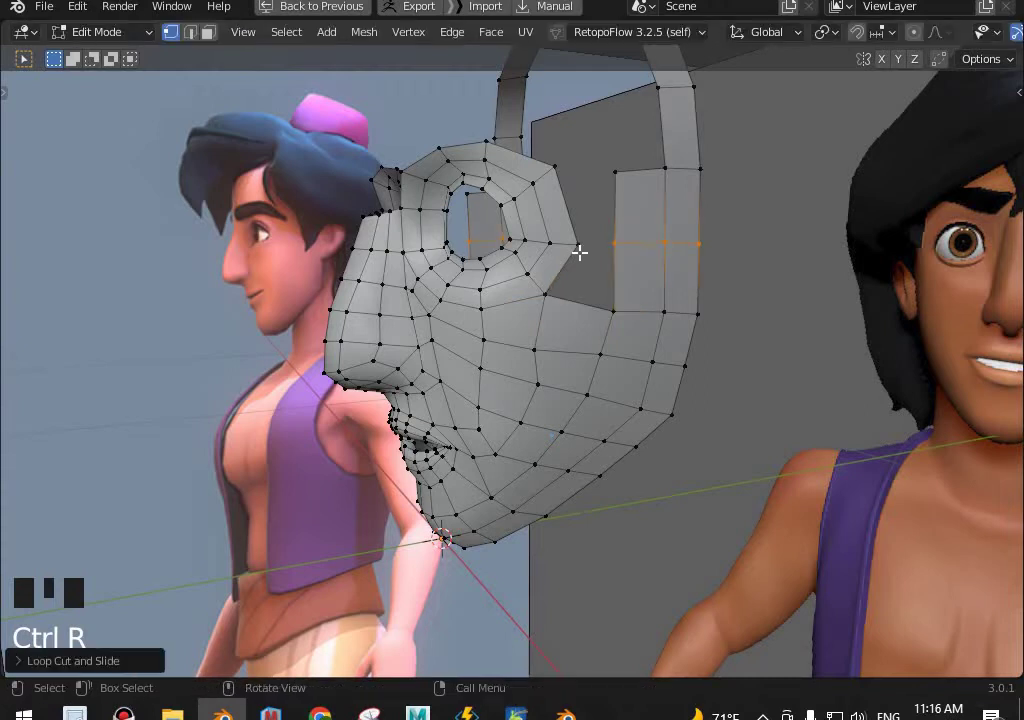
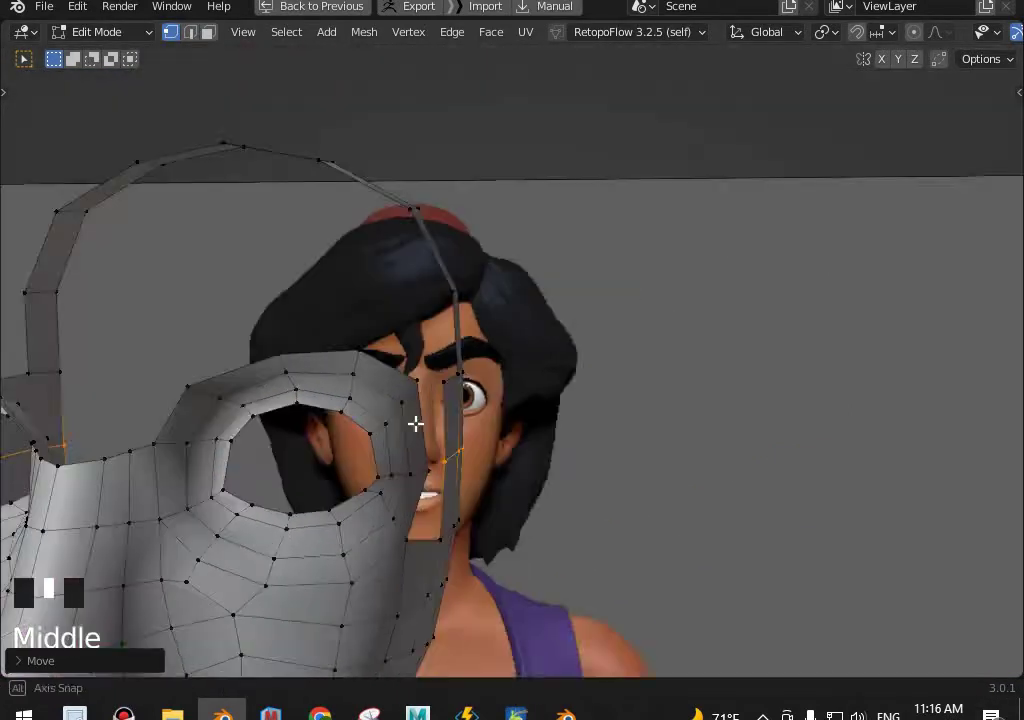
{"action": "scroll", "scroll_direction": "up", "scroll_amount": 3}
{"action": "left_click", "coordinate": [528, 455]}
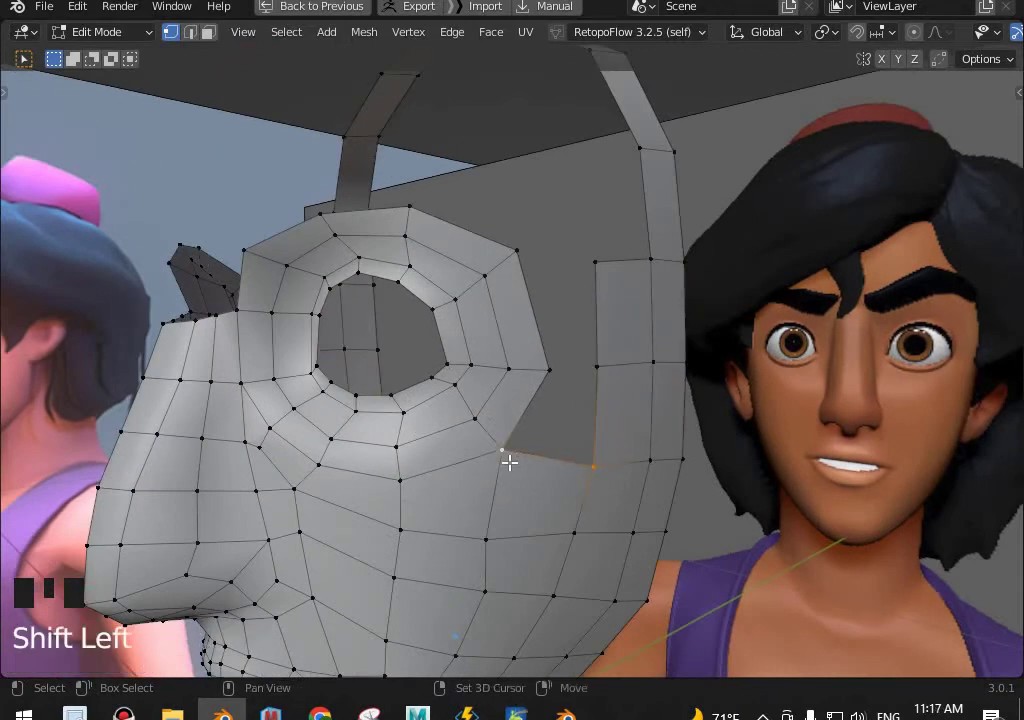
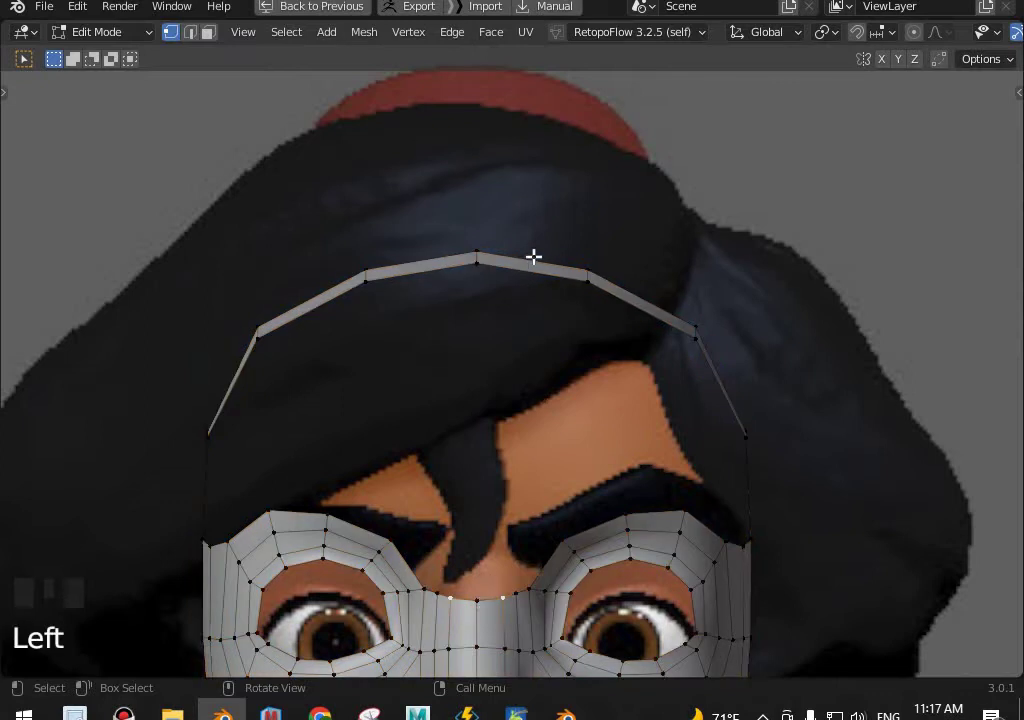
Cut two new vertices into the central top-arc edges and start a new edge toward the brow.
{"action": "key", "text": "ctrl+r"}
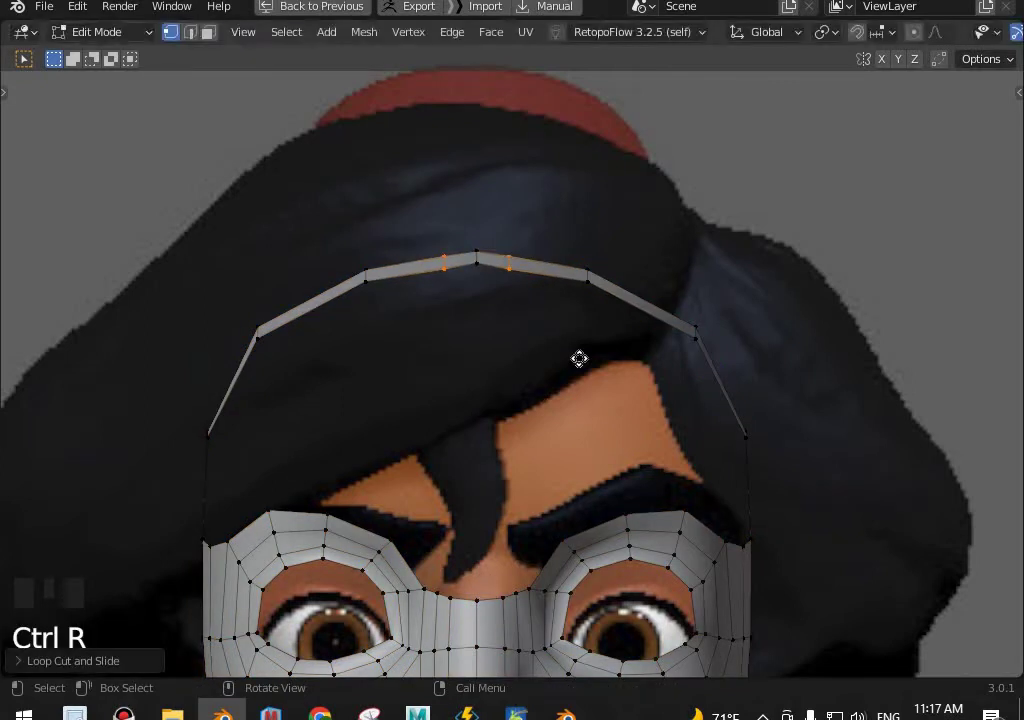
{"action": "key", "text": "g"}
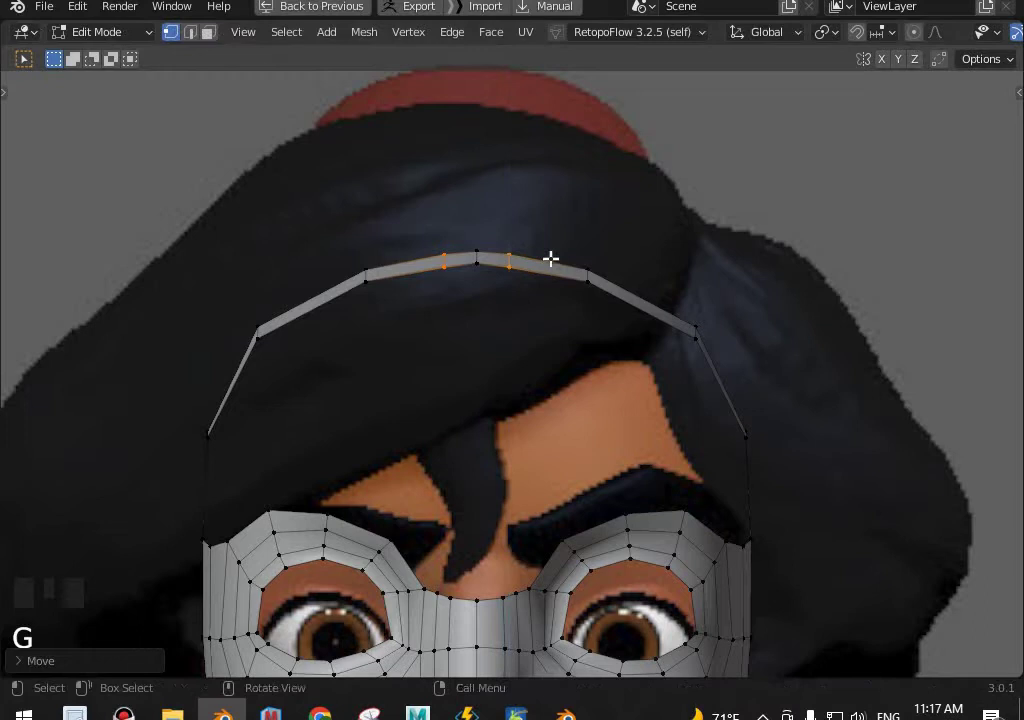
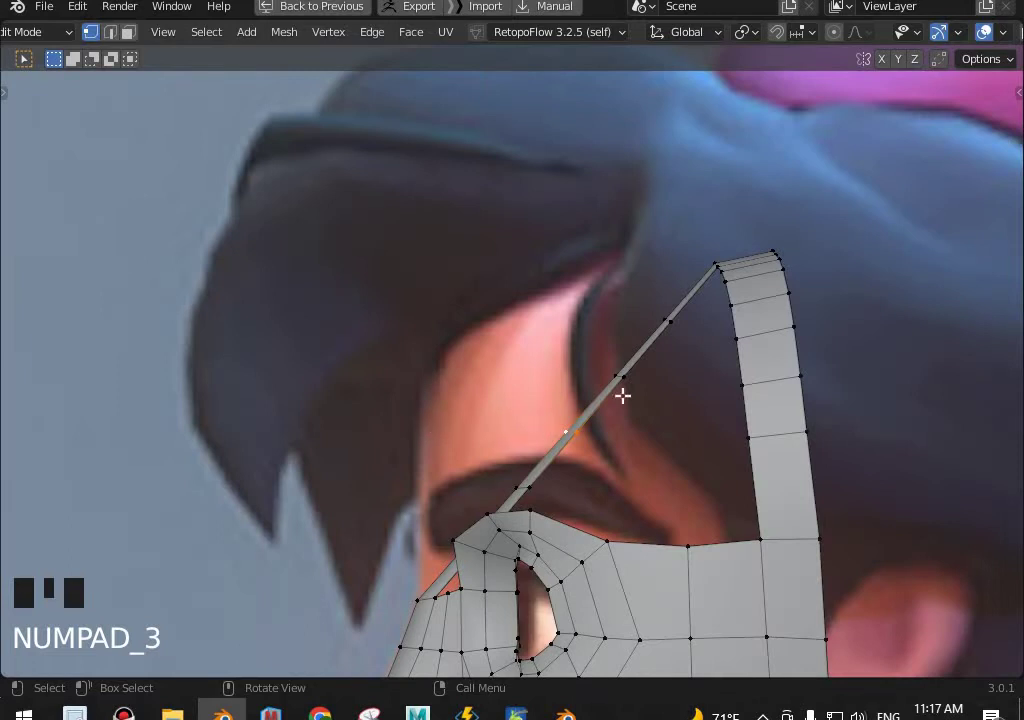
With proportional editing and Sphere falloff, drag vertices so the forehead edge curves along the hairline.
{"action": "scroll", "scroll_direction": "down", "scroll_amount": 3}
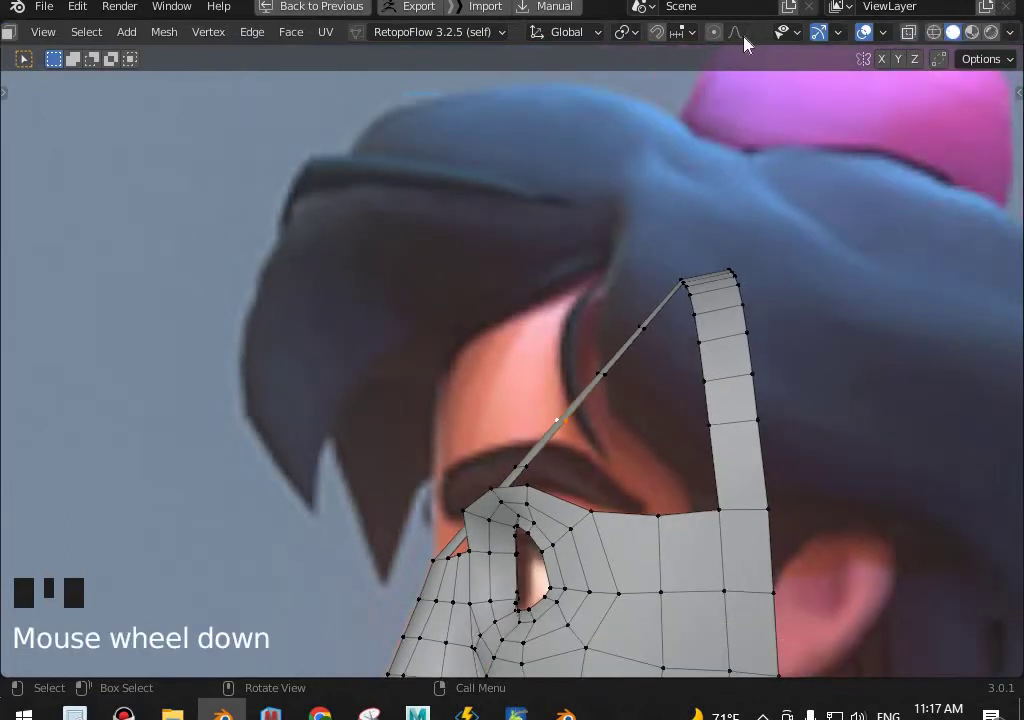
{"action": "left_click", "coordinate": [725, 47]}
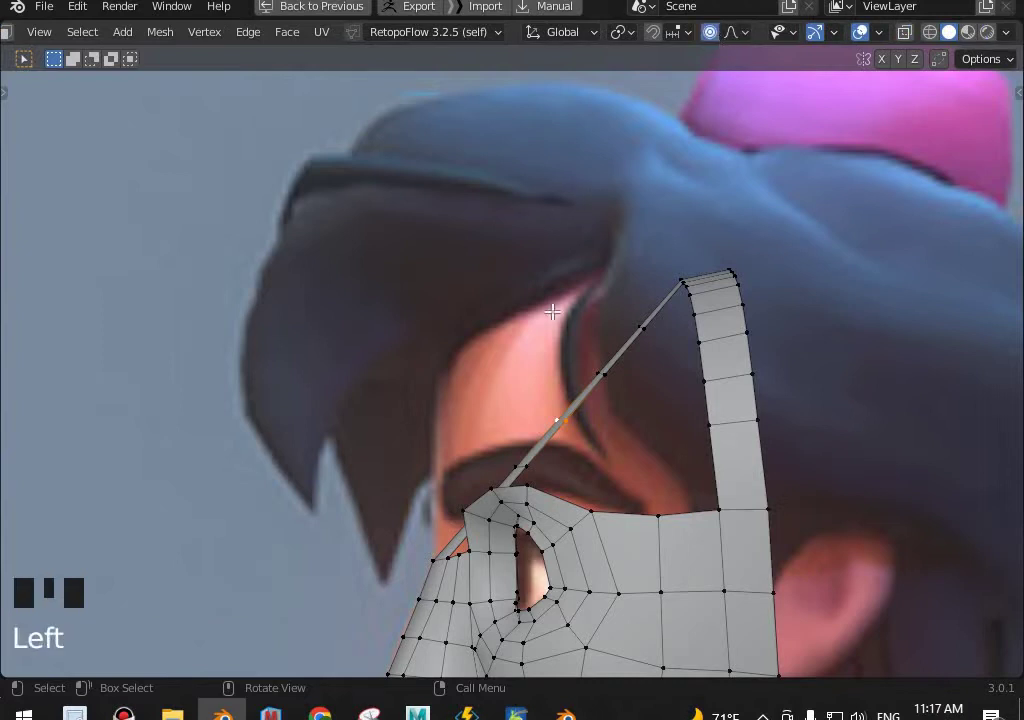
{"action": "key", "text": "g"}
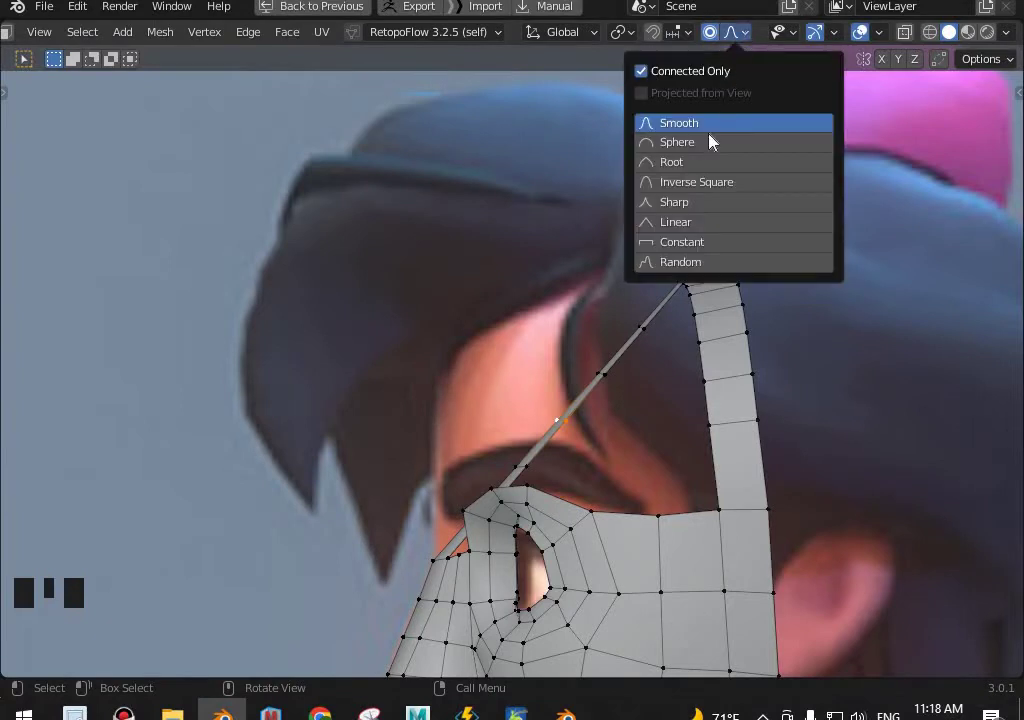
{"action": "left_click", "coordinate": [630, 175]}
{"action": "key", "text": "g"}
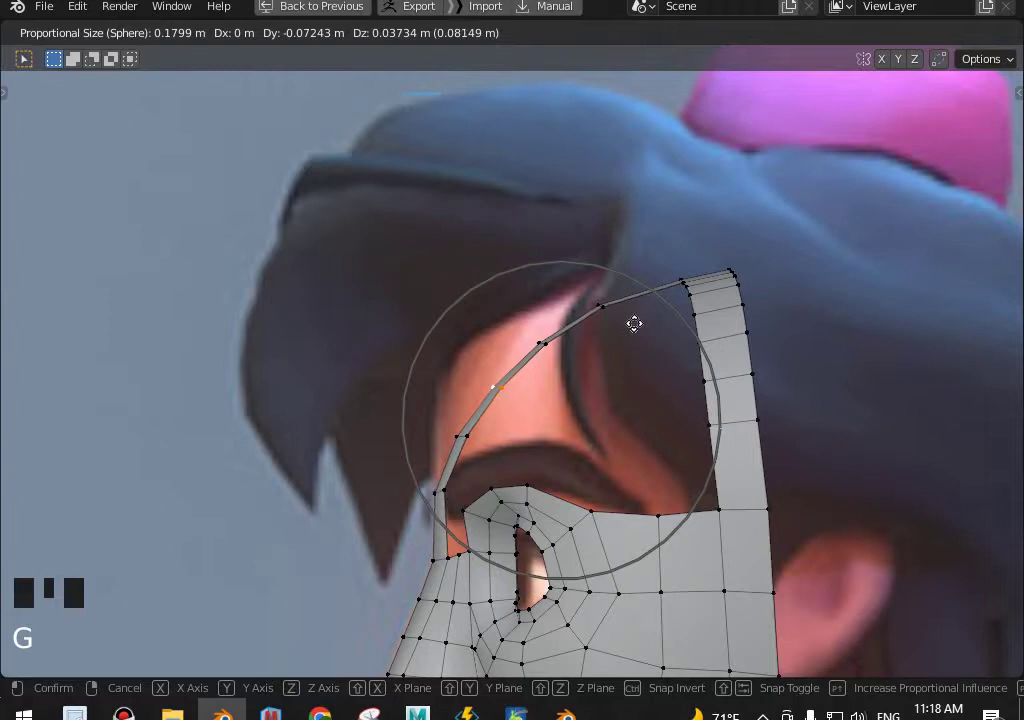
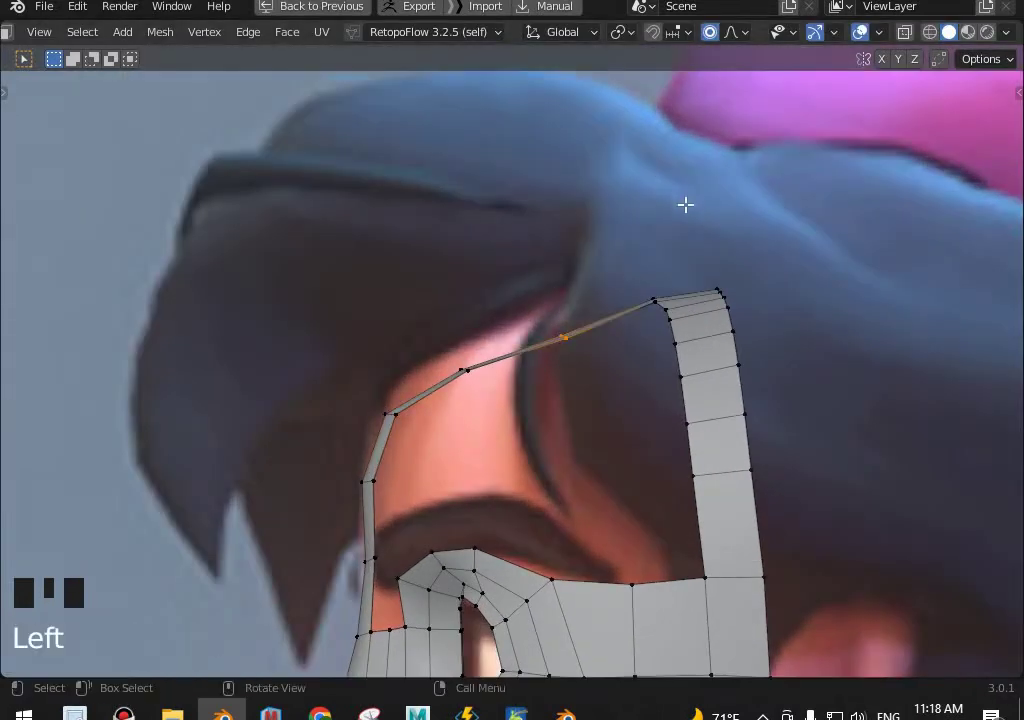
{"action": "key", "text": "o"}
{"action": "key", "text": "g"}
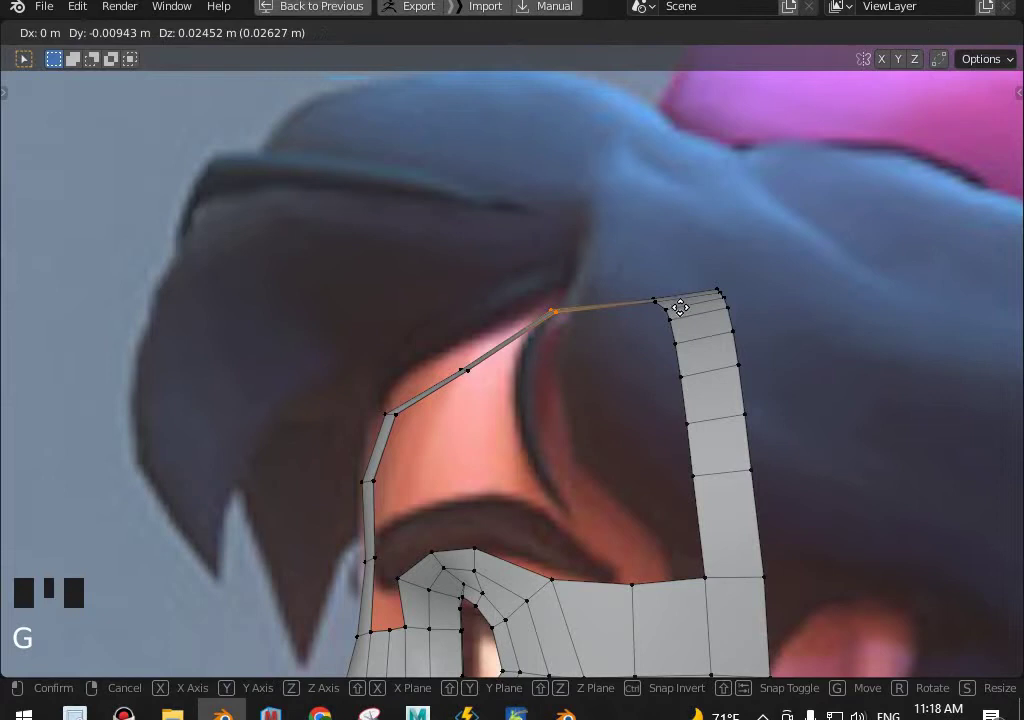
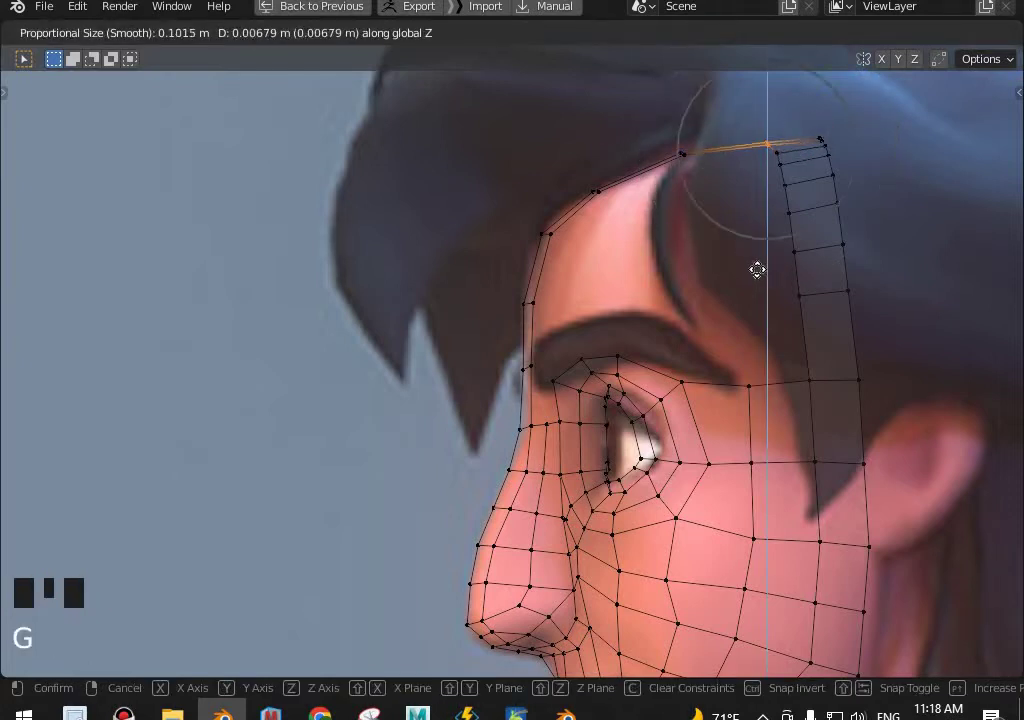
Return to object mode from front view and bring up Save As in the Aladdin character folder.
{"action": "scroll", "scroll_direction": "down", "scroll_amount": 3}
{"action": "key", "text": "KP_1"}
{"action": "key", "text": "Tab"}
{"action": "scroll", "scroll_direction": "up", "scroll_amount": 3}
{"action": "scroll", "scroll_direction": "down", "scroll_amount": 3}
{"action": "left_click_drag", "start_coordinate": [683, 367], "coordinate": [607, 356]}
{"action": "key", "text": "ctrl+shift+s"}
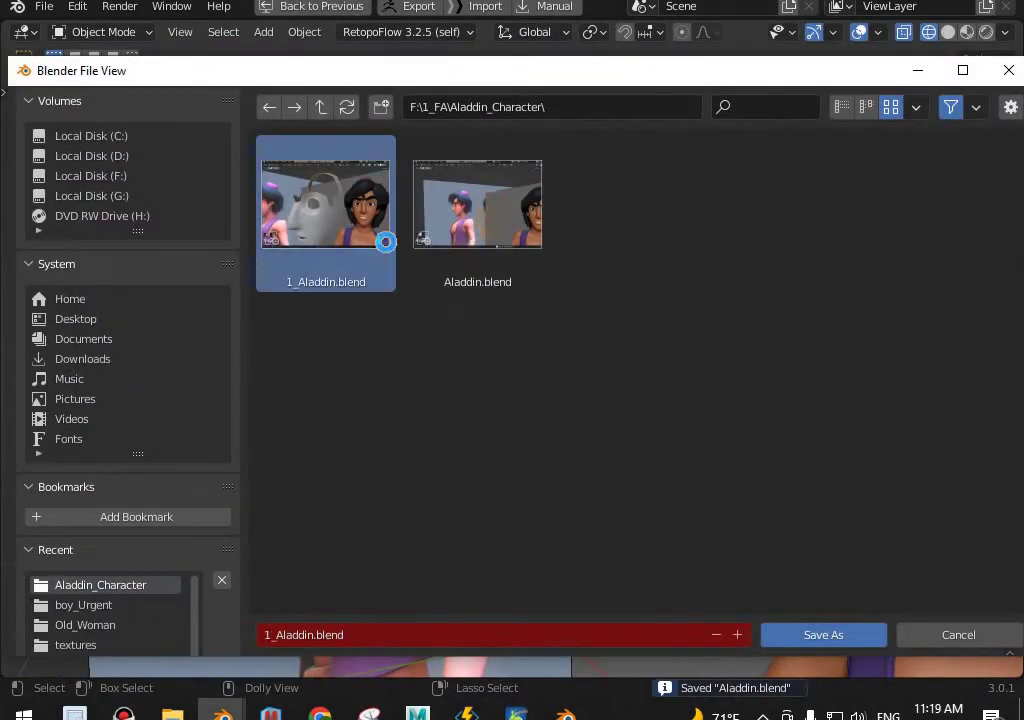
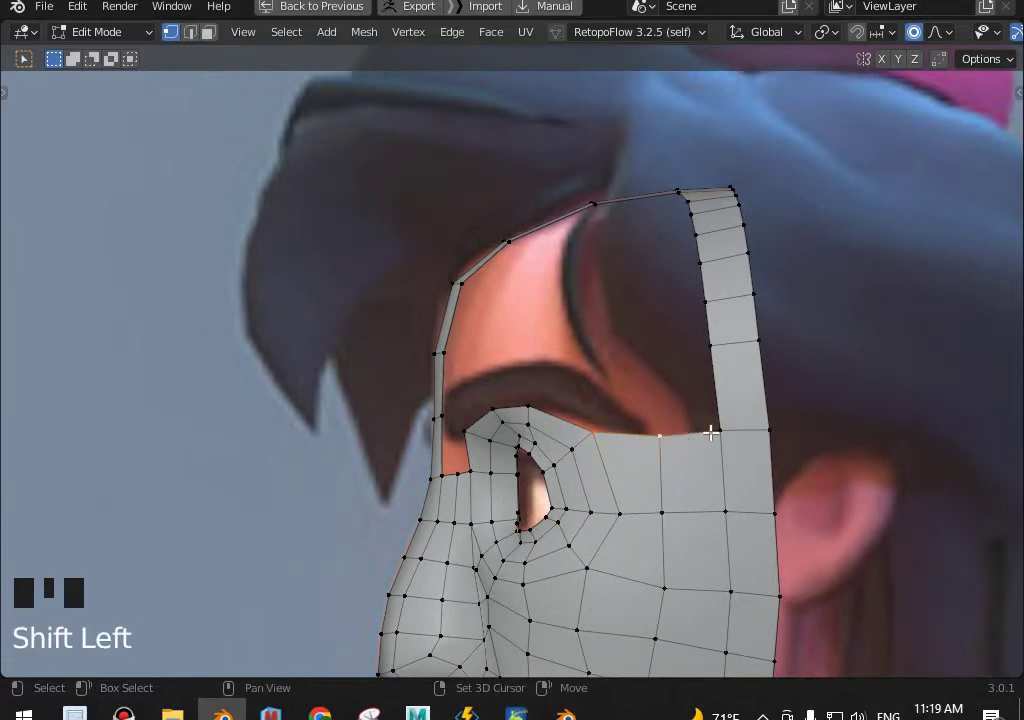
Loop-cut the two diagonal forehead strips and slide the new vertices out to the hairline.
{"action": "left_click", "coordinate": [526, 230]}
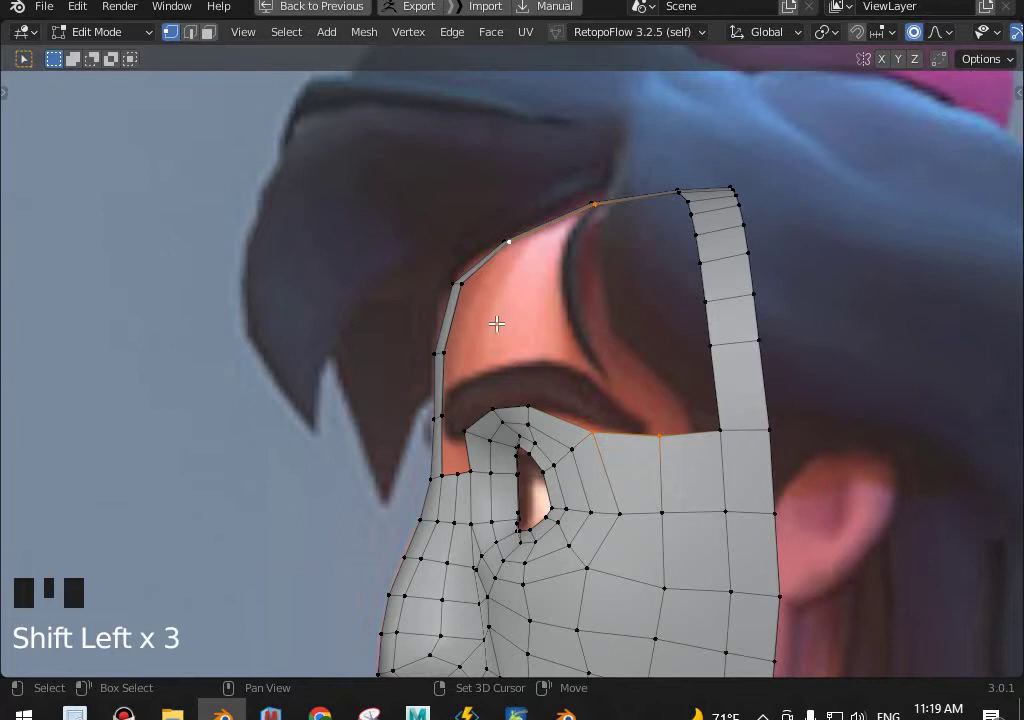
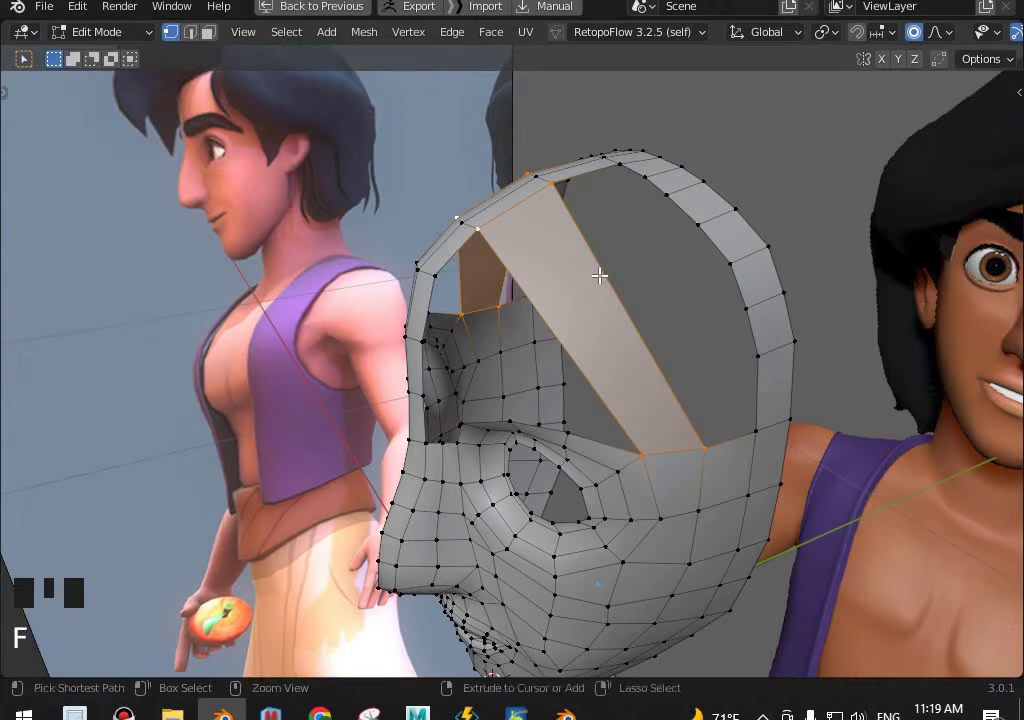
{"action": "key", "text": "ctrl+r"}
{"action": "key", "text": "KP_1"}
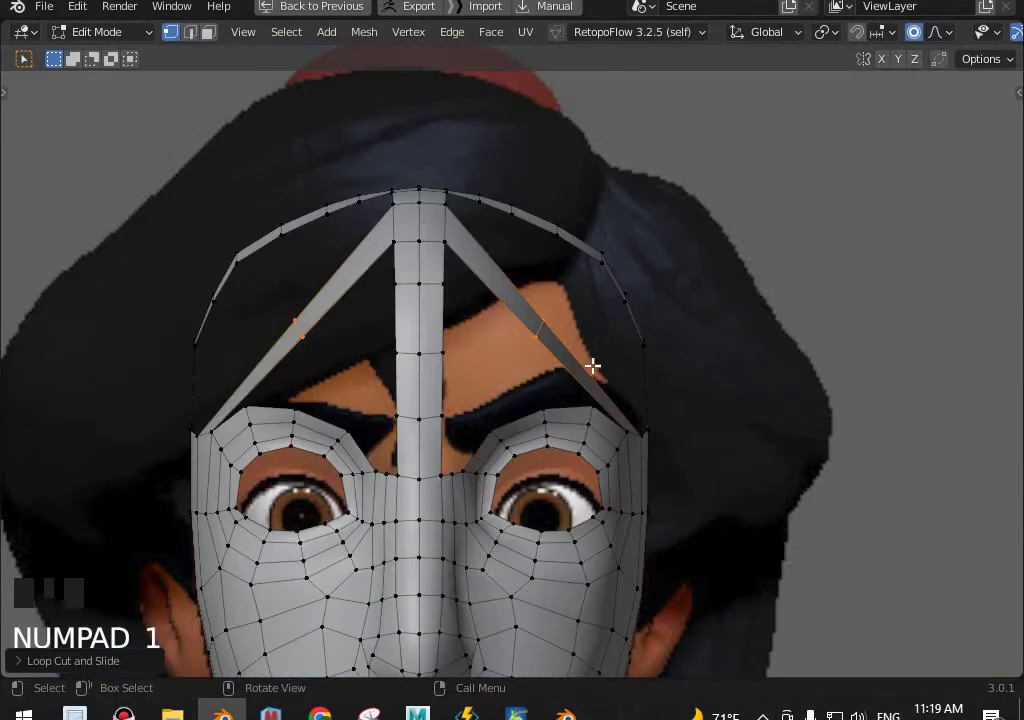
{"action": "key", "text": "ctrl+z"}
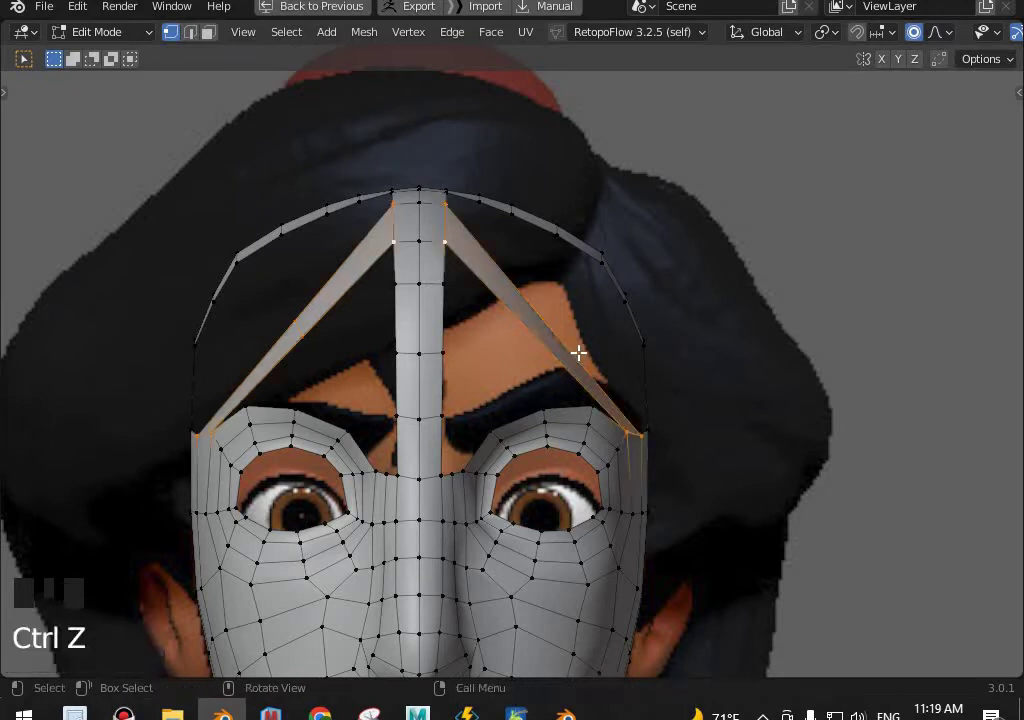
{"action": "key", "text": "ctrl+r"}
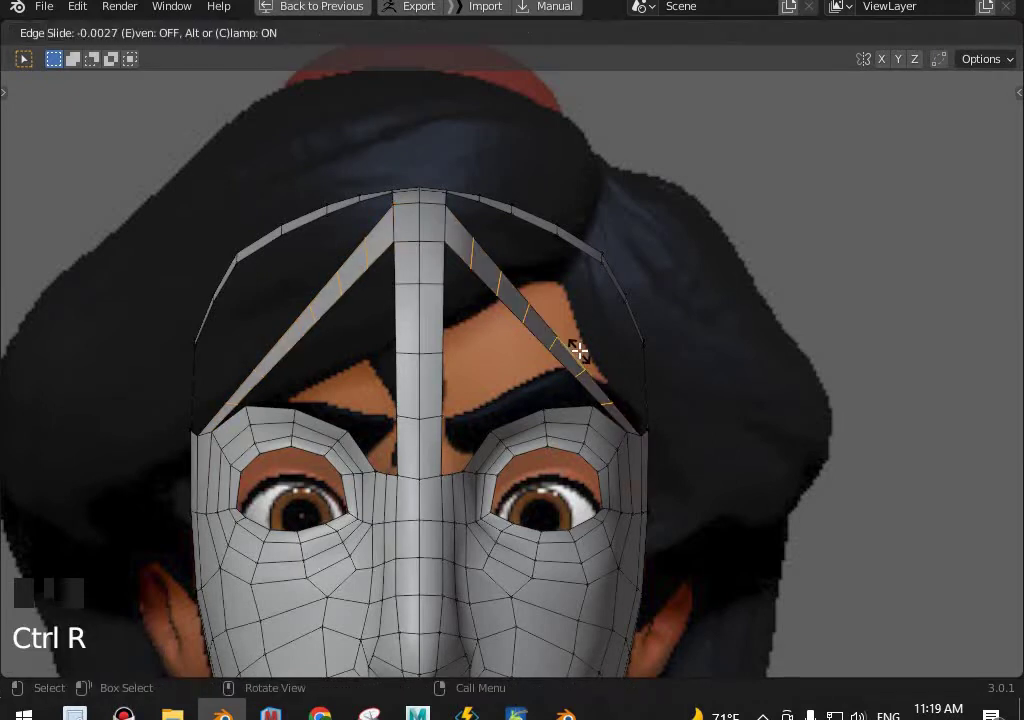
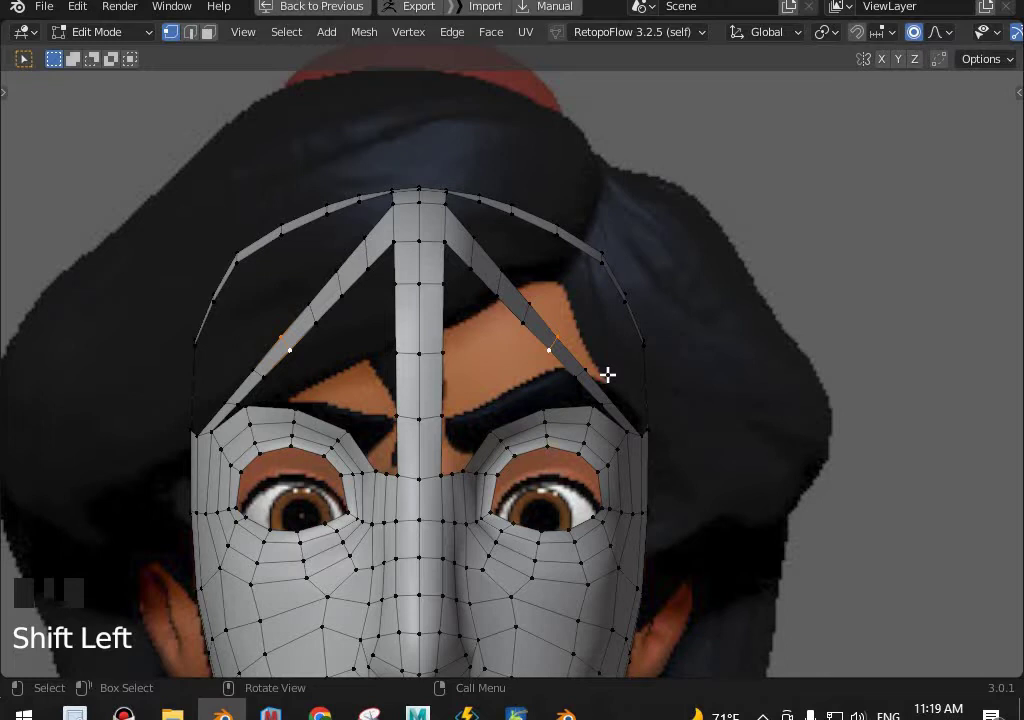
{"action": "key", "text": "g"}
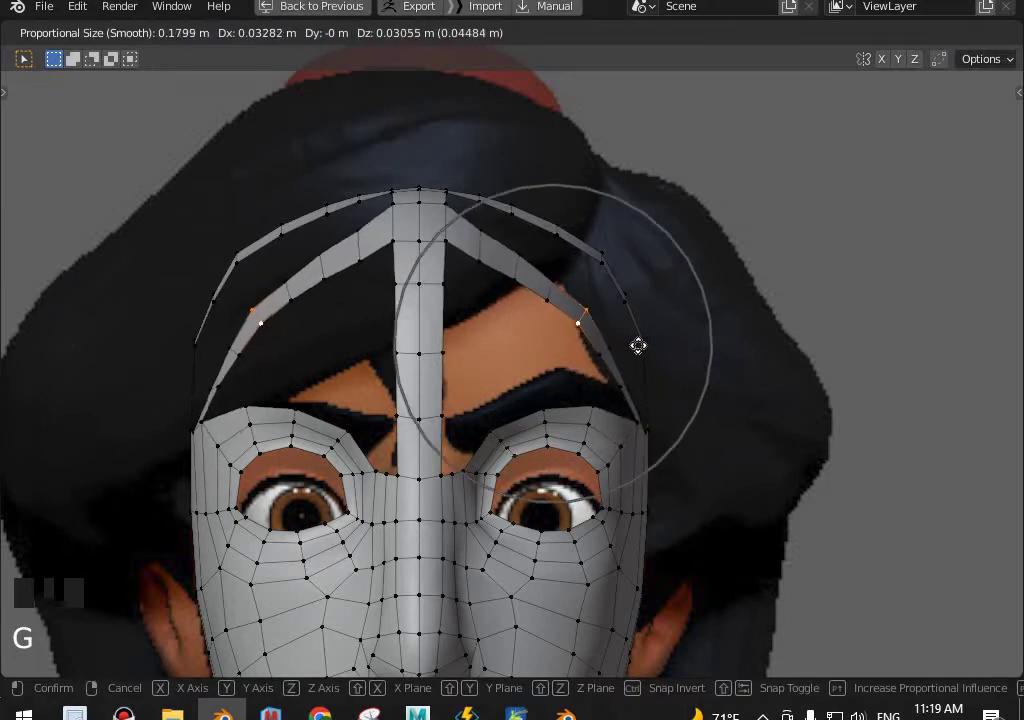
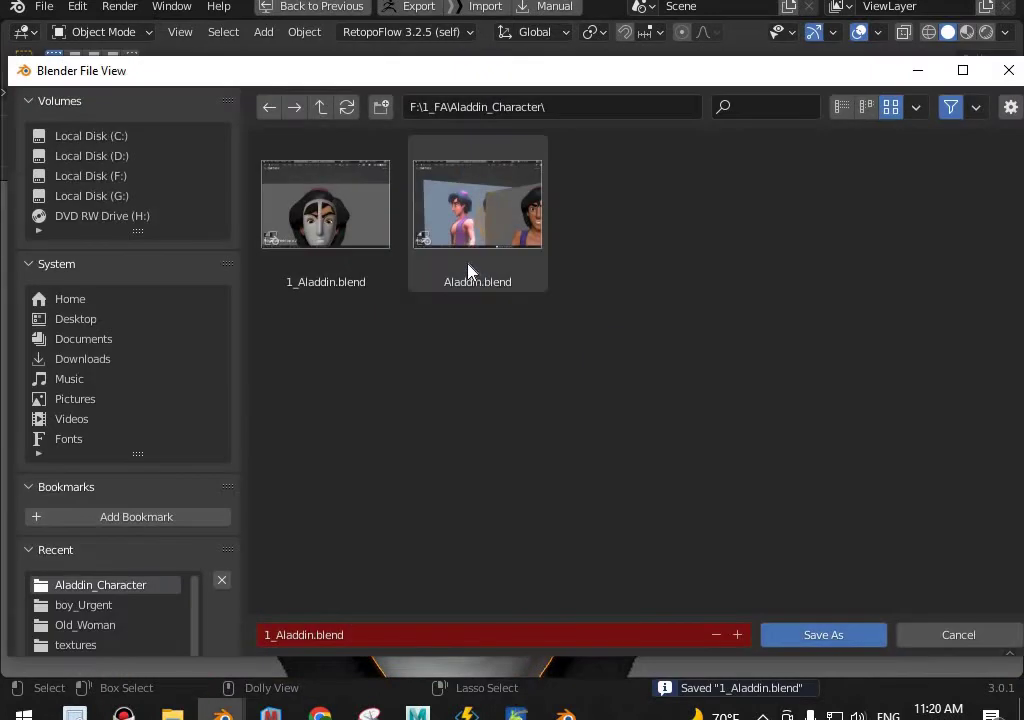
Save the Aladdin file again and go back into Edit Mode on the head mesh.
{"action": "key", "text": "ctrl+shift+s"}
{"action": "scroll", "scroll_direction": "up", "scroll_amount": 3}
{"action": "key", "text": "Tab"}
{"action": "middle_click", "coordinate": [532, 420]}
{"action": "scroll", "scroll_direction": "up", "scroll_amount": 3}
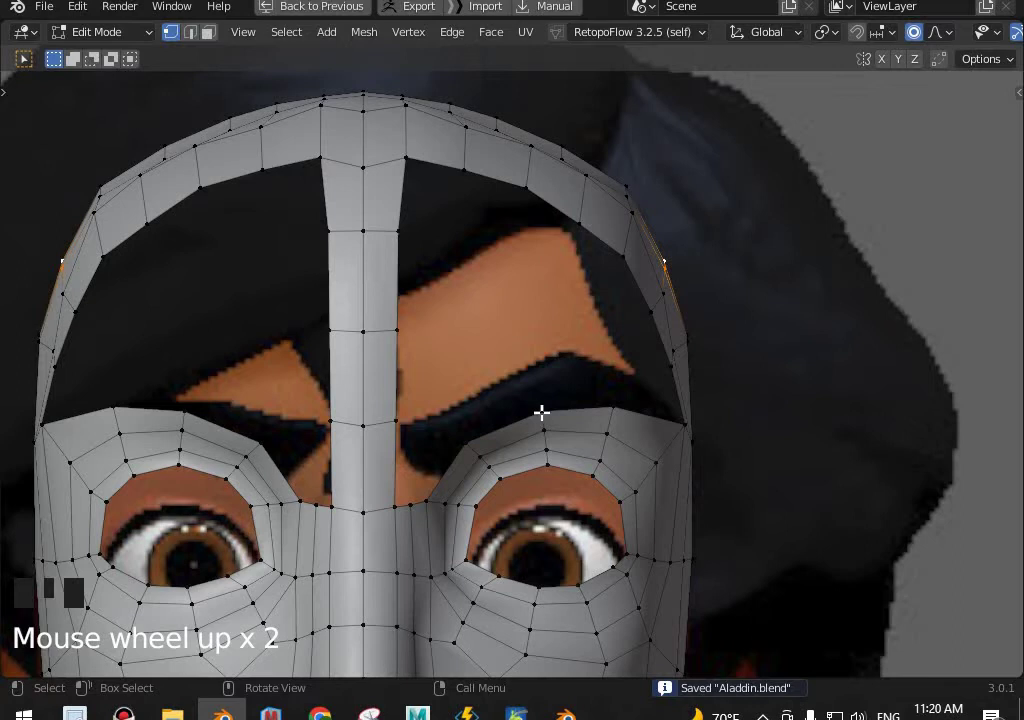
Extrude from the eye-loop vertices and move the new vertex toward the eye corner along one axis.
{"action": "left_click", "coordinate": [495, 423]}
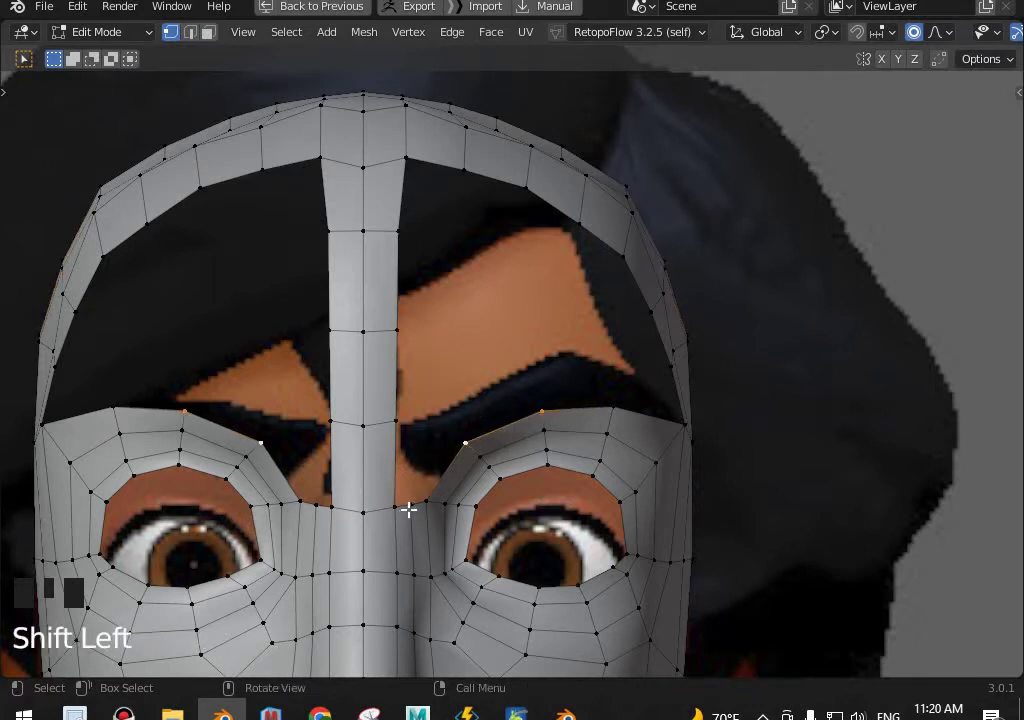
{"action": "left_click_drag", "start_coordinate": [426, 497], "coordinate": [438, 521]}
{"action": "key", "text": "e"}
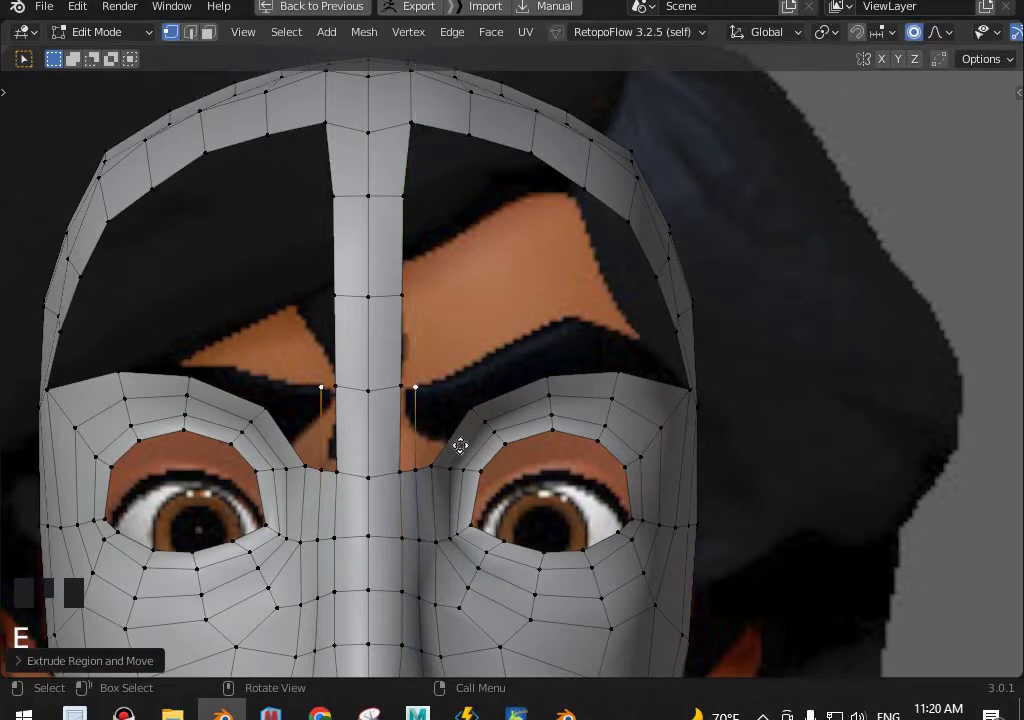
{"action": "key", "text": "g"}
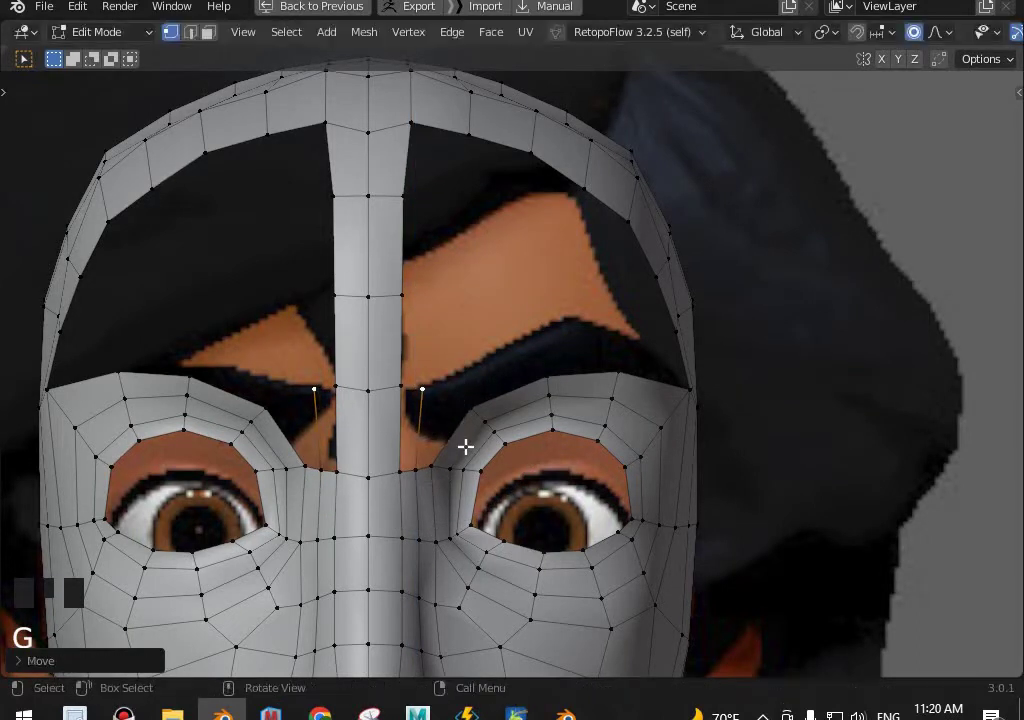
{"action": "key", "text": "KP_3"}
{"action": "scroll", "scroll_direction": "up", "scroll_amount": 3}
{"action": "scroll", "scroll_direction": "up", "scroll_amount": 3}
{"action": "key", "text": "g"}
{"action": "left_click", "coordinate": [276, 586]}
{"action": "key", "text": "g"}
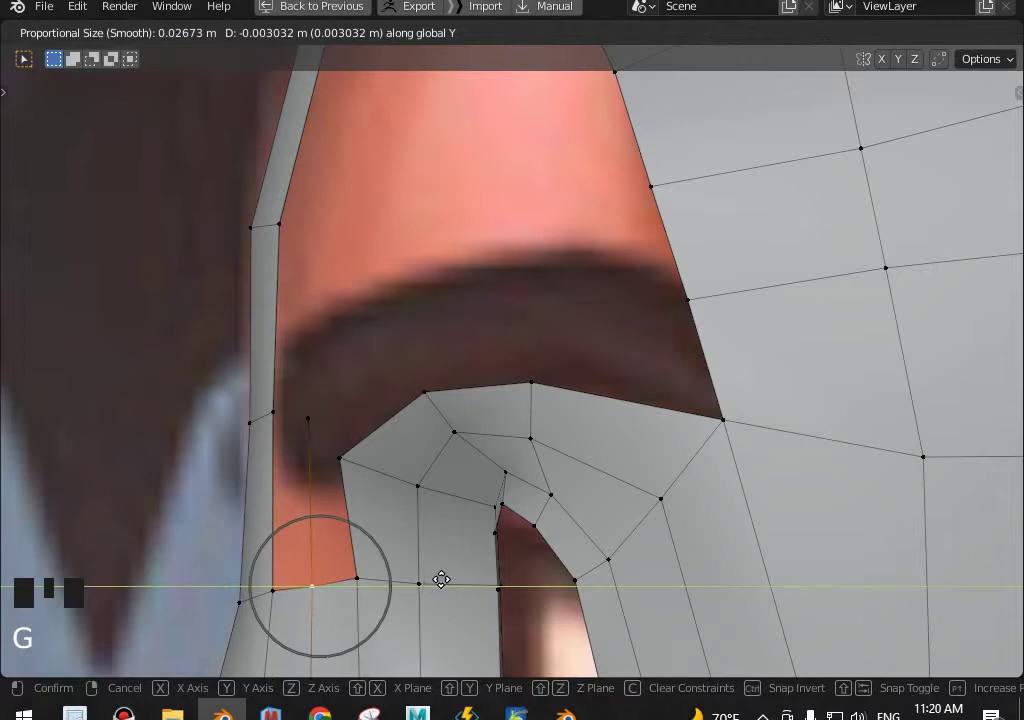
Fill a narrow face bridging the forehead strip to the eye-loop corner, redoing the selection after an undo.
{"action": "middle_click", "coordinate": [441, 423]}
{"action": "key", "text": "o"}
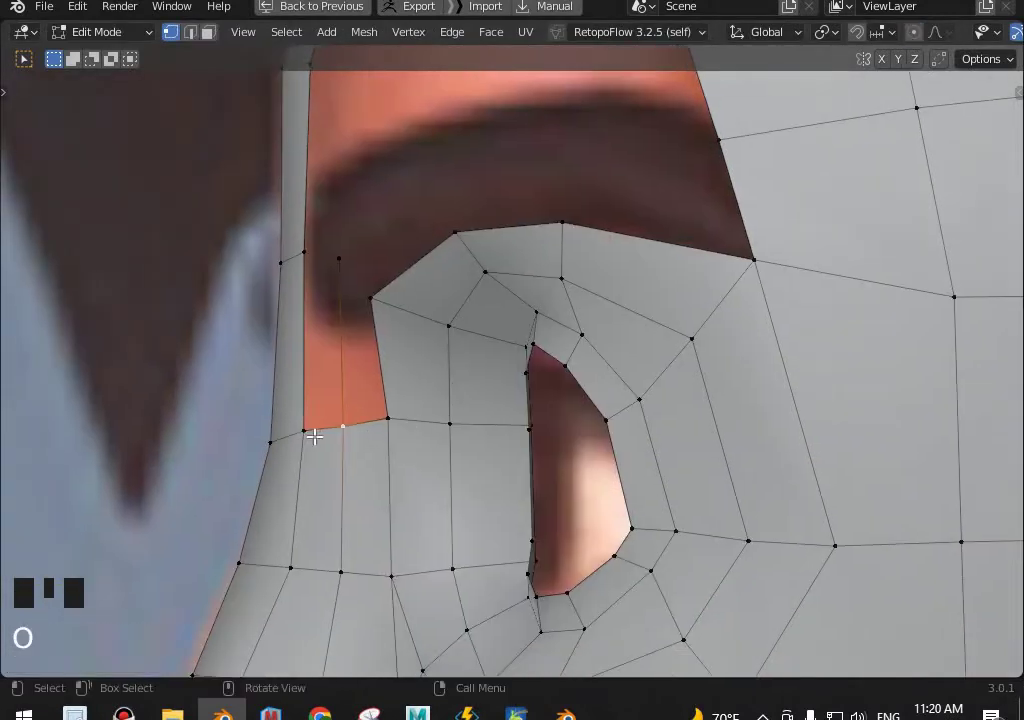
{"action": "left_click", "coordinate": [313, 429]}
{"action": "key", "text": "f"}
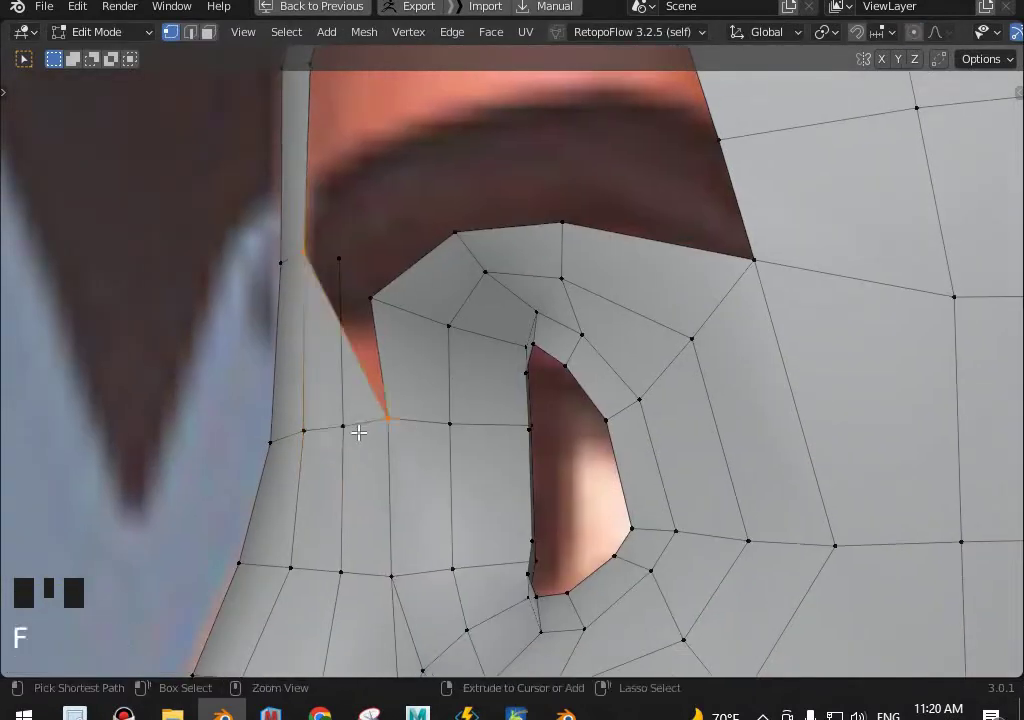
{"action": "key", "text": "ctrl+z"}
{"action": "key", "text": "shift+Left"}
{"action": "key", "text": "shift+Left"}
{"action": "key", "text": "shift+Left"}
{"action": "key", "text": "shift+Left"}
{"action": "key", "text": "f"}
{"action": "key", "text": "Left"}
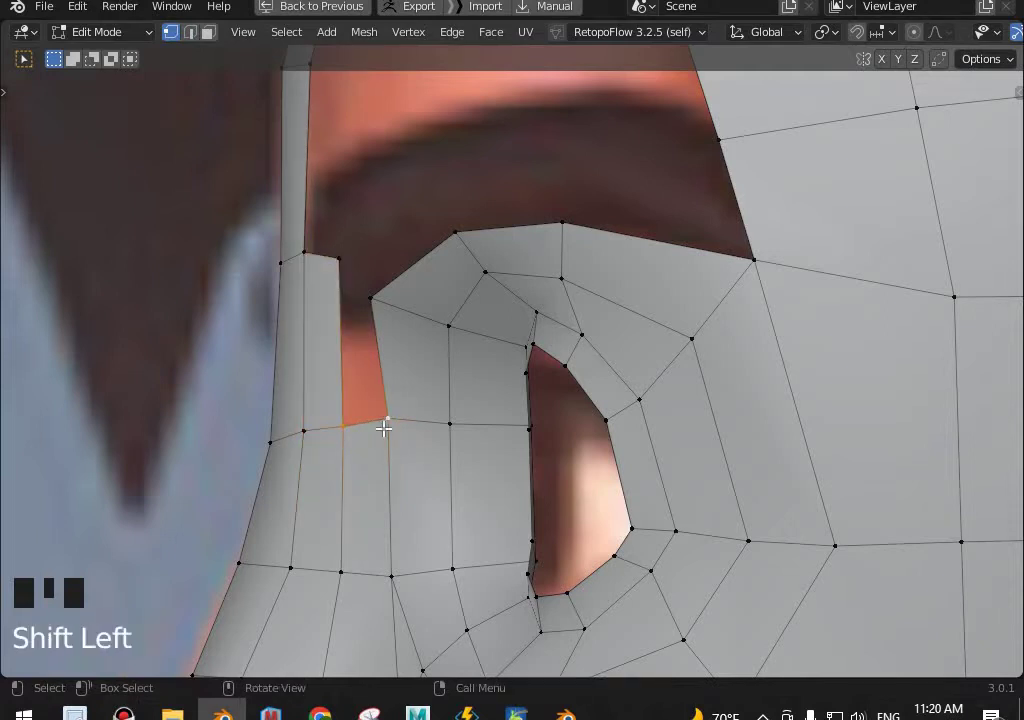
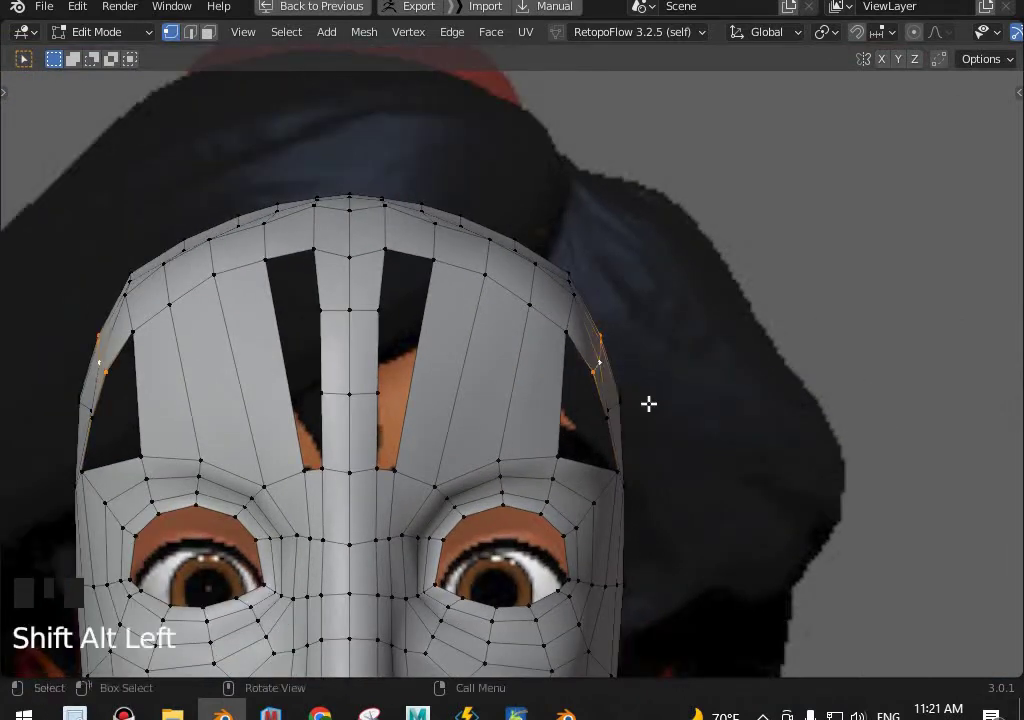
Move the side-of-head edge and its loop-cut vertices into place around the opening.
{"action": "key", "text": "g"}
{"action": "key", "text": "g"}
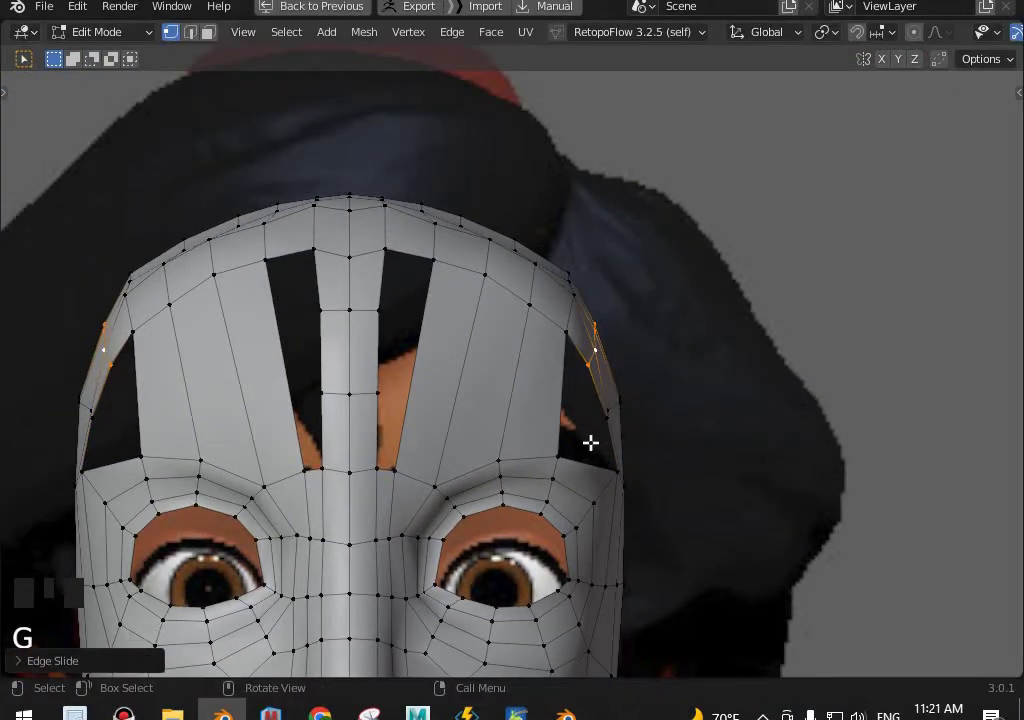
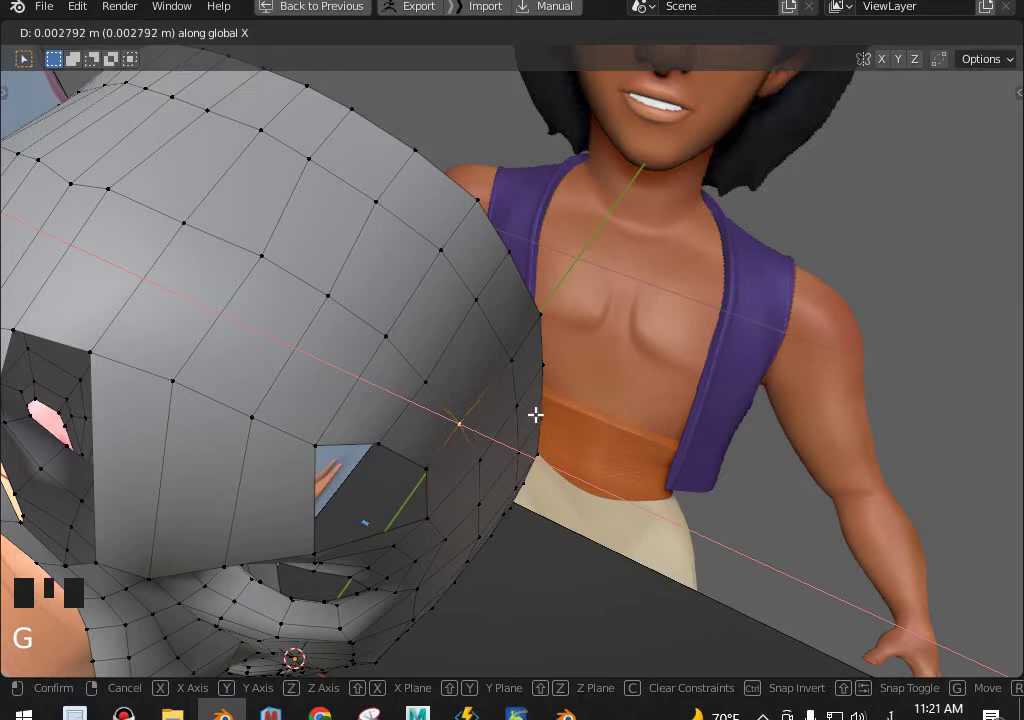
{"action": "left_click", "coordinate": [475, 446]}
{"action": "left_click_drag", "start_coordinate": [461, 370], "coordinate": [504, 465]}
{"action": "left_click", "coordinate": [504, 465]}
{"action": "key", "text": "g"}
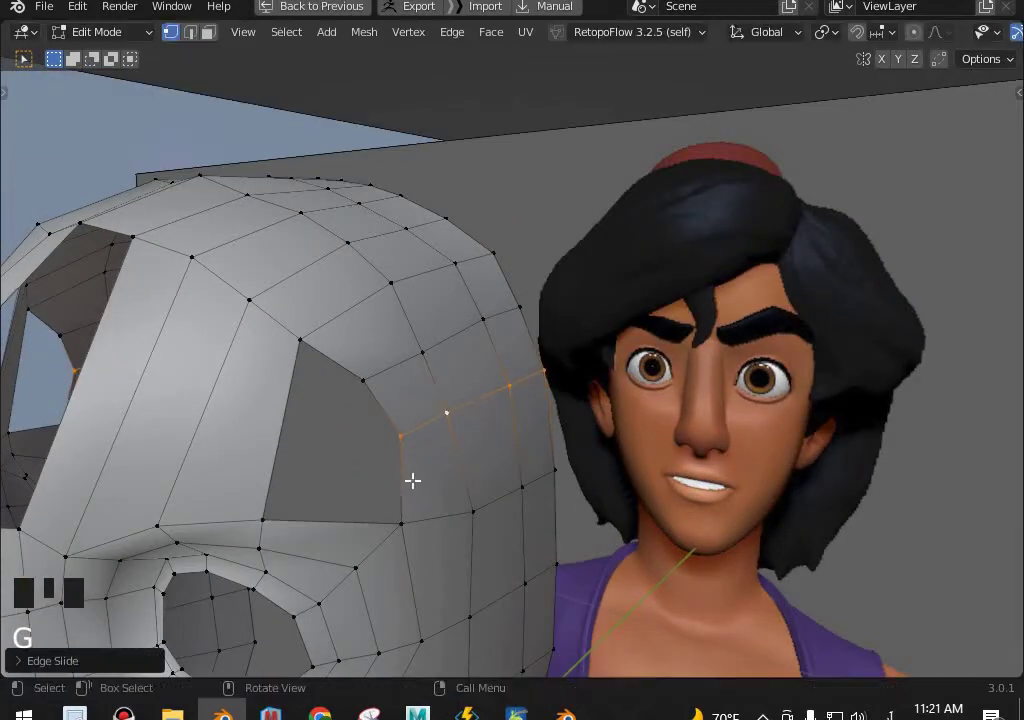
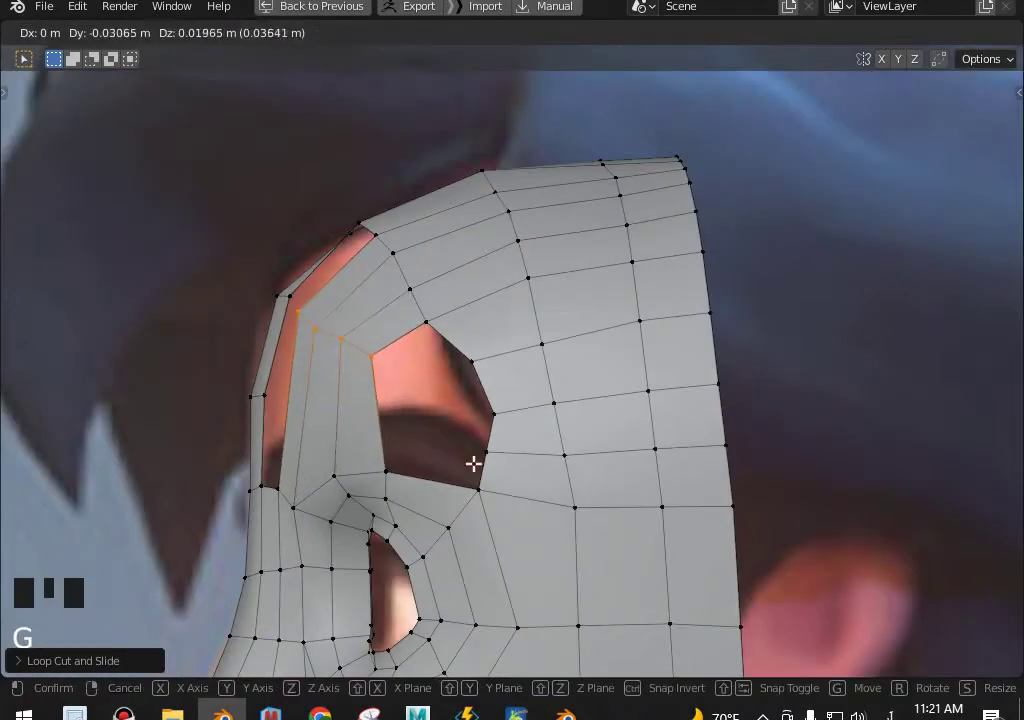
{"action": "key", "text": "ctrl+r"}
{"action": "key", "text": "g"}
{"action": "left_click", "coordinate": [361, 214]}
Fill faces across the border loop of the side opening.
{"action": "middle_click", "coordinate": [427, 392]}
{"action": "scroll", "scroll_direction": "down", "scroll_amount": 3}
{"action": "scroll", "scroll_direction": "up", "scroll_amount": 3}
{"action": "key", "text": "f"}
{"action": "key", "text": "f"}
{"action": "key", "text": "f"}
{"action": "left_click", "coordinate": [458, 416]}
{"action": "double_click", "coordinate": [550, 432]}
{"action": "key", "text": "f"}
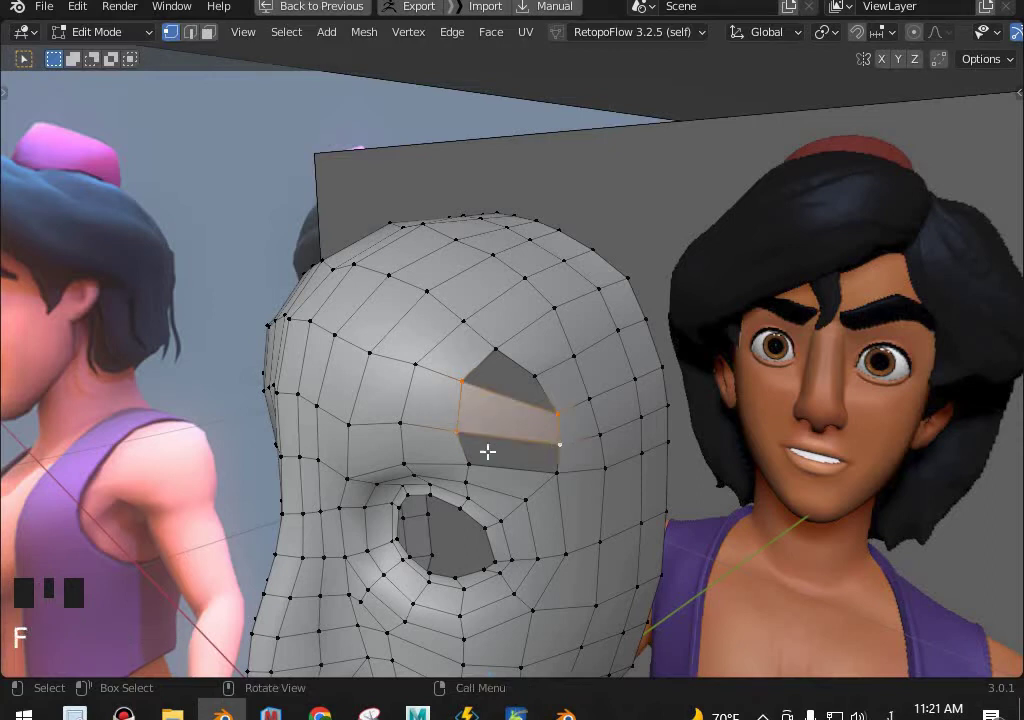
Fill the remaining faces of the side hole down to a small triangle and inspect the result in object mode.
{"action": "left_click", "coordinate": [472, 441]}
{"action": "left_click", "coordinate": [565, 442]}
{"action": "left_click", "coordinate": [562, 438]}
{"action": "key", "text": "f"}
{"action": "left_click", "coordinate": [532, 366]}
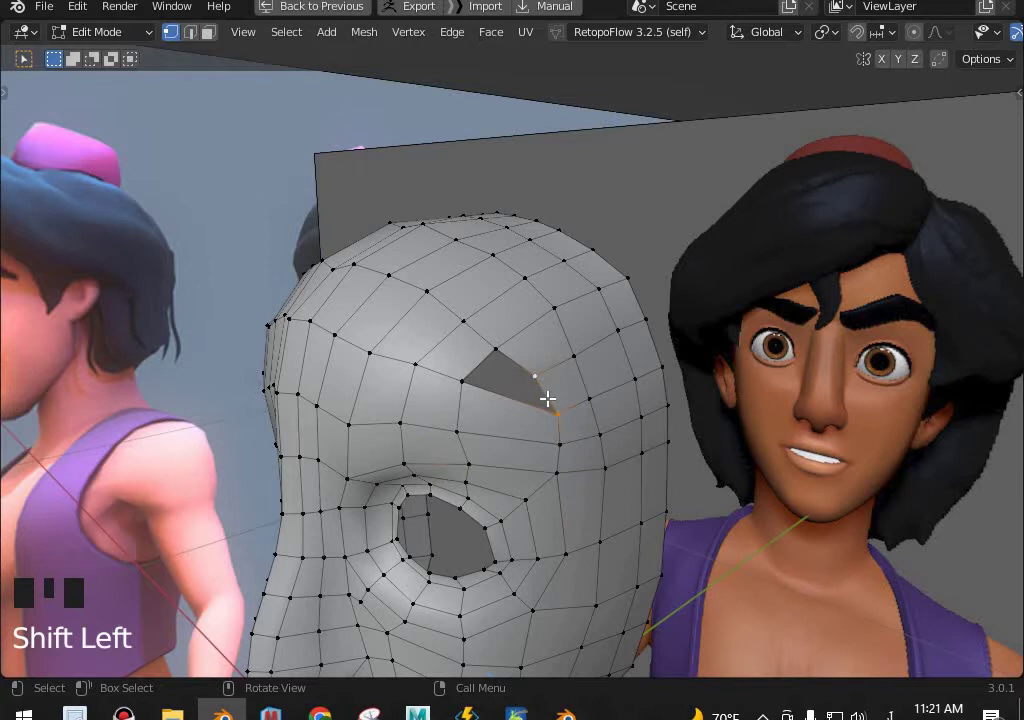
{"action": "key", "text": "f"}
{"action": "key", "text": "Tab"}
{"action": "scroll", "scroll_direction": "down", "scroll_amount": 3}
{"action": "middle_click", "coordinate": [612, 374]}
{"action": "key", "text": "Tab"}
{"action": "middle_click", "coordinate": [601, 467]}
{"action": "scroll", "scroll_direction": "up", "scroll_amount": 3}
{"action": "middle_click", "coordinate": [633, 399]}
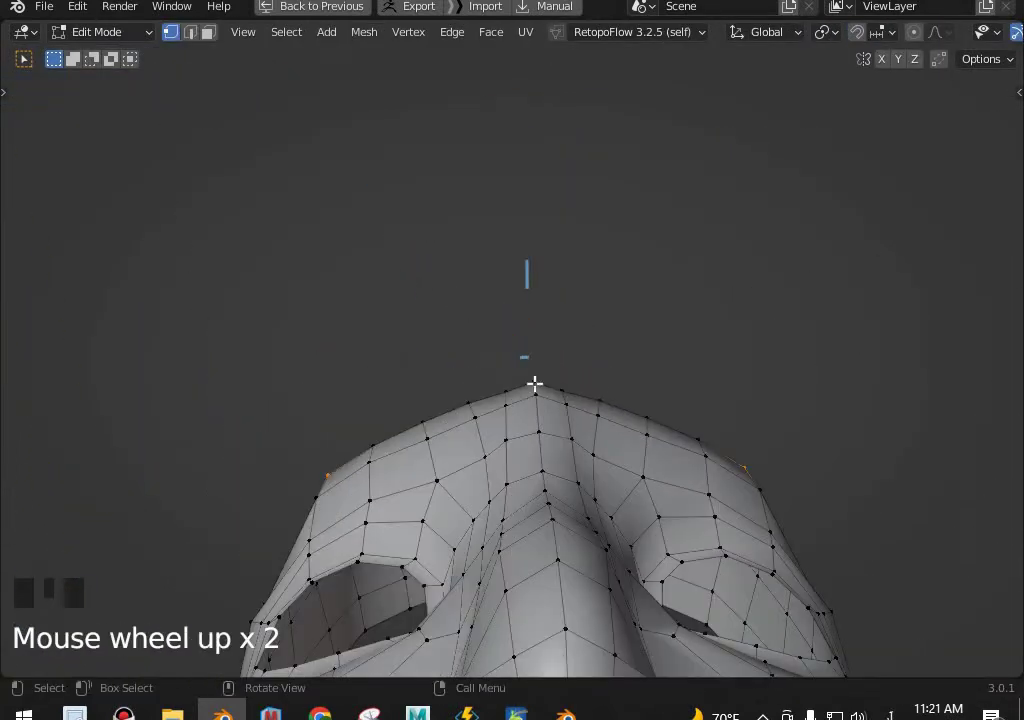
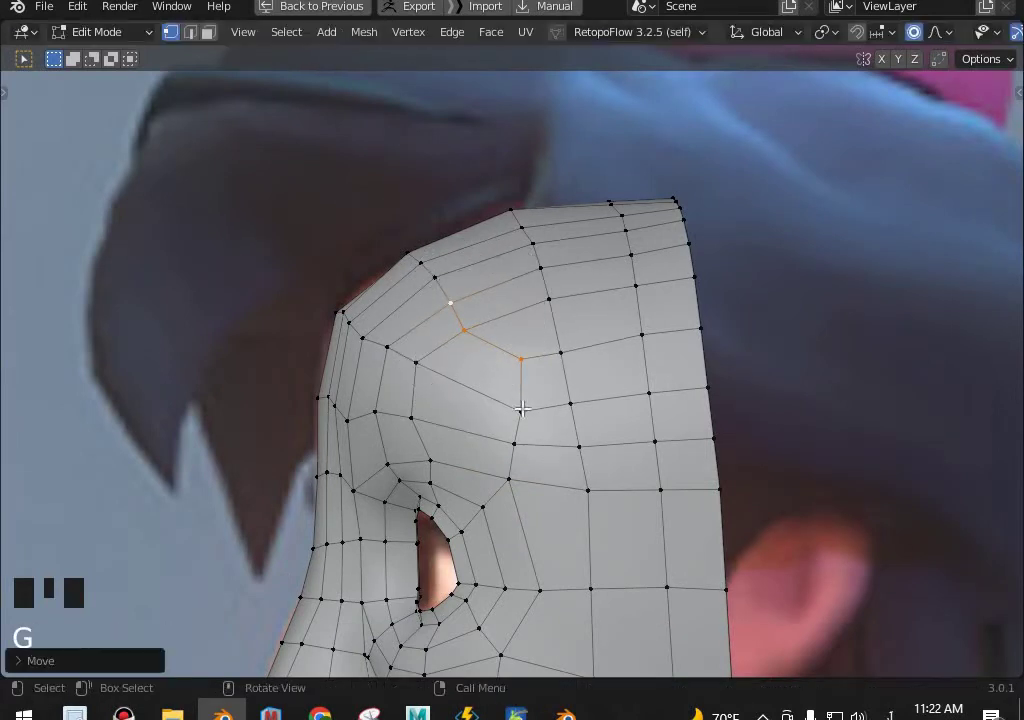
Dissolve the extra side edges and pull a side vertex in along one axis with soft falloff.
{"action": "left_click", "coordinate": [420, 355]}
{"action": "middle_click", "coordinate": [464, 362]}
{"action": "key", "text": "g"}
{"action": "left_click", "coordinate": [415, 315]}
{"action": "key", "text": "g"}
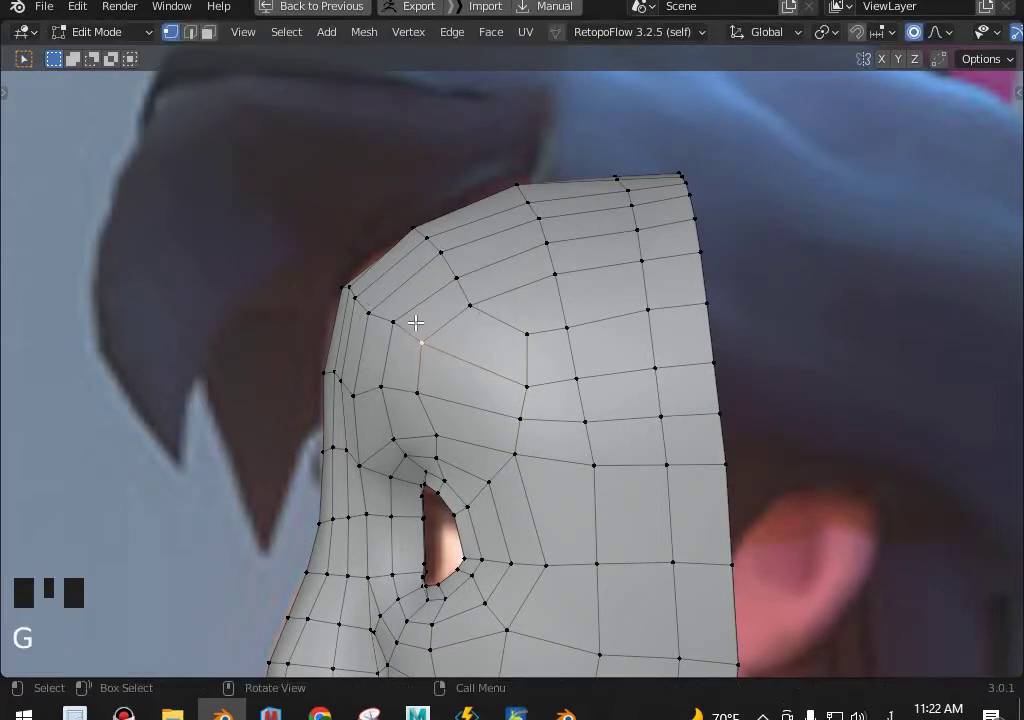
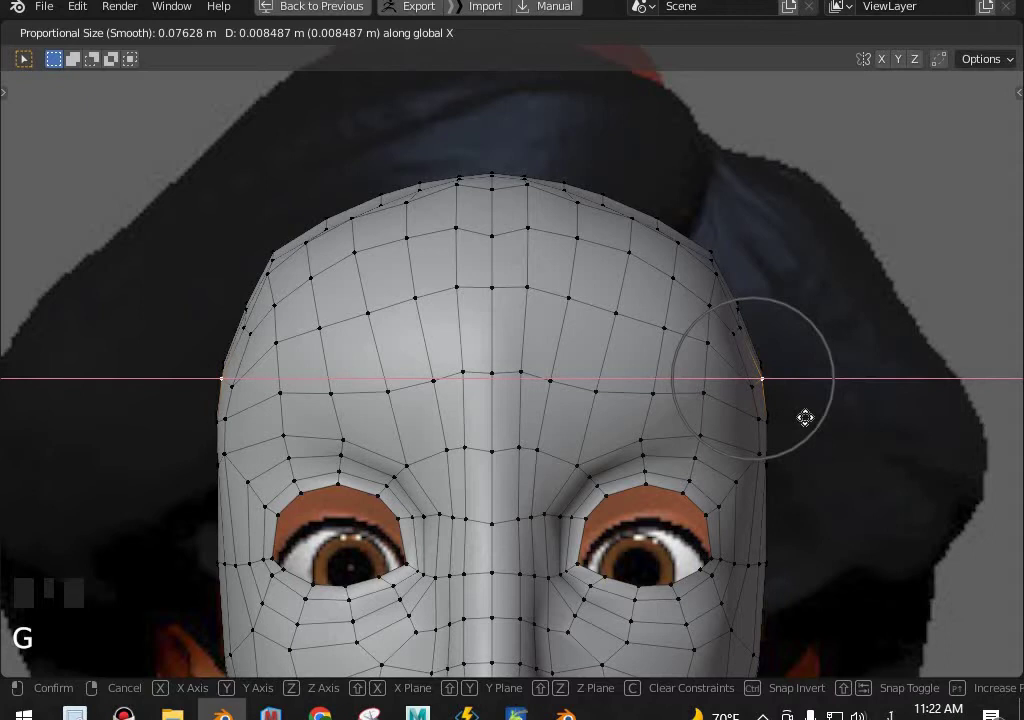
{"action": "scroll", "scroll_direction": "down", "scroll_amount": 3}
{"action": "middle_click", "coordinate": [741, 340]}
{"action": "key", "text": "Tab"}
{"action": "scroll", "scroll_direction": "down", "scroll_amount": 3}
{"action": "scroll", "scroll_direction": "up", "scroll_amount": 3}
{"action": "scroll", "scroll_direction": "down", "scroll_amount": 3}
{"action": "middle_click", "coordinate": [602, 490]}
{"action": "scroll", "scroll_direction": "up", "scroll_amount": 3}
{"action": "middle_click", "coordinate": [651, 423]}
{"action": "scroll", "scroll_direction": "down", "scroll_amount": 3}
Reshape the forehead and crown vertices to hug the head, then start nudging the hairline corner.
{"action": "key", "text": "KP_3"}
{"action": "scroll", "scroll_direction": "up", "scroll_amount": 3}
{"action": "scroll", "scroll_direction": "down", "scroll_amount": 3}
{"action": "middle_click", "coordinate": [576, 460]}
{"action": "scroll", "scroll_direction": "up", "scroll_amount": 3}
{"action": "left_click", "coordinate": [545, 360]}
{"action": "left_click_drag", "start_coordinate": [538, 423], "coordinate": [552, 336]}
{"action": "scroll", "scroll_direction": "up", "scroll_amount": 3}
{"action": "scroll", "scroll_direction": "down", "scroll_amount": 3}
{"action": "left_click_drag", "start_coordinate": [494, 517], "coordinate": [489, 245]}
{"action": "left_click", "coordinate": [489, 245]}
{"action": "key", "text": "g"}
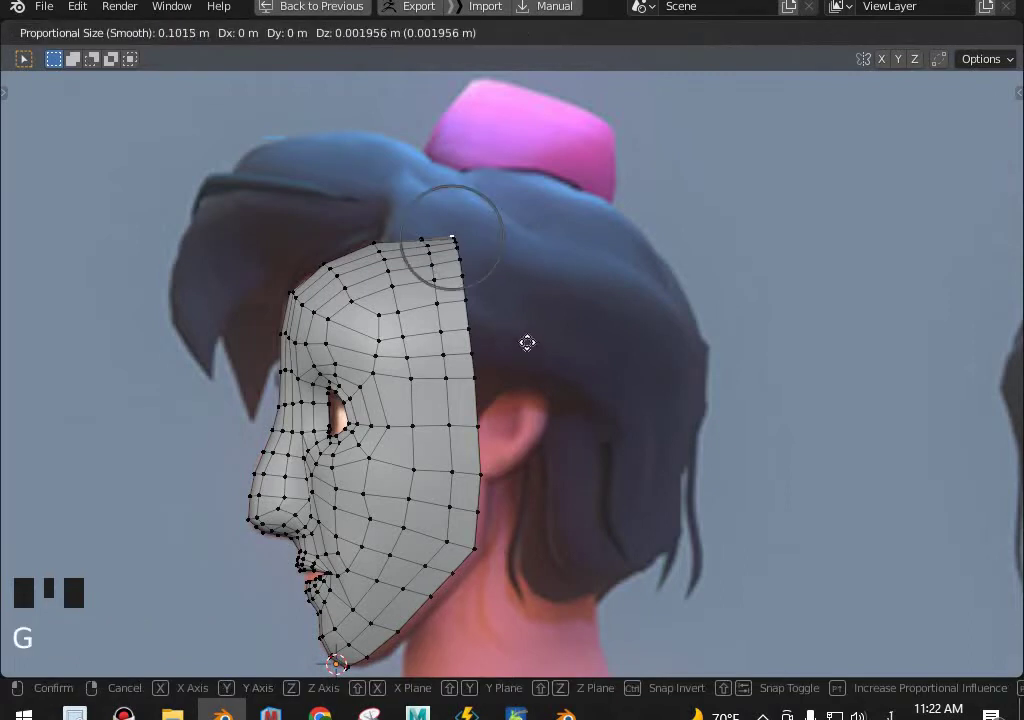
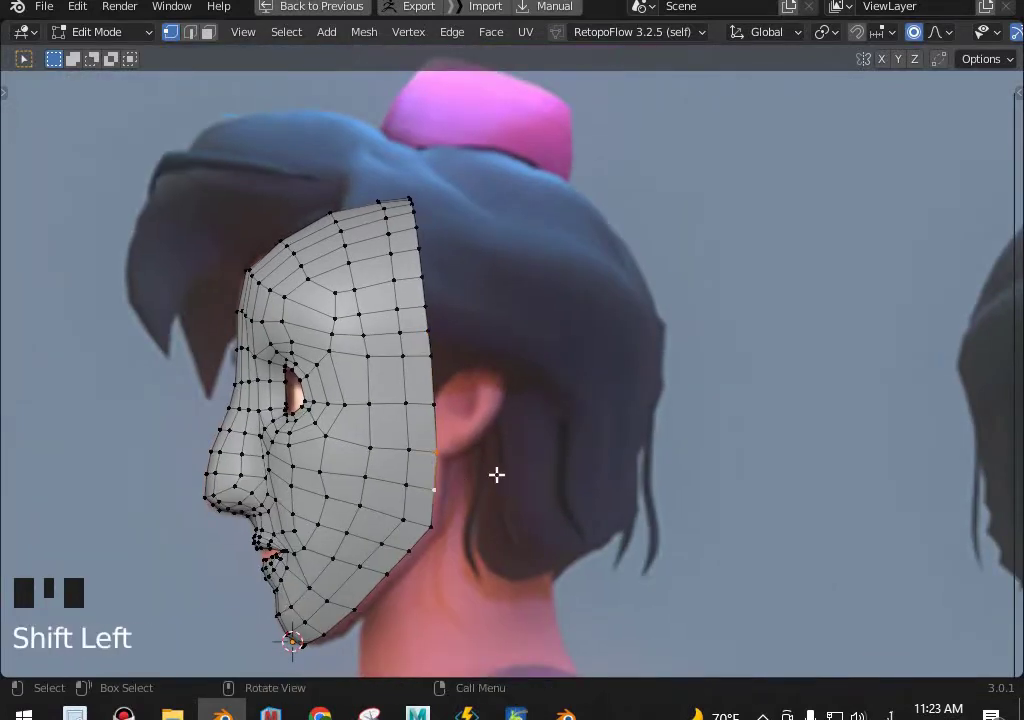
Extrude the rear head edges backward into strips and bring their ends together at the centre line in top view.
{"action": "key", "text": "e"}
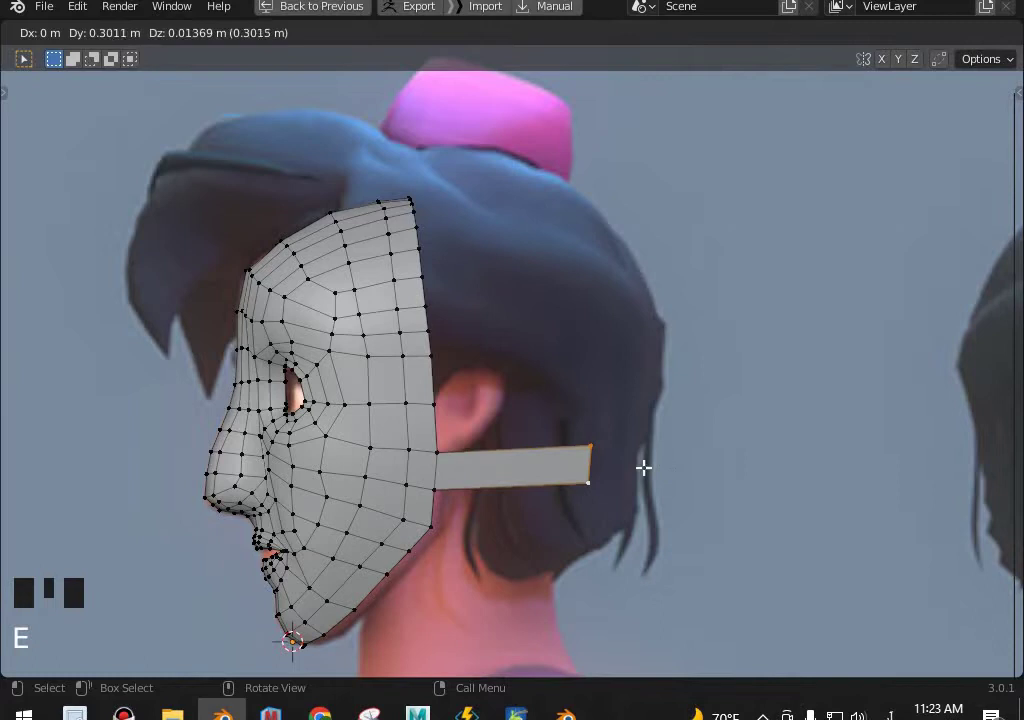
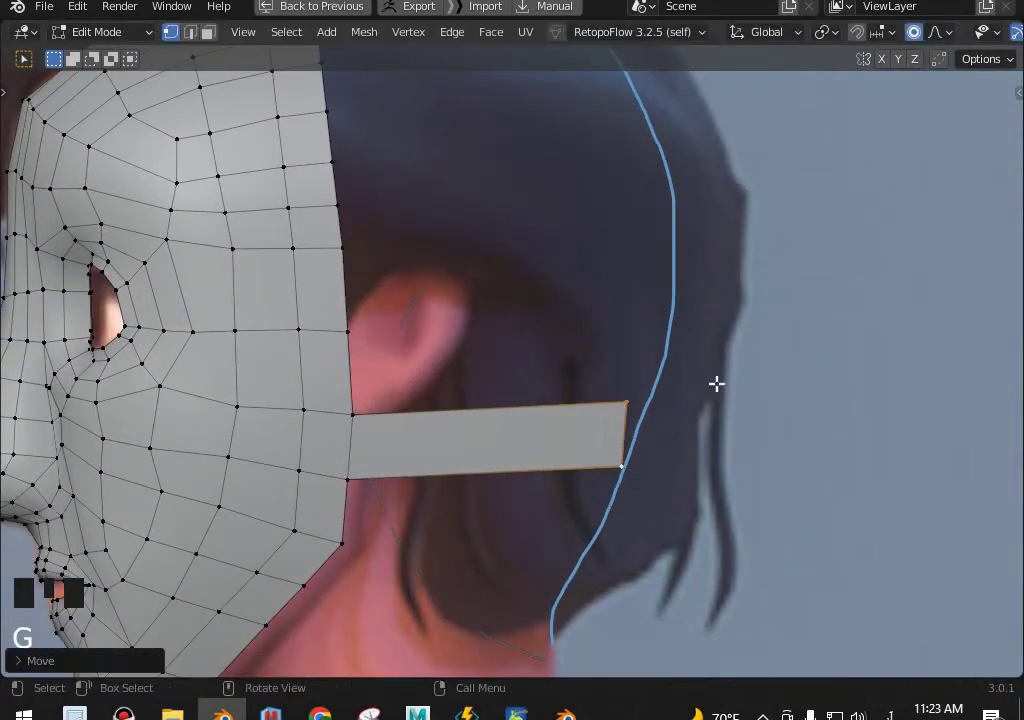
{"action": "key", "text": "r"}
{"action": "key", "text": "o"}
{"action": "scroll", "scroll_direction": "down", "scroll_amount": 3}
{"action": "key", "text": "KP_7"}
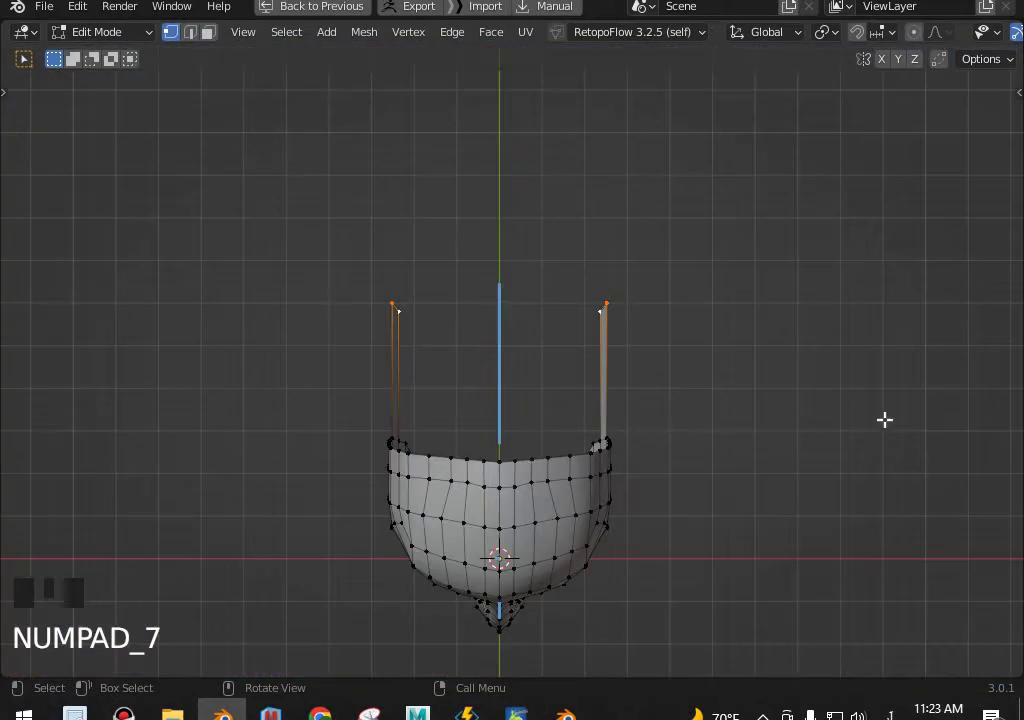
{"action": "key", "text": "g"}
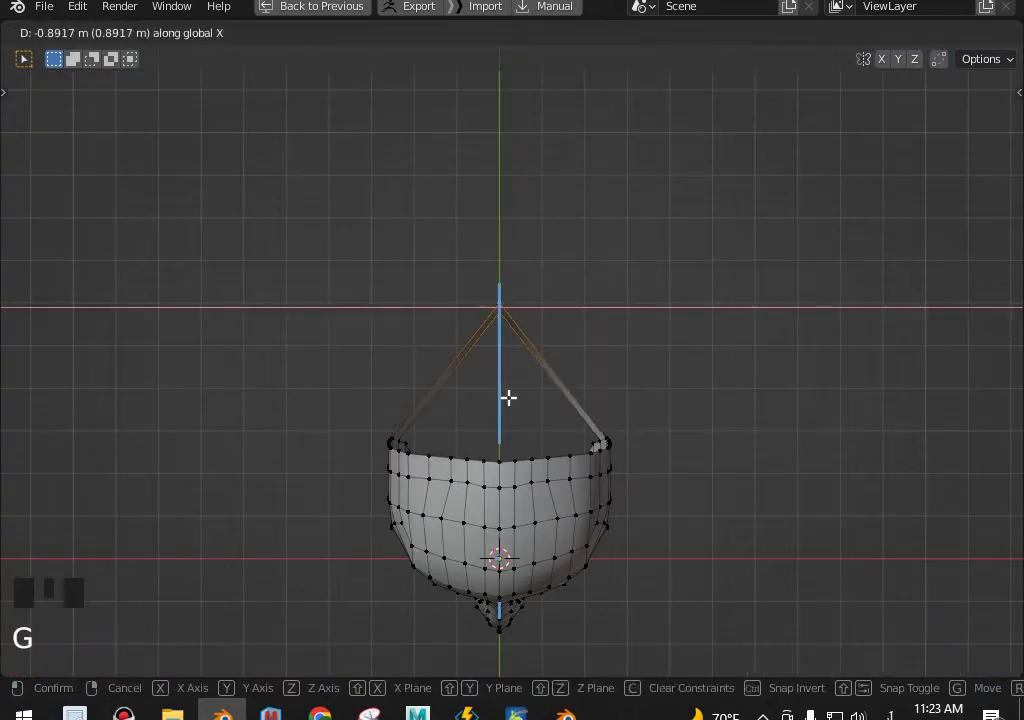
{"action": "scroll", "scroll_direction": "up", "scroll_amount": 3}
Add loop cuts along the back strips and nudge them with proportional editing enabled.
{"action": "key", "text": "ctrl+r"}
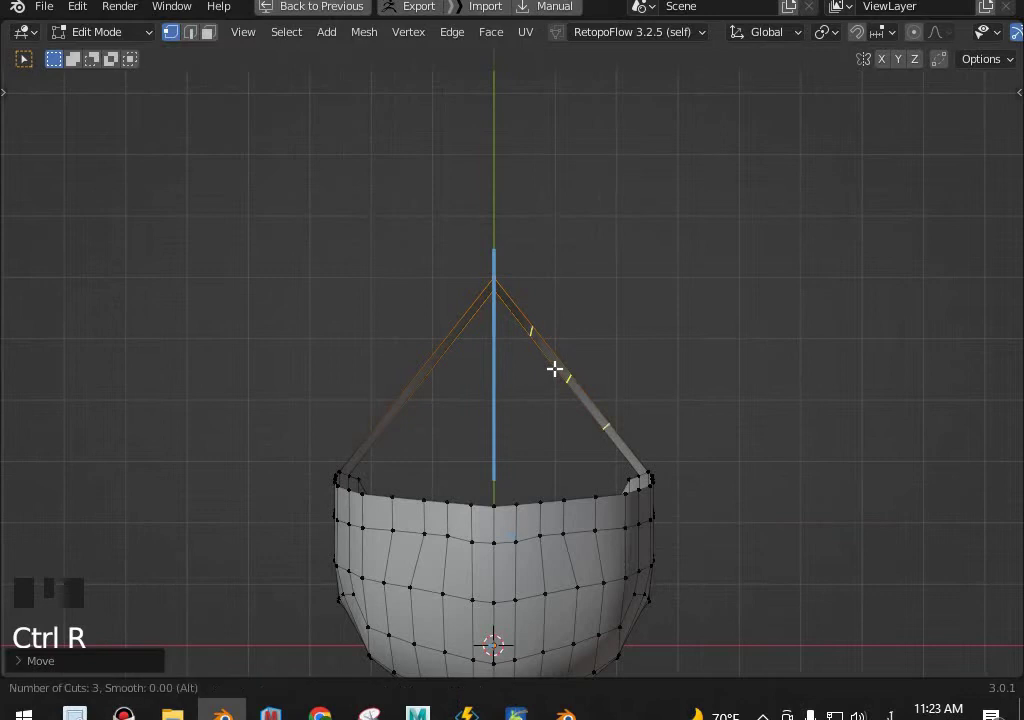
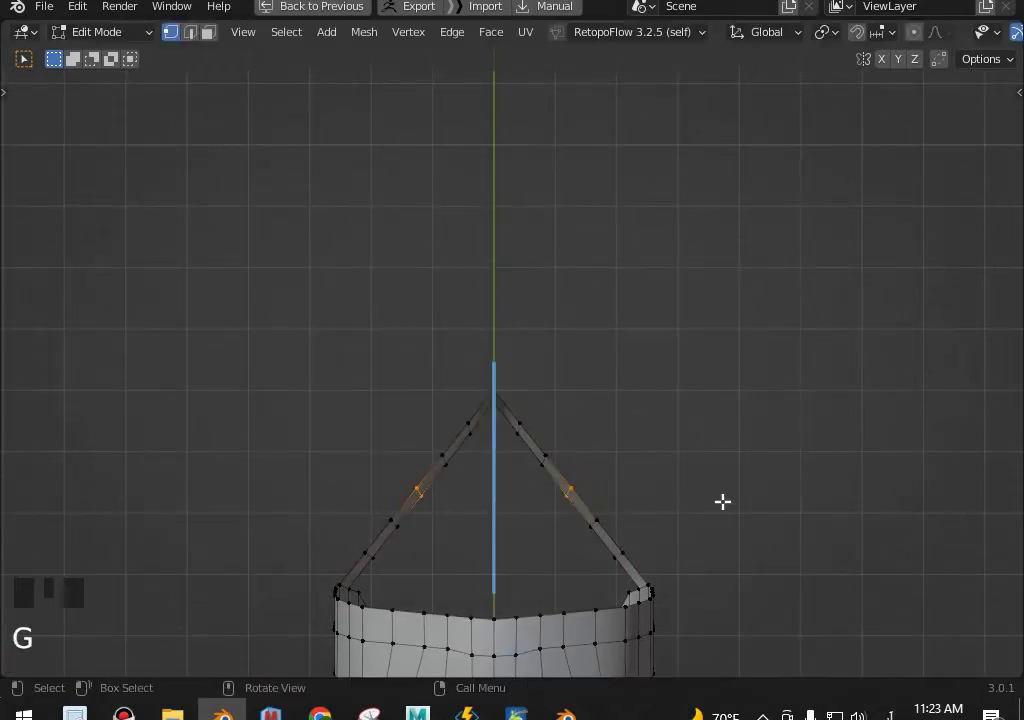
{"action": "key", "text": "o"}
{"action": "key", "text": "g"}
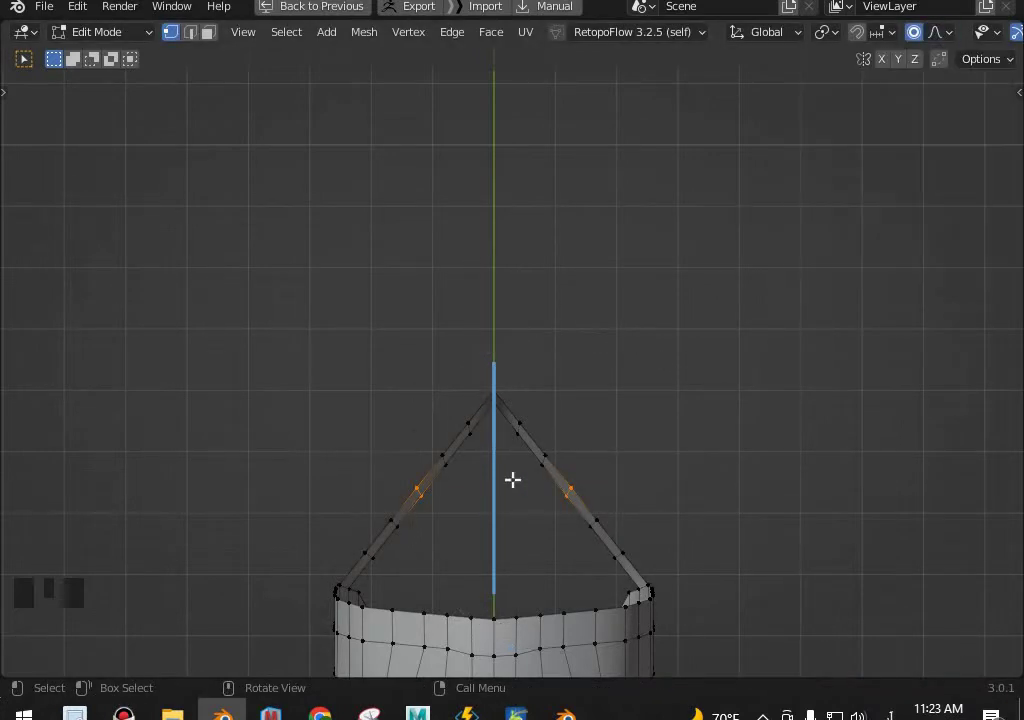
{"action": "key", "text": "g"}
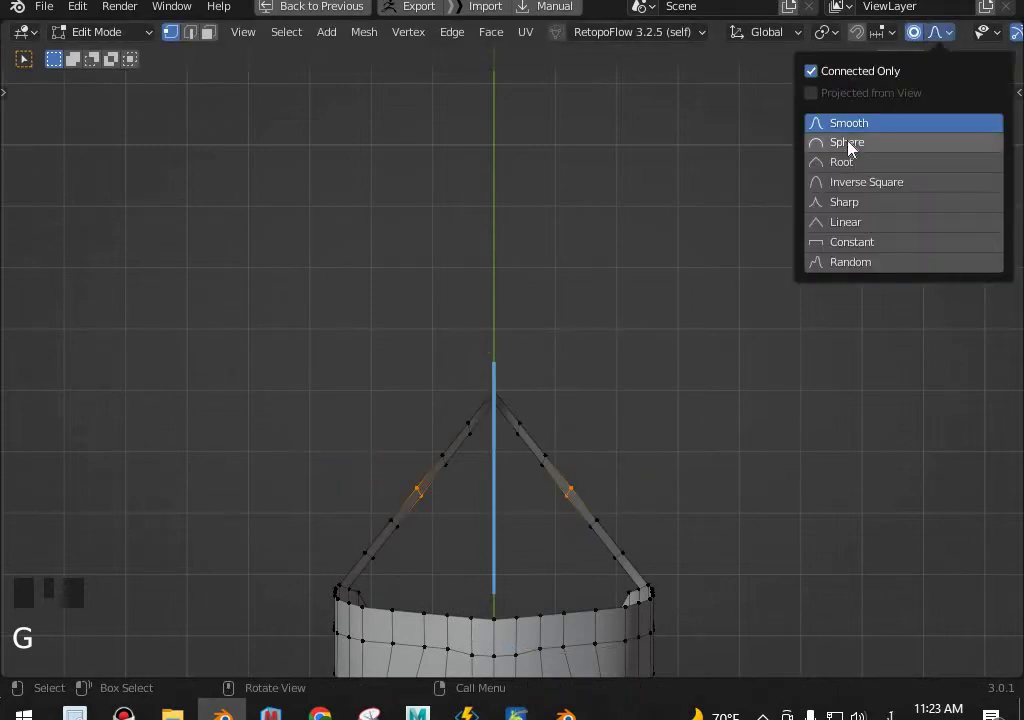
Move the ring vertices with proportional falloff and check the result against the hidden-mesh character view.
{"action": "left_click", "coordinate": [828, 173]}
{"action": "key", "text": "g"}
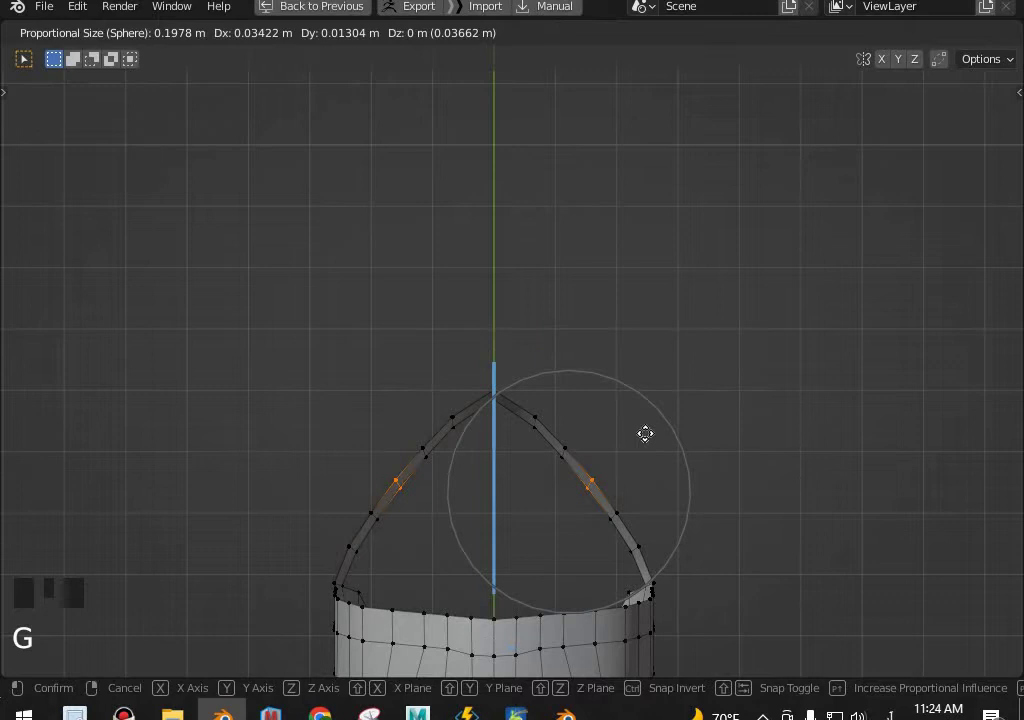
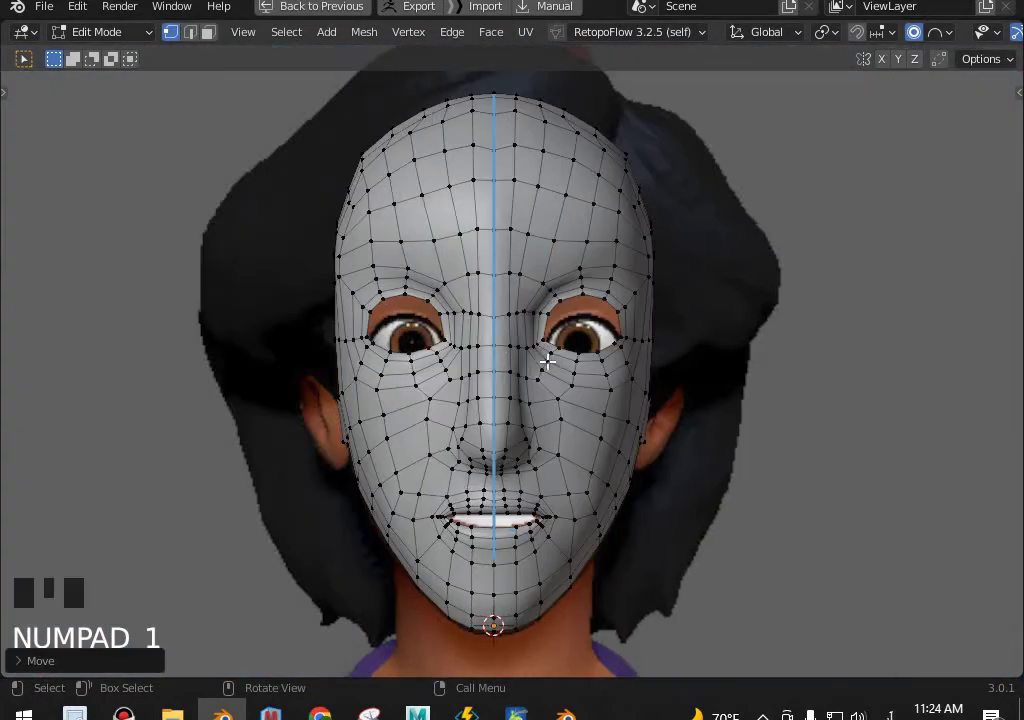
{"action": "key", "text": "KP_3"}
{"action": "key", "text": "ctrl+KP_1"}
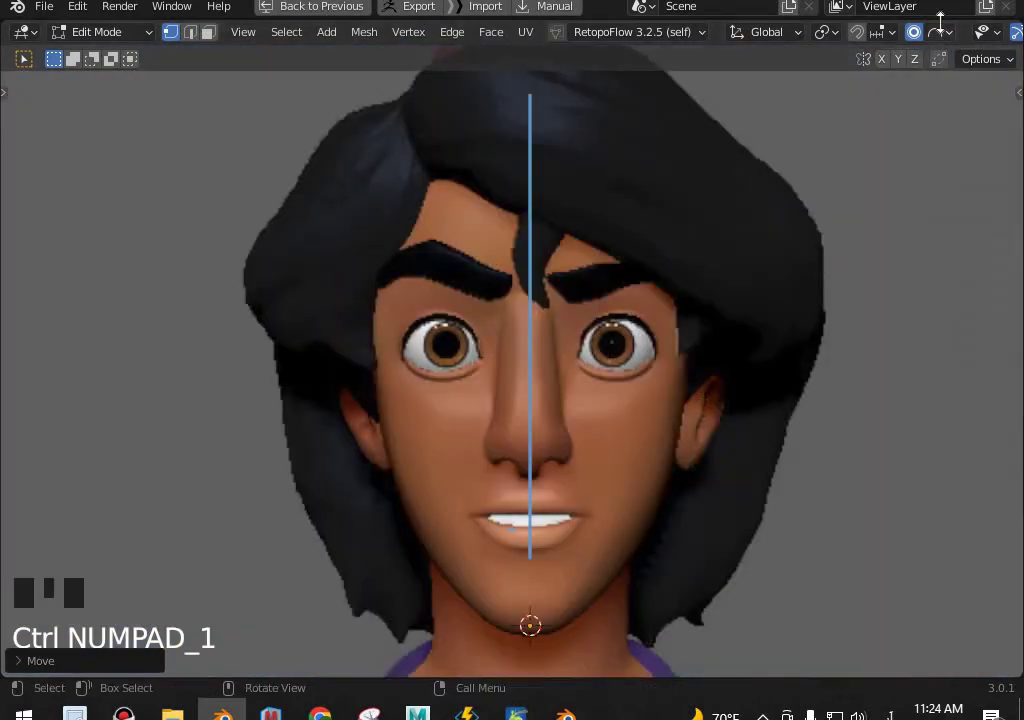
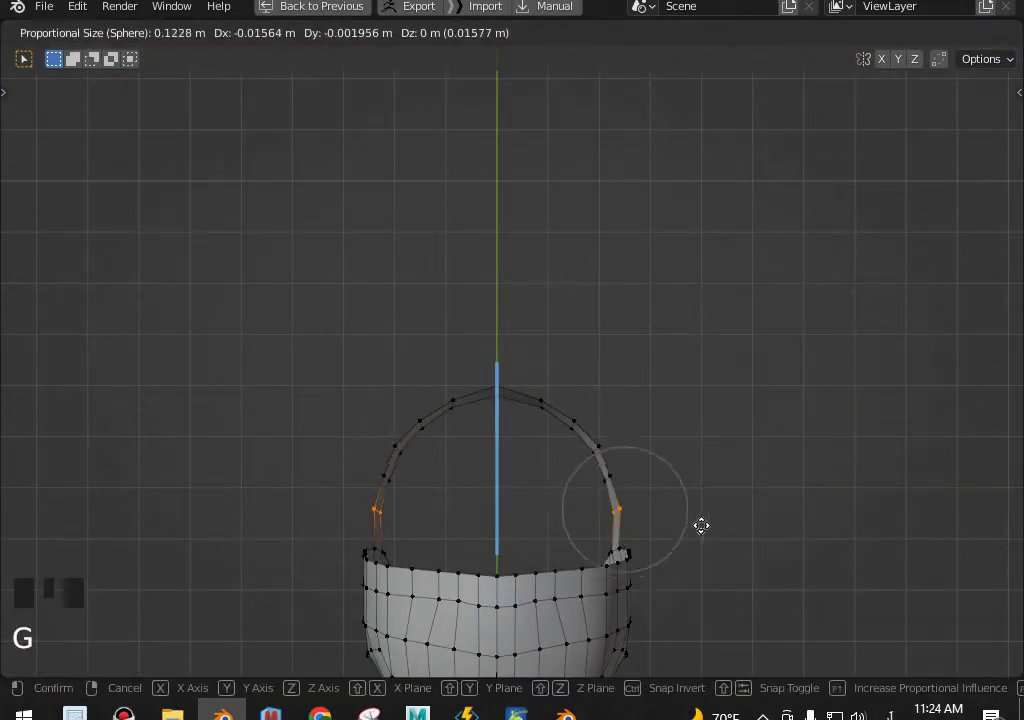
{"action": "left_click", "coordinate": [813, 44]}
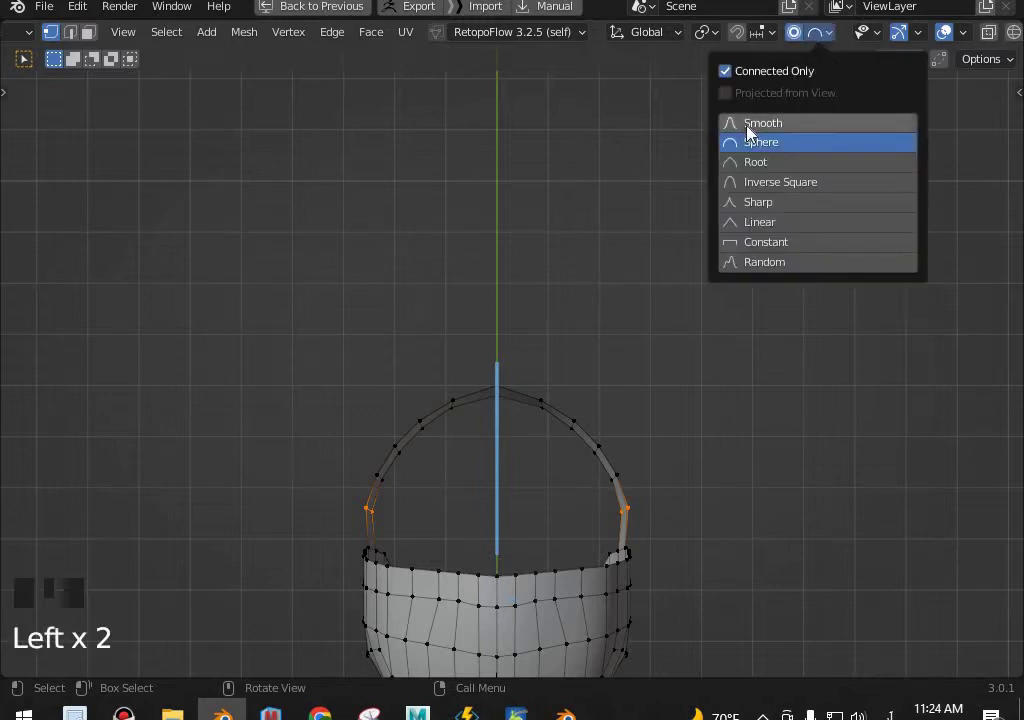
With Smooth falloff, reposition individual strip vertices so the ring follows the head's outline past the ear.
{"action": "left_click", "coordinate": [653, 257]}
{"action": "key", "text": "g"}
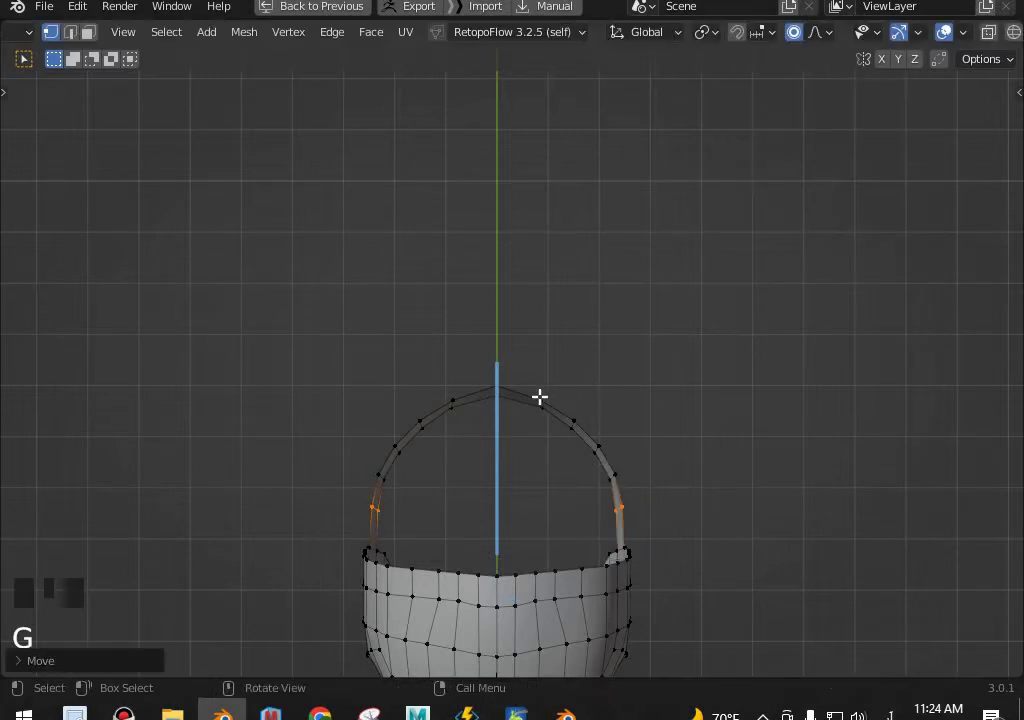
{"action": "left_click", "coordinate": [569, 410]}
{"action": "key", "text": "g"}
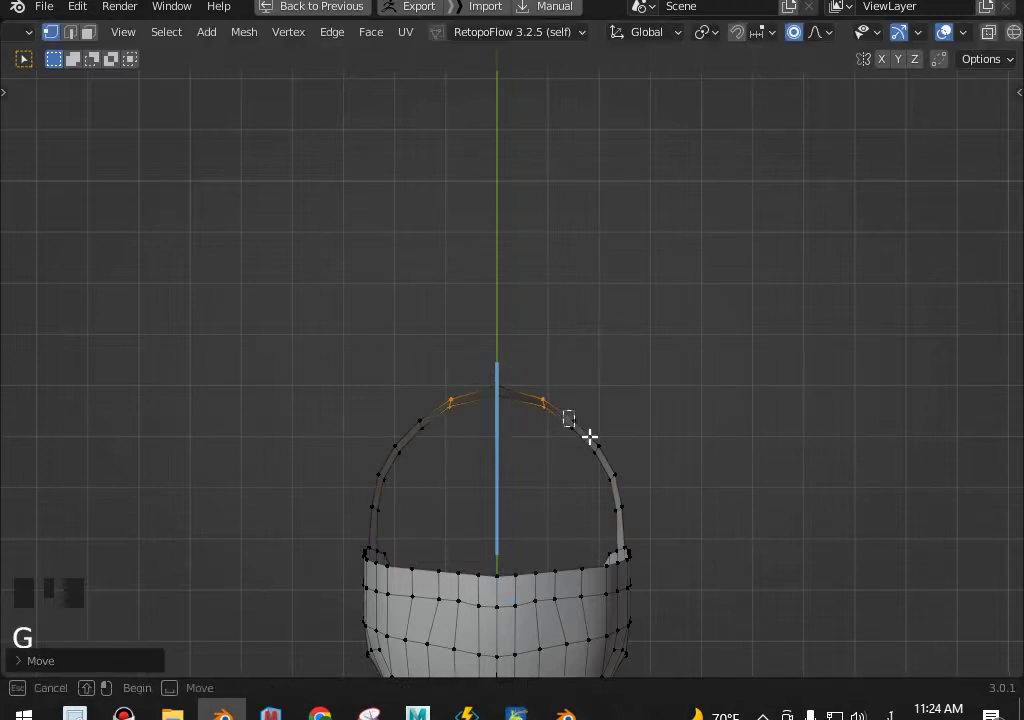
{"action": "left_click", "coordinate": [590, 426]}
{"action": "key", "text": "g"}
{"action": "key", "text": "KP_1"}
{"action": "key", "text": "KP_3"}
{"action": "scroll", "scroll_direction": "up", "scroll_amount": 3}
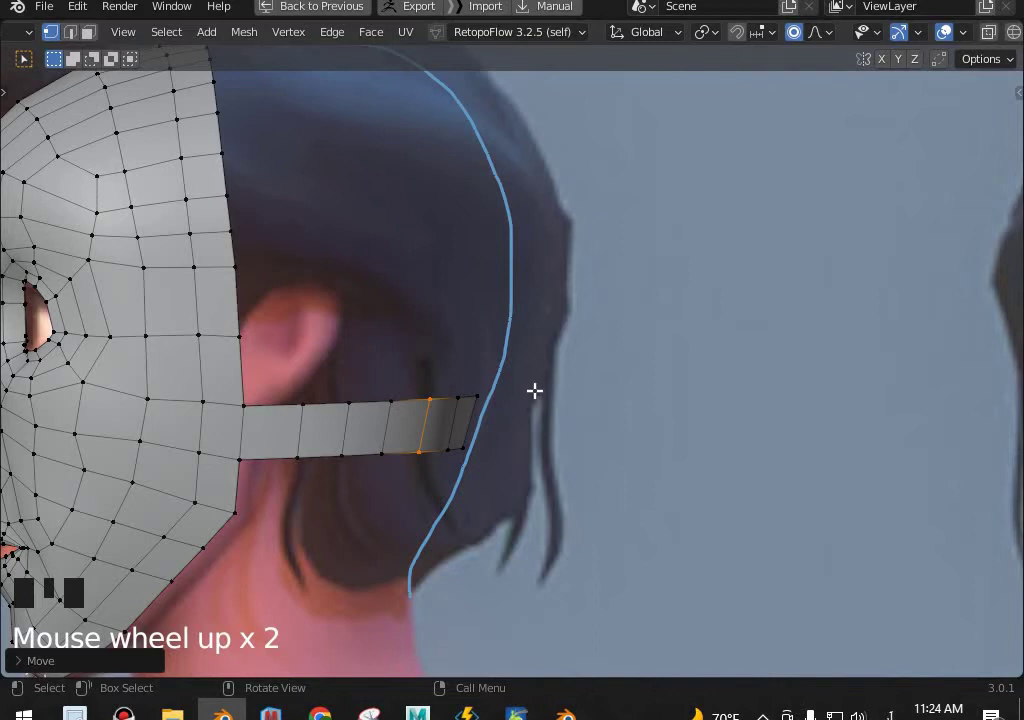
Adjust the strip vertices with falloff while inspecting the head from top and side views.
{"action": "left_click_drag", "start_coordinate": [473, 437], "coordinate": [460, 381]}
{"action": "left_click", "coordinate": [460, 381]}
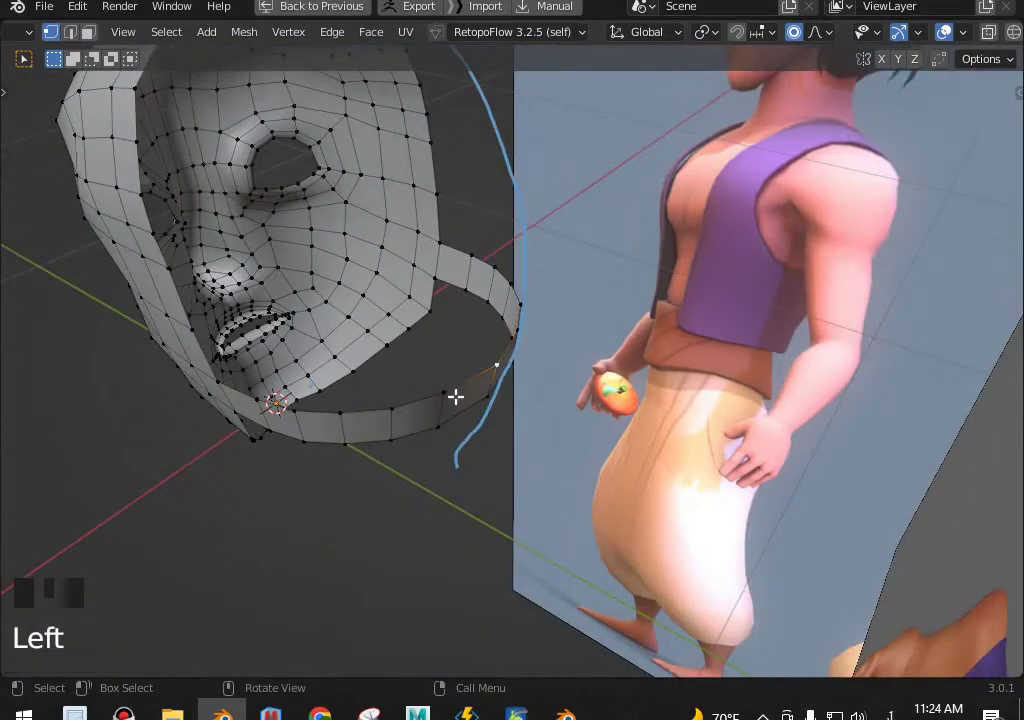
{"action": "key", "text": "KP_7"}
{"action": "key", "text": "ctrl+r"}
{"action": "key", "text": "g"}
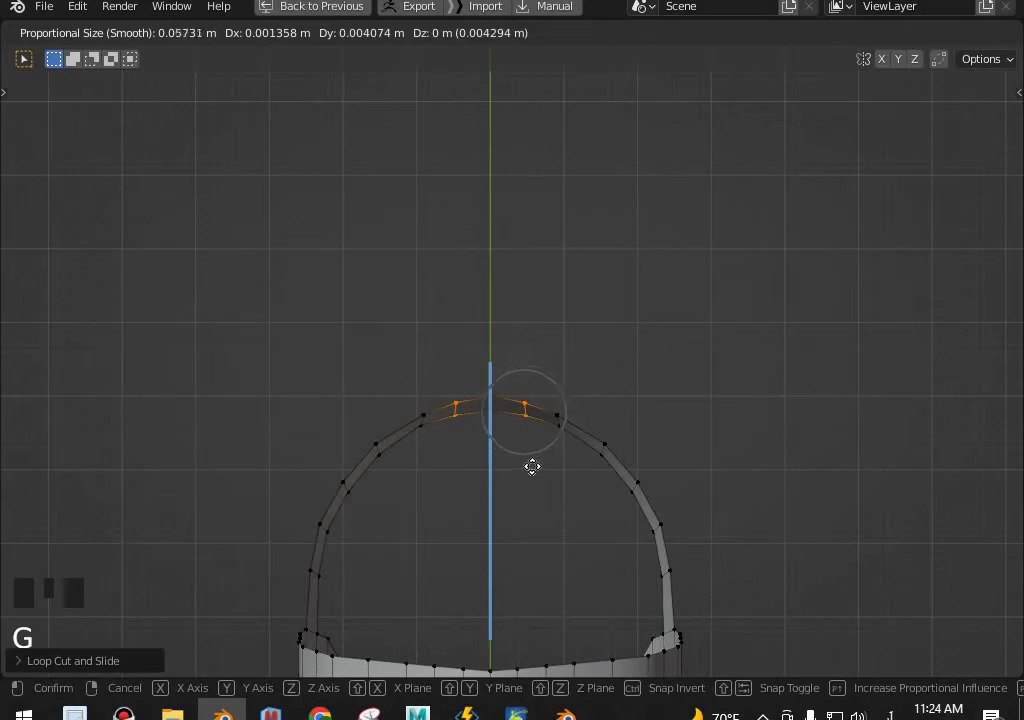
{"action": "key", "text": "KP_1"}
{"action": "scroll", "scroll_direction": "down", "scroll_amount": 3}
{"action": "middle_click", "coordinate": [520, 251]}
{"action": "key", "text": "KP_7"}
{"action": "scroll", "scroll_direction": "up", "scroll_amount": 3}
{"action": "middle_click", "coordinate": [518, 285]}
{"action": "scroll", "scroll_direction": "down", "scroll_amount": 3}
{"action": "middle_click", "coordinate": [474, 253]}
Join a crown-strip vertex to a side-ring vertex with a long edge and subdivide it into several vertices.
{"action": "left_click", "coordinate": [494, 325]}
{"action": "middle_click", "coordinate": [504, 349]}
{"action": "left_click", "coordinate": [309, 457]}
{"action": "left_click", "coordinate": [327, 458]}
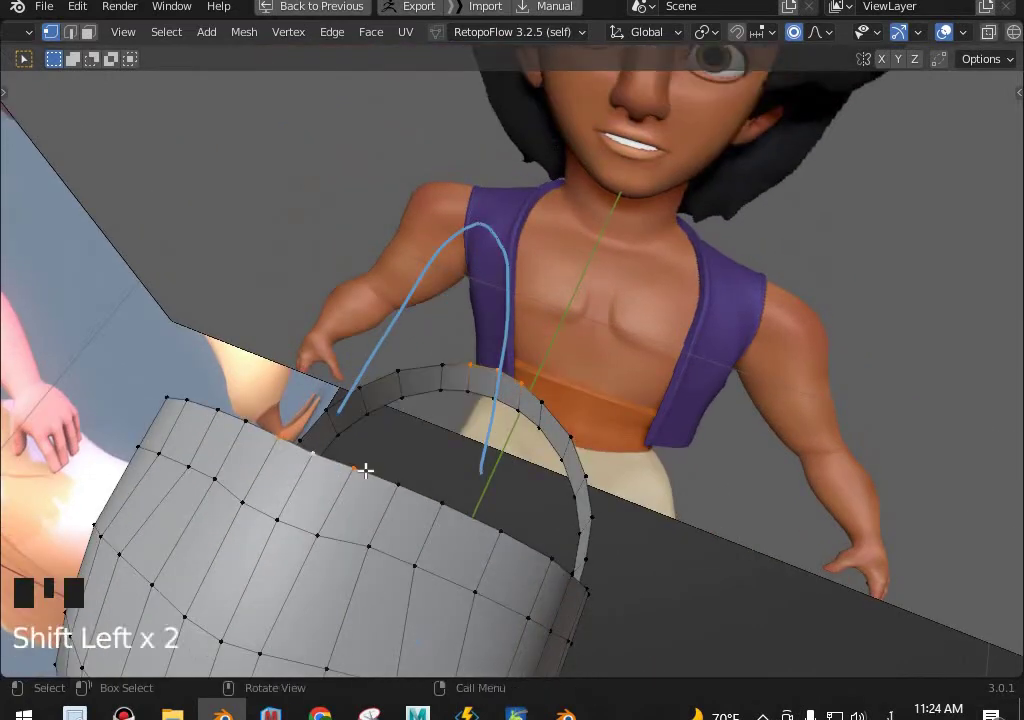
{"action": "key", "text": "f"}
{"action": "middle_click", "coordinate": [444, 410]}
{"action": "key", "text": "KP_3"}
{"action": "key", "text": "ctrl+r"}
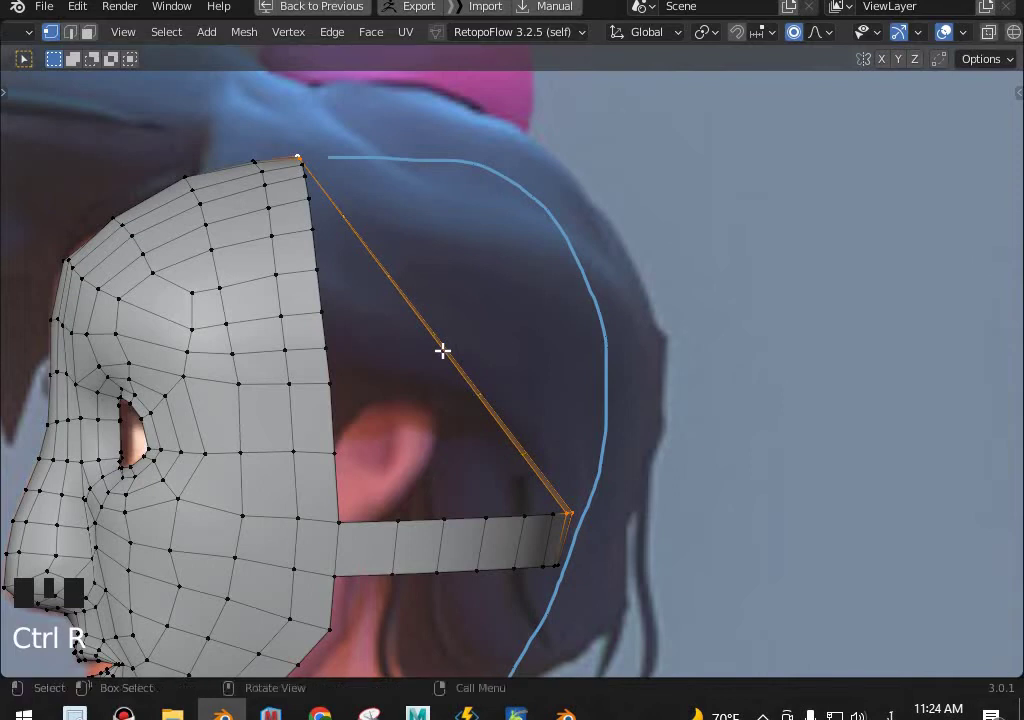
{"action": "key", "text": "ctrl+r"}
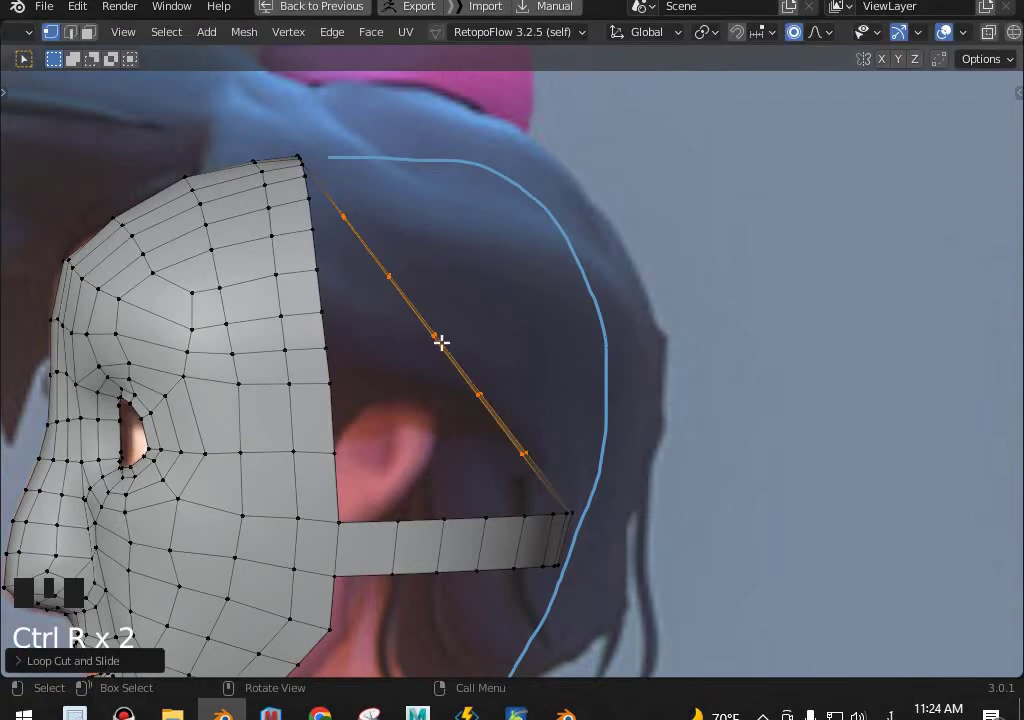
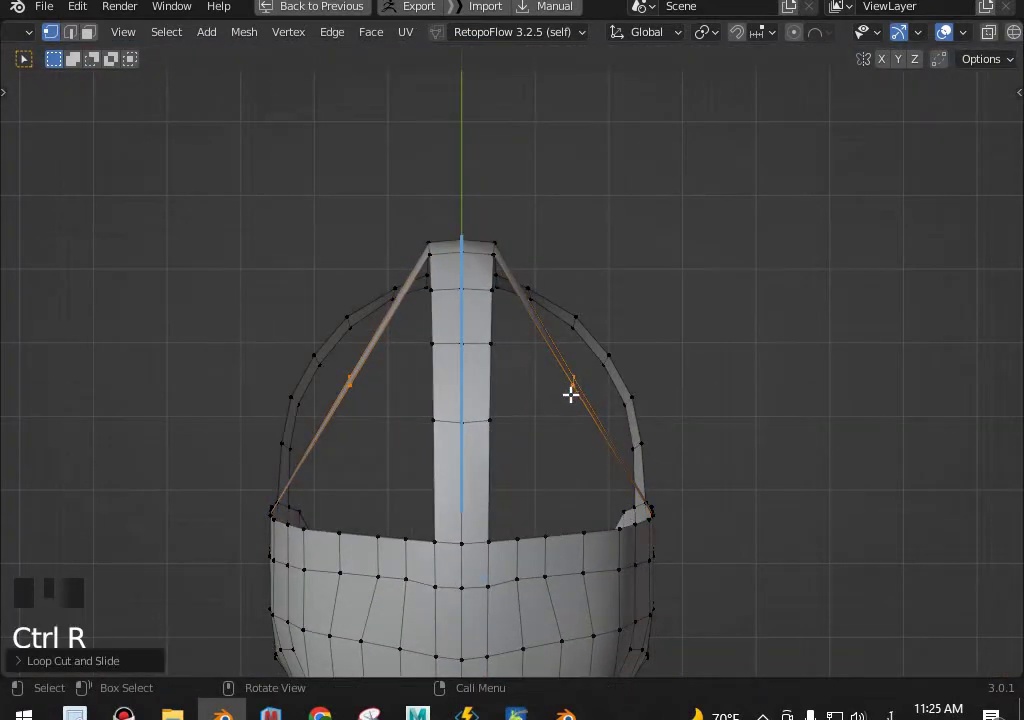
Redo the edge cut and pull the diagonal edge vertices outward with proportional falloff to follow the skull.
{"action": "key", "text": "ctrl+z"}
{"action": "key", "text": "ctrl+r"}
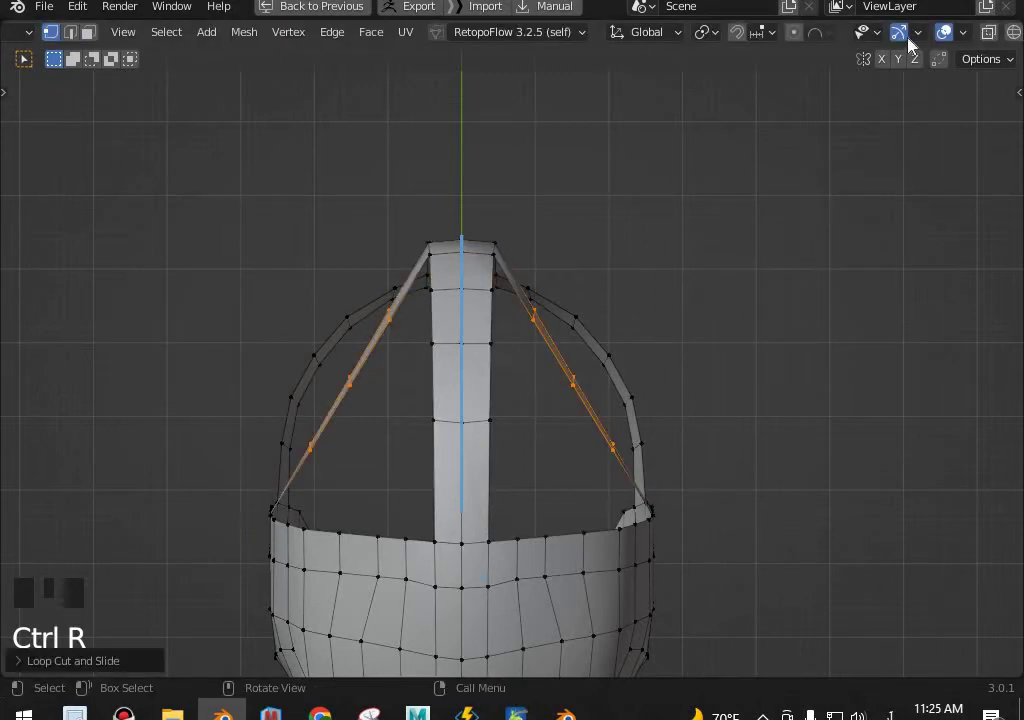
{"action": "key", "text": "o"}
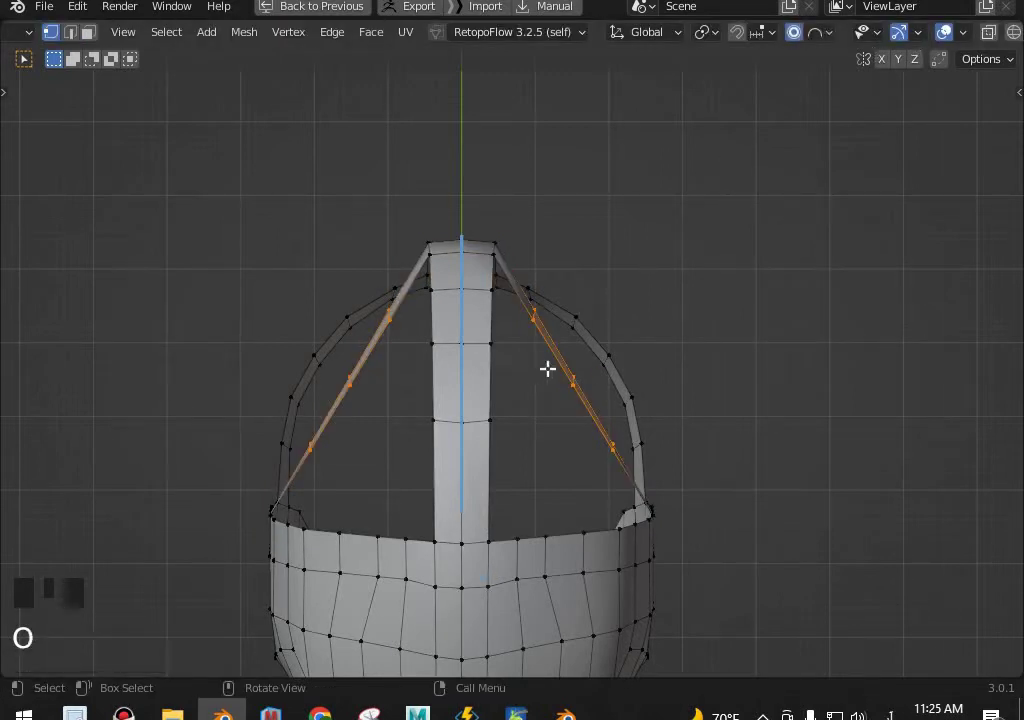
{"action": "left_click", "coordinate": [561, 432]}
{"action": "key", "text": "g"}
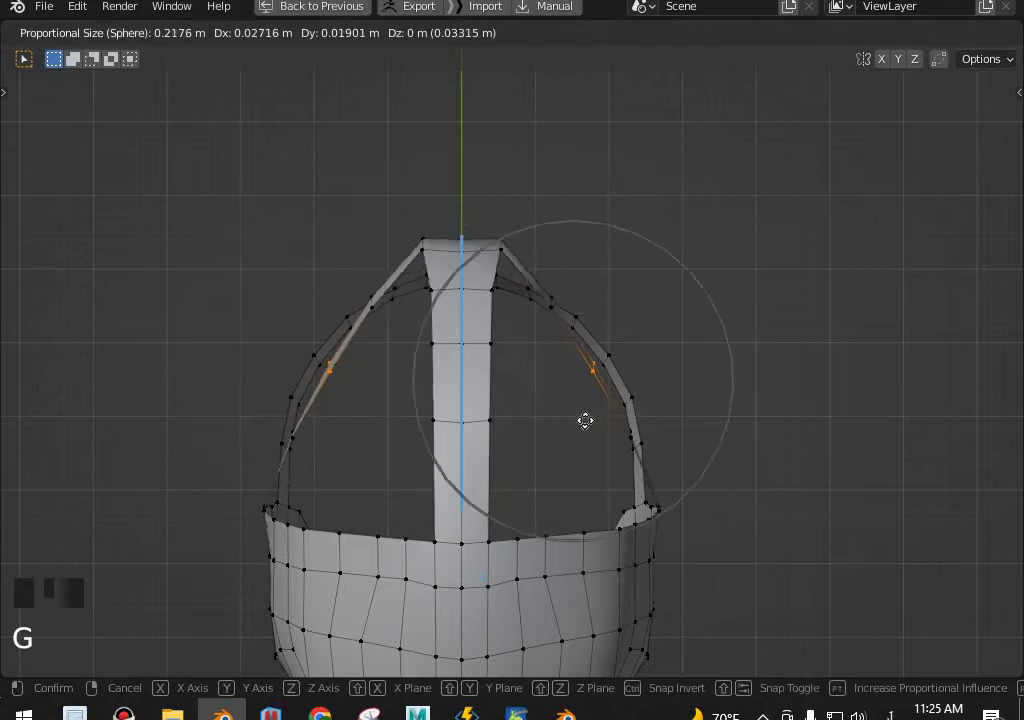
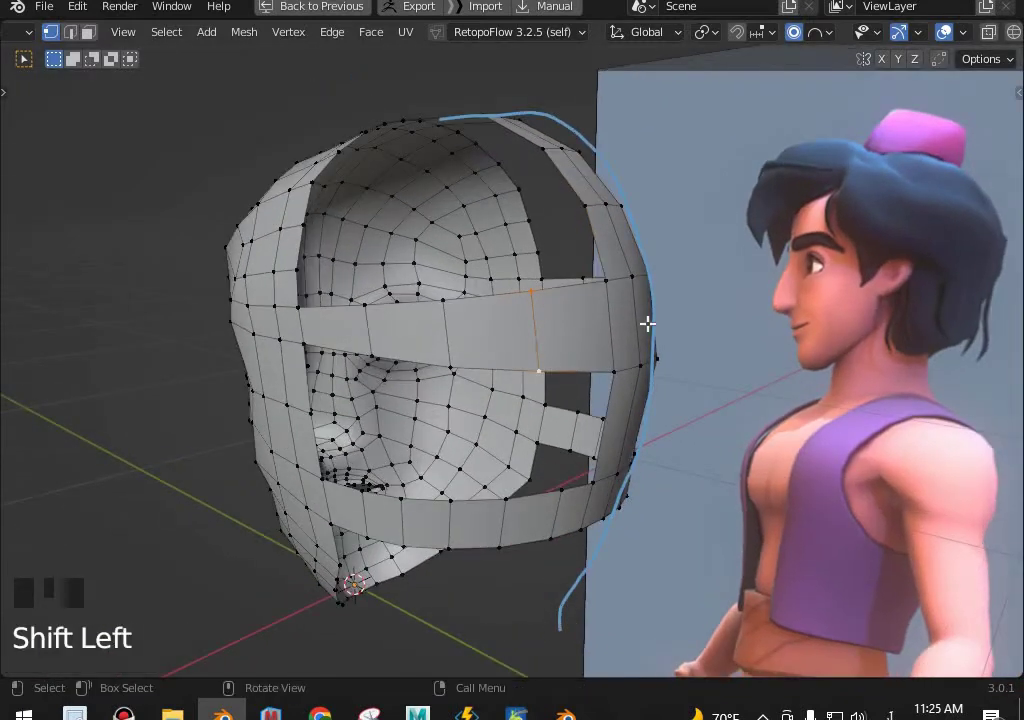
{"action": "key", "text": "g"}
{"action": "key", "text": "ctrl+r"}
{"action": "key", "text": "o"}
From top view, place individual diagonal-edge vertices onto the skull curve one by one.
{"action": "key", "text": "KP_7"}
{"action": "scroll", "scroll_direction": "up", "scroll_amount": 3}
{"action": "key", "text": "g"}
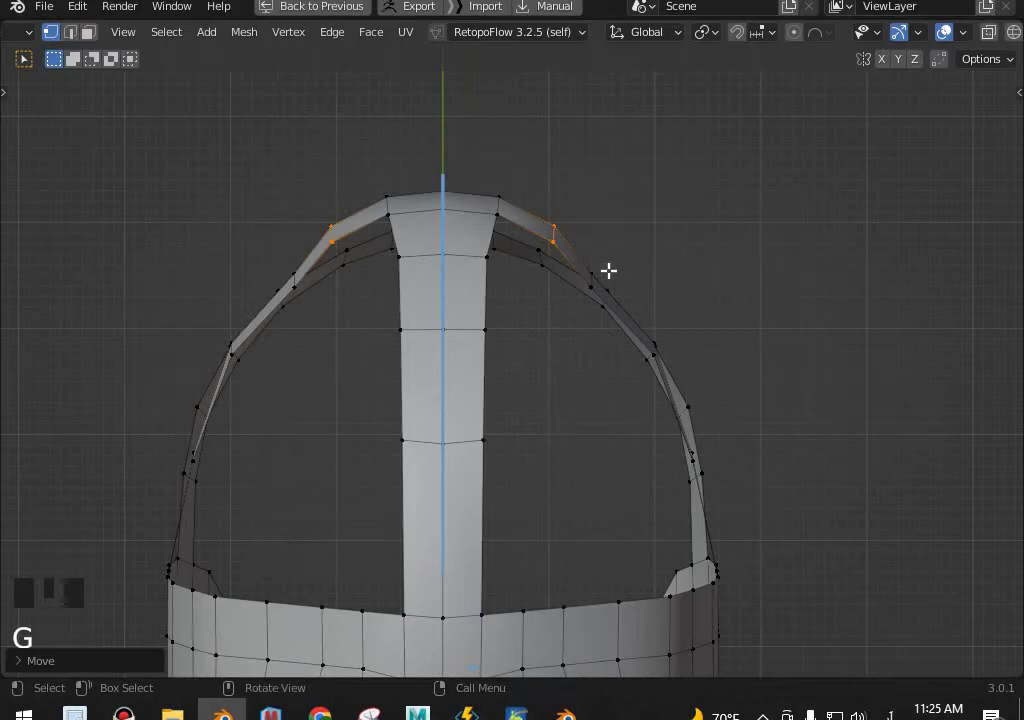
{"action": "middle_click", "coordinate": [589, 403]}
{"action": "scroll", "scroll_direction": "up", "scroll_amount": 3}
{"action": "key", "text": "g"}
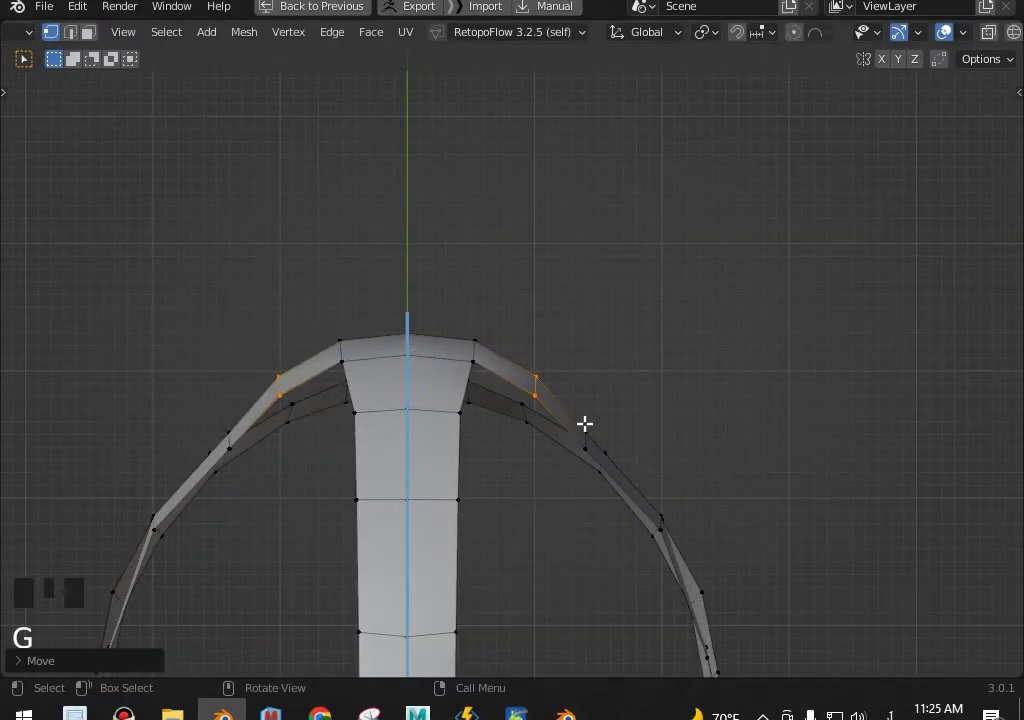
{"action": "left_click", "coordinate": [585, 450]}
{"action": "key", "text": "g"}
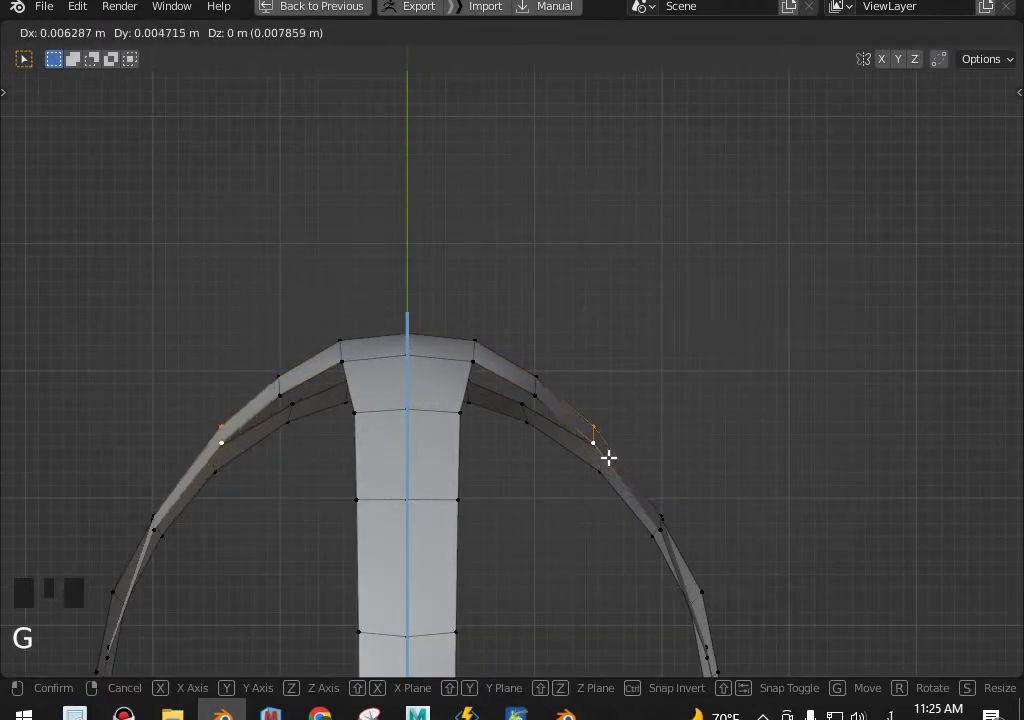
{"action": "scroll", "scroll_direction": "down", "scroll_amount": 3}
{"action": "left_click_drag", "start_coordinate": [593, 445], "coordinate": [419, 358]}
{"action": "left_click", "coordinate": [419, 358]}
{"action": "key", "text": "g"}
{"action": "key", "text": "KP_7"}
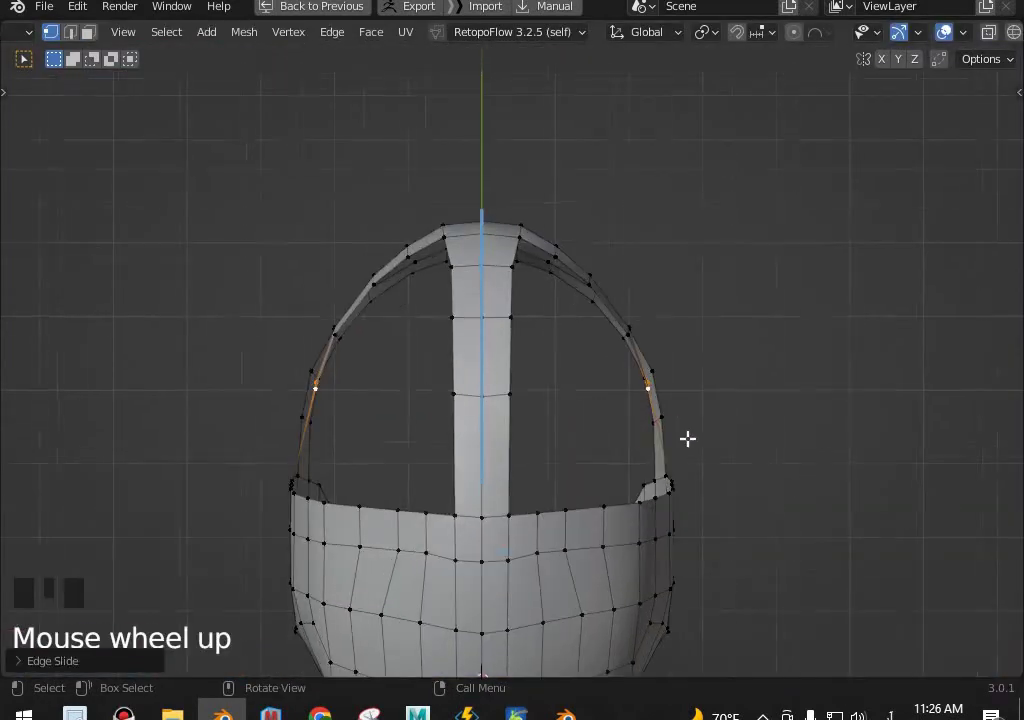
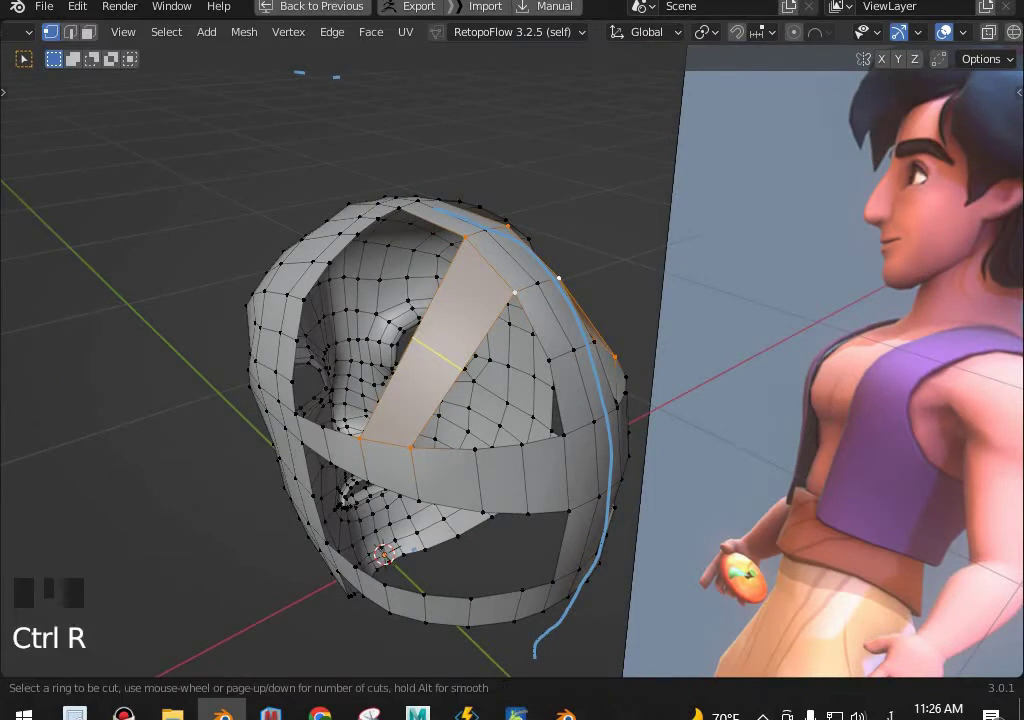
Adjust the viewport overlays, inspect the crown and move the selected crown vertices into place.
{"action": "key", "text": "ctrl+KP_1"}
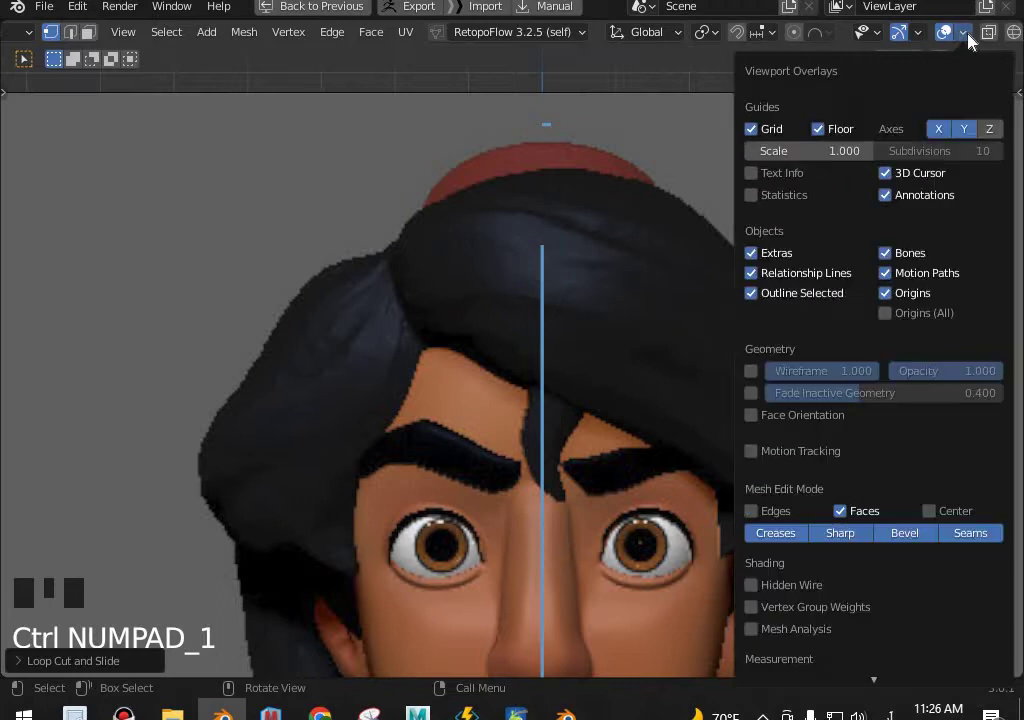
{"action": "left_click", "coordinate": [758, 260]}
{"action": "scroll", "scroll_direction": "up", "scroll_amount": 3}
{"action": "middle_click", "coordinate": [491, 320]}
{"action": "scroll", "scroll_direction": "down", "scroll_amount": 3}
{"action": "middle_click", "coordinate": [543, 310]}
{"action": "scroll", "scroll_direction": "down", "scroll_amount": 3}
{"action": "key", "text": "g"}
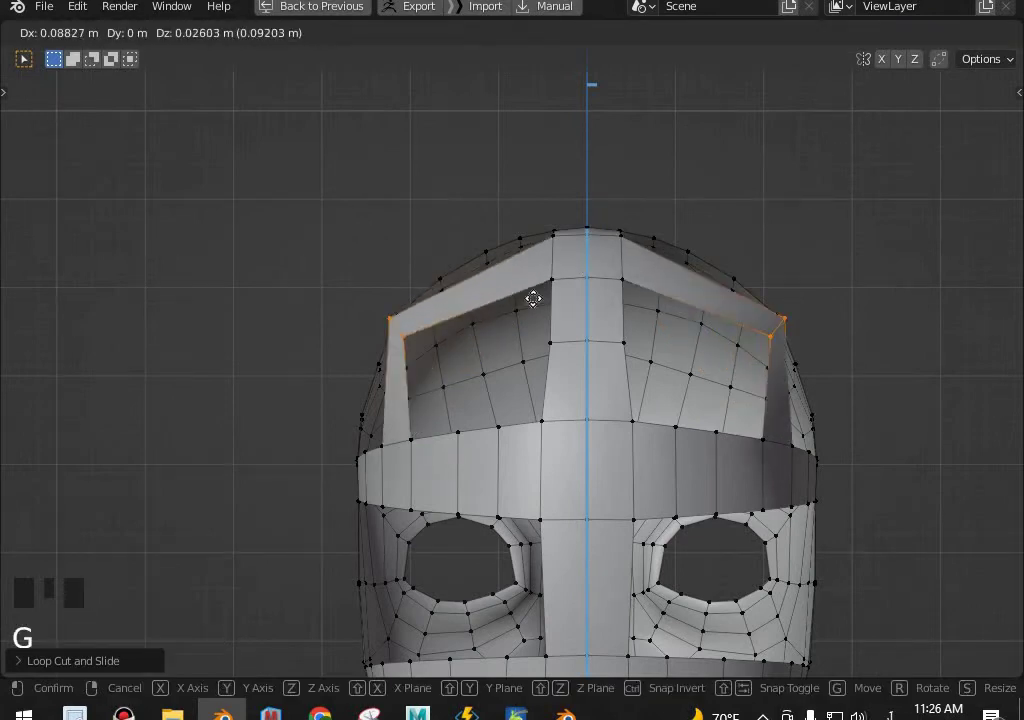
Add several loop cuts across the crown strip, sliding each sideways to respace the forehead quads.
{"action": "key", "text": "ctrl+r"}
{"action": "key", "text": "g"}
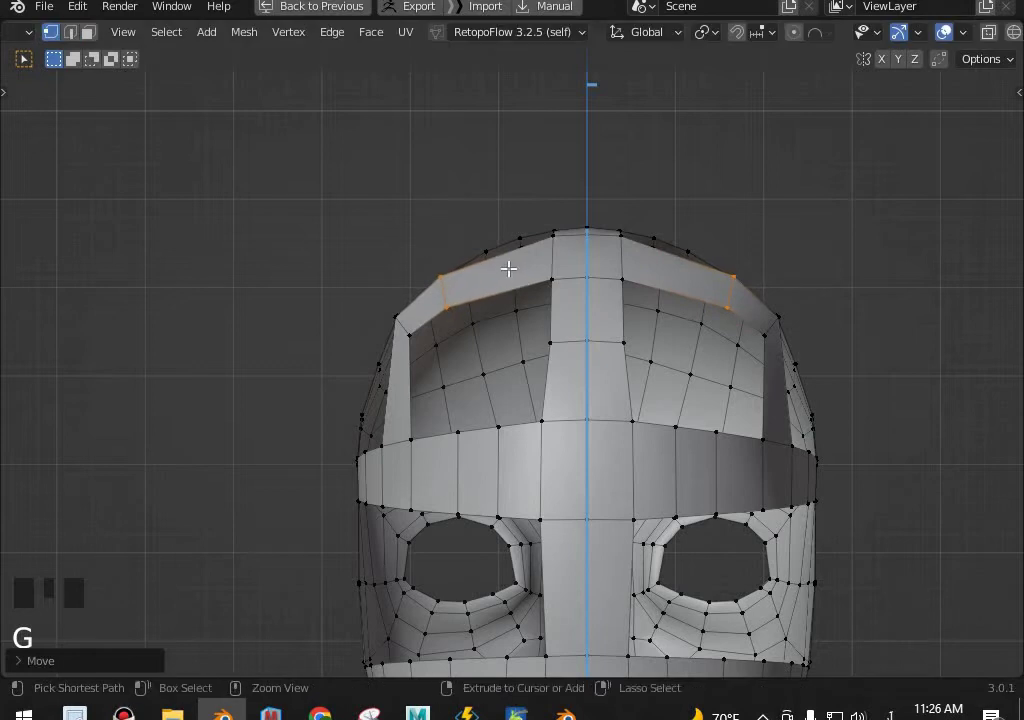
{"action": "key", "text": "ctrl+r"}
{"action": "key", "text": "g"}
{"action": "key", "text": "ctrl+r"}
{"action": "key", "text": "g"}
{"action": "left_click_drag", "start_coordinate": [486, 333], "coordinate": [444, 358]}
{"action": "key", "text": "ctrl+r"}
{"action": "key", "text": "g"}
Reposition the crown border vertices individually along the edge of the head.
{"action": "left_click", "coordinate": [446, 281]}
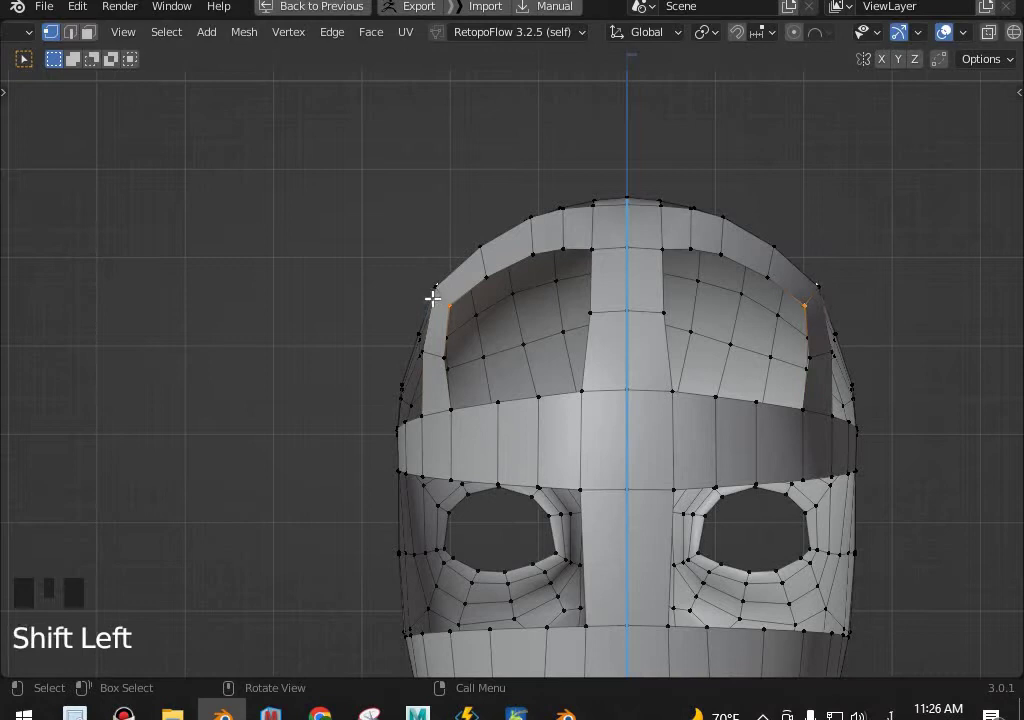
{"action": "key", "text": "g"}
{"action": "left_click", "coordinate": [488, 259]}
{"action": "middle_click", "coordinate": [502, 315]}
{"action": "key", "text": "g"}
{"action": "left_click", "coordinate": [503, 298]}
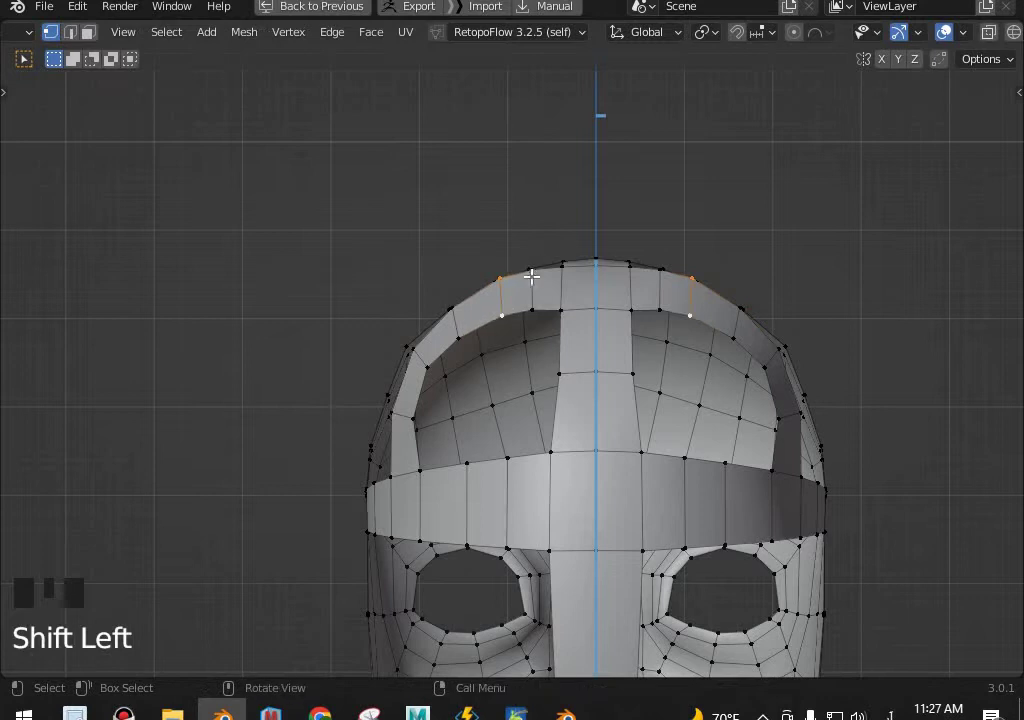
{"action": "key", "text": "g"}
{"action": "left_click", "coordinate": [532, 290]}
{"action": "left_click", "coordinate": [531, 296]}
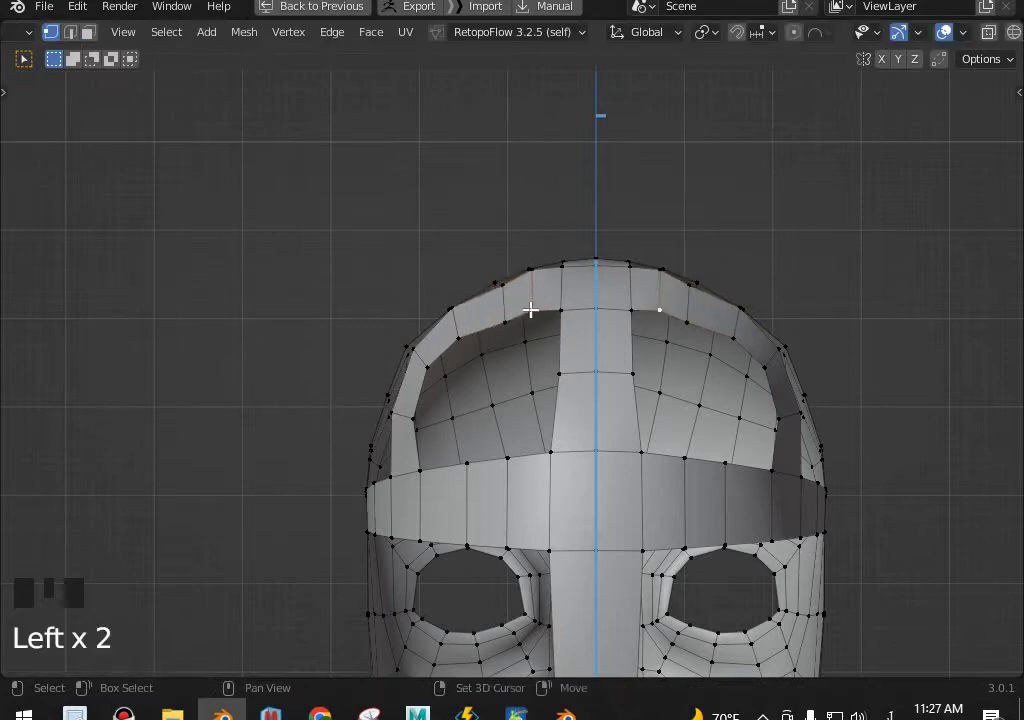
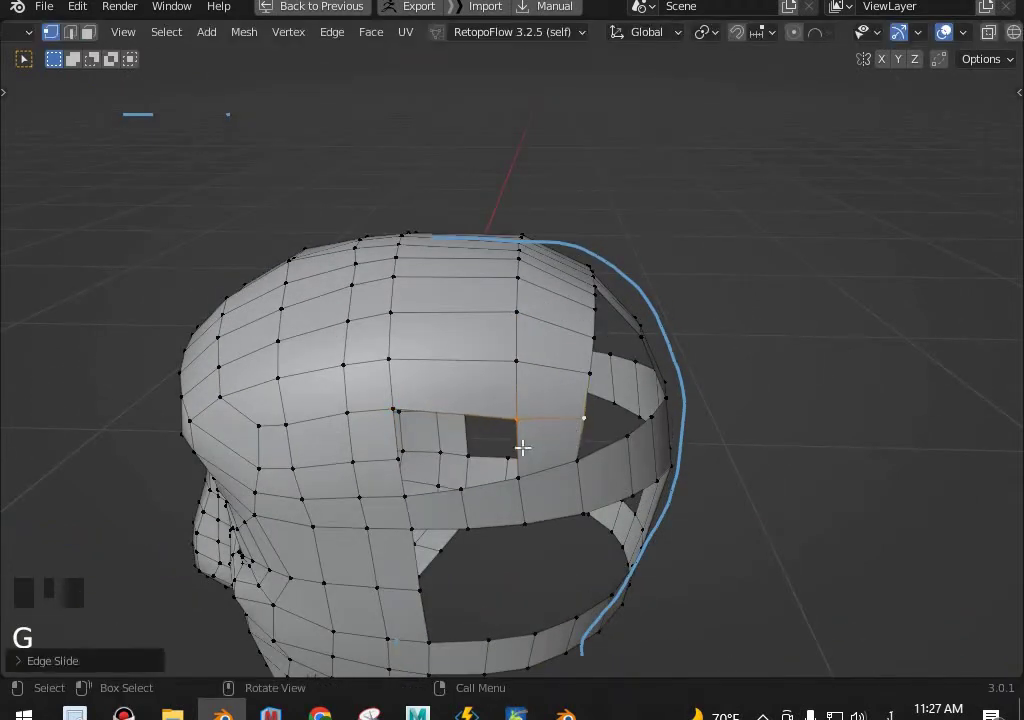
Cut the crown strip and slide the side-ring edge loop along the head's outline in side view.
{"action": "key", "text": "ctrl+r"}
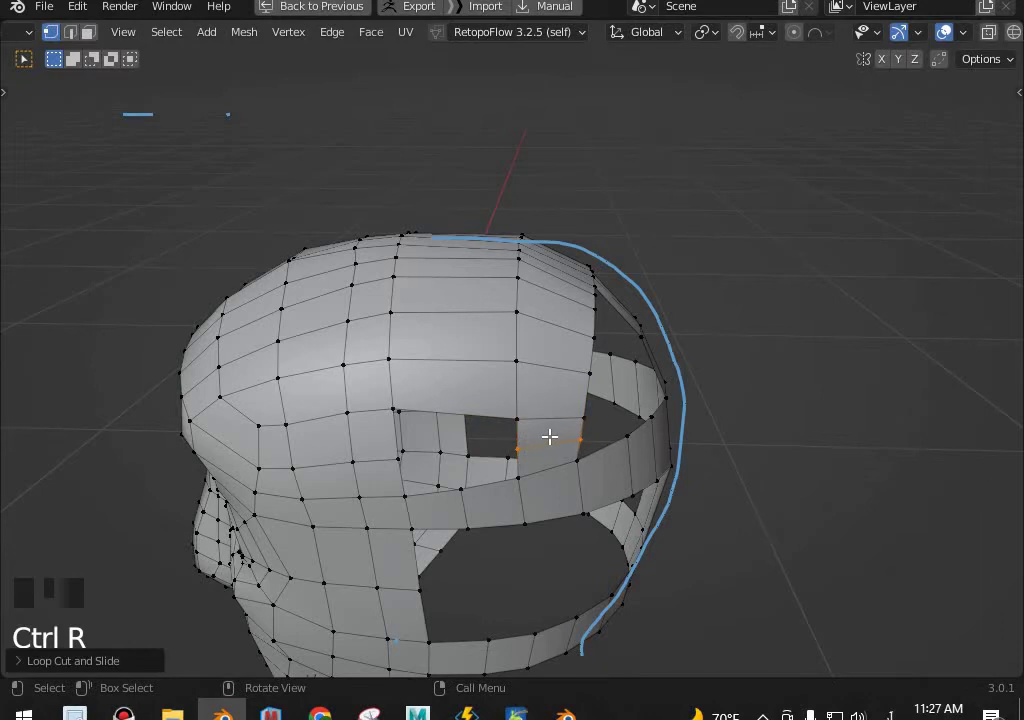
{"action": "key", "text": "KP_3"}
{"action": "key", "text": "ctrl+KP_1"}
{"action": "key", "text": "g"}
{"action": "scroll", "scroll_direction": "up", "scroll_amount": 3}
{"action": "key", "text": "g"}
{"action": "left_click", "coordinate": [353, 484]}
{"action": "key", "text": "g"}
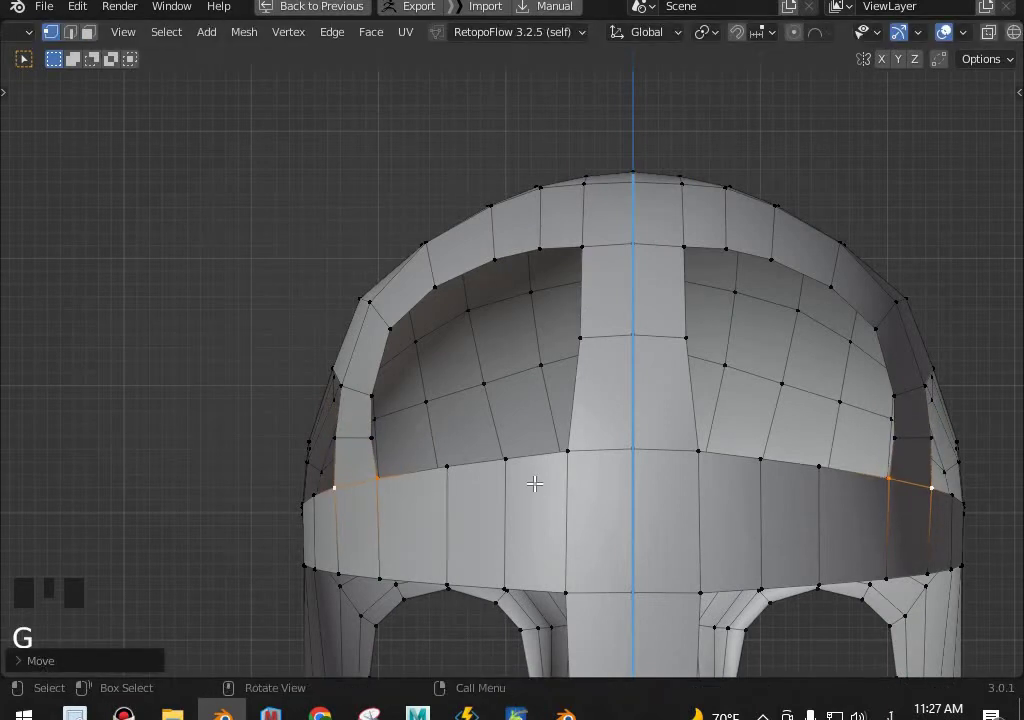
{"action": "key", "text": "KP_3"}
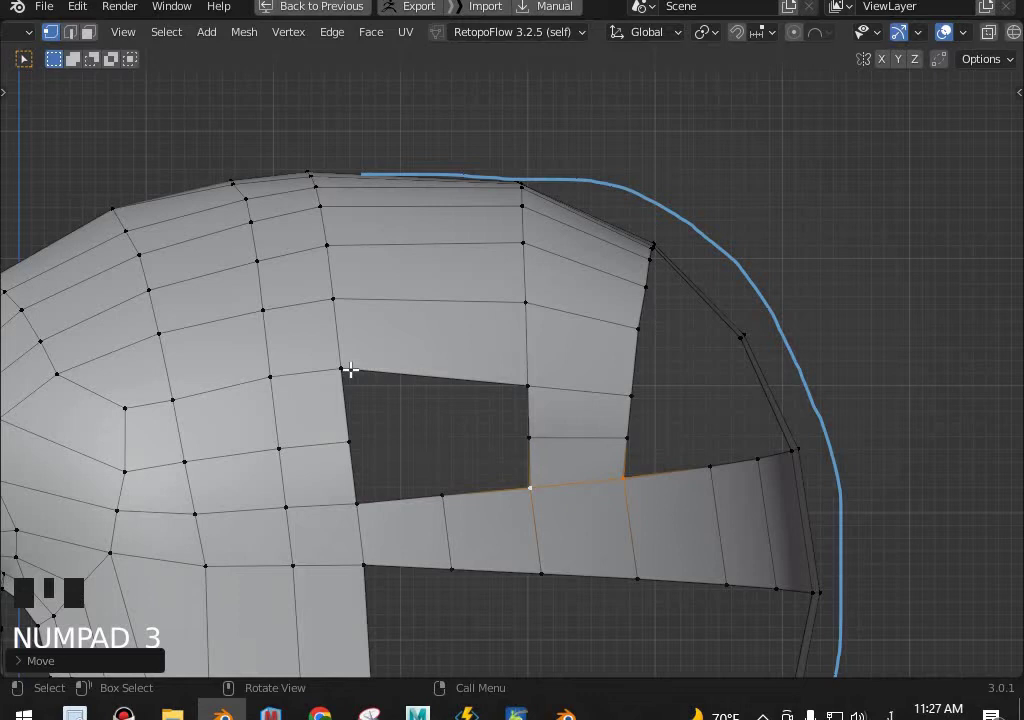
Fill the gap near the top of the head with quad faces and run an edge loop through them.
{"action": "left_click", "coordinate": [506, 365]}
{"action": "key", "text": "f"}
{"action": "key", "text": "ctrl+r"}
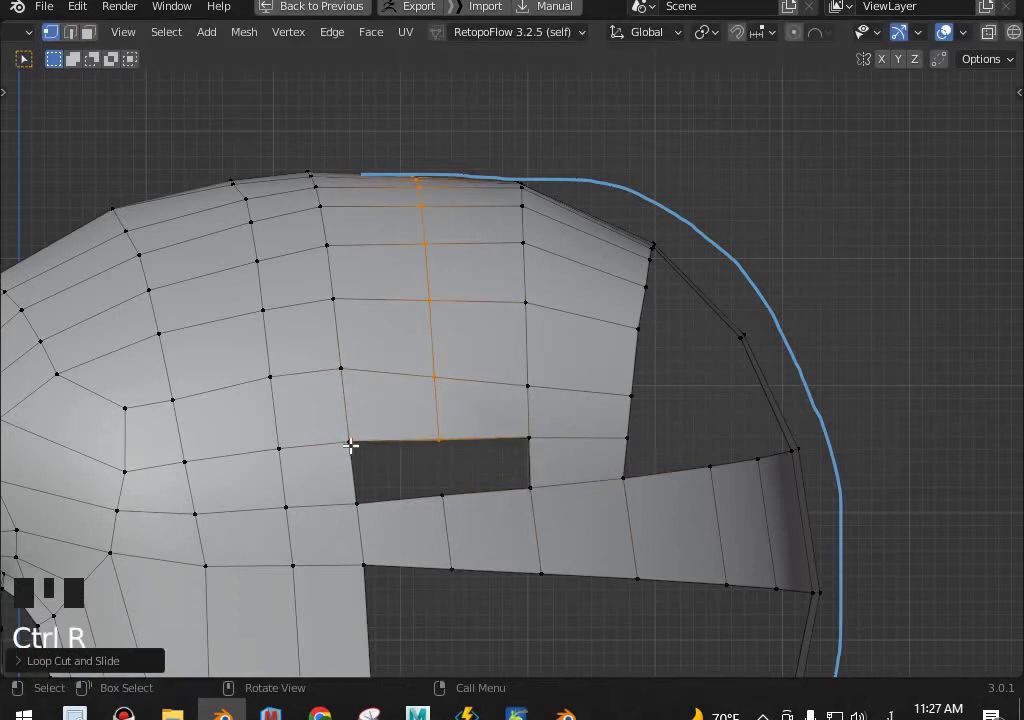
{"action": "left_click", "coordinate": [357, 485]}
{"action": "key", "text": "f"}
{"action": "key", "text": "f"}
{"action": "scroll", "scroll_direction": "down", "scroll_amount": 3}
{"action": "key", "text": "Tab"}
Inspect the silhouette in wireframe and slide a side-rim vertex down along the head's outline edge.
{"action": "scroll", "scroll_direction": "up", "scroll_amount": 3}
{"action": "middle_click", "coordinate": [530, 388]}
{"action": "scroll", "scroll_direction": "up", "scroll_amount": 3}
{"action": "middle_click", "coordinate": [508, 457]}
{"action": "scroll", "scroll_direction": "up", "scroll_amount": 3}
{"action": "left_click", "coordinate": [555, 370]}
{"action": "left_click_drag", "start_coordinate": [519, 360], "coordinate": [655, 361]}
{"action": "key", "text": "KP_1"}
{"action": "key", "text": "KP_3"}
{"action": "scroll", "scroll_direction": "up", "scroll_amount": 3}
{"action": "key", "text": "shift+z"}
{"action": "left_click", "coordinate": [679, 414]}
{"action": "key", "text": "shift+z"}
{"action": "key", "text": "g"}
{"action": "key", "text": "ctrl+r"}
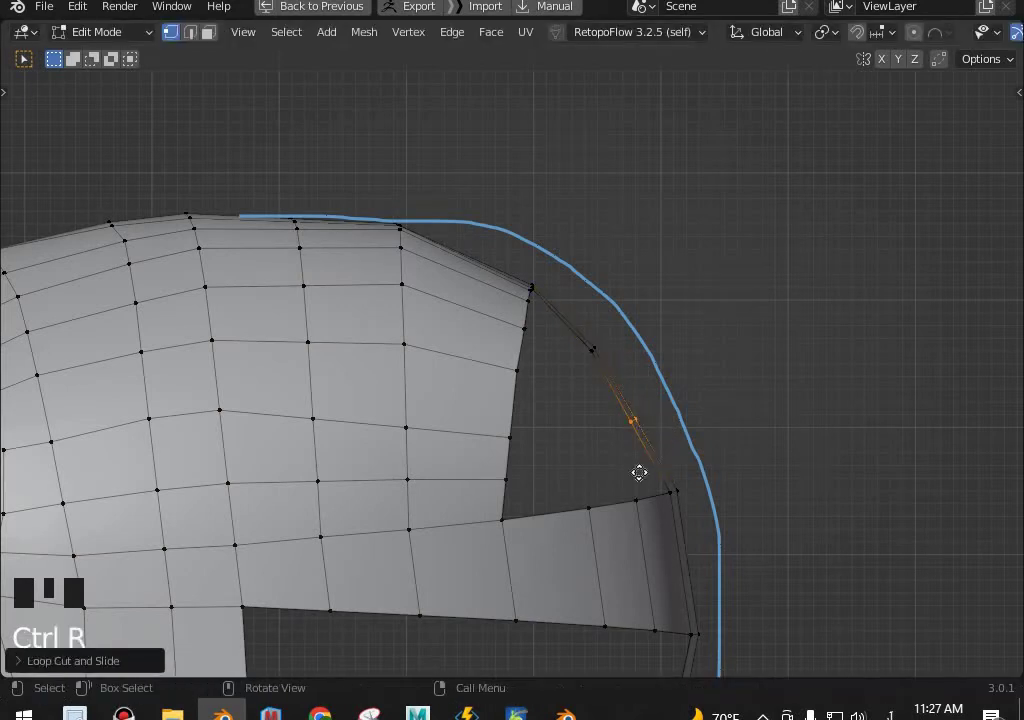
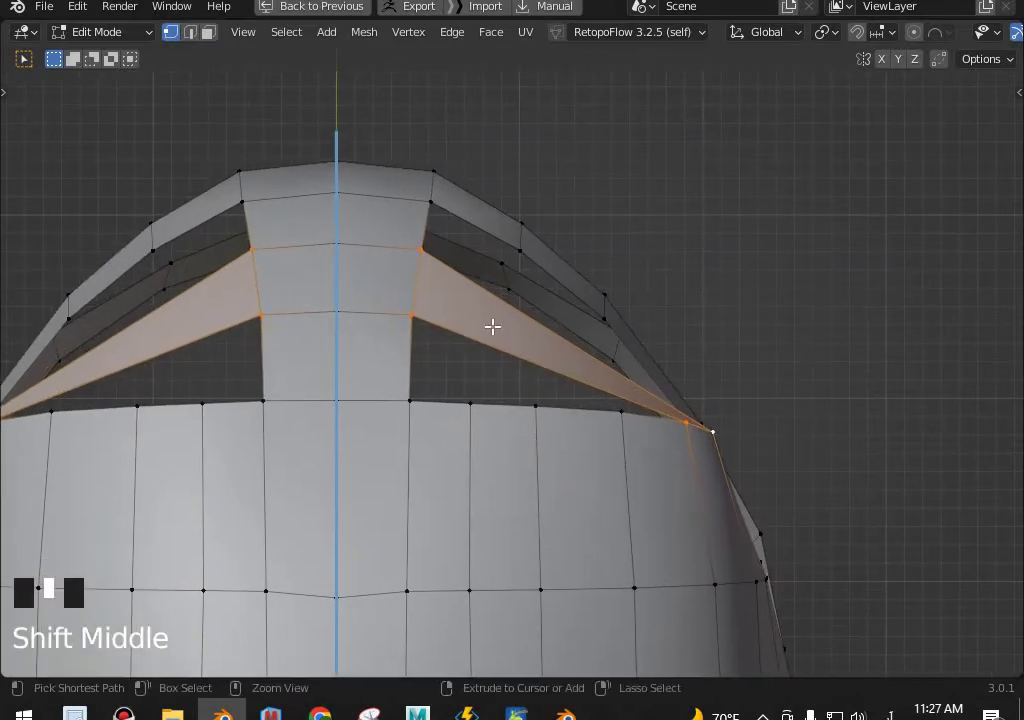
Move the stretched crown faces back and pull the first crown vertex inward.
{"action": "key", "text": "ctrl+r"}
{"action": "key", "text": "g"}
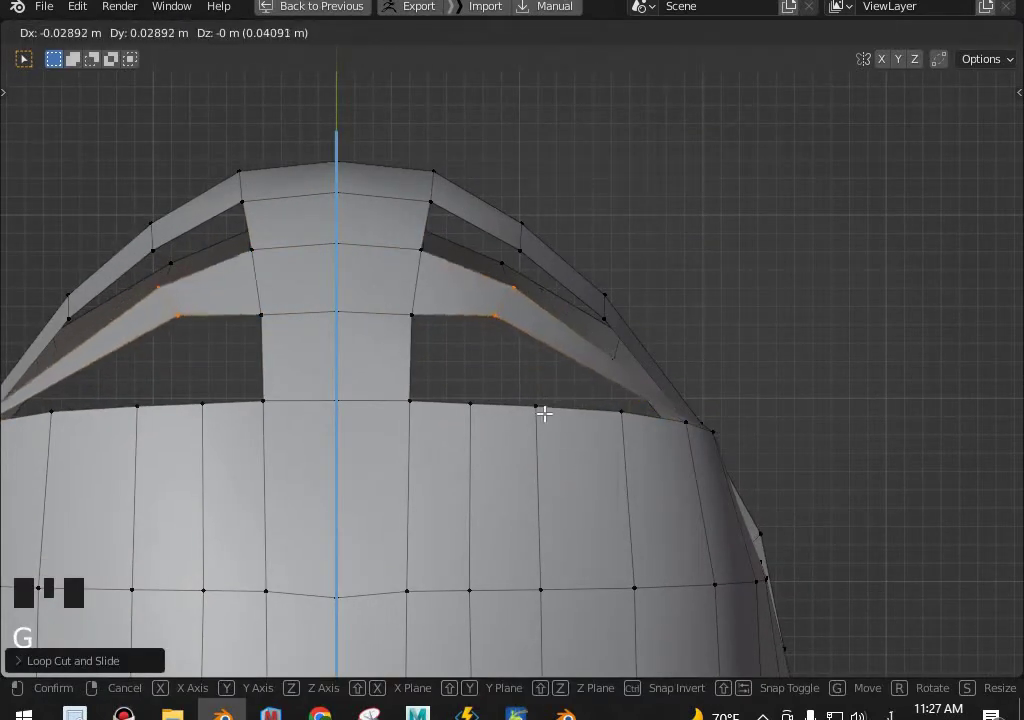
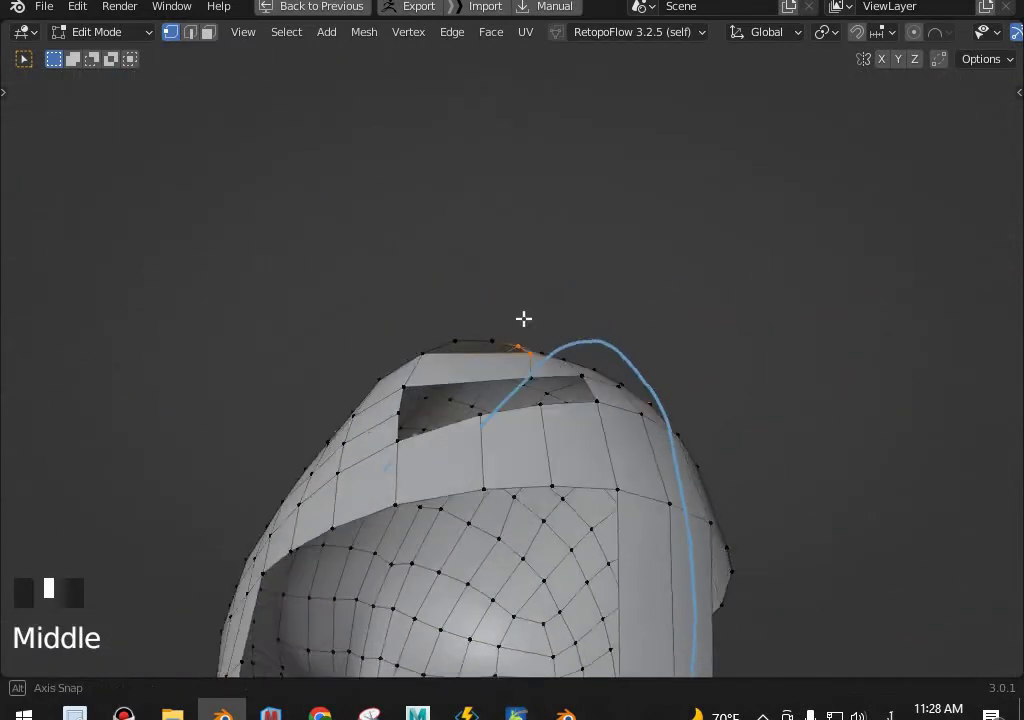
{"action": "scroll", "scroll_direction": "up", "scroll_amount": 3}
{"action": "left_click", "coordinate": [525, 376]}
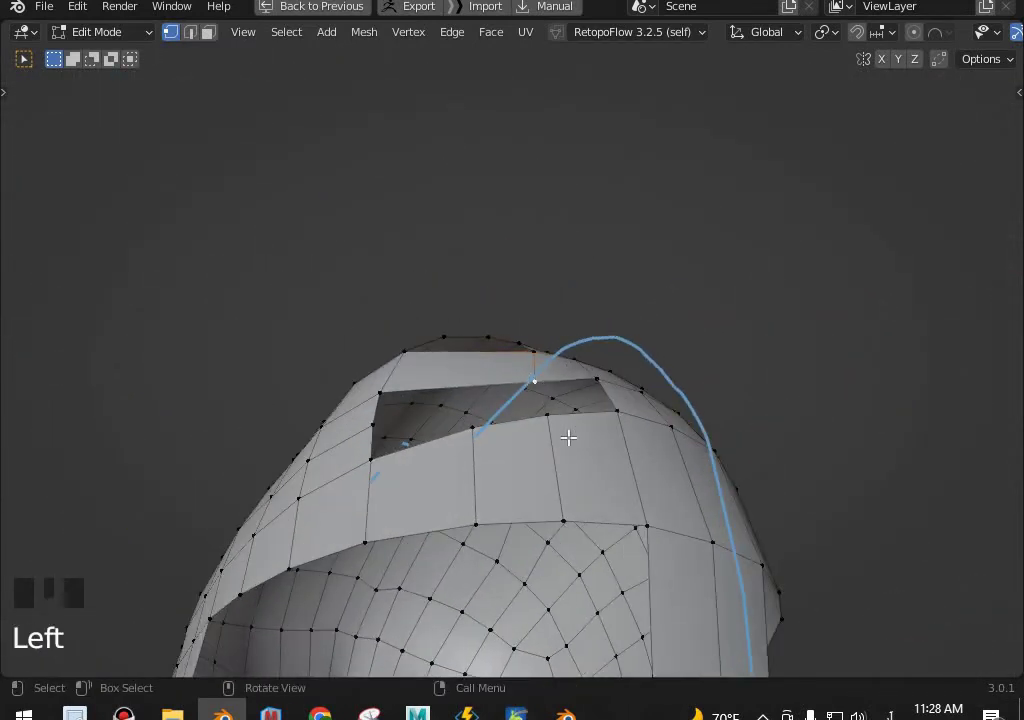
{"action": "key", "text": "g"}
Adjust the remaining crown vertices along the head surface to form even quads above the forehead.
{"action": "left_click", "coordinate": [544, 366]}
{"action": "key", "text": "g"}
{"action": "left_click", "coordinate": [543, 368]}
{"action": "key", "text": "g"}
{"action": "left_click_drag", "start_coordinate": [542, 474], "coordinate": [583, 423]}
{"action": "left_click", "coordinate": [583, 423]}
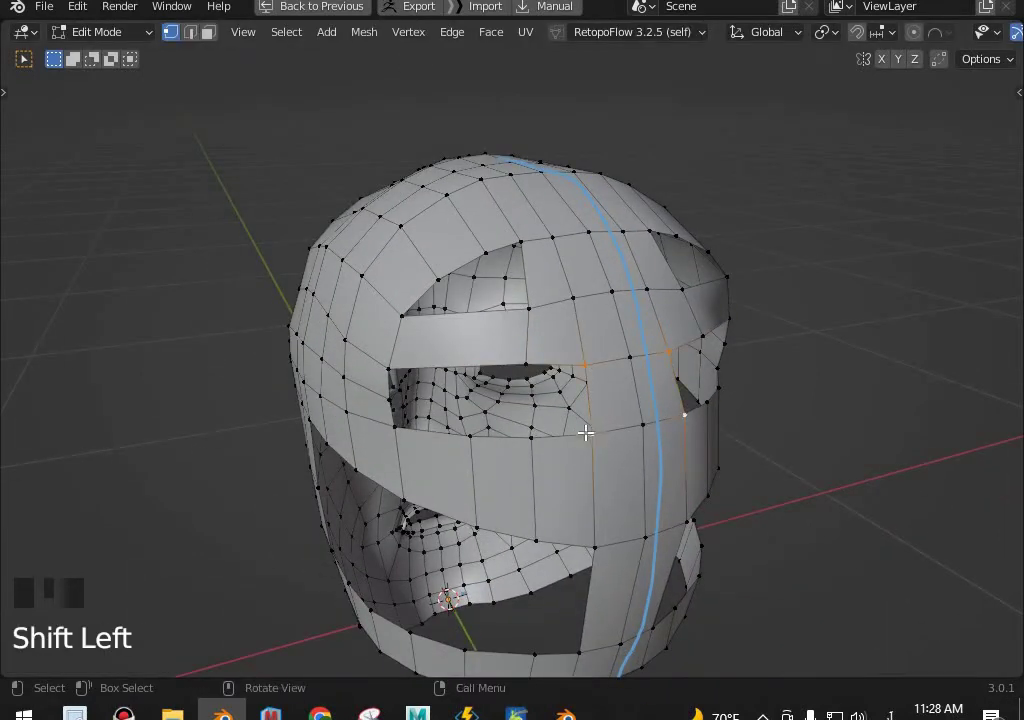
Fill a face beside the crown hole, add a loop cut and grab a vertex at the hole's edge.
{"action": "key", "text": "f"}
{"action": "middle_click", "coordinate": [570, 444]}
{"action": "scroll", "scroll_direction": "up", "scroll_amount": 3}
{"action": "key", "text": "ctrl+r"}
{"action": "key", "text": "KP_7"}
{"action": "key", "text": "g"}
{"action": "left_click", "coordinate": [549, 359]}
{"action": "scroll", "scroll_direction": "down", "scroll_amount": 3}
{"action": "scroll", "scroll_direction": "up", "scroll_amount": 3}
Select the vertices ringing the hole and fill then merge them so the crown hole closes with quads.
{"action": "left_click_drag", "start_coordinate": [413, 269], "coordinate": [609, 456]}
{"action": "left_click", "coordinate": [609, 456]}
{"action": "key", "text": "f"}
{"action": "left_click_drag", "start_coordinate": [572, 461], "coordinate": [584, 296]}
{"action": "left_click", "coordinate": [584, 296]}
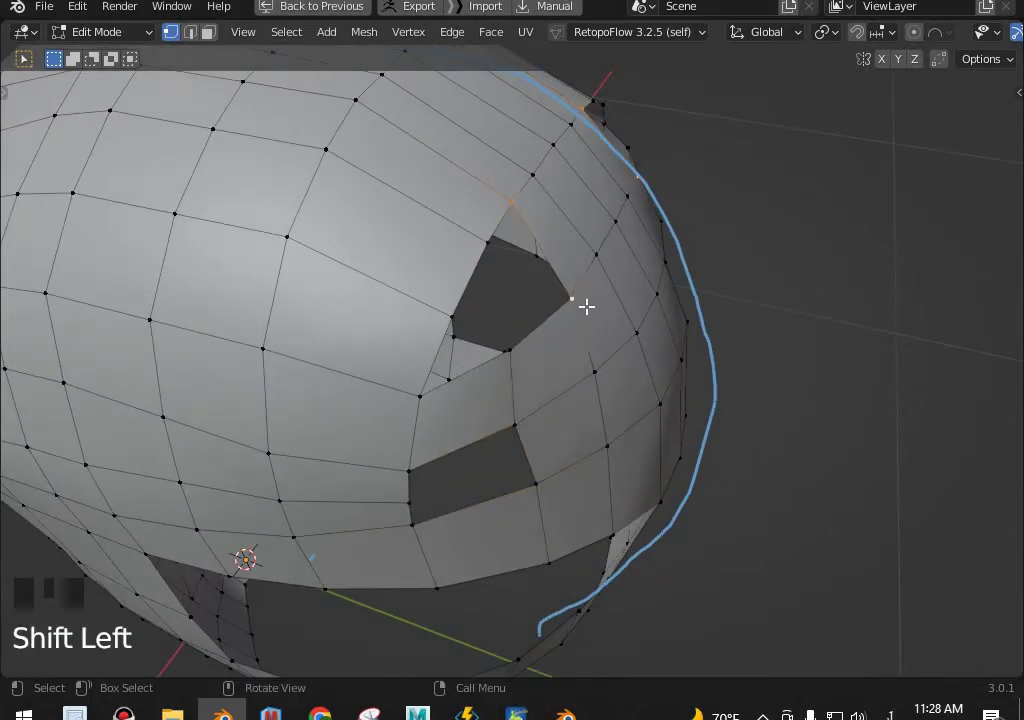
{"action": "key", "text": "f"}
{"action": "key", "text": "f"}
{"action": "left_click", "coordinate": [630, 384]}
{"action": "key", "text": "g"}
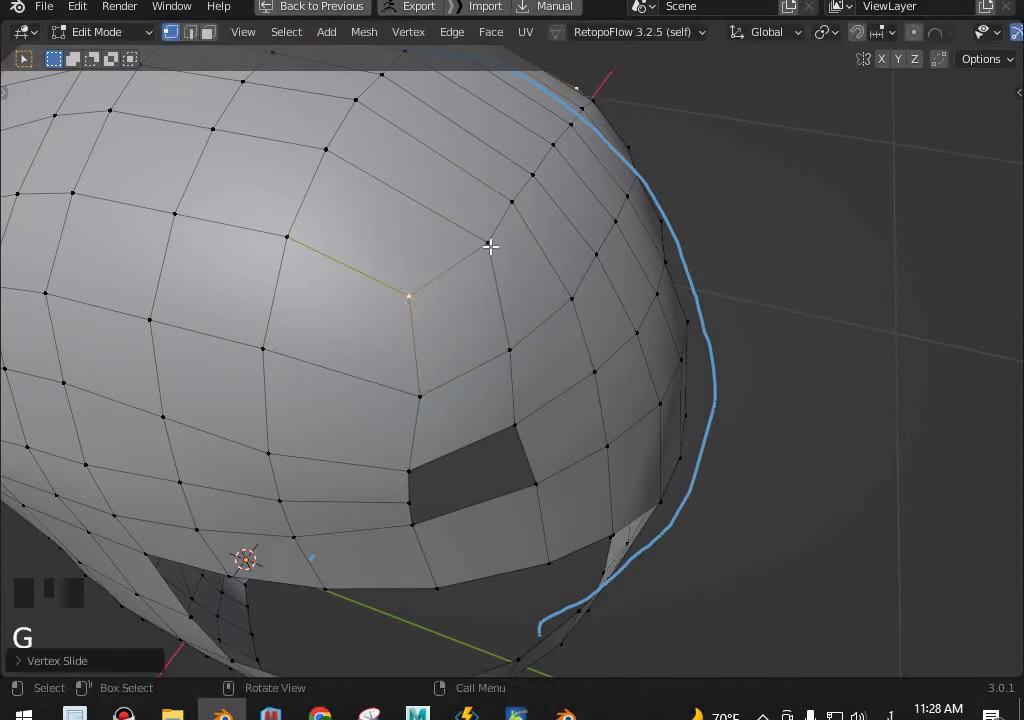
Nudge a vertex near the closed hole into line and orbit to check the remaining lower opening.
{"action": "left_click", "coordinate": [523, 274]}
{"action": "key", "text": "g"}
{"action": "scroll", "scroll_direction": "down", "scroll_amount": 3}
{"action": "left_click_drag", "start_coordinate": [522, 313], "coordinate": [328, 324]}
{"action": "scroll", "scroll_direction": "down", "scroll_amount": 3}
{"action": "middle_click", "coordinate": [460, 239]}
{"action": "scroll", "scroll_direction": "up", "scroll_amount": 3}
{"action": "middle_click", "coordinate": [562, 344]}
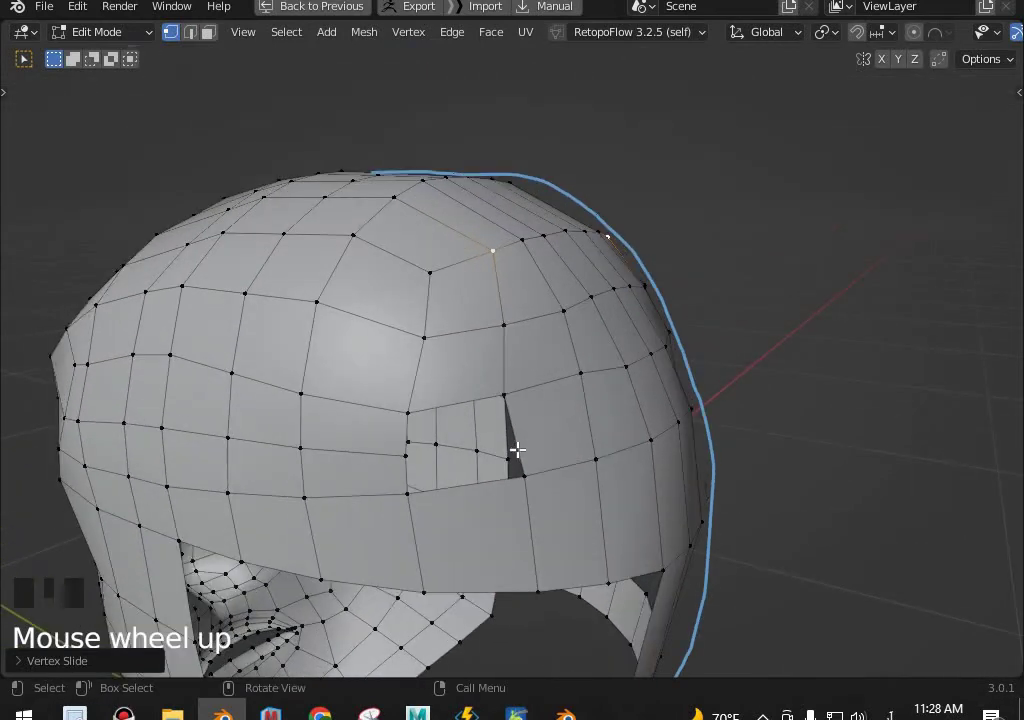
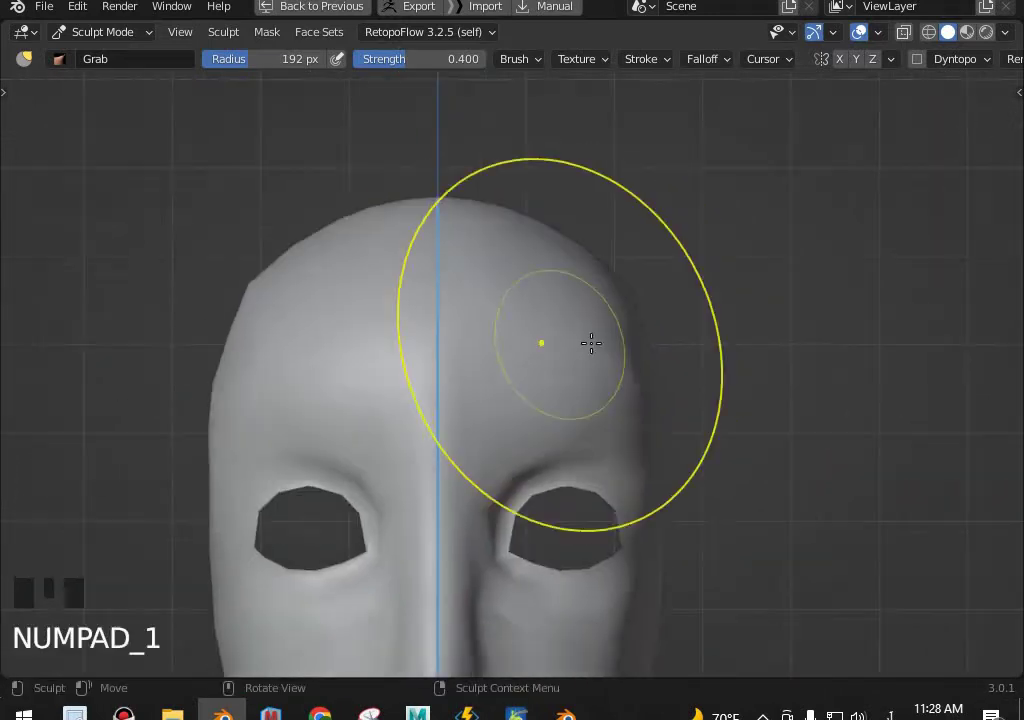
Zoom and switch to the right side view to line the crown up against the reference outline.
{"action": "scroll", "scroll_direction": "up", "scroll_amount": 3}
{"action": "scroll", "scroll_direction": "down", "scroll_amount": 3}
{"action": "scroll", "scroll_direction": "down", "scroll_amount": 3}
{"action": "key", "text": "KP_3"}
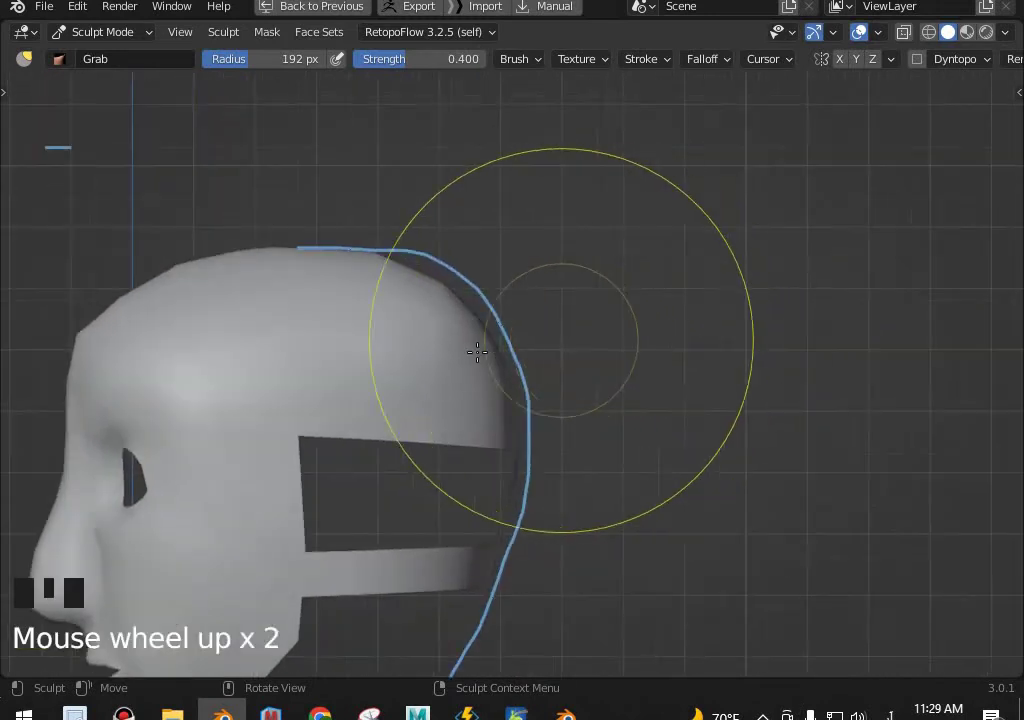
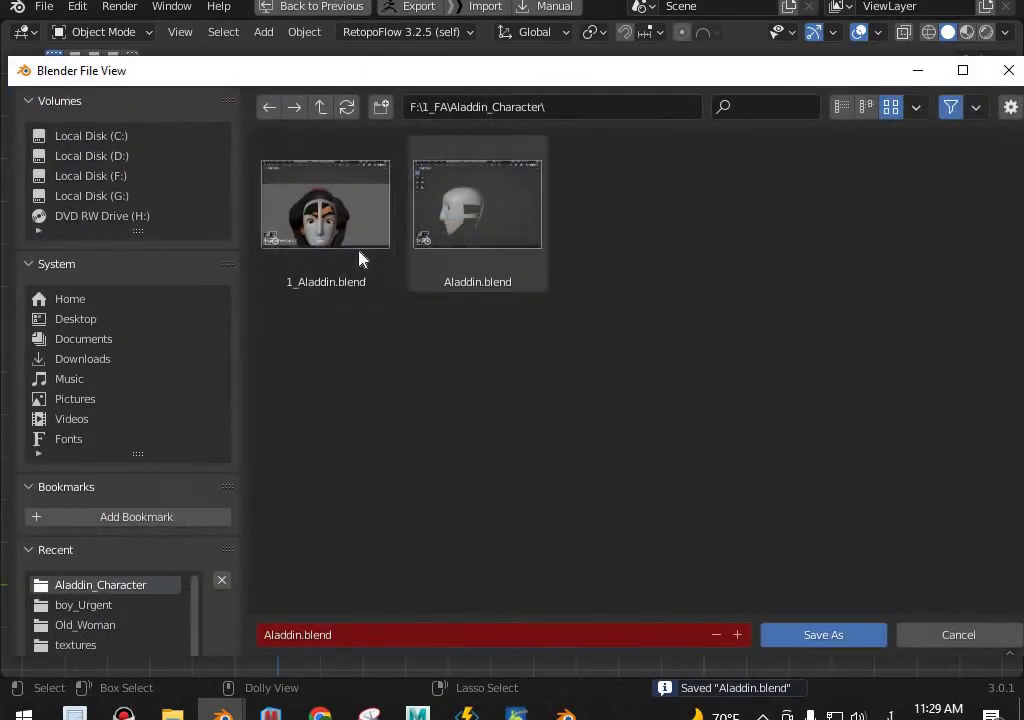
Save the Aladdin file via Save As and Tab back into Edit Mode on the retopo mesh.
{"action": "key", "text": "ctrl+shift+s"}
{"action": "scroll", "scroll_direction": "up", "scroll_amount": 3}
{"action": "middle_click", "coordinate": [502, 332]}
{"action": "key", "text": "Tab"}
{"action": "middle_click", "coordinate": [491, 343]}
{"action": "scroll", "scroll_direction": "up", "scroll_amount": 3}
Select the edge loop near the ear opening, fill faces along it and nudge it along Y in side view.
{"action": "left_click", "coordinate": [592, 433]}
{"action": "middle_click", "coordinate": [664, 503]}
{"action": "scroll", "scroll_direction": "down", "scroll_amount": 3}
{"action": "key", "text": "f"}
{"action": "key", "text": "f"}
{"action": "key", "text": "f"}
{"action": "key", "text": "f"}
{"action": "key", "text": "f"}
{"action": "left_click_drag", "start_coordinate": [691, 464], "coordinate": [462, 405]}
{"action": "key", "text": "ctrl+r"}
{"action": "key", "text": "KP_3"}
{"action": "scroll", "scroll_direction": "up", "scroll_amount": 3}
Shift the loop slightly, fill two more faces and box-select the bottom boundary edges.
{"action": "key", "text": "g"}
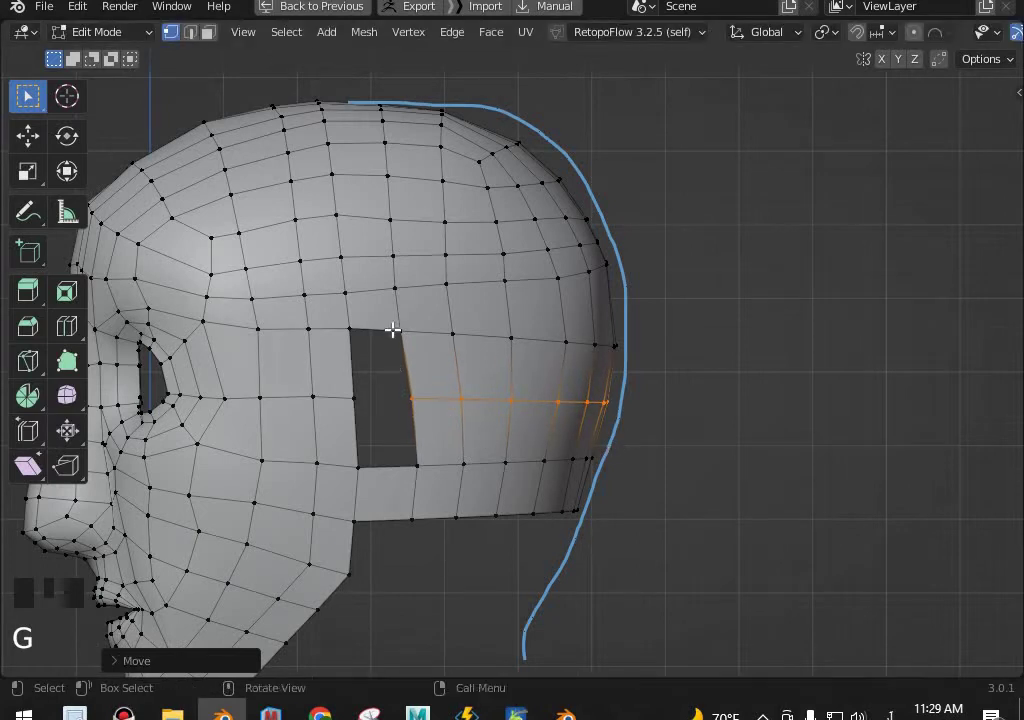
{"action": "key", "text": "Left"}
{"action": "key", "text": "f"}
{"action": "key", "text": "f"}
{"action": "scroll", "scroll_direction": "down", "scroll_amount": 3}
{"action": "left_click_drag", "start_coordinate": [380, 471], "coordinate": [529, 517]}
{"action": "scroll", "scroll_direction": "up", "scroll_amount": 3}
Check the lower back edge from side view and orbit underneath the head around the opening.
{"action": "key", "text": "KP_3"}
{"action": "scroll", "scroll_direction": "down", "scroll_amount": 3}
{"action": "middle_click", "coordinate": [577, 439]}
{"action": "scroll", "scroll_direction": "up", "scroll_amount": 3}
{"action": "key", "text": "Tab"}
{"action": "middle_click", "coordinate": [521, 334]}
{"action": "scroll", "scroll_direction": "down", "scroll_amount": 3}
{"action": "middle_click", "coordinate": [493, 419]}
{"action": "scroll", "scroll_direction": "up", "scroll_amount": 3}
{"action": "middle_click", "coordinate": [478, 402]}
{"action": "scroll", "scroll_direction": "down", "scroll_amount": 3}
Select the lower back-of-head border edges in side view with X-ray on to see the back edges.
{"action": "left_click", "coordinate": [449, 388]}
{"action": "left_click", "coordinate": [432, 453]}
{"action": "scroll", "scroll_direction": "down", "scroll_amount": 3}
{"action": "middle_click", "coordinate": [429, 450]}
{"action": "key", "text": "KP_3"}
{"action": "scroll", "scroll_direction": "up", "scroll_amount": 3}
{"action": "key", "text": "shift+z"}
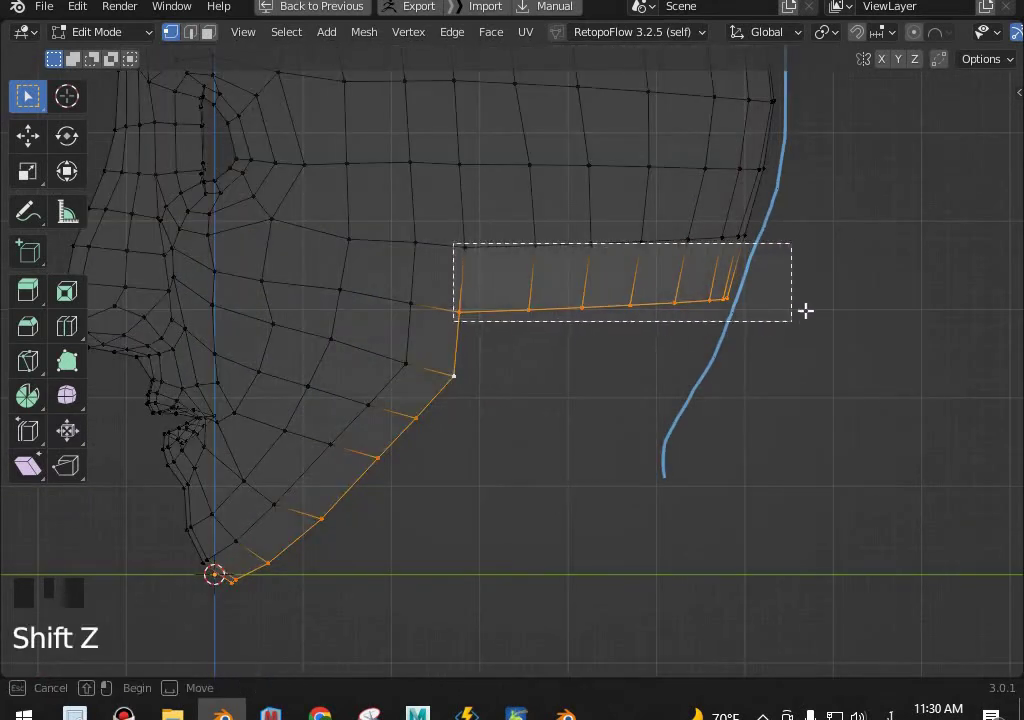
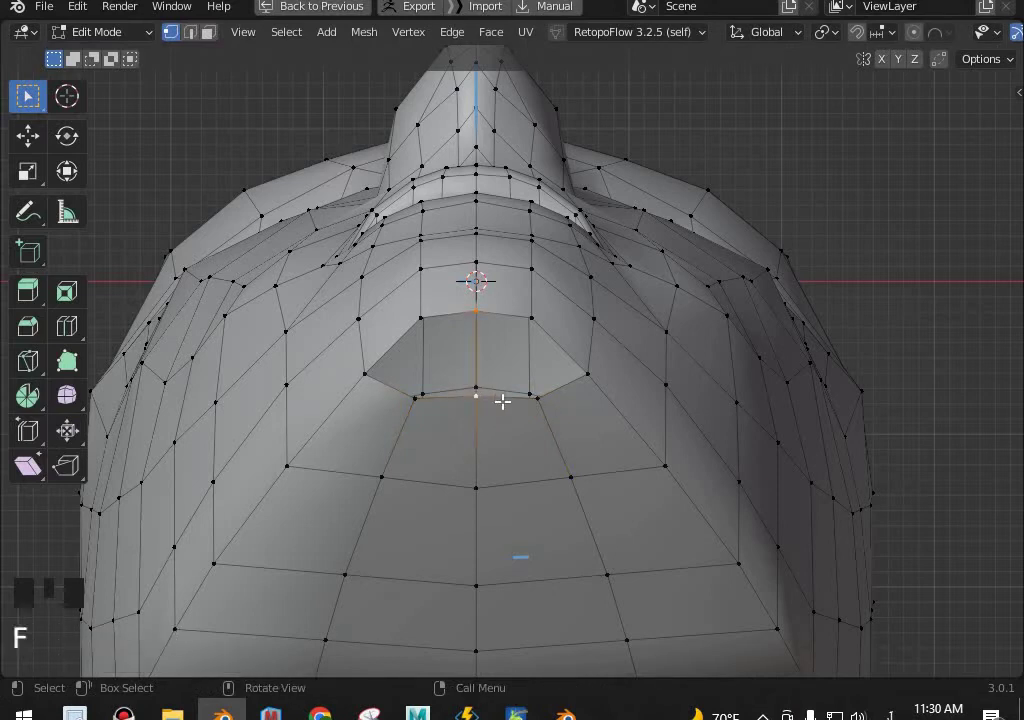
Fill the opening under the head with faces and knife-cut an extra edge across the new faces.
{"action": "key", "text": "f"}
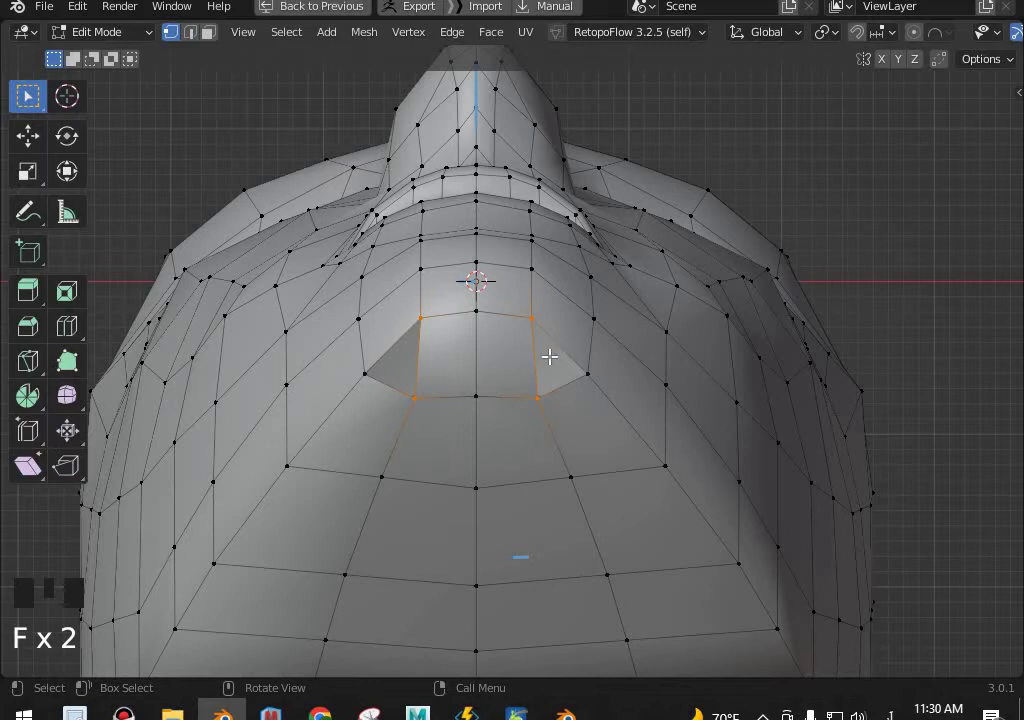
{"action": "key", "text": "f"}
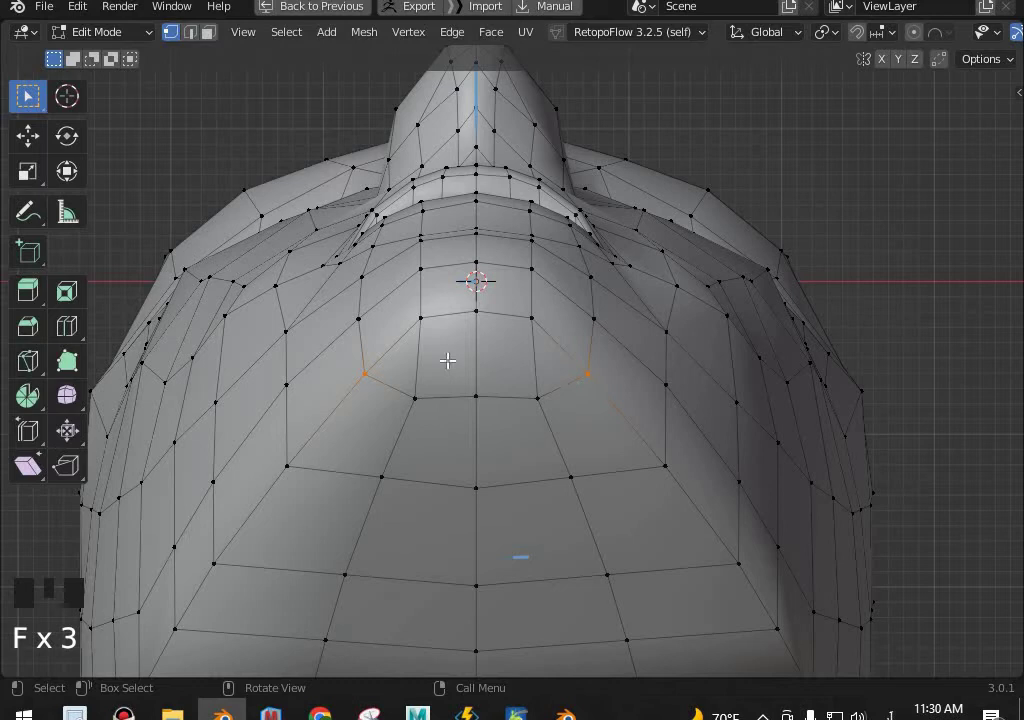
{"action": "key", "text": "k"}
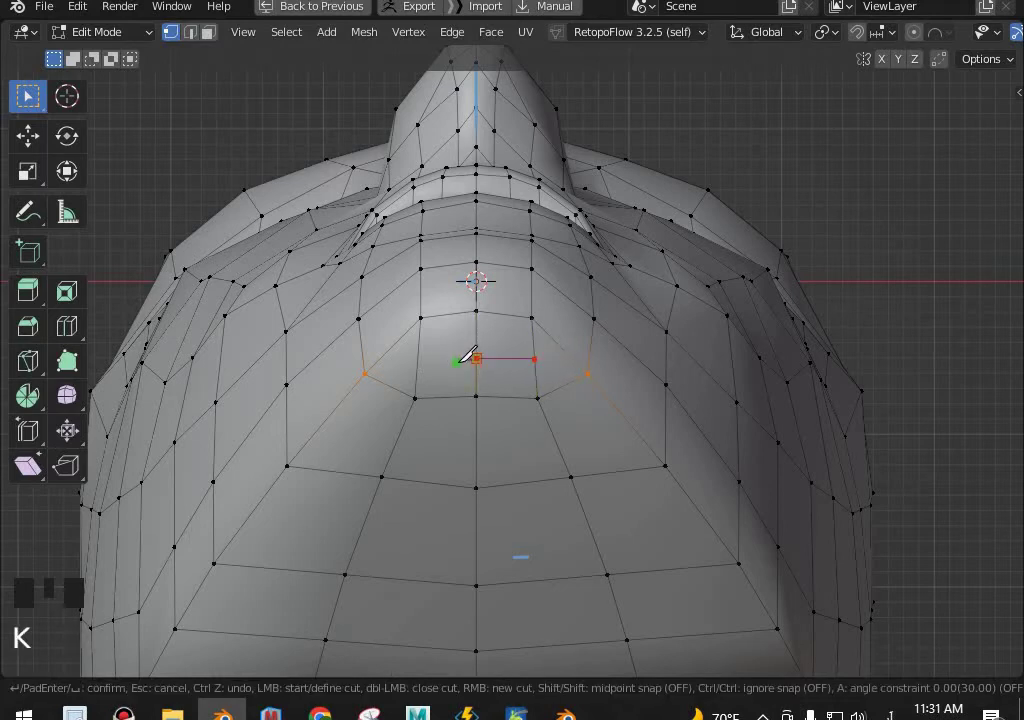
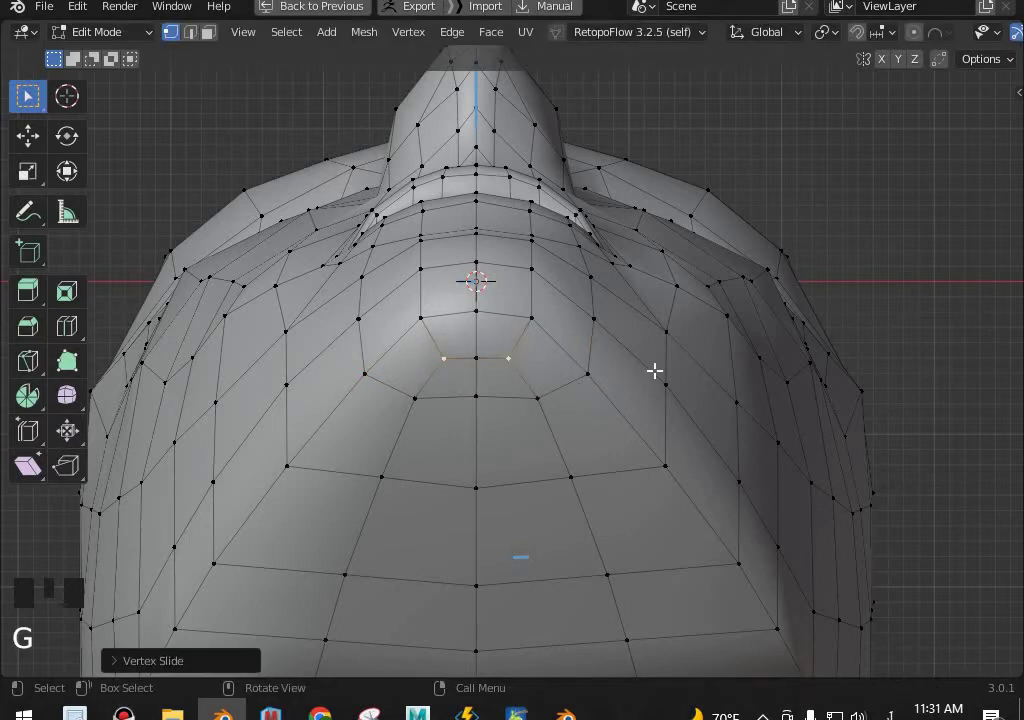
{"action": "scroll", "scroll_direction": "down", "scroll_amount": 3}
{"action": "scroll", "scroll_direction": "up", "scroll_amount": 3}
{"action": "scroll", "scroll_direction": "up", "scroll_amount": 3}
{"action": "key", "text": "g"}
Inspect the closed underside in Object Mode, return to Edit Mode and save the file again.
{"action": "key", "text": "Tab"}
{"action": "scroll", "scroll_direction": "down", "scroll_amount": 3}
{"action": "middle_click", "coordinate": [563, 420]}
{"action": "scroll", "scroll_direction": "up", "scroll_amount": 3}
{"action": "middle_click", "coordinate": [583, 448]}
{"action": "key", "text": "Tab"}
{"action": "key", "text": "ctrl+shift+s"}
{"action": "key", "text": "ctrl+shift+s"}
Review the underside faces from side view and re-enter Edit Mode on the mesh.
{"action": "left_click_drag", "start_coordinate": [758, 557], "coordinate": [750, 472]}
{"action": "scroll", "scroll_direction": "down", "scroll_amount": 3}
{"action": "key", "text": "KP_3"}
{"action": "scroll", "scroll_direction": "up", "scroll_amount": 3}
{"action": "middle_click", "coordinate": [588, 430]}
{"action": "scroll", "scroll_direction": "up", "scroll_amount": 3}
{"action": "key", "text": "Tab"}
{"action": "scroll", "scroll_direction": "down", "scroll_amount": 3}
{"action": "scroll", "scroll_direction": "up", "scroll_amount": 3}
{"action": "scroll", "scroll_direction": "down", "scroll_amount": 3}
Box-select the lower jaw-corner border vertices in side view with X-ray enabled.
{"action": "left_click_drag", "start_coordinate": [763, 448], "coordinate": [573, 400]}
{"action": "left_click", "coordinate": [573, 400]}
{"action": "left_click_drag", "start_coordinate": [612, 417], "coordinate": [556, 545]}
{"action": "left_click", "coordinate": [556, 545]}
{"action": "left_click_drag", "start_coordinate": [568, 528], "coordinate": [620, 517]}
{"action": "key", "text": "KP_3"}
{"action": "scroll", "scroll_direction": "up", "scroll_amount": 3}
{"action": "key", "text": "shift+z"}
Nudge the jaw-corner border vertices slightly along Y and leave Edit Mode for Object Mode.
{"action": "key", "text": "g"}
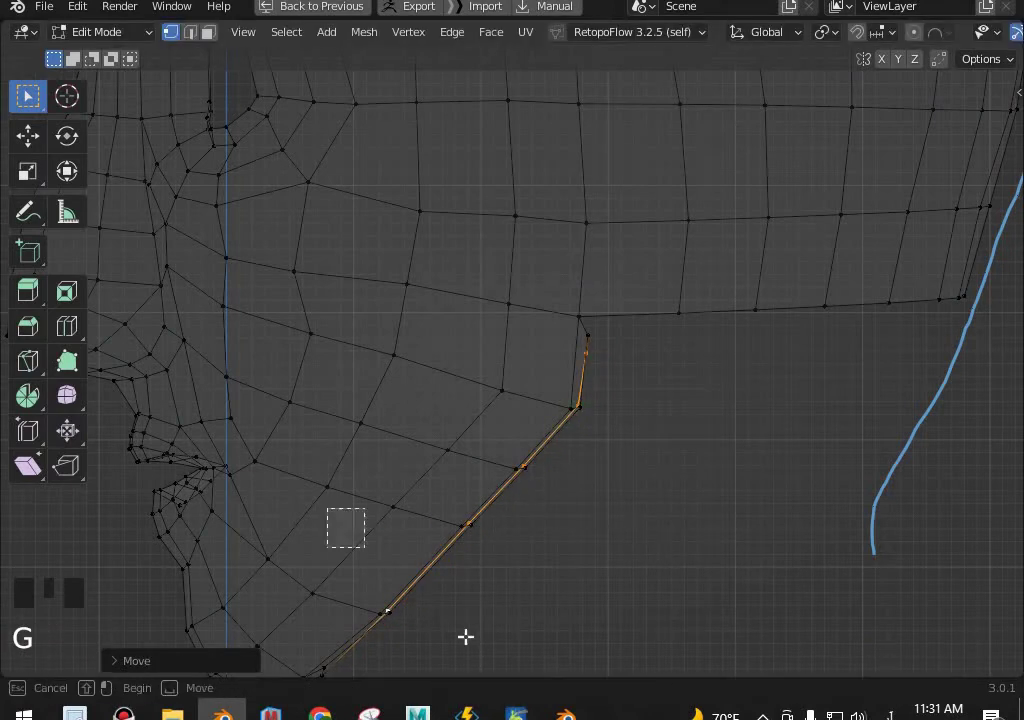
{"action": "left_click", "coordinate": [522, 627]}
{"action": "scroll", "scroll_direction": "down", "scroll_amount": 3}
{"action": "middle_click", "coordinate": [536, 515]}
{"action": "key", "text": "Tab"}
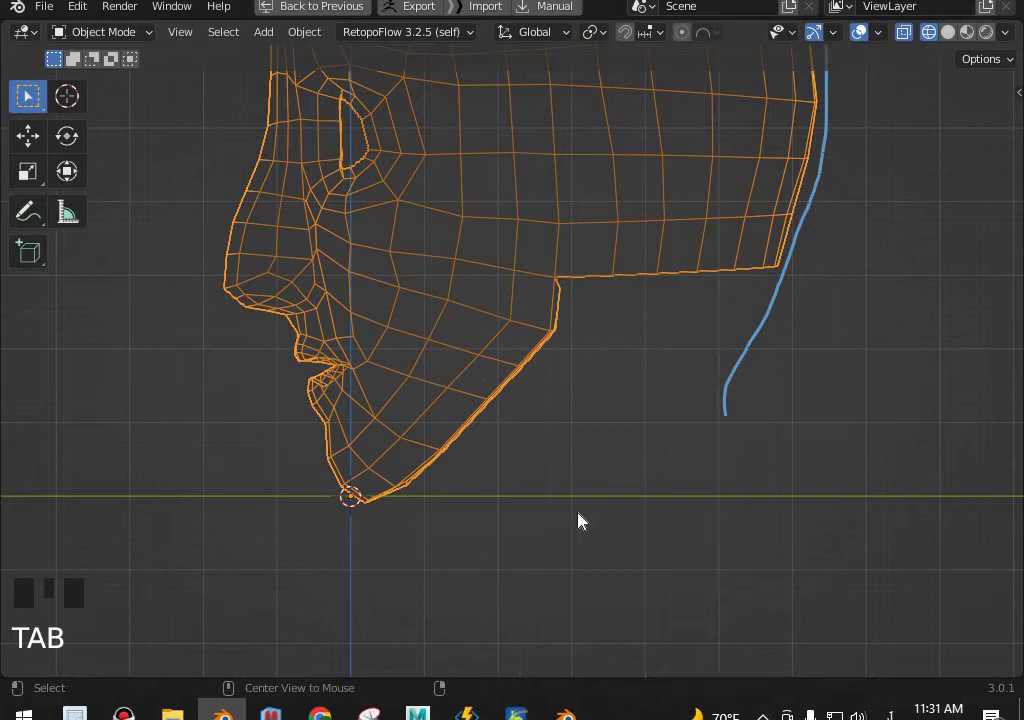
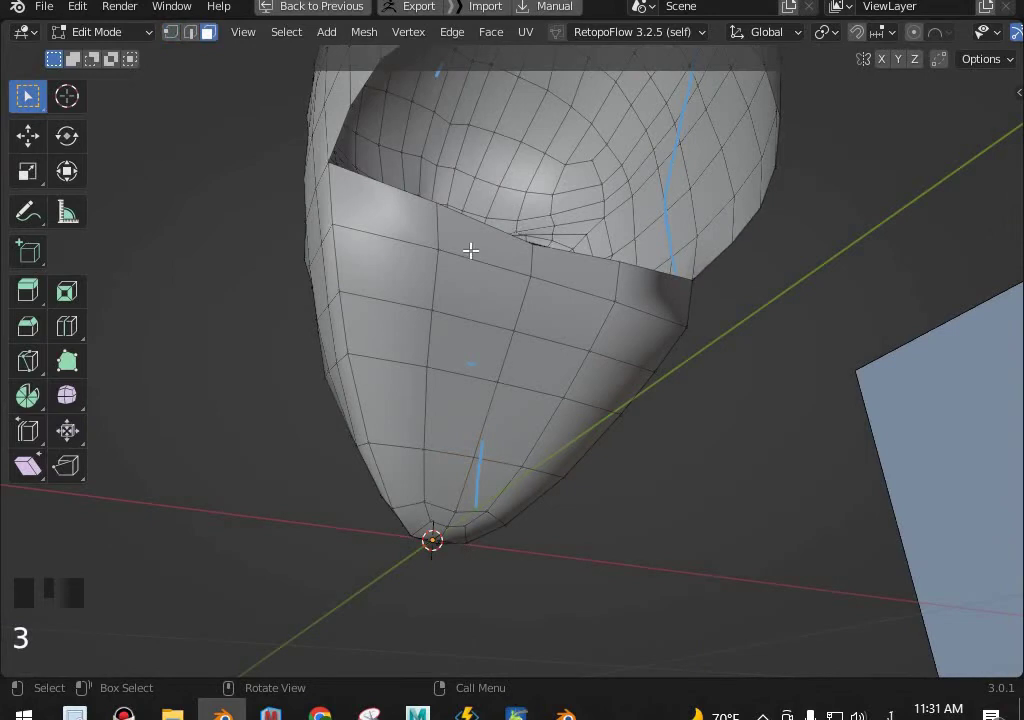
Select the side-of-face faces and extrude a strip running down past the cheek.
{"action": "left_click", "coordinate": [462, 321]}
{"action": "left_click", "coordinate": [487, 396]}
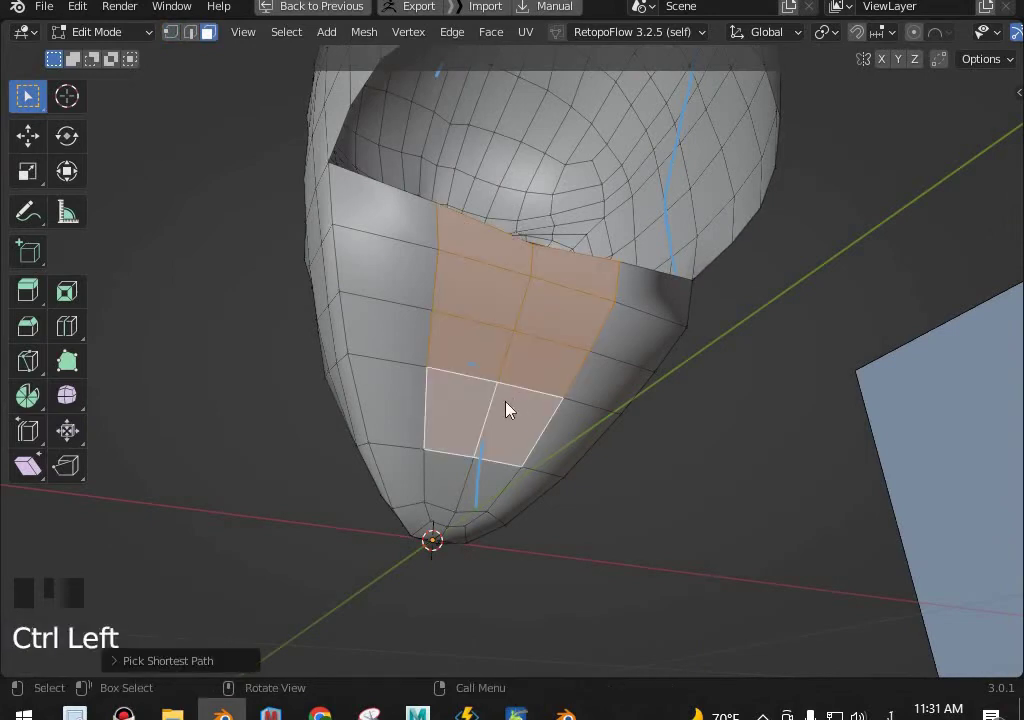
{"action": "key", "text": "x"}
{"action": "left_click_drag", "start_coordinate": [526, 392], "coordinate": [447, 259]}
{"action": "key", "text": "1"}
{"action": "left_click", "coordinate": [475, 265]}
Slide the new side strip's vertices into place along the strip at eye level.
{"action": "middle_click", "coordinate": [439, 260]}
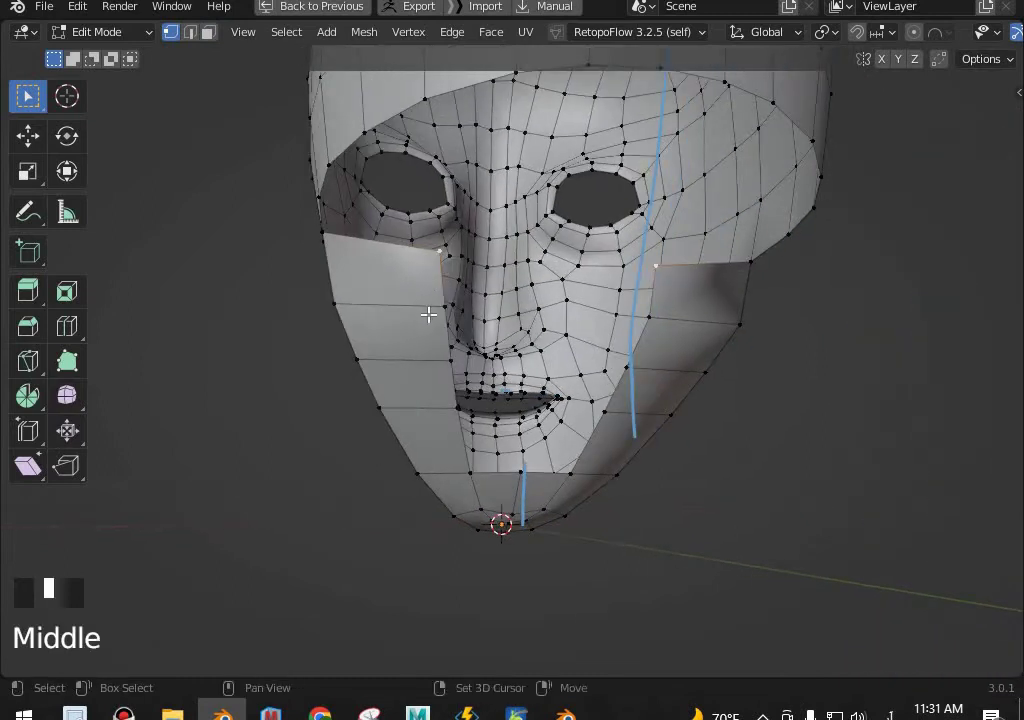
{"action": "left_click", "coordinate": [510, 312]}
{"action": "left_click_drag", "start_coordinate": [504, 259], "coordinate": [759, 280]}
{"action": "key", "text": "g"}
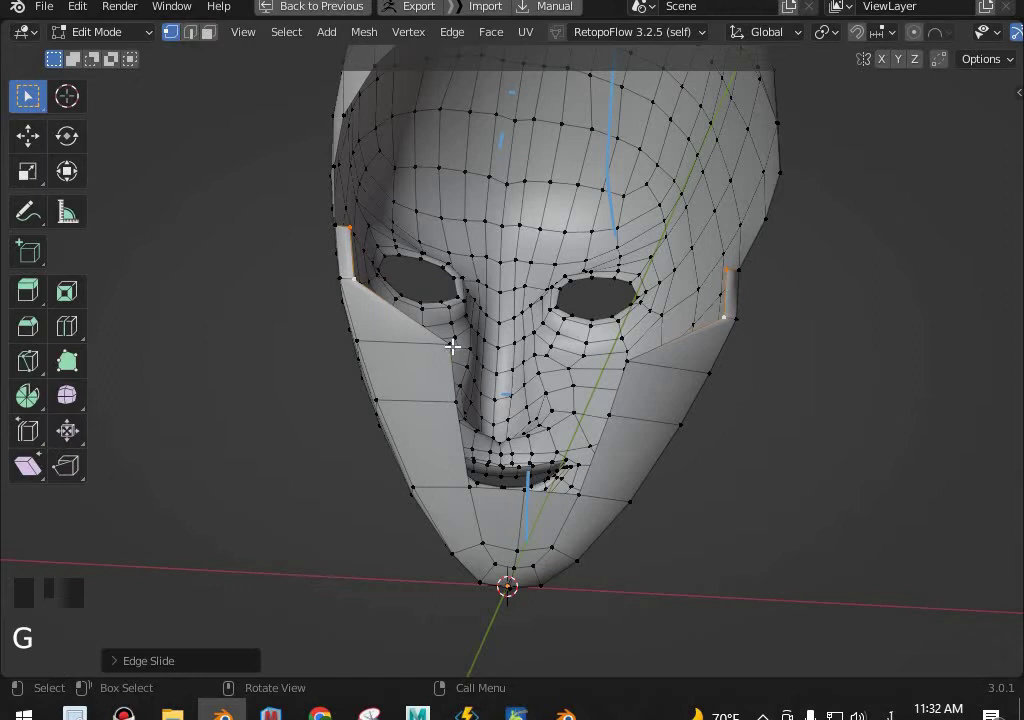
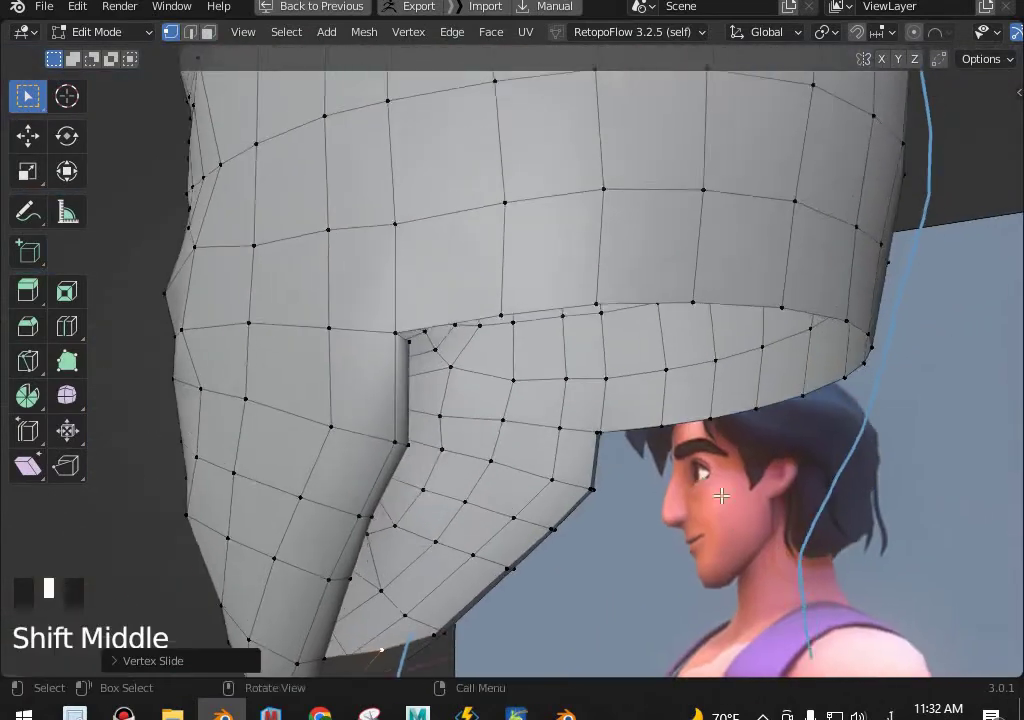
Orbit to the jaw area and select the lower border corner vertex beside the side strip.
{"action": "key", "text": "KP_3"}
{"action": "middle_click", "coordinate": [644, 418]}
{"action": "scroll", "scroll_direction": "up", "scroll_amount": 3}
{"action": "left_click_drag", "start_coordinate": [644, 415], "coordinate": [370, 373]}
{"action": "left_click", "coordinate": [370, 373]}
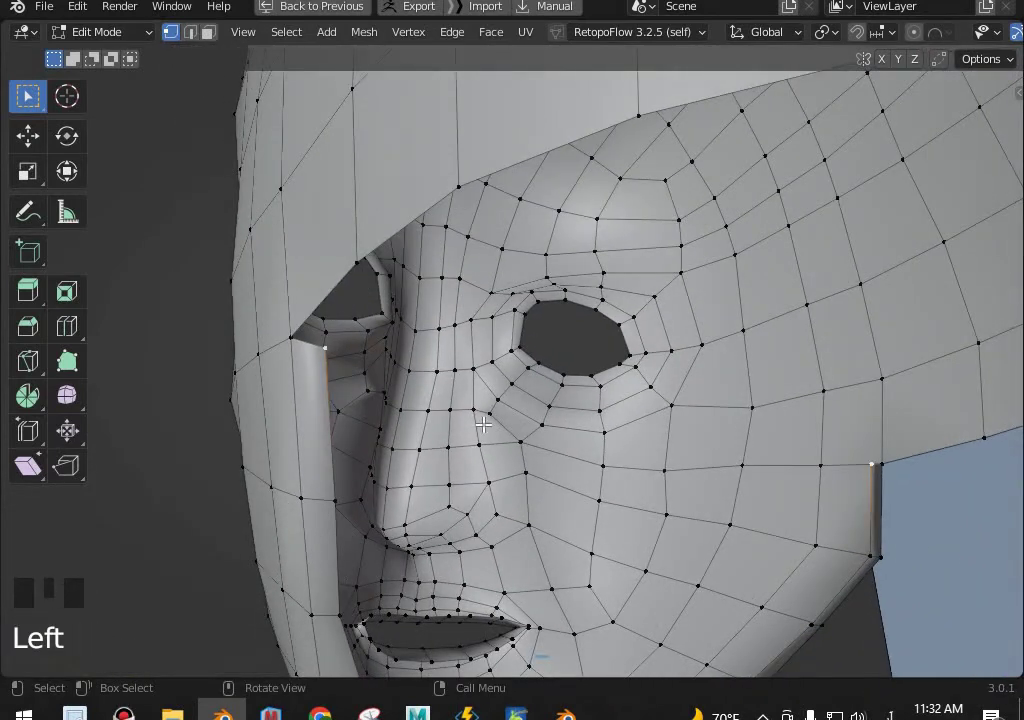
Move the corner vertex under the jaw slightly down and outward, then view the bottom border loop behind it.
{"action": "key", "text": "KP_3"}
{"action": "key", "text": "KP_1"}
{"action": "key", "text": "KP_3"}
{"action": "scroll", "scroll_direction": "up", "scroll_amount": 3}
{"action": "key", "text": "g"}
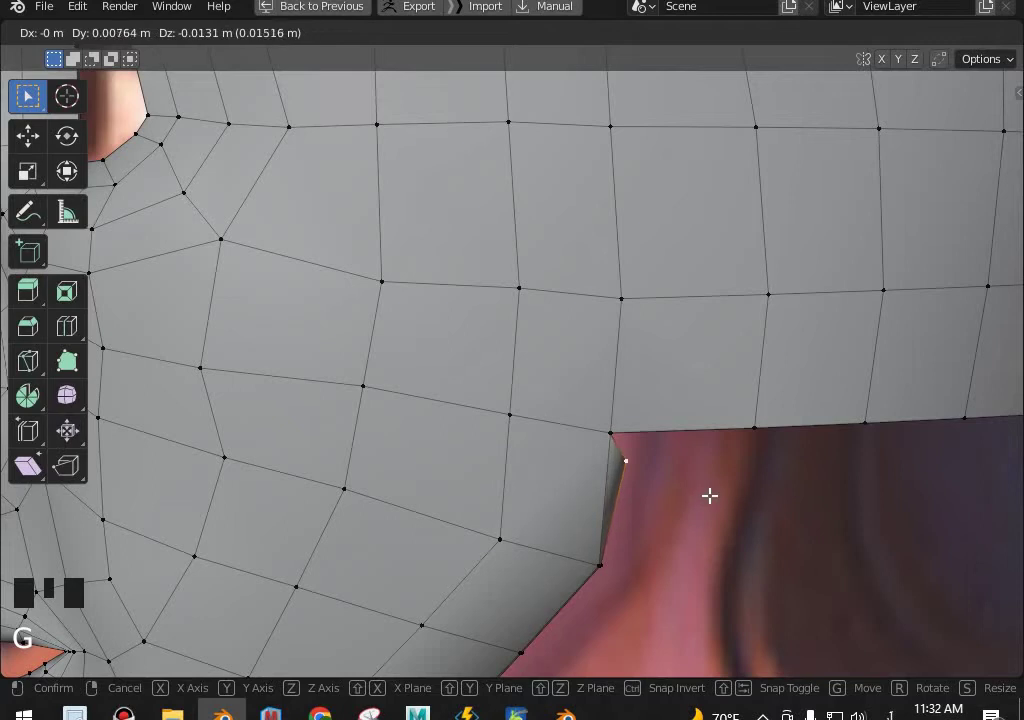
{"action": "scroll", "scroll_direction": "down", "scroll_amount": 3}
{"action": "left_click_drag", "start_coordinate": [568, 464], "coordinate": [484, 422]}
{"action": "scroll", "scroll_direction": "up", "scroll_amount": 3}
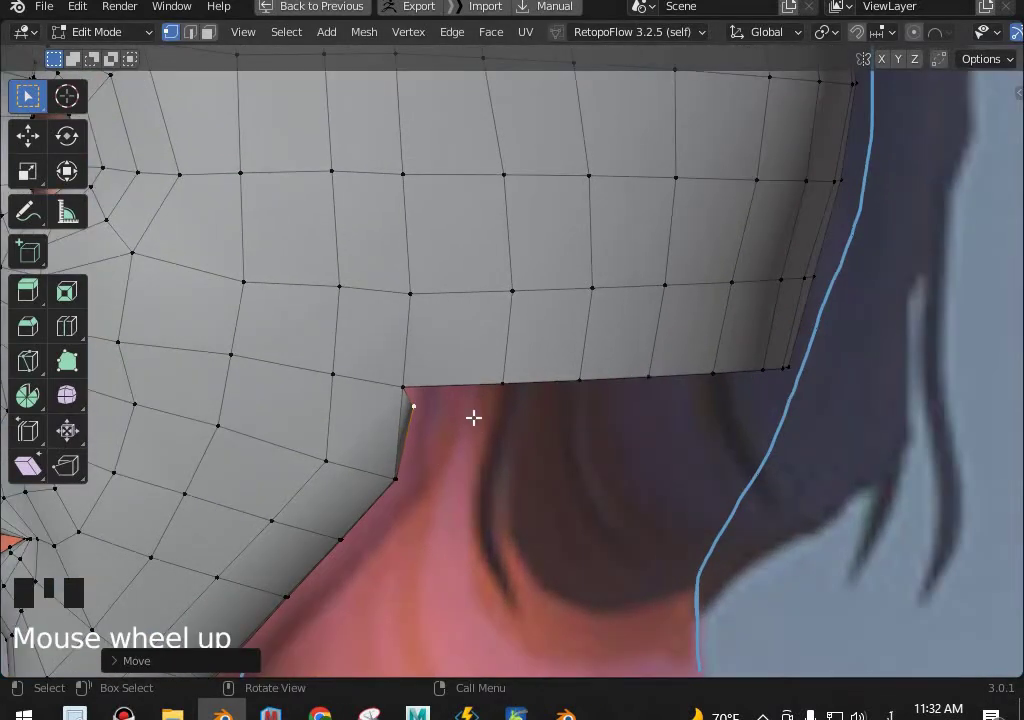
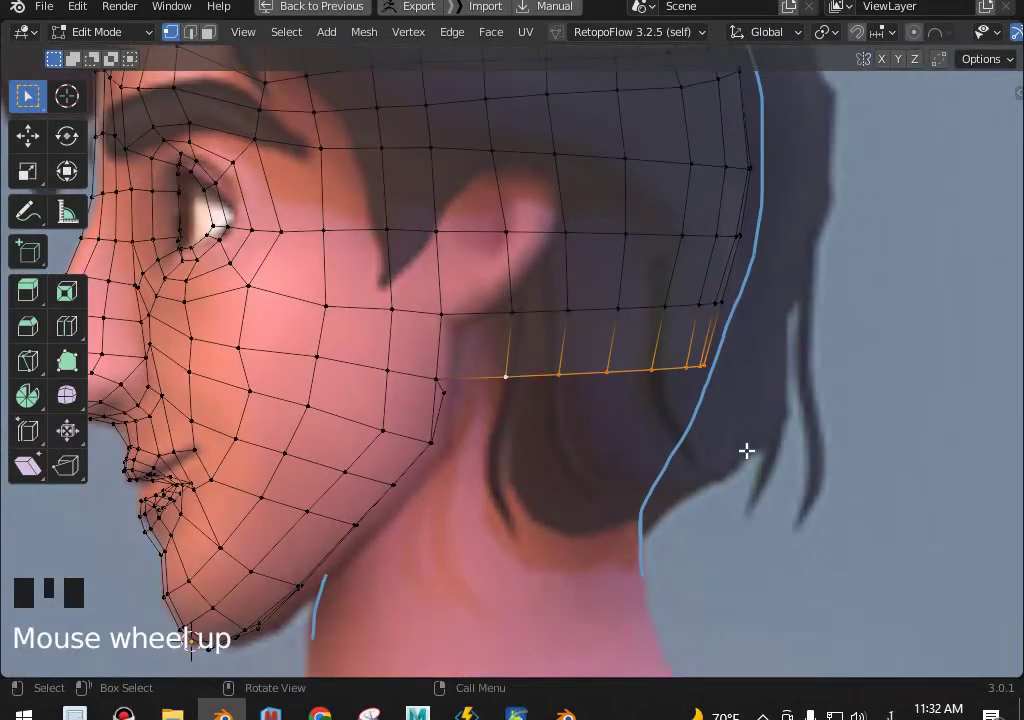
Extrude the bottom border loop behind the jaw downward into a narrow strip toward the neck.
{"action": "key", "text": "r"}
{"action": "key", "text": "e"}
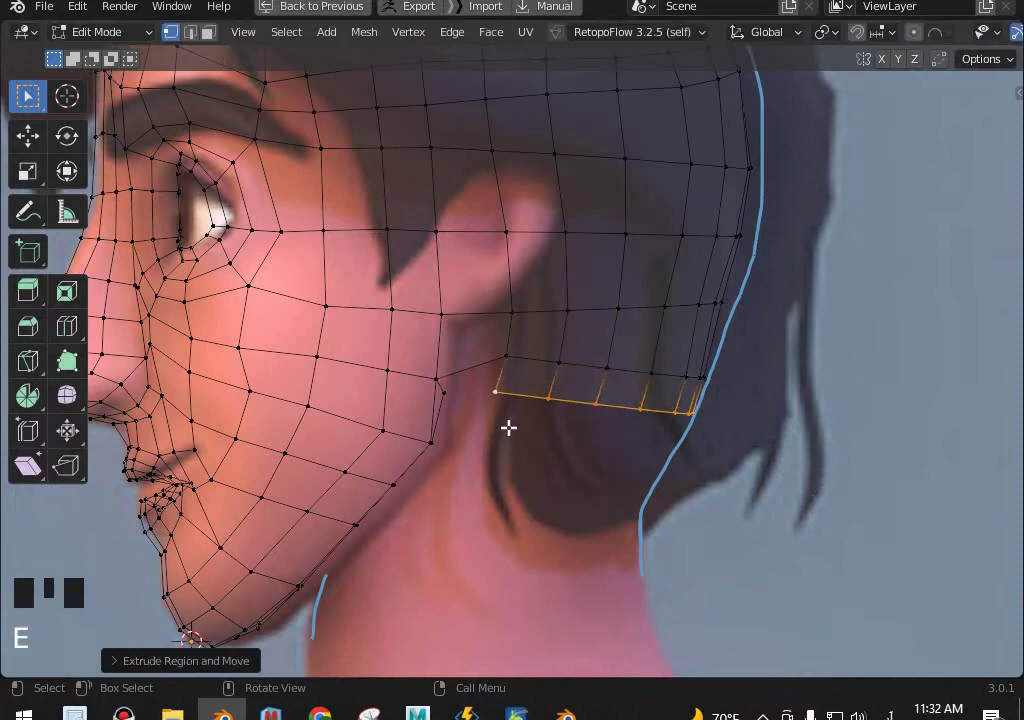
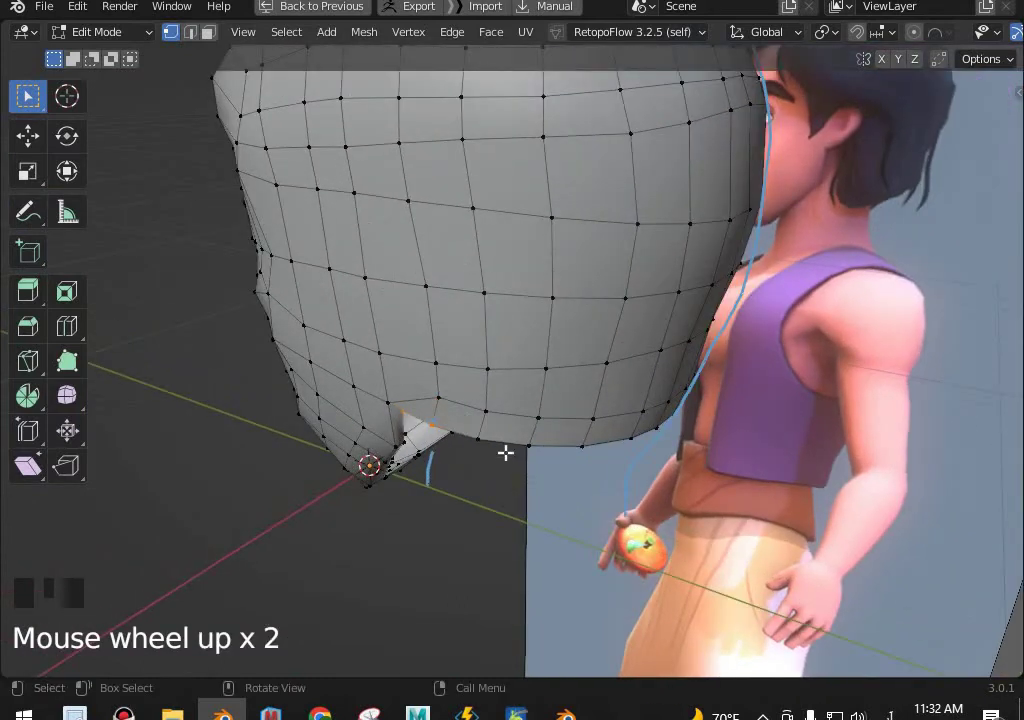
{"action": "left_click", "coordinate": [512, 438]}
Box-select the jaw border from front/side views with X-ray enabled to see through the mesh.
{"action": "middle_click", "coordinate": [531, 419]}
{"action": "scroll", "scroll_direction": "down", "scroll_amount": 3}
{"action": "key", "text": "KP_1"}
{"action": "key", "text": "KP_3"}
{"action": "key", "text": "shift+z"}
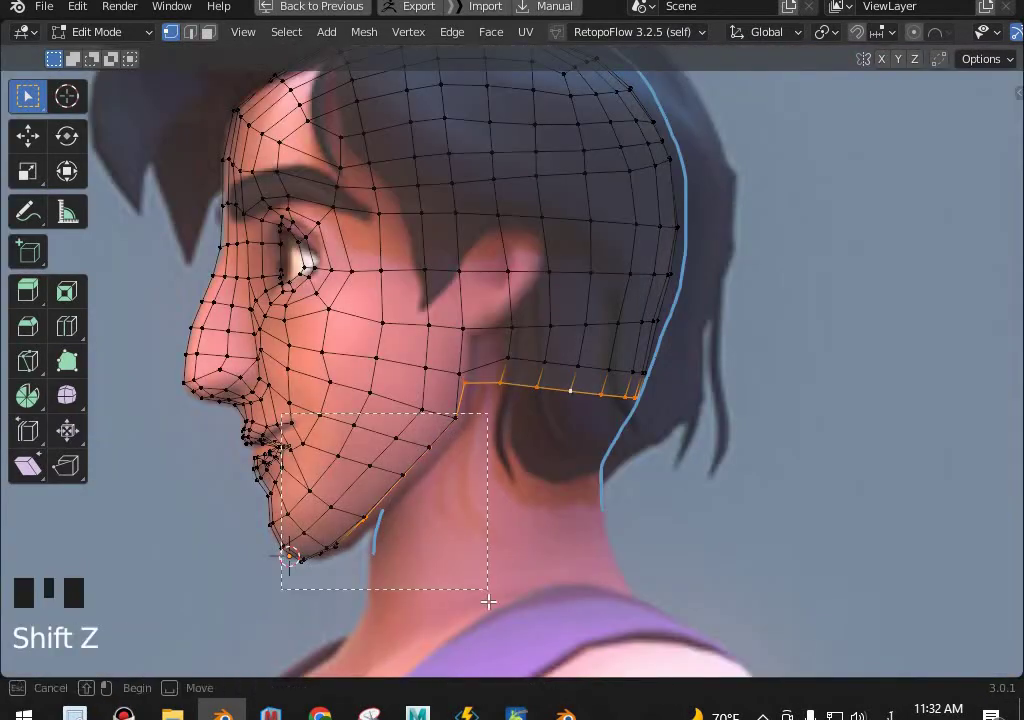
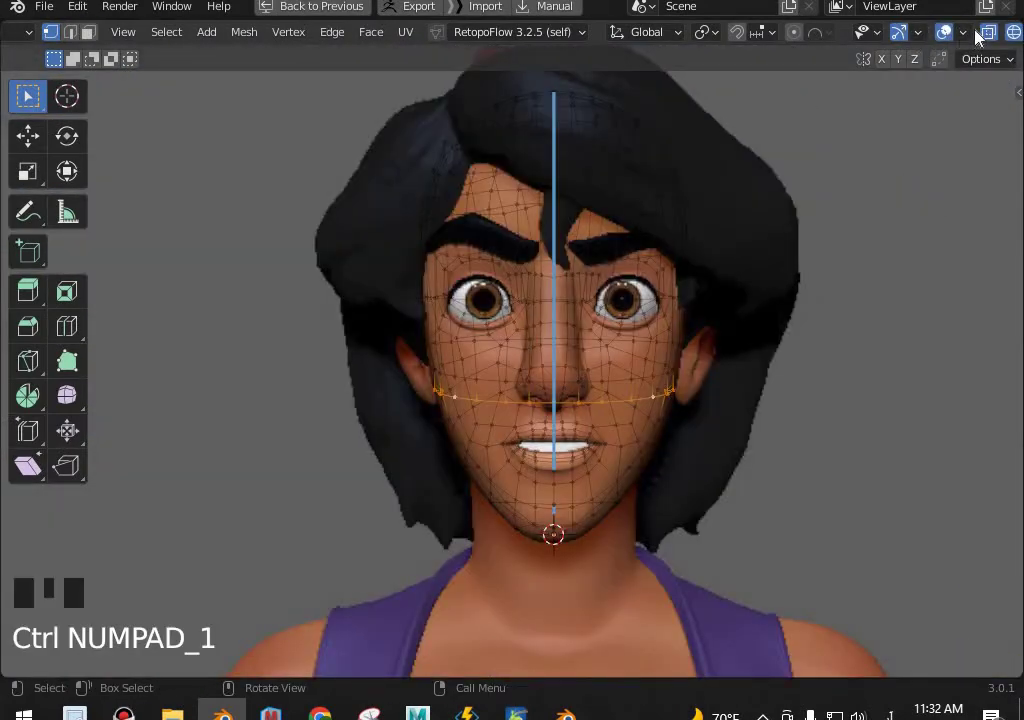
Turn off X-ray and ease the neck border loop sideways along X with proportional editing.
{"action": "left_click", "coordinate": [602, 262]}
{"action": "key", "text": "shift+z"}
{"action": "middle_click", "coordinate": [655, 296]}
{"action": "scroll", "scroll_direction": "up", "scroll_amount": 3}
{"action": "left_click_drag", "start_coordinate": [610, 343], "coordinate": [673, 346]}
{"action": "key", "text": "o"}
{"action": "key", "text": "g"}
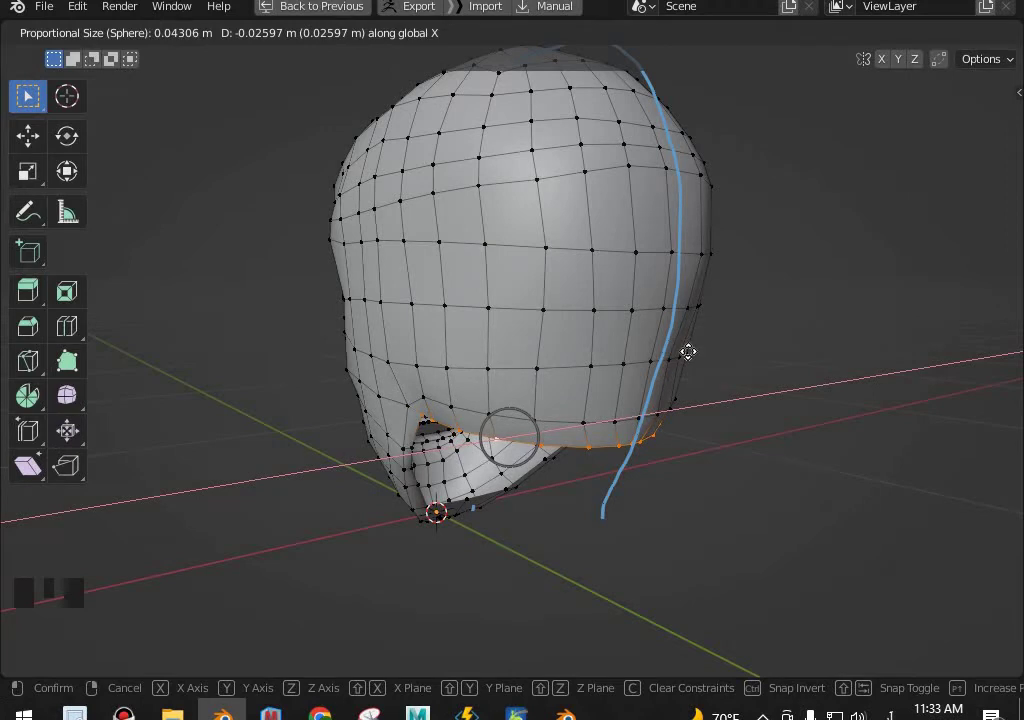
{"action": "left_click", "coordinate": [459, 396]}
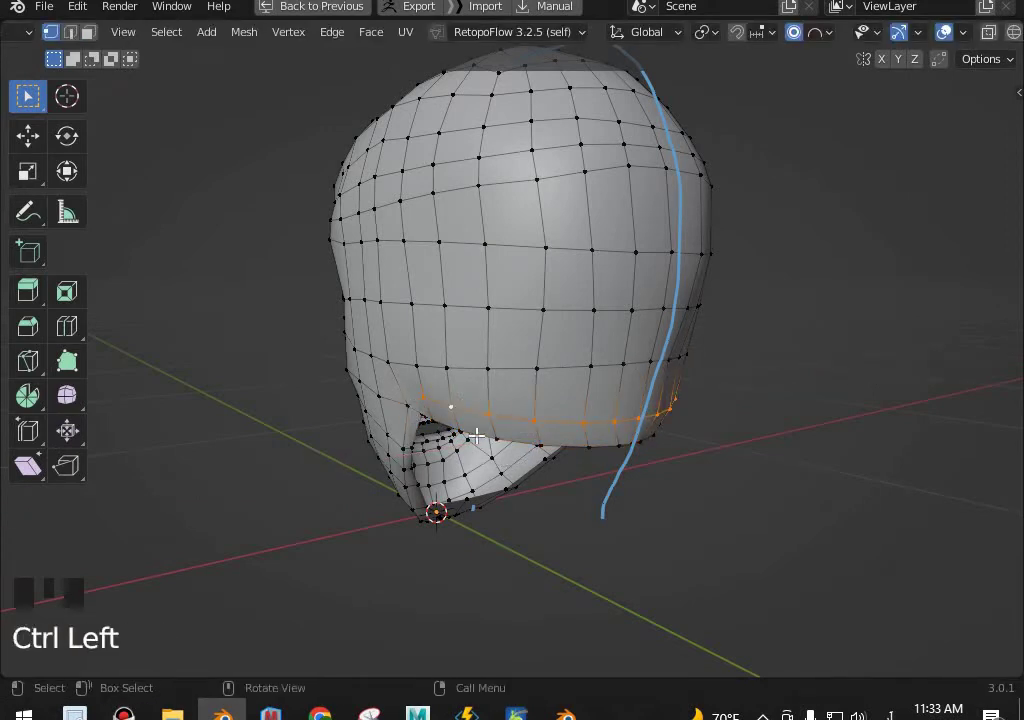
Check the shape in Object Mode, undo, and redo the soft X-axis loop adjustment until it reads right.
{"action": "key", "text": "g"}
{"action": "key", "text": "Tab"}
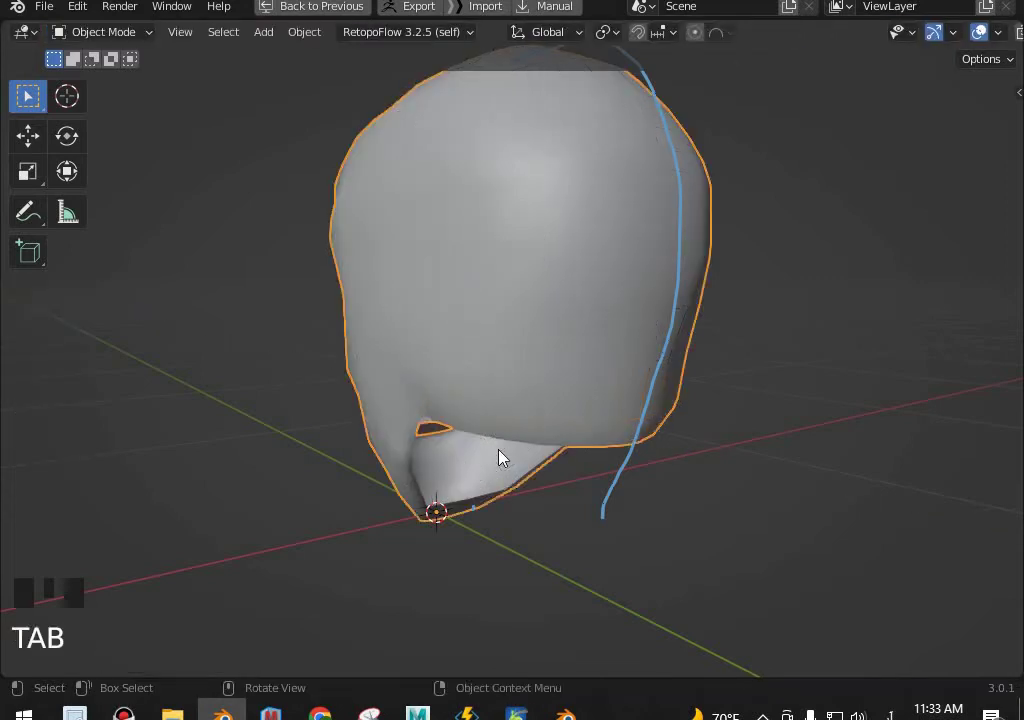
{"action": "key", "text": "ctrl+z"}
{"action": "key", "text": "ctrl+z"}
{"action": "key", "text": "g"}
{"action": "left_click_drag", "start_coordinate": [645, 418], "coordinate": [677, 422]}
{"action": "key", "text": "ctrl+z"}
{"action": "key", "text": "ctrl+z"}
{"action": "key", "text": "ctrl+z"}
{"action": "middle_click", "coordinate": [564, 366]}
{"action": "key", "text": "ctrl+z"}
{"action": "key", "text": "ctrl+z"}
{"action": "left_click", "coordinate": [504, 306]}
{"action": "key", "text": "g"}
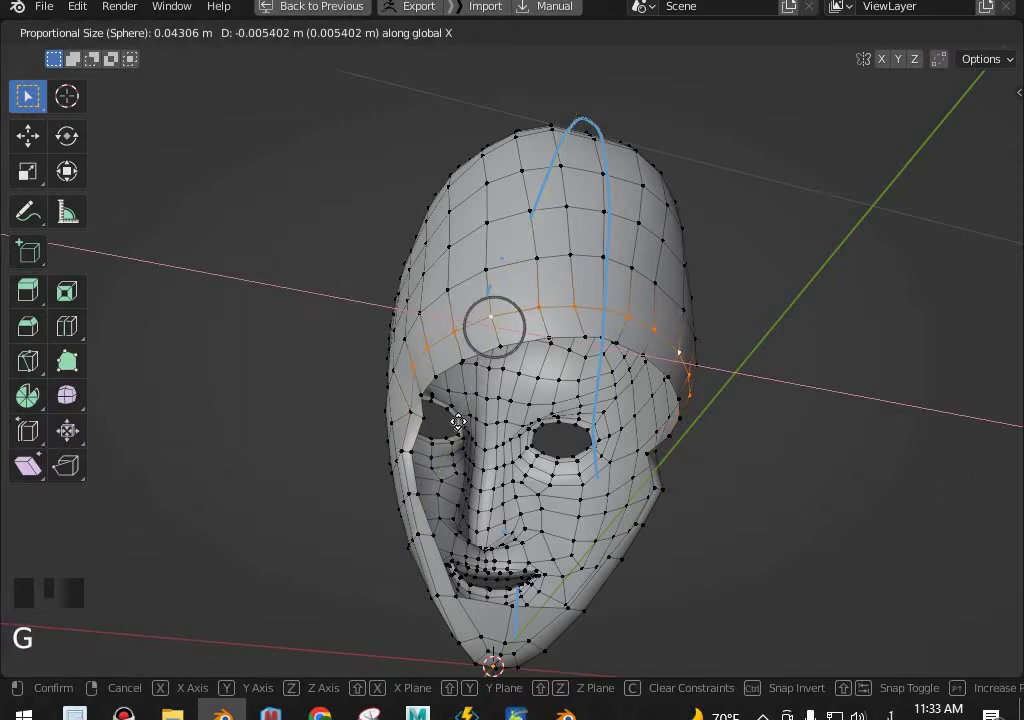
From side ortho view, select the border under the jaw and extrude it downward toward the neck.
{"action": "middle_click", "coordinate": [507, 471]}
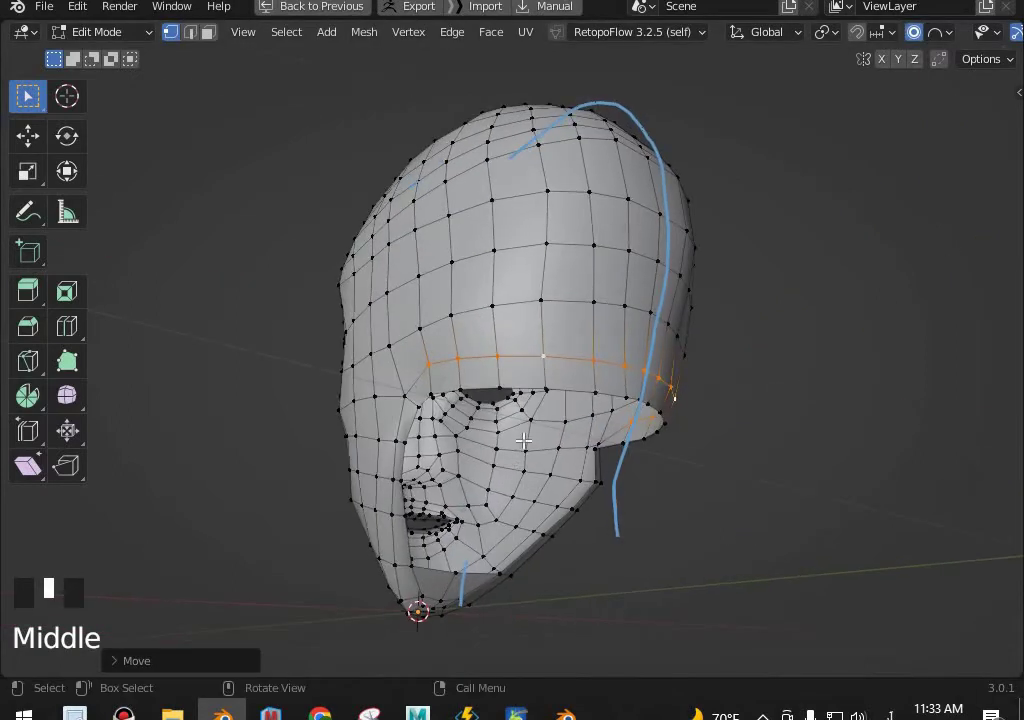
{"action": "key", "text": "KP_3"}
{"action": "scroll", "scroll_direction": "up", "scroll_amount": 3}
{"action": "key", "text": "Tab"}
{"action": "scroll", "scroll_direction": "down", "scroll_amount": 3}
{"action": "key", "text": "Tab"}
{"action": "left_click", "coordinate": [472, 419]}
{"action": "scroll", "scroll_direction": "down", "scroll_amount": 3}
{"action": "left_click_drag", "start_coordinate": [511, 418], "coordinate": [515, 413]}
{"action": "key", "text": "o"}
{"action": "scroll", "scroll_direction": "up", "scroll_amount": 3}
{"action": "key", "text": "shift+z"}
{"action": "middle_click", "coordinate": [536, 350]}
{"action": "scroll", "scroll_direction": "down", "scroll_amount": 3}
Scale the extruded under-jaw edge to zero along Z so it forms a level horizontal row.
{"action": "key", "text": "e"}
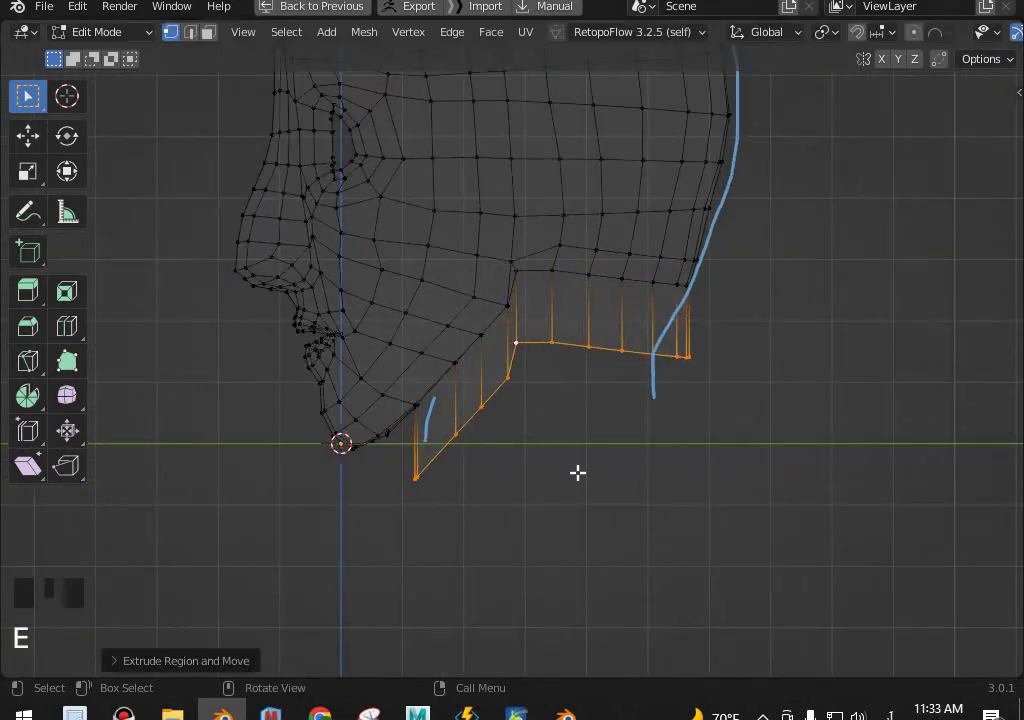
{"action": "key", "text": "s"}
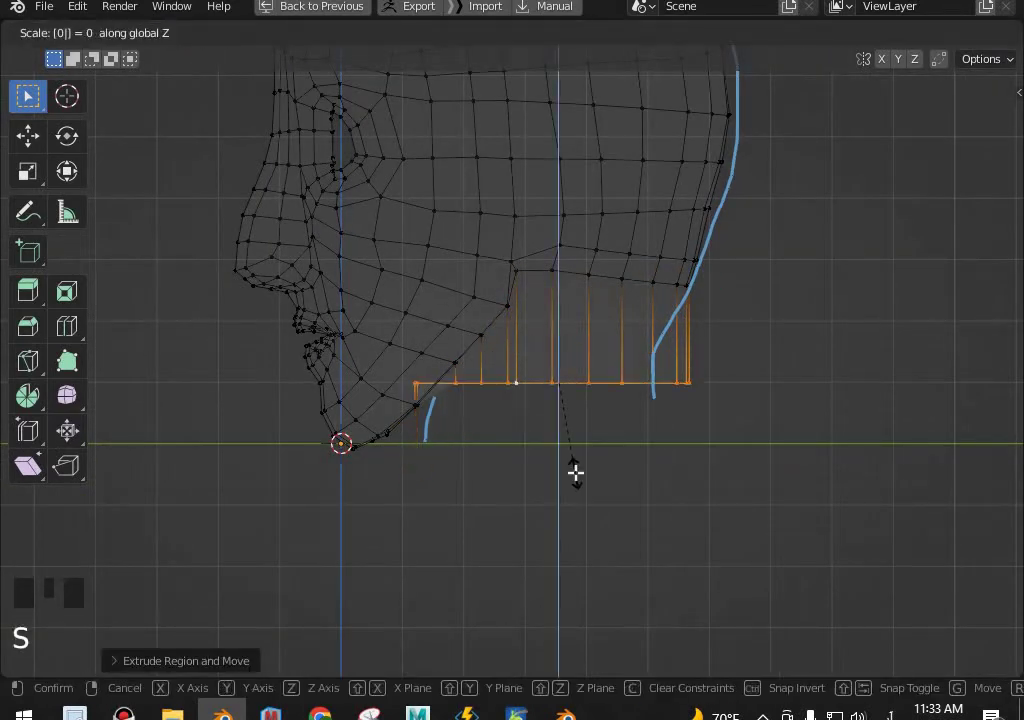
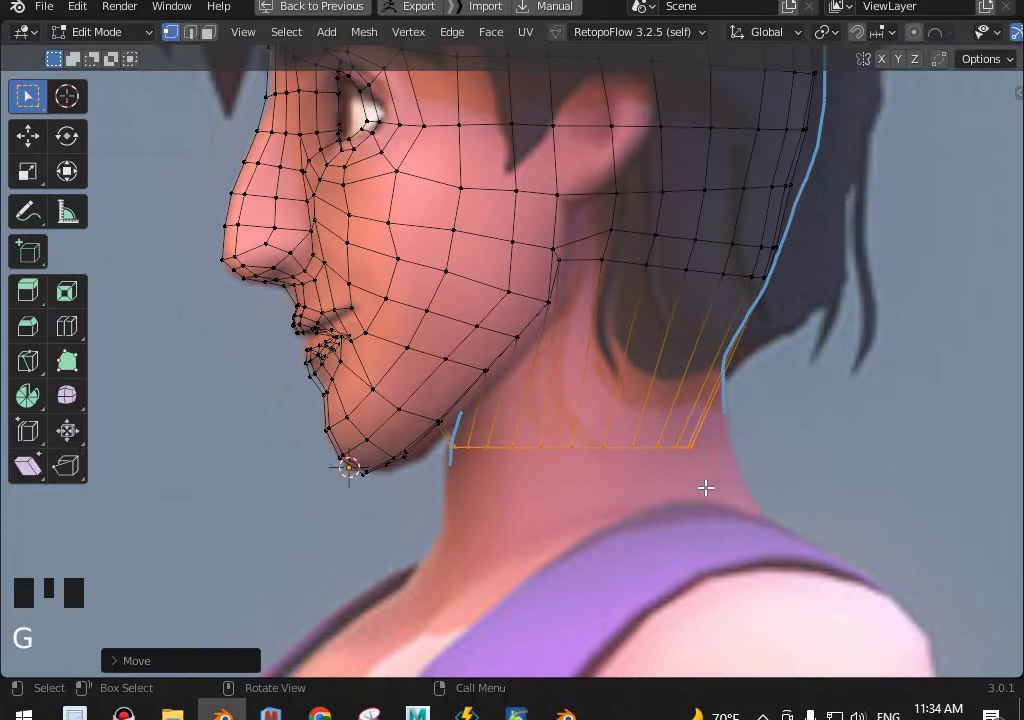
Slope the neck's bottom edge with a move, narrow it along X in front view, and save the file.
{"action": "key", "text": "s"}
{"action": "key", "text": "r"}
{"action": "key", "text": "g"}
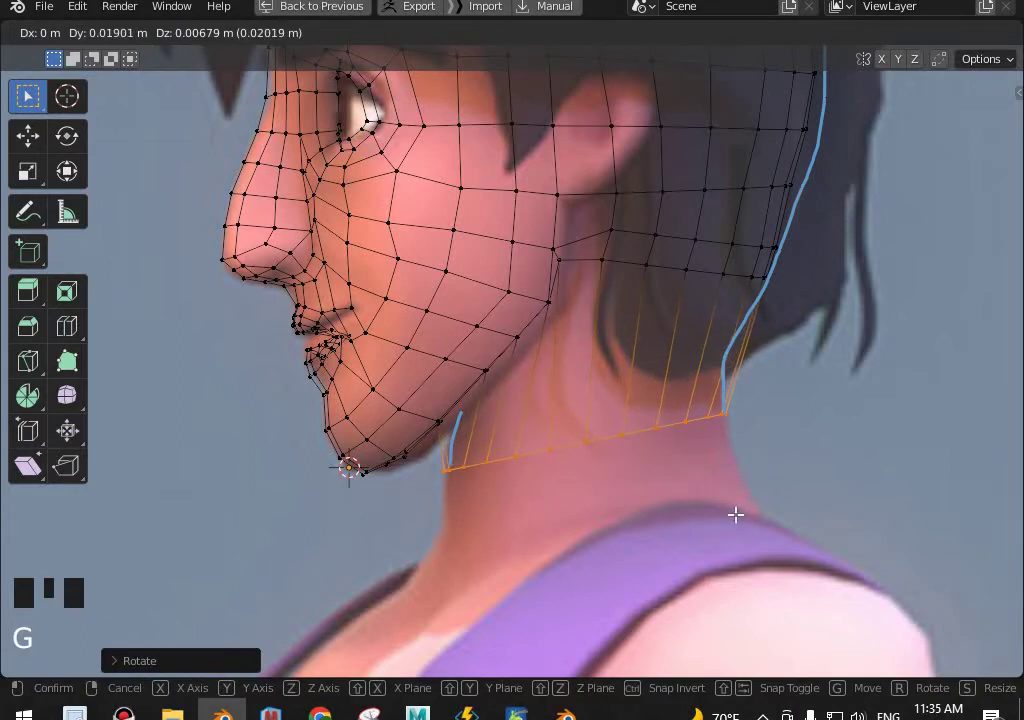
{"action": "key", "text": "KP_1"}
{"action": "key", "text": "s"}
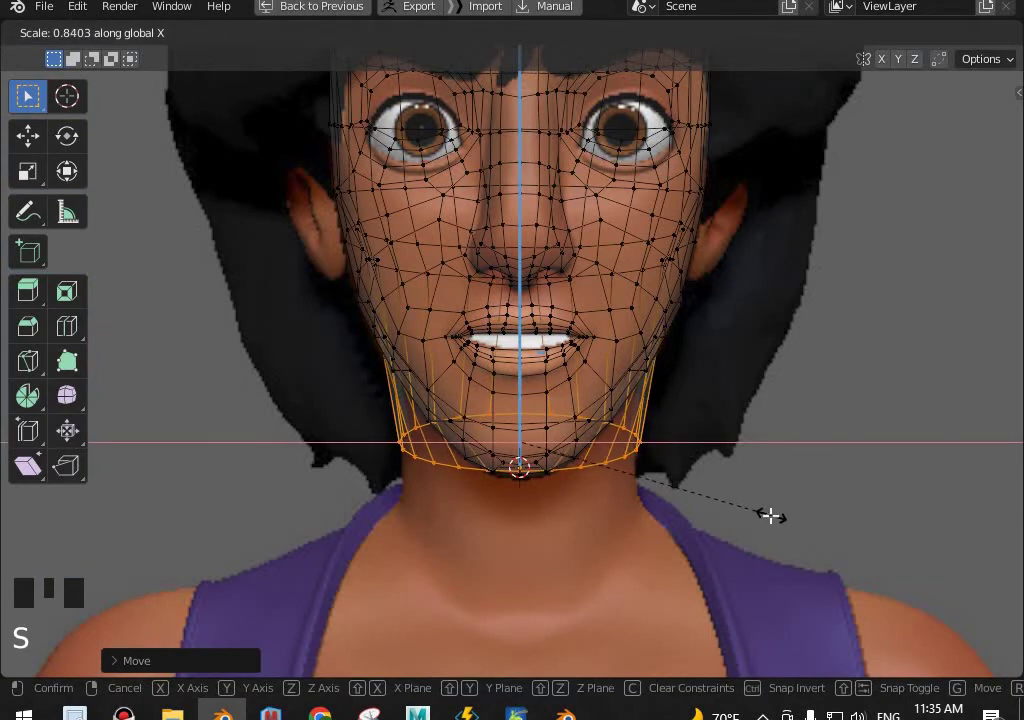
{"action": "key", "text": "shift+z"}
{"action": "scroll", "scroll_direction": "down", "scroll_amount": 3}
{"action": "key", "text": "Tab"}
{"action": "middle_click", "coordinate": [762, 478]}
{"action": "key", "text": "ctrl+s"}
Cut a new edge loop around the middle of the neck strip and bring up the vertex context menu.
{"action": "middle_click", "coordinate": [759, 382]}
{"action": "scroll", "scroll_direction": "up", "scroll_amount": 3}
{"action": "key", "text": "Tab"}
{"action": "left_click_drag", "start_coordinate": [549, 313], "coordinate": [478, 342]}
{"action": "key", "text": "KP_3"}
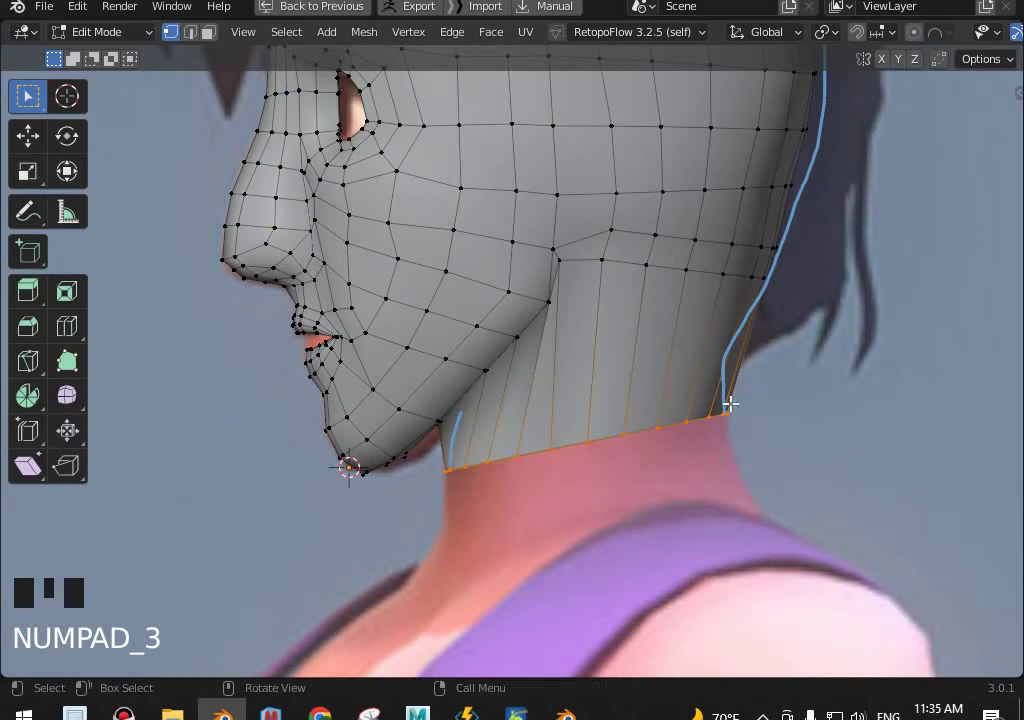
{"action": "left_click_drag", "start_coordinate": [704, 450], "coordinate": [543, 427]}
{"action": "key", "text": "ctrl+r"}
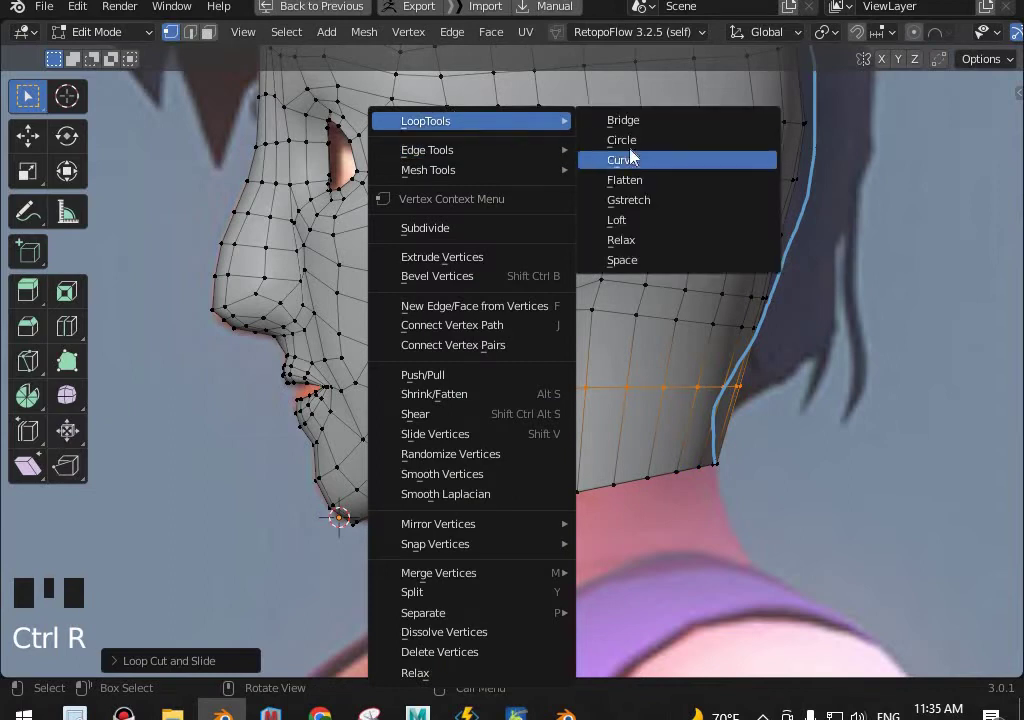
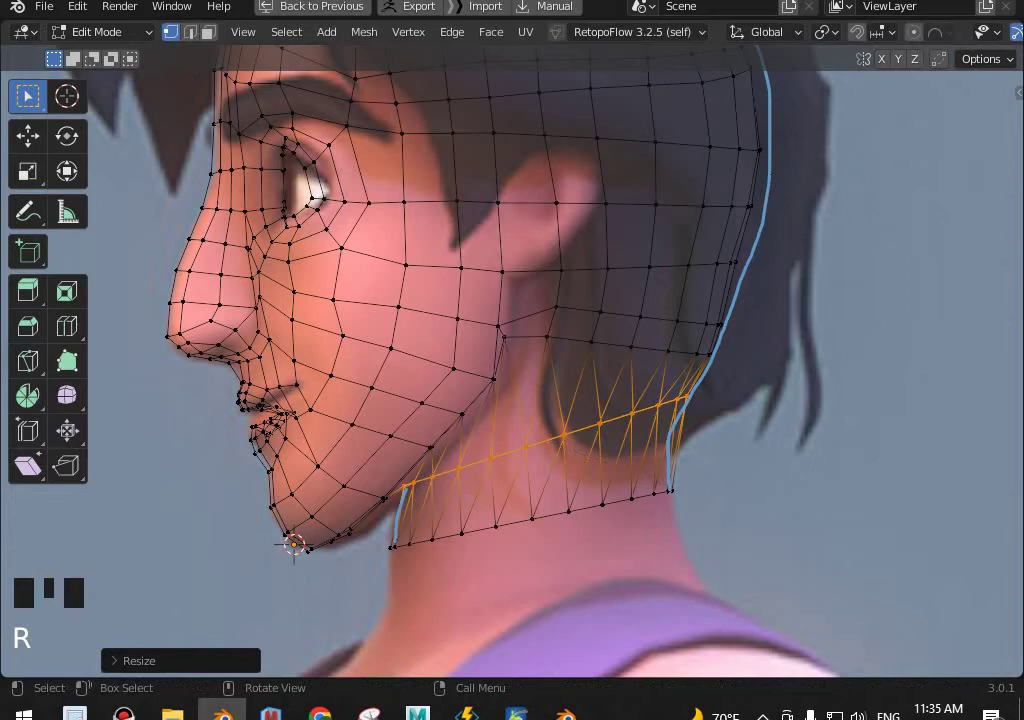
Slide the middle neck loop into position along the neck strip.
{"action": "key", "text": "s"}
{"action": "key", "text": "r"}
{"action": "key", "text": "g"}
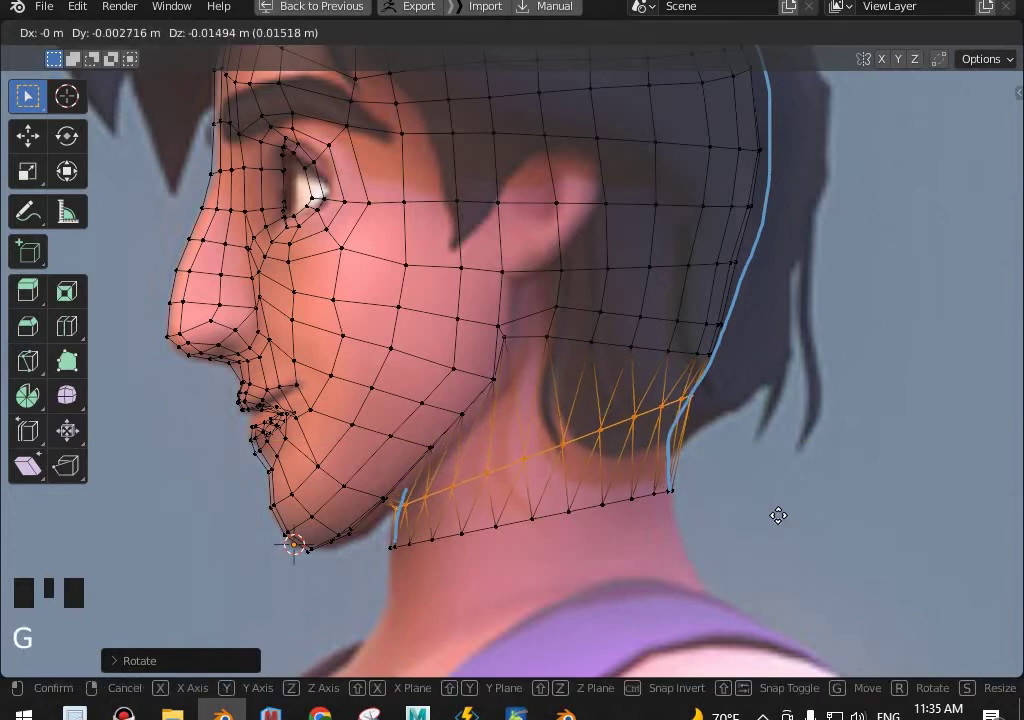
{"action": "middle_click", "coordinate": [767, 455]}
{"action": "scroll", "scroll_direction": "up", "scroll_amount": 3}
{"action": "key", "text": "shift+z"}
Select the edge running along the jaw line and move it along Z to correct the jaw.
{"action": "left_click_drag", "start_coordinate": [629, 313], "coordinate": [484, 281]}
{"action": "left_click", "coordinate": [484, 281]}
{"action": "scroll", "scroll_direction": "down", "scroll_amount": 3}
{"action": "middle_click", "coordinate": [517, 338]}
{"action": "left_click", "coordinate": [542, 318]}
{"action": "left_click_drag", "start_coordinate": [547, 281], "coordinate": [549, 405]}
{"action": "left_click", "coordinate": [549, 405]}
{"action": "key", "text": "KP_3"}
{"action": "key", "text": "g"}
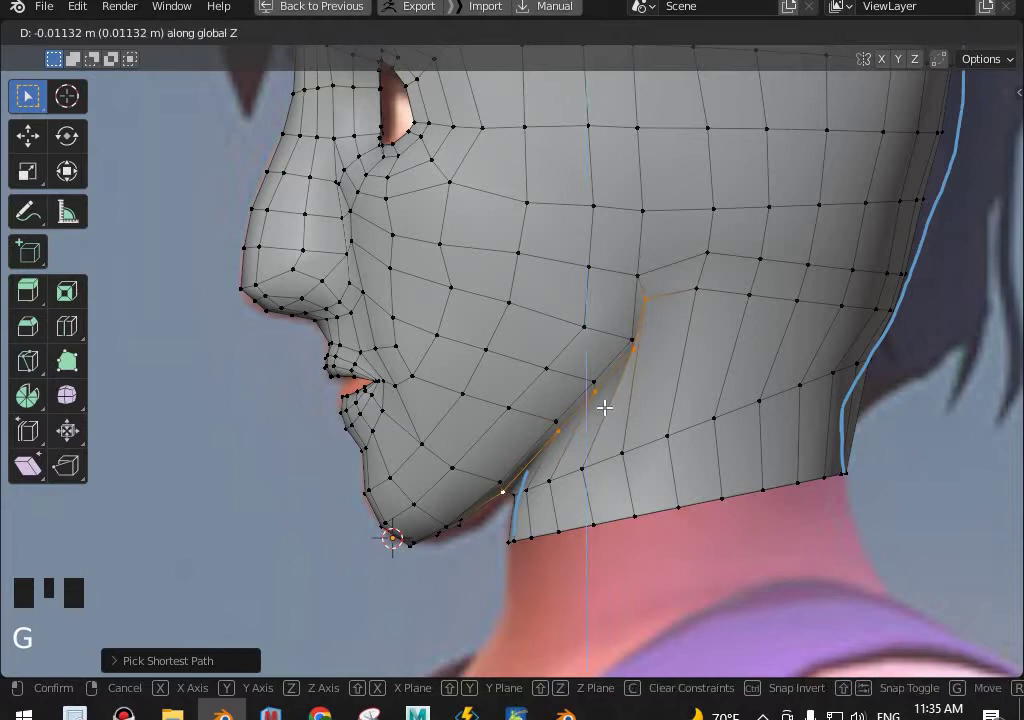
{"action": "left_click", "coordinate": [657, 356]}
{"action": "key", "text": "g"}
Inspect the neck from front, side and camera views, toggling in and out of Edit Mode.
{"action": "scroll", "scroll_direction": "down", "scroll_amount": 3}
{"action": "key", "text": "Tab"}
{"action": "middle_click", "coordinate": [559, 389]}
{"action": "key", "text": "ctrl+1"}
{"action": "middle_click", "coordinate": [552, 419]}
{"action": "scroll", "scroll_direction": "down", "scroll_amount": 3}
{"action": "key", "text": "KP_1"}
{"action": "key", "text": "KP_3"}
{"action": "scroll", "scroll_direction": "up", "scroll_amount": 3}
{"action": "middle_click", "coordinate": [598, 399]}
{"action": "scroll", "scroll_direction": "up", "scroll_amount": 3}
{"action": "middle_click", "coordinate": [605, 359]}
{"action": "scroll", "scroll_direction": "down", "scroll_amount": 3}
{"action": "key", "text": "Tab"}
{"action": "key", "text": "Tab"}
{"action": "key", "text": "ctrl+0"}
{"action": "key", "text": "KP_3"}
{"action": "key", "text": "Tab"}
{"action": "middle_click", "coordinate": [587, 363]}
Select the middle neck loop and rotate it to tilt it into line with the jaw.
{"action": "left_click", "coordinate": [598, 429]}
{"action": "left_click", "coordinate": [605, 380]}
{"action": "left_click", "coordinate": [606, 381]}
{"action": "key", "text": "r"}
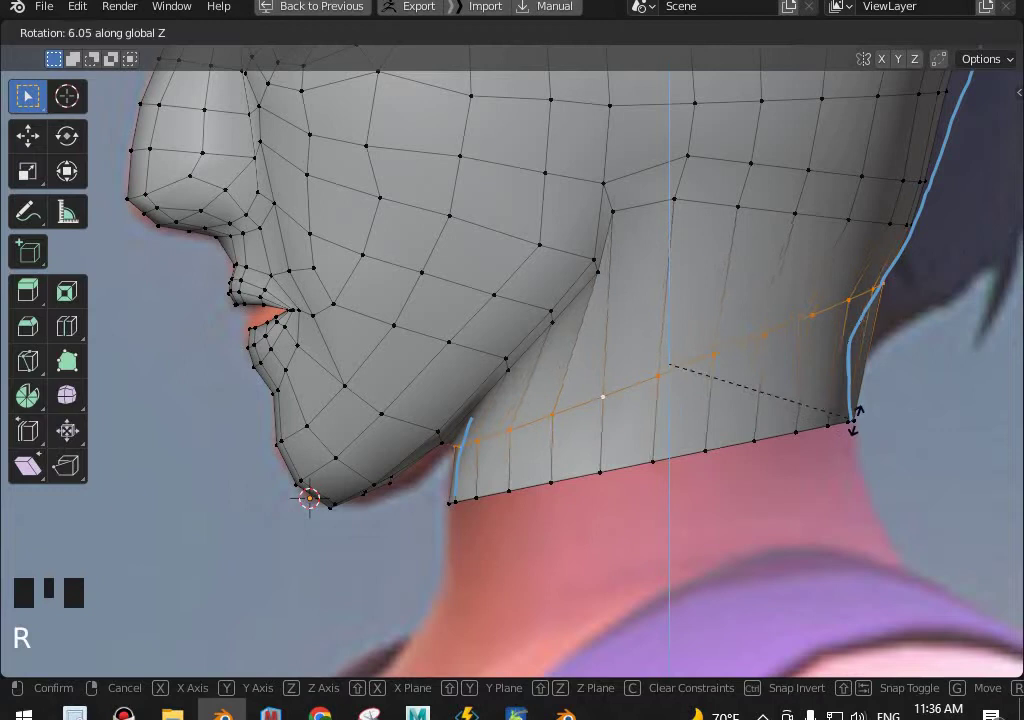
{"action": "left_click_drag", "start_coordinate": [746, 281], "coordinate": [672, 445]}
{"action": "left_click", "coordinate": [672, 445]}
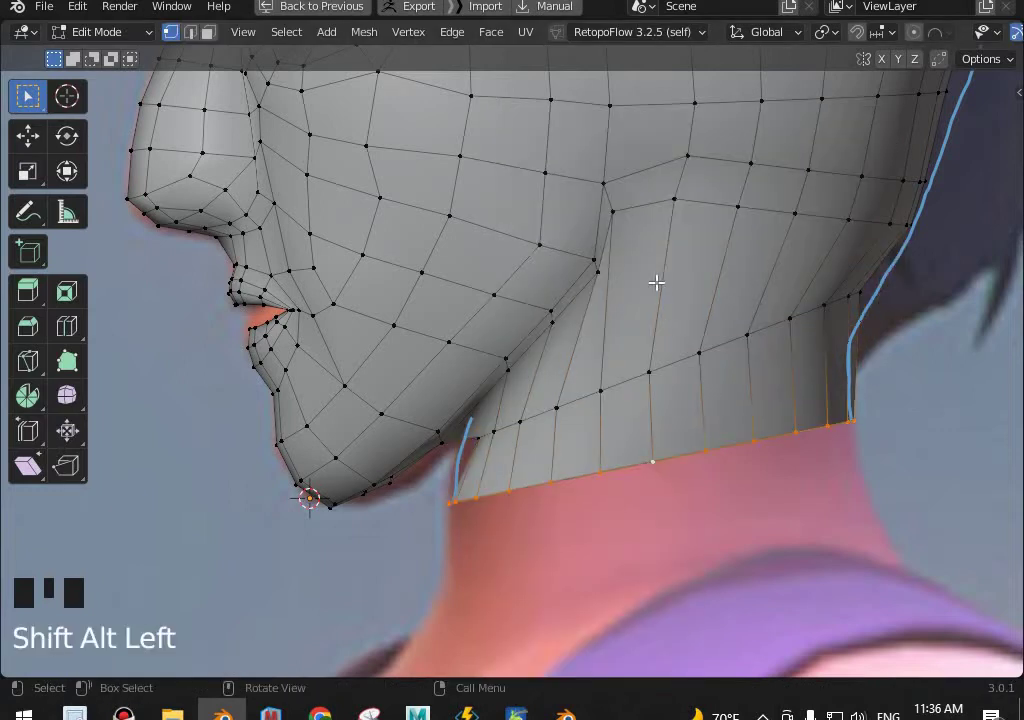
{"action": "key", "text": "x"}
Move the neck's bottom edge along Z and rotate it about Z so the neck column slants evenly.
{"action": "left_click", "coordinate": [680, 356]}
{"action": "left_click_drag", "start_coordinate": [716, 116], "coordinate": [675, 250]}
{"action": "scroll", "scroll_direction": "down", "scroll_amount": 3}
{"action": "key", "text": "KP_3"}
{"action": "scroll", "scroll_direction": "up", "scroll_amount": 3}
{"action": "key", "text": "s"}
{"action": "key", "text": "g"}
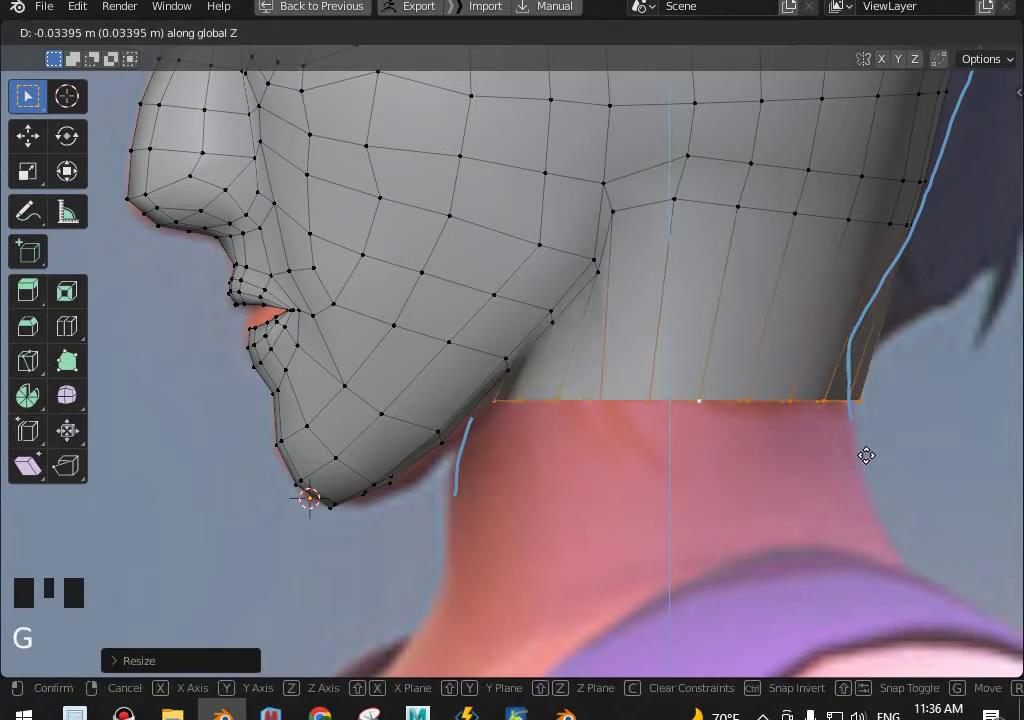
{"action": "key", "text": "r"}
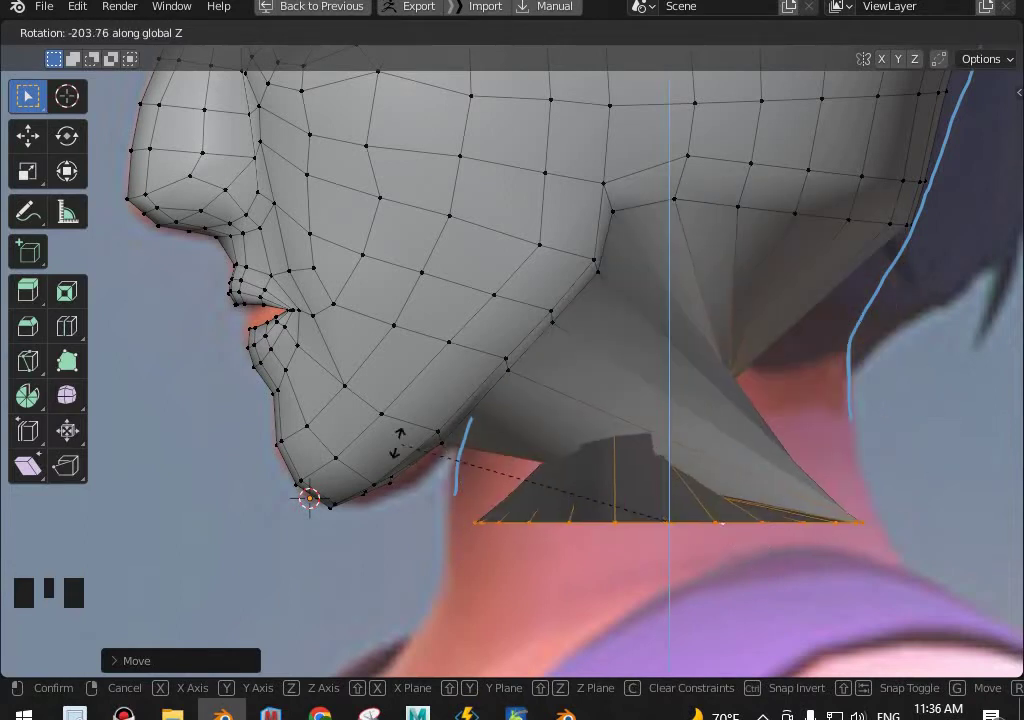
{"action": "key", "text": "r"}
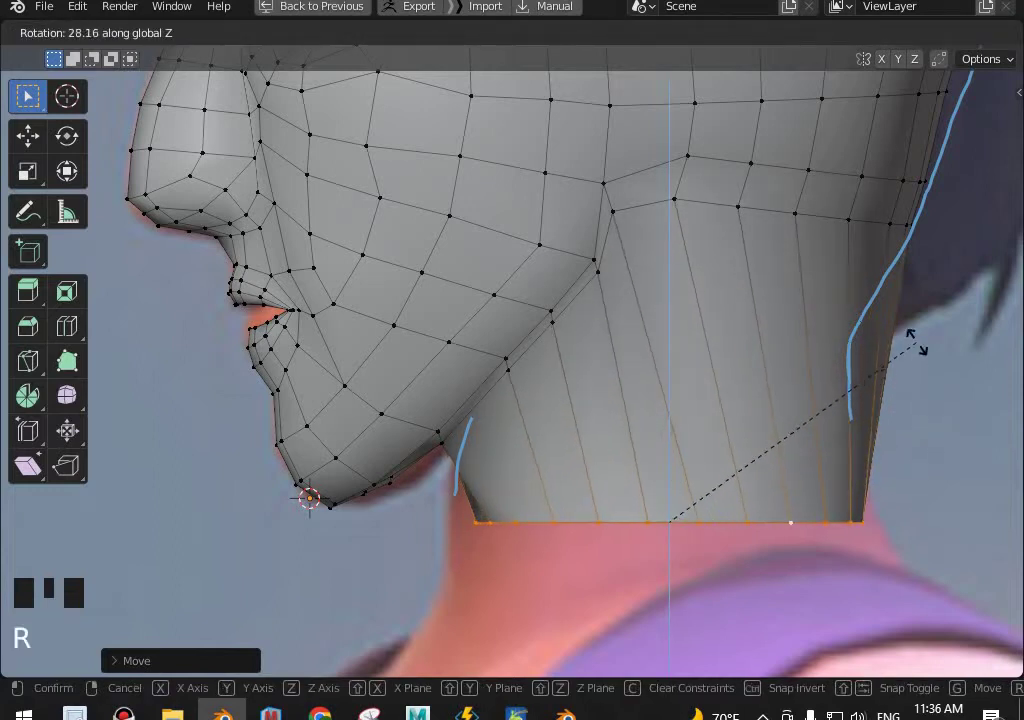
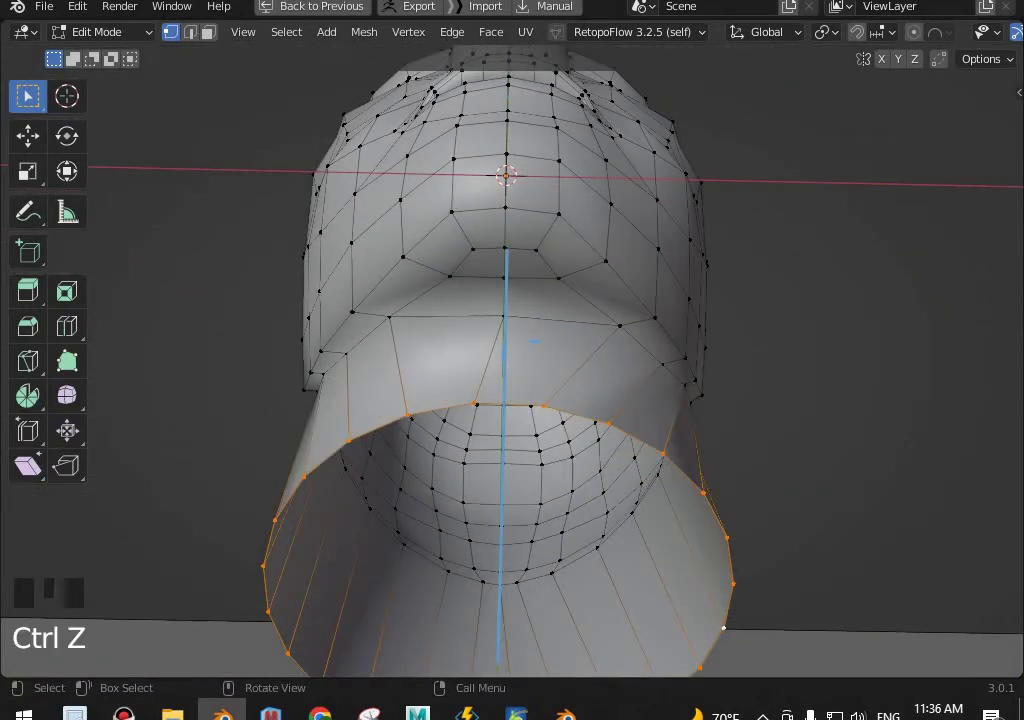
{"action": "key", "text": "r"}
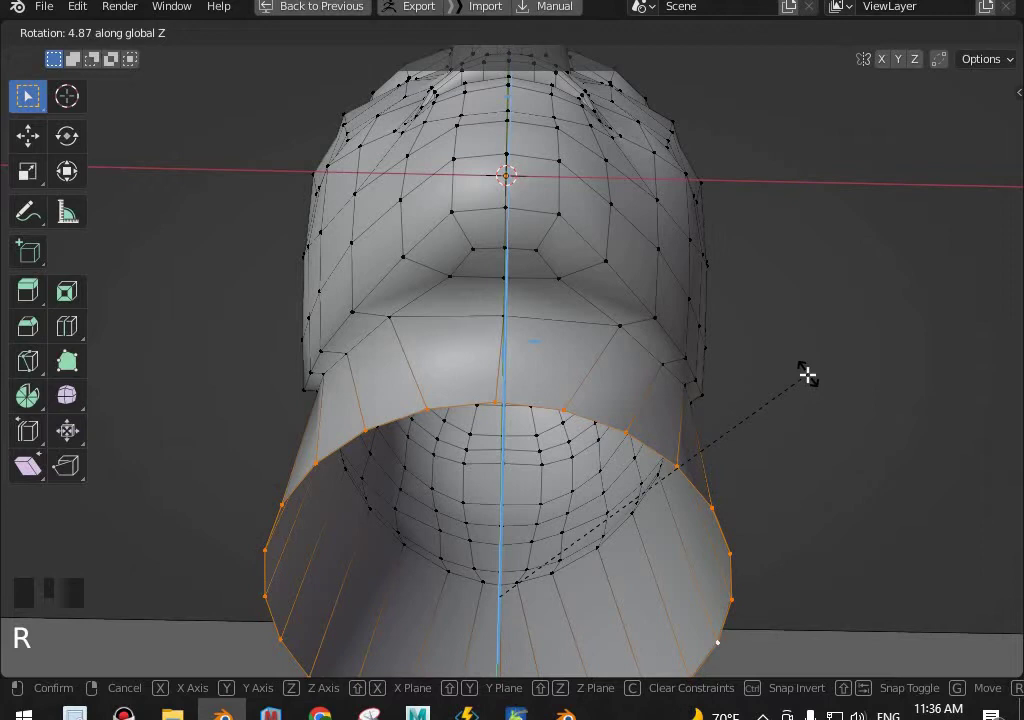
{"action": "key", "text": "KP_3"}
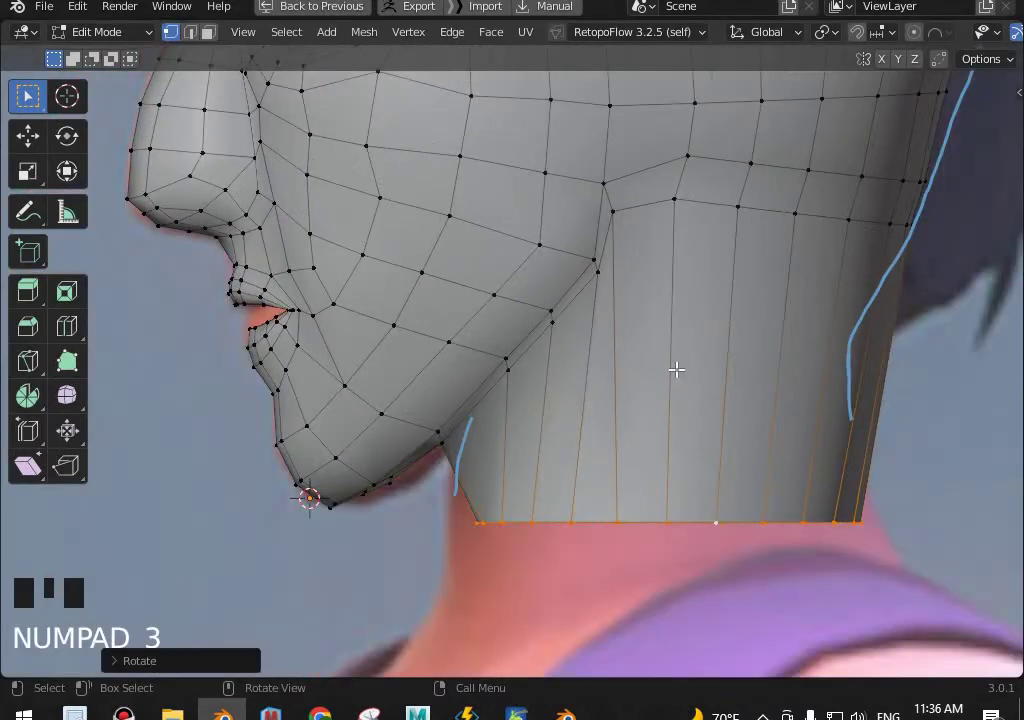
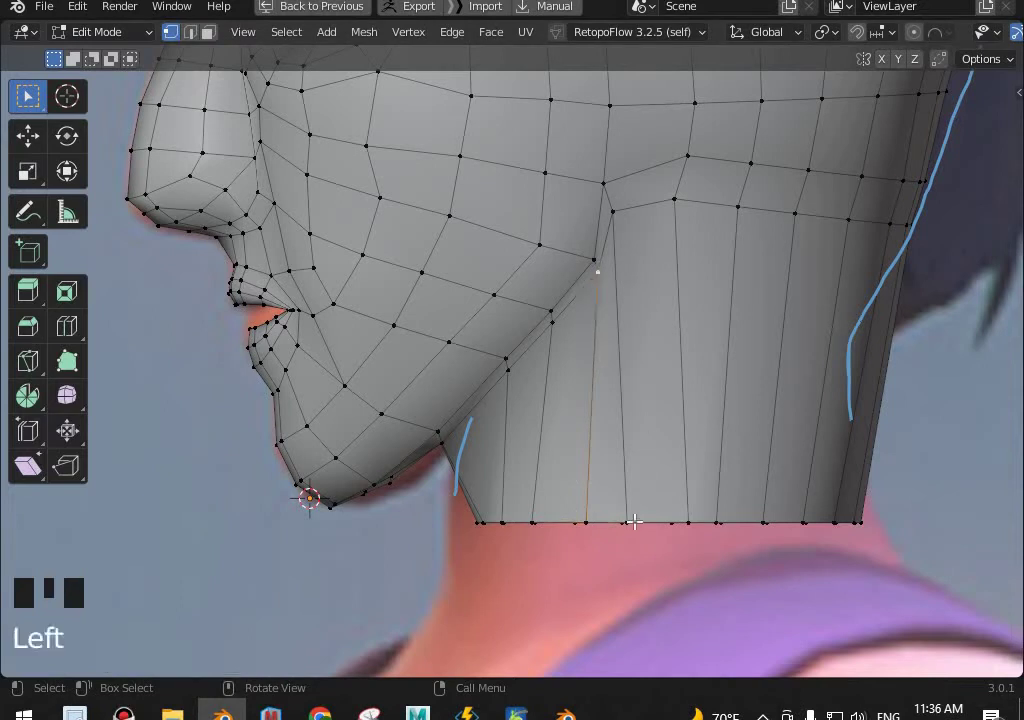
Round the neck loop with LoopTools Circle, then scale the resulting ring along X.
{"action": "key", "text": "ctrl+r"}
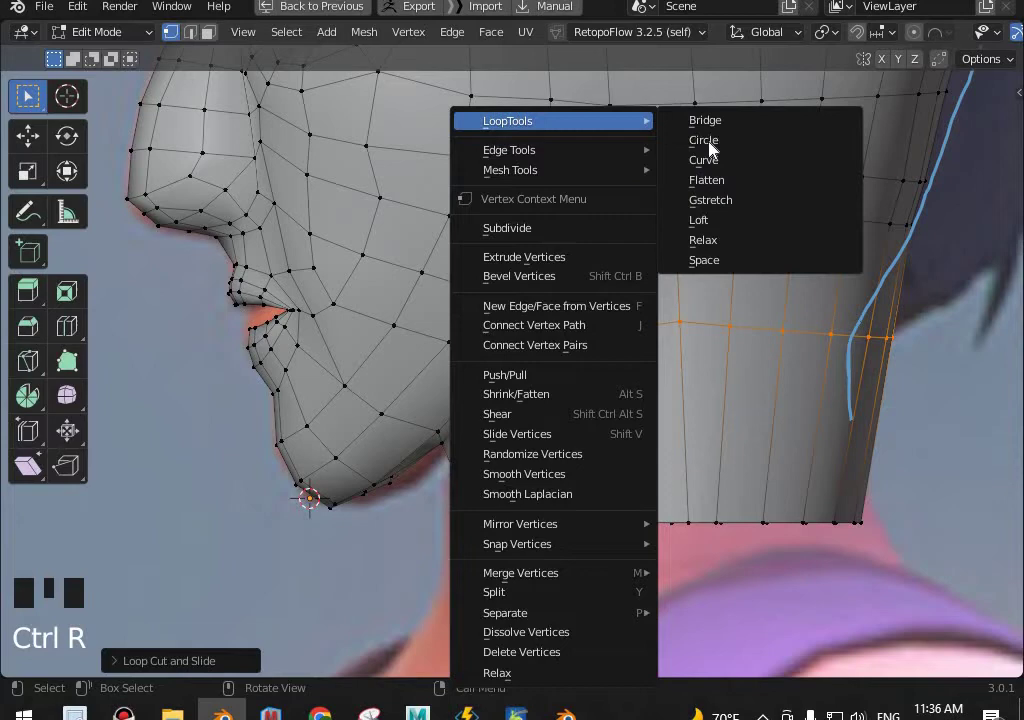
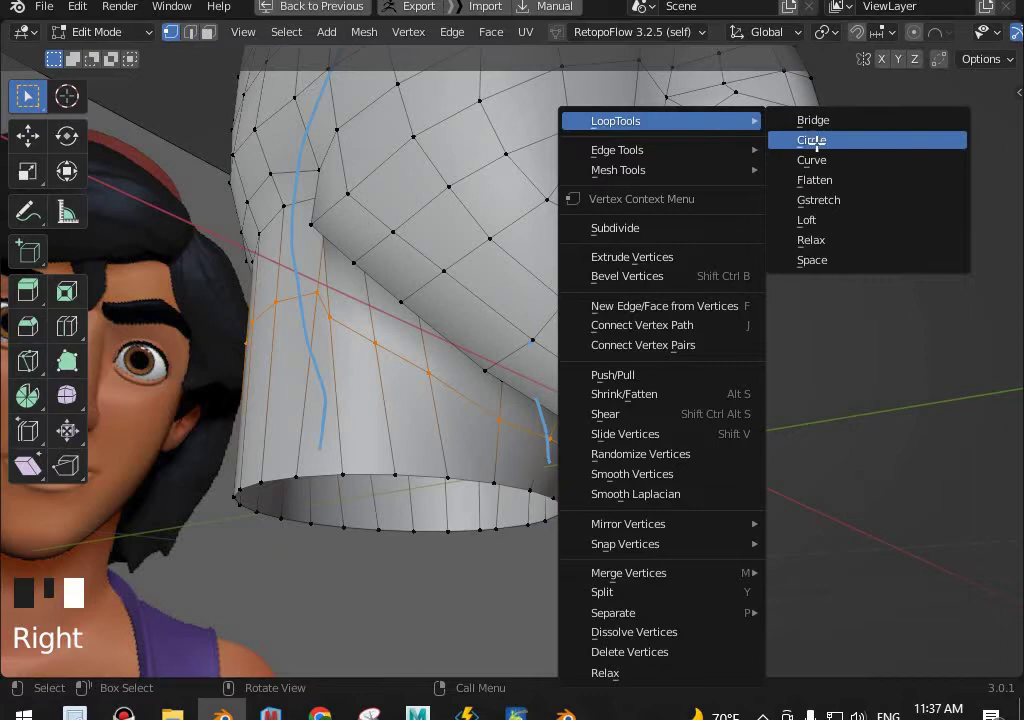
{"action": "left_click_drag", "start_coordinate": [686, 245], "coordinate": [765, 372]}
{"action": "key", "text": "shift+z"}
{"action": "middle_click", "coordinate": [754, 324]}
{"action": "key", "text": "s"}
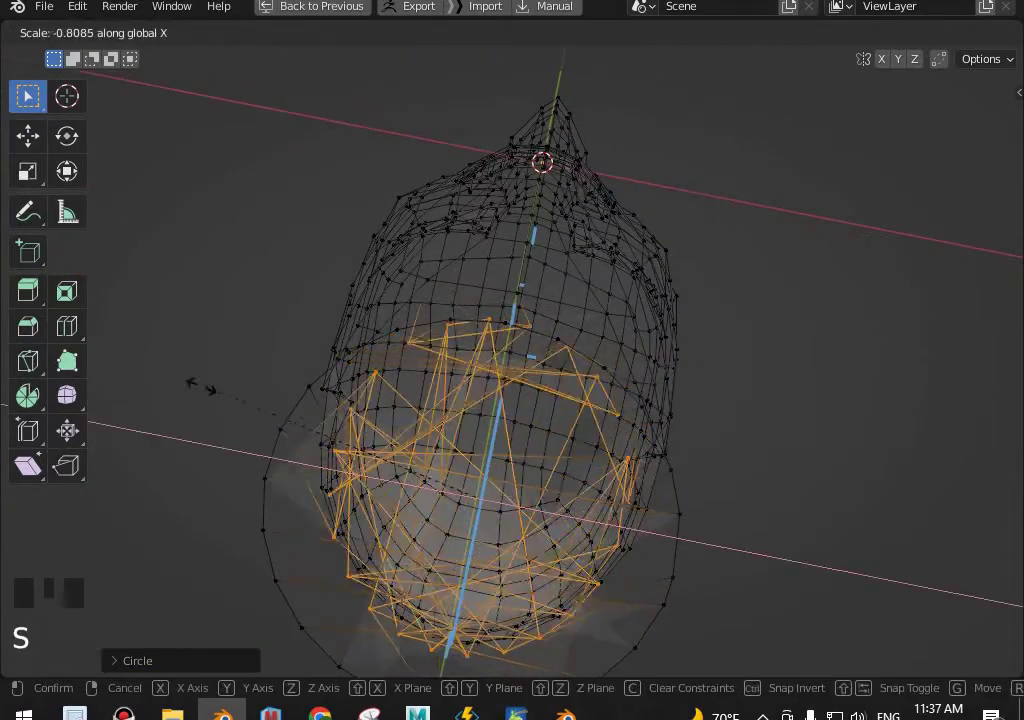
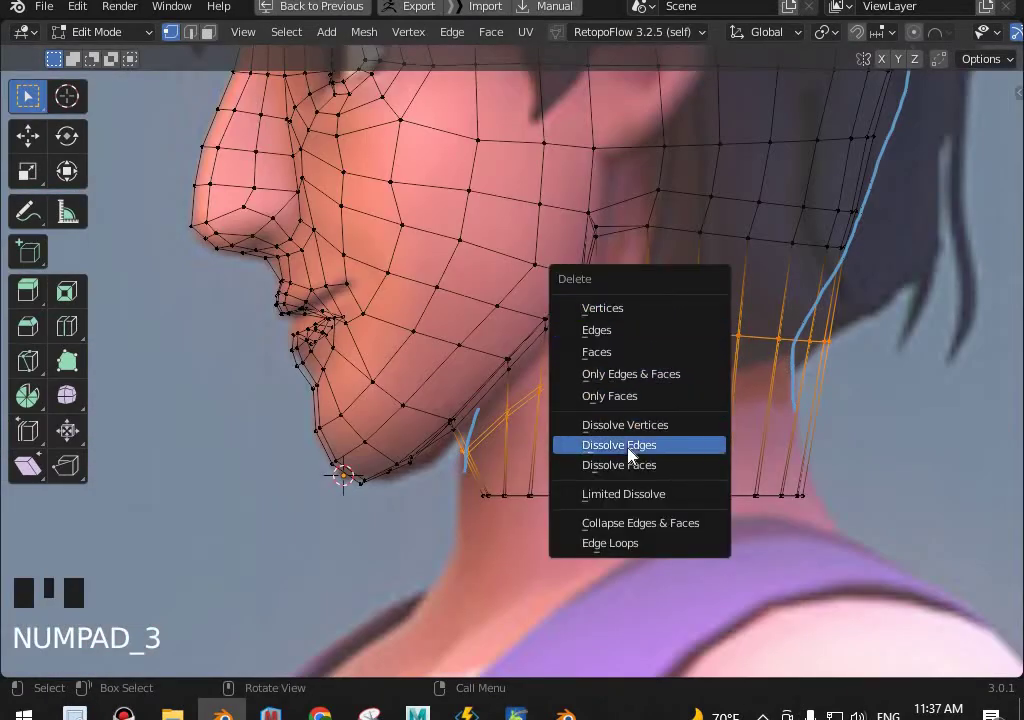
Dissolve the extra neck loop, raise the bottom loop along Z and extrude a new loop down the neck.
{"action": "key", "text": "x"}
{"action": "left_click", "coordinate": [621, 489]}
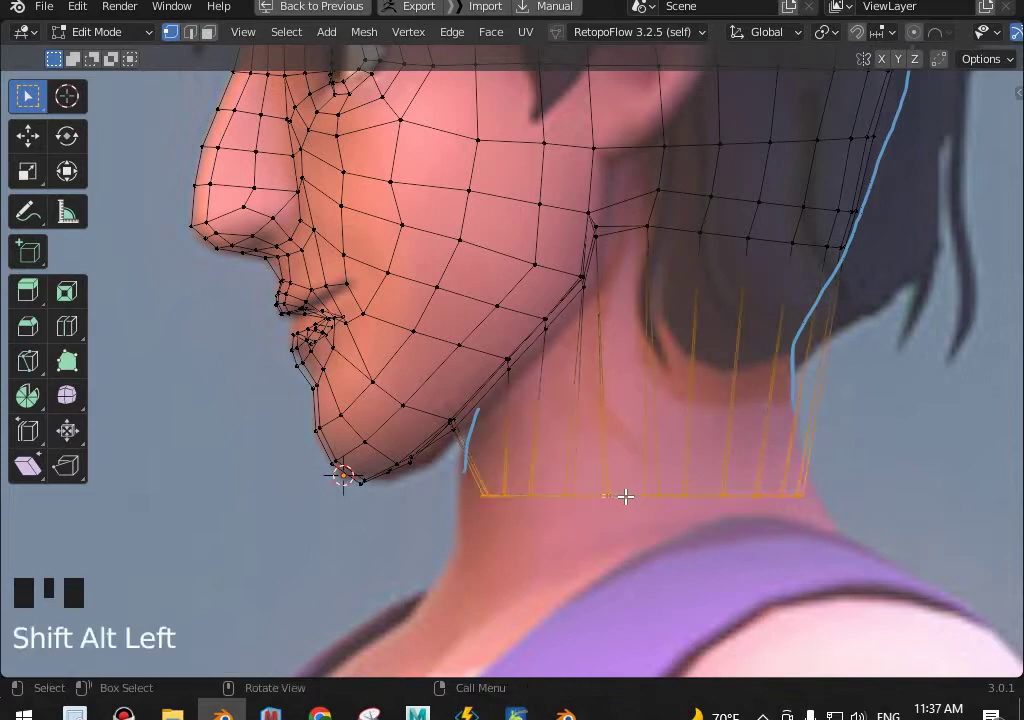
{"action": "key", "text": "g"}
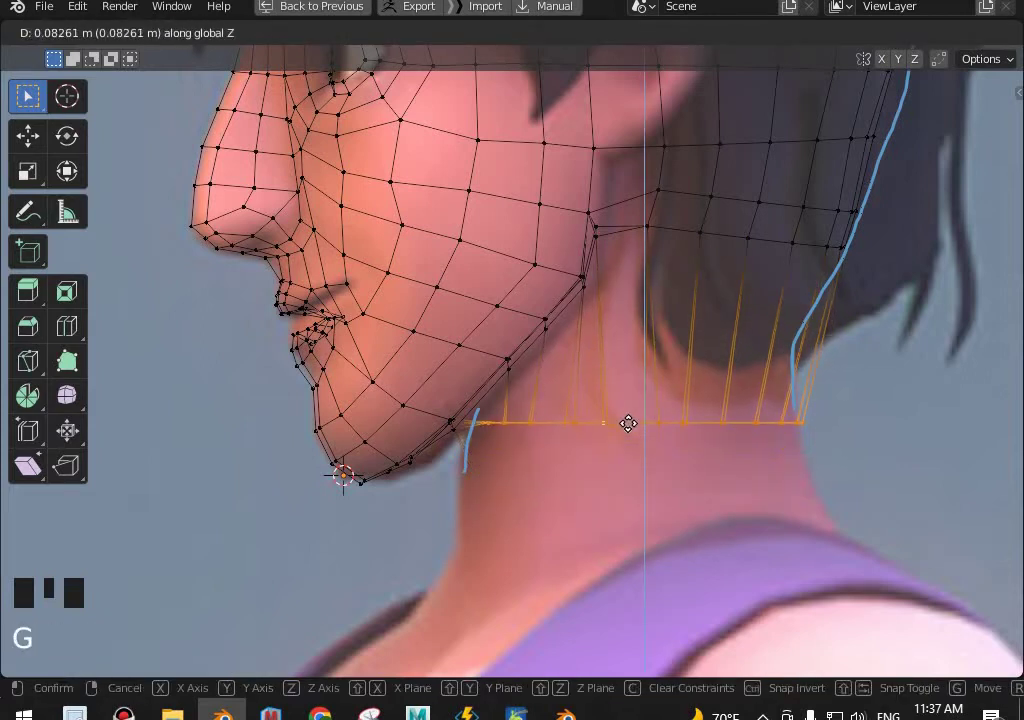
{"action": "key", "text": "e"}
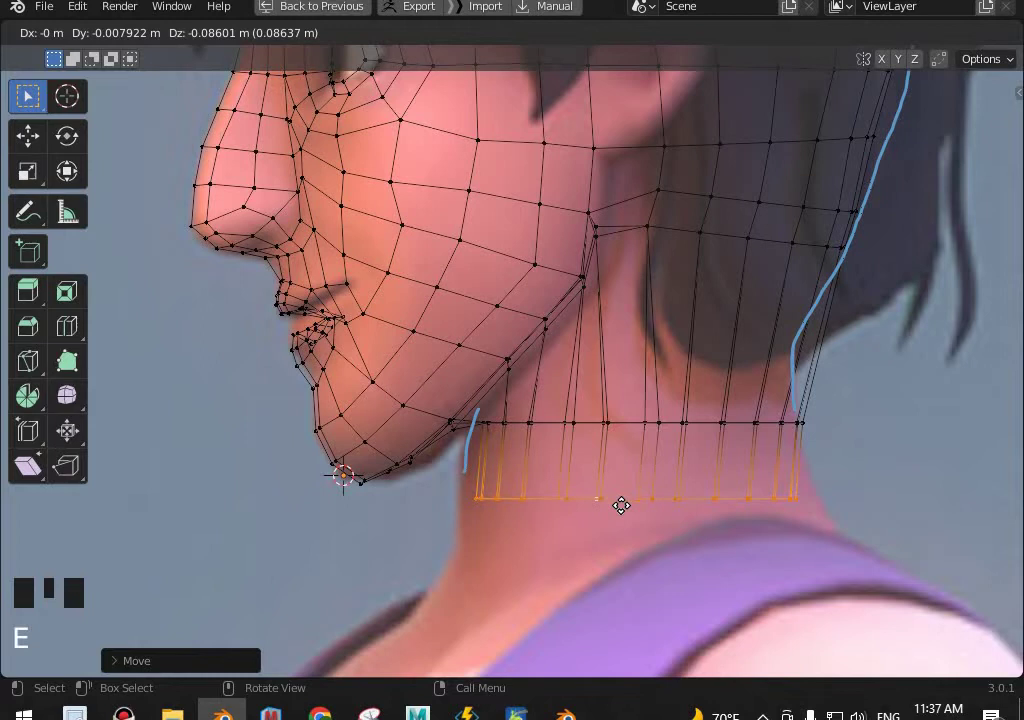
{"action": "left_click", "coordinate": [635, 415]}
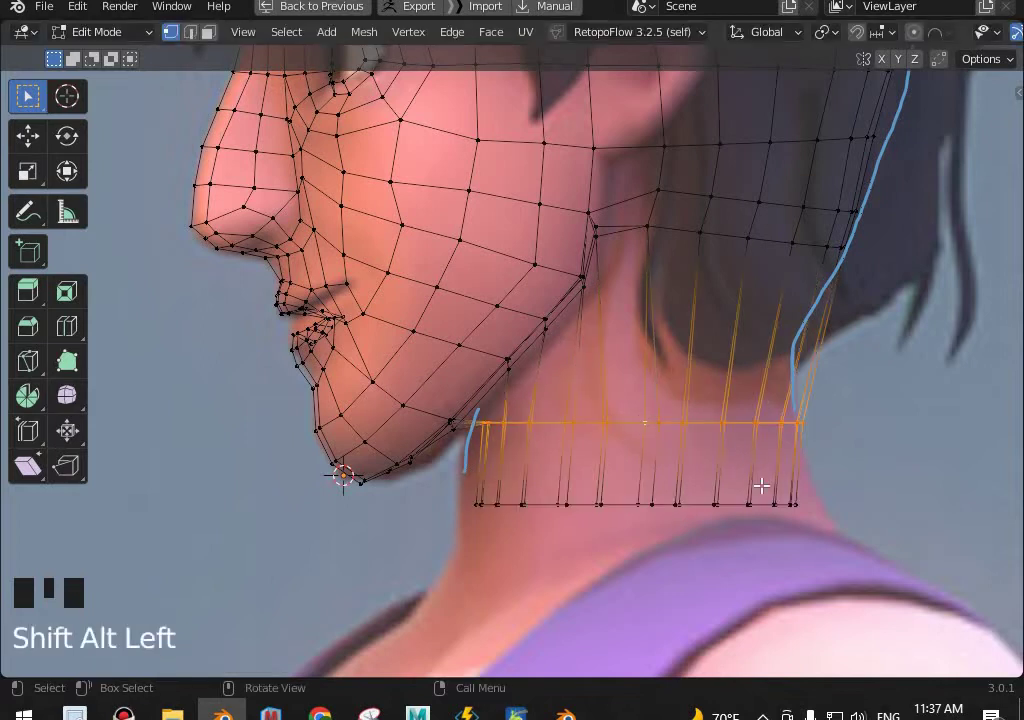
Tilt and scale the upper neck loop so it slopes up toward the jaw.
{"action": "key", "text": "r"}
{"action": "key", "text": "s"}
{"action": "key", "text": "g"}
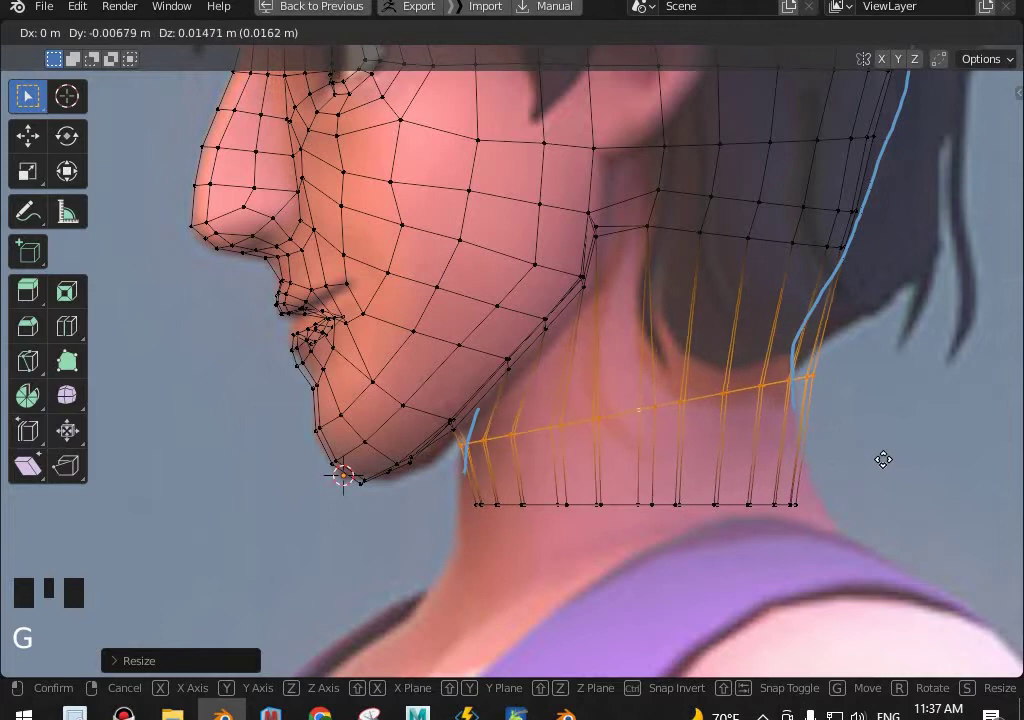
{"action": "key", "text": "s"}
{"action": "key", "text": "g"}
Narrow the neck ring along X from the front view so it hugs the neck.
{"action": "key", "text": "KP_1"}
{"action": "key", "text": "s"}
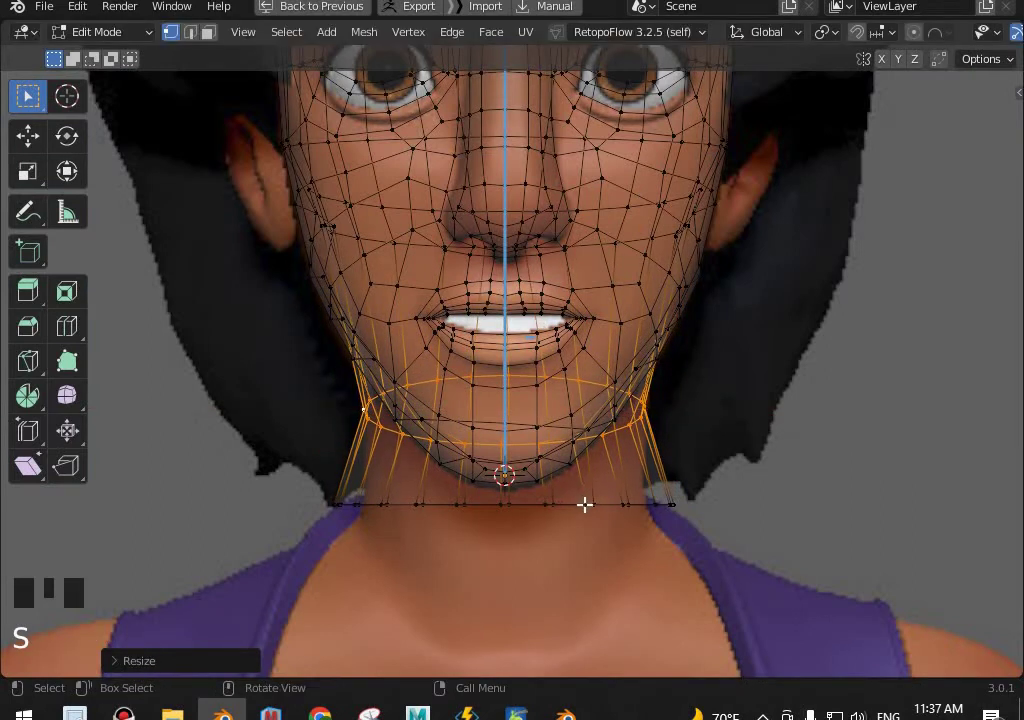
{"action": "key", "text": "Left"}
{"action": "key", "text": "s"}
{"action": "key", "text": "shift+z"}
{"action": "scroll", "scroll_direction": "down", "scroll_amount": 3}
{"action": "left_click_drag", "start_coordinate": [723, 531], "coordinate": [703, 464]}
{"action": "key", "text": "KP_3"}
{"action": "scroll", "scroll_direction": "up", "scroll_amount": 3}
{"action": "key", "text": "Tab"}
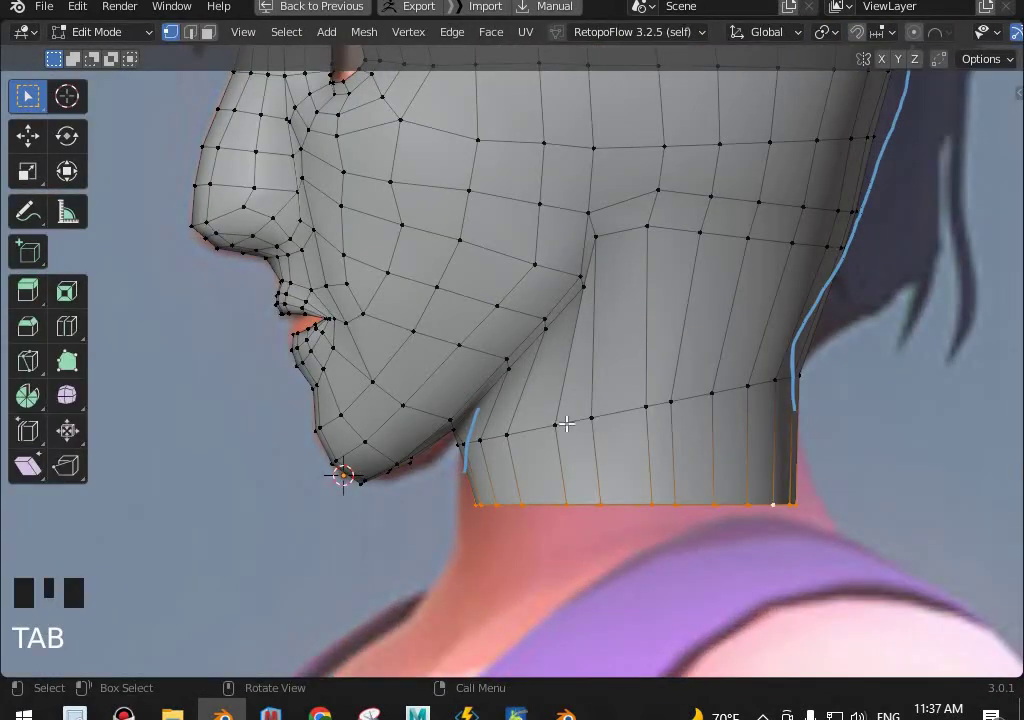
Nudge vertices on the neck loop and under the jaw along a locked axis.
{"action": "left_click", "coordinate": [596, 414]}
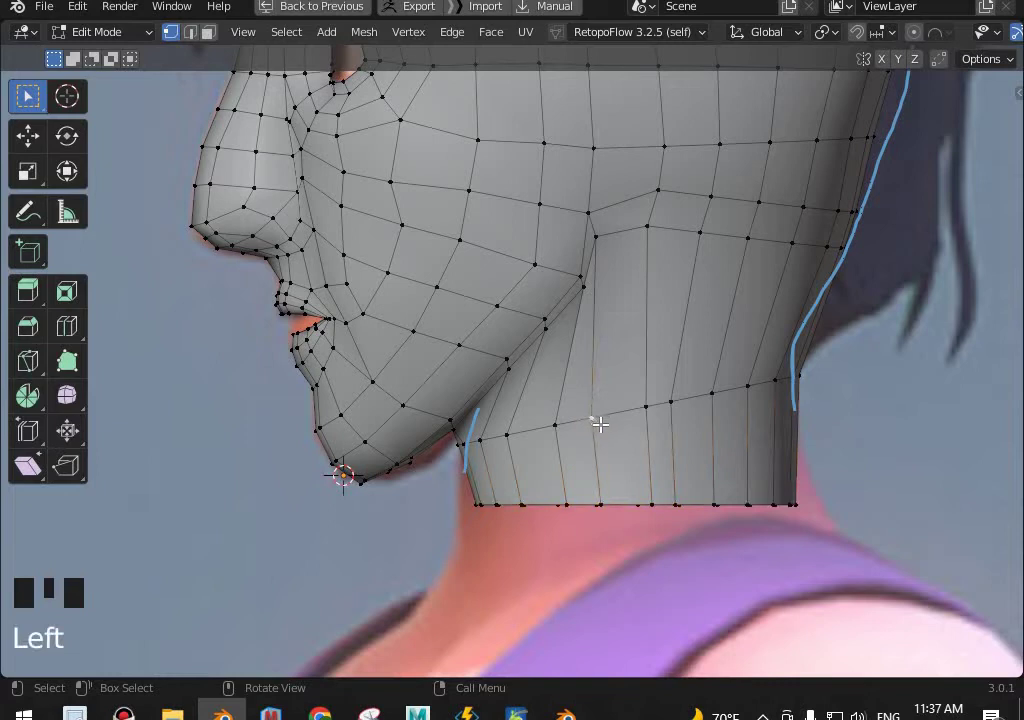
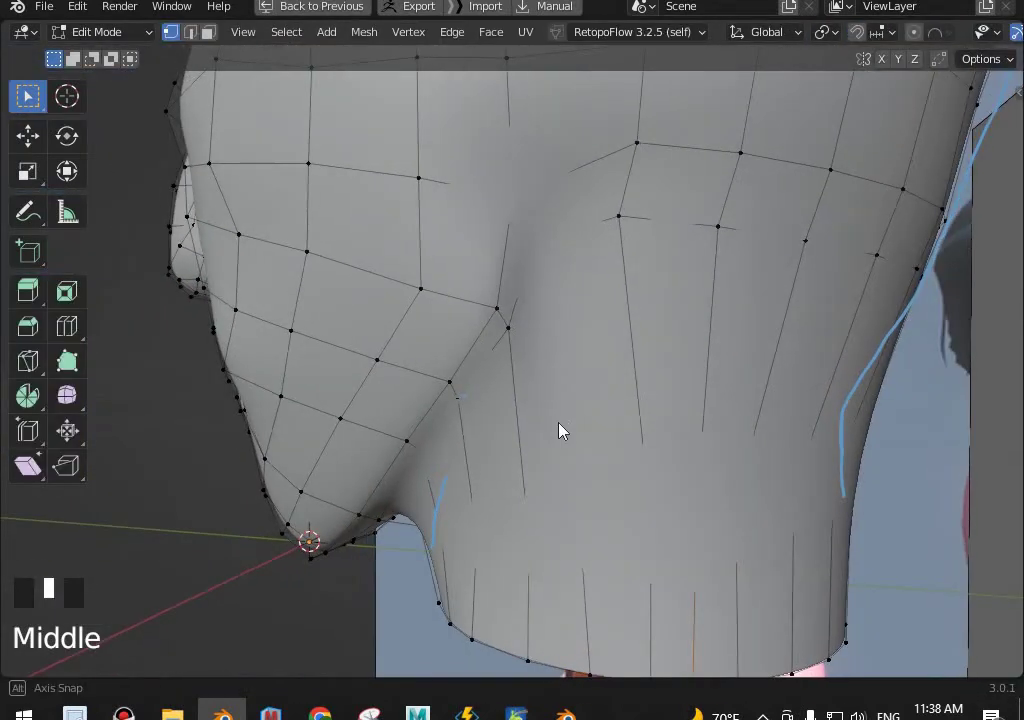
{"action": "key", "text": "Tab"}
{"action": "key", "text": "ctrl+0"}
{"action": "middle_click", "coordinate": [563, 448]}
{"action": "key", "text": "Tab"}
{"action": "left_click_drag", "start_coordinate": [423, 276], "coordinate": [479, 449]}
{"action": "scroll", "scroll_direction": "up", "scroll_amount": 3}
{"action": "left_click", "coordinate": [469, 464]}
{"action": "key", "text": "g"}
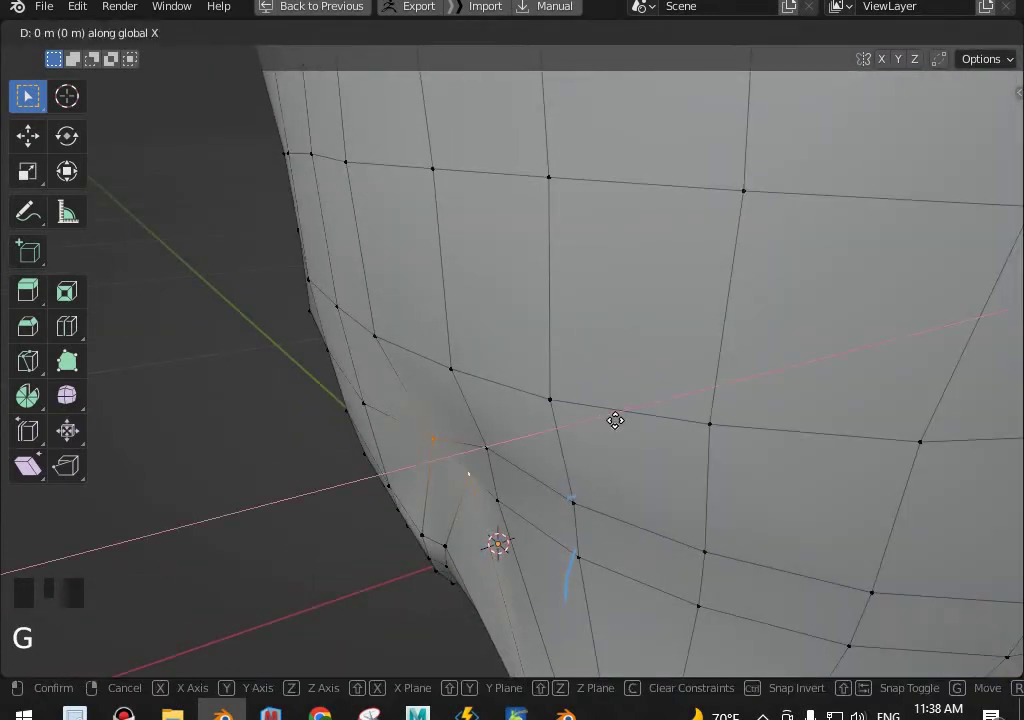
{"action": "middle_click", "coordinate": [649, 428]}
{"action": "key", "text": "Tab"}
Review the jaw from the side and move another jaw vertex along one axis.
{"action": "scroll", "scroll_direction": "down", "scroll_amount": 3}
{"action": "key", "text": "KP_3"}
{"action": "key", "text": "ctrl+1"}
{"action": "key", "text": "ctrl+2"}
{"action": "scroll", "scroll_direction": "down", "scroll_amount": 3}
{"action": "scroll", "scroll_direction": "up", "scroll_amount": 3}
{"action": "middle_click", "coordinate": [639, 423]}
{"action": "scroll", "scroll_direction": "up", "scroll_amount": 3}
{"action": "key", "text": "Tab"}
{"action": "scroll", "scroll_direction": "down", "scroll_amount": 3}
{"action": "key", "text": "Tab"}
{"action": "key", "text": "ctrl+0"}
{"action": "middle_click", "coordinate": [629, 361]}
{"action": "key", "text": "Tab"}
Shift the jaw-corner vertex along X, review the head from the side and bring up Save As.
{"action": "left_click_drag", "start_coordinate": [500, 279], "coordinate": [452, 363]}
{"action": "left_click", "coordinate": [452, 363]}
{"action": "left_click_drag", "start_coordinate": [499, 404], "coordinate": [598, 353]}
{"action": "key", "text": "g"}
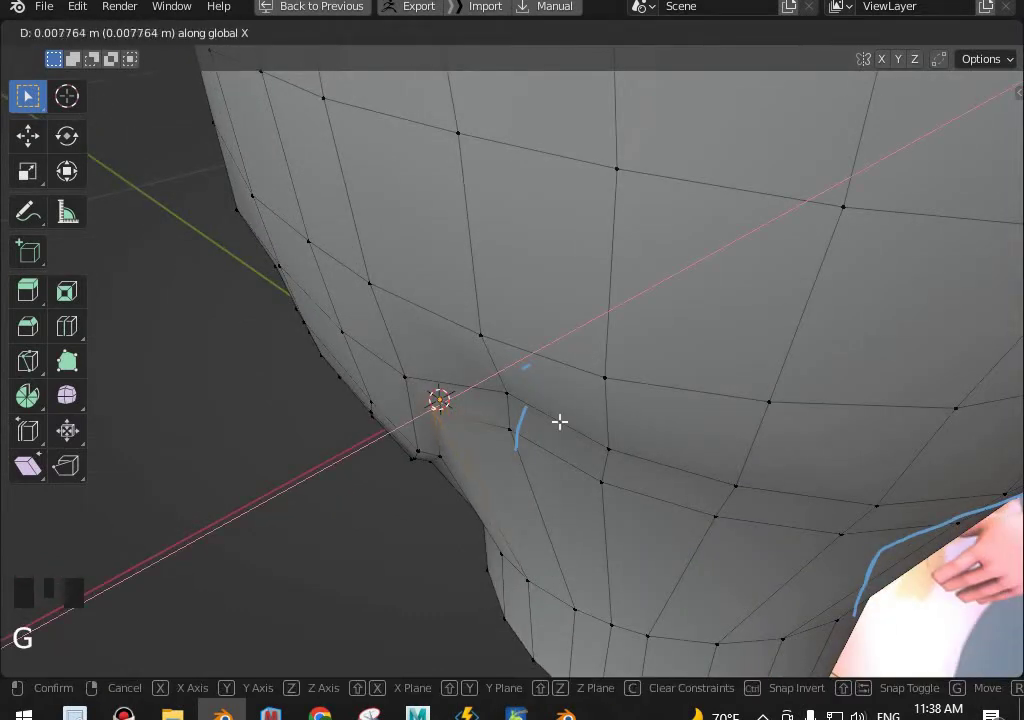
{"action": "scroll", "scroll_direction": "down", "scroll_amount": 3}
{"action": "middle_click", "coordinate": [570, 398]}
{"action": "key", "text": "Tab"}
{"action": "key", "text": "ctrl+1"}
{"action": "key", "text": "ctrl+2"}
{"action": "left_click_drag", "start_coordinate": [625, 341], "coordinate": [664, 366]}
{"action": "scroll", "scroll_direction": "down", "scroll_amount": 3}
{"action": "key", "text": "KP_3"}
{"action": "scroll", "scroll_direction": "up", "scroll_amount": 3}
{"action": "scroll", "scroll_direction": "down", "scroll_amount": 3}
{"action": "key", "text": "ctrl+shift+s"}
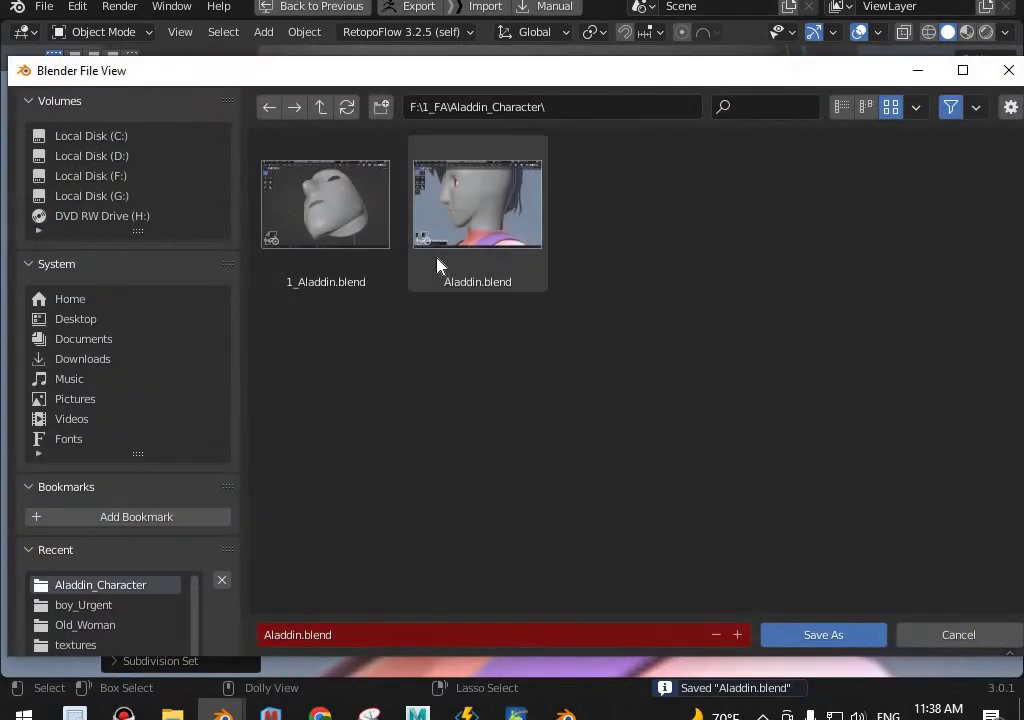
Save the Aladdin file, apply Shade Flat to the retopology mesh and return to edit mode.
{"action": "key", "text": "ctrl+shift+s"}
{"action": "scroll", "scroll_direction": "down", "scroll_amount": 3}
{"action": "scroll", "scroll_direction": "up", "scroll_amount": 3}
{"action": "key", "text": "Tab"}
{"action": "key", "text": "Tab"}
{"action": "key", "text": "ctrl+0"}
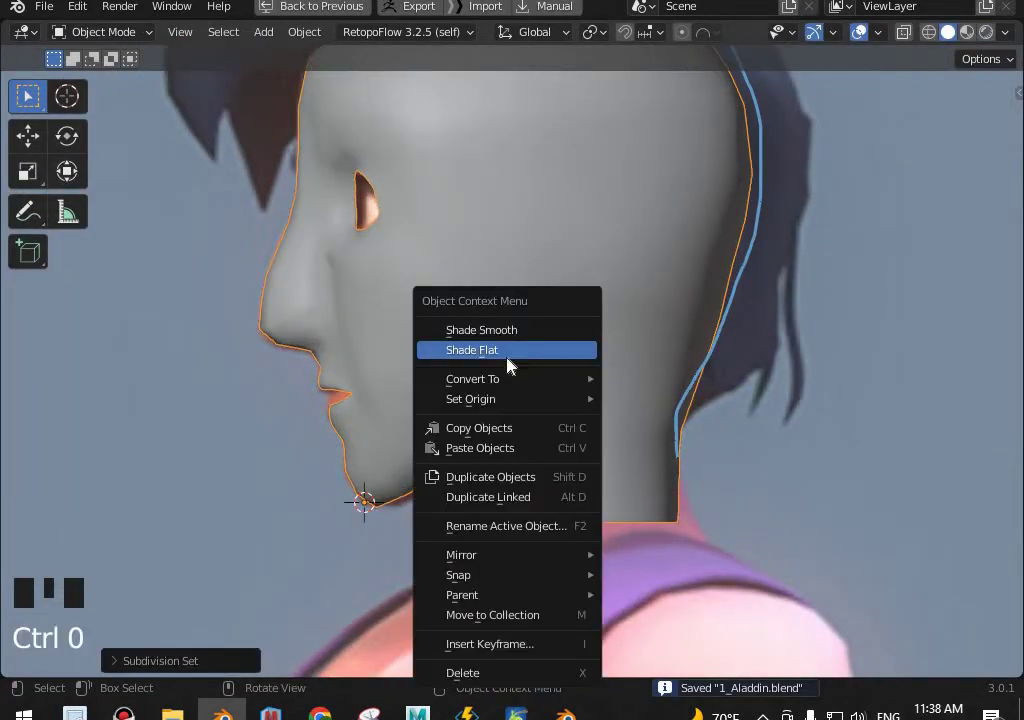
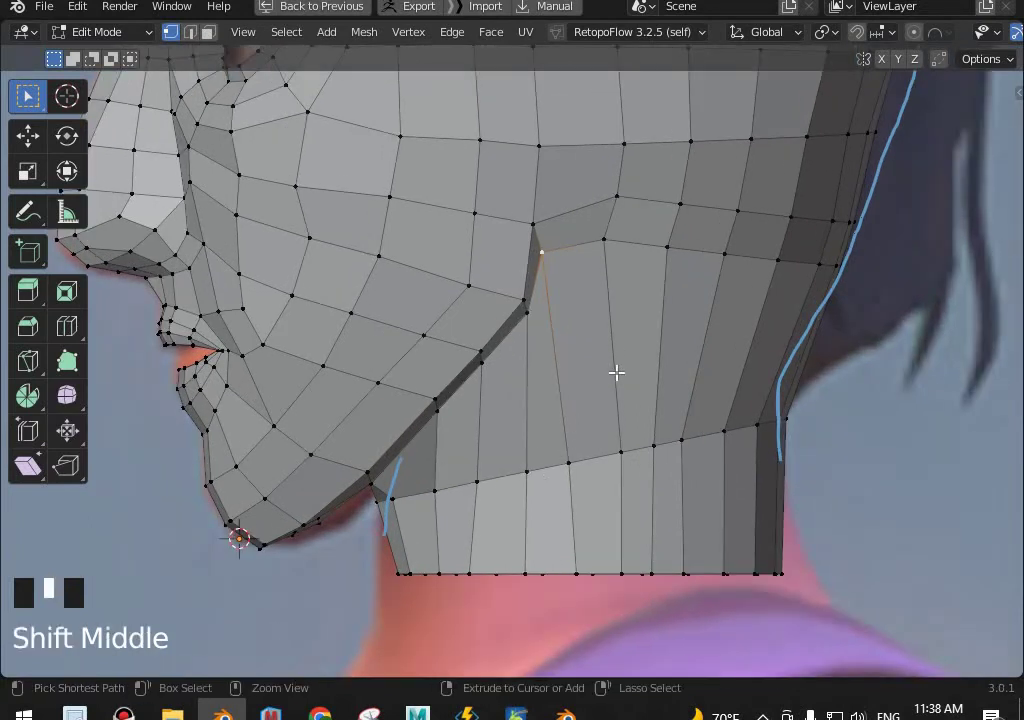
{"action": "key", "text": "ctrl+r"}
{"action": "key", "text": "shift+z"}
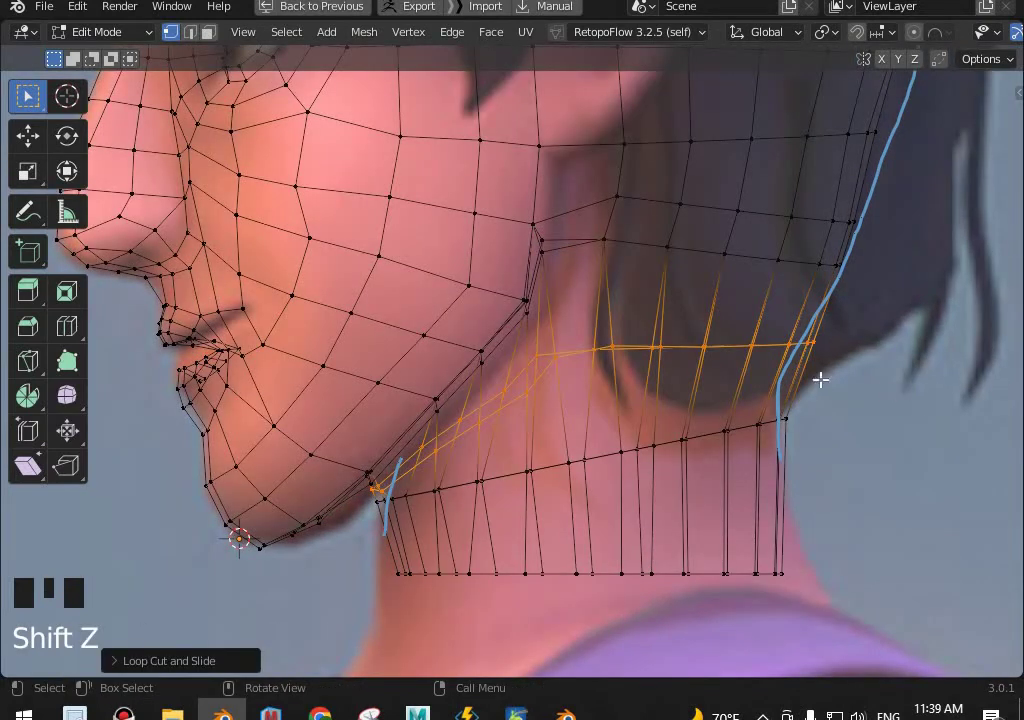
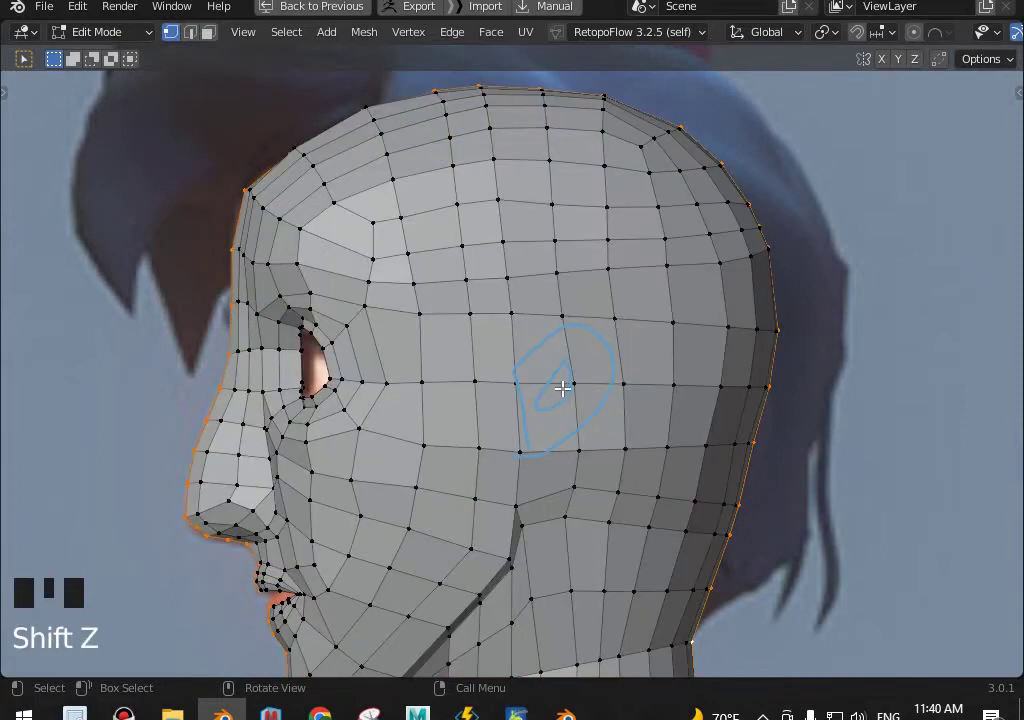
Inset the four faces under the sketched ear outline to define the ear area.
{"action": "left_click", "coordinate": [564, 380]}
{"action": "key", "text": "ctrl+KP_Add"}
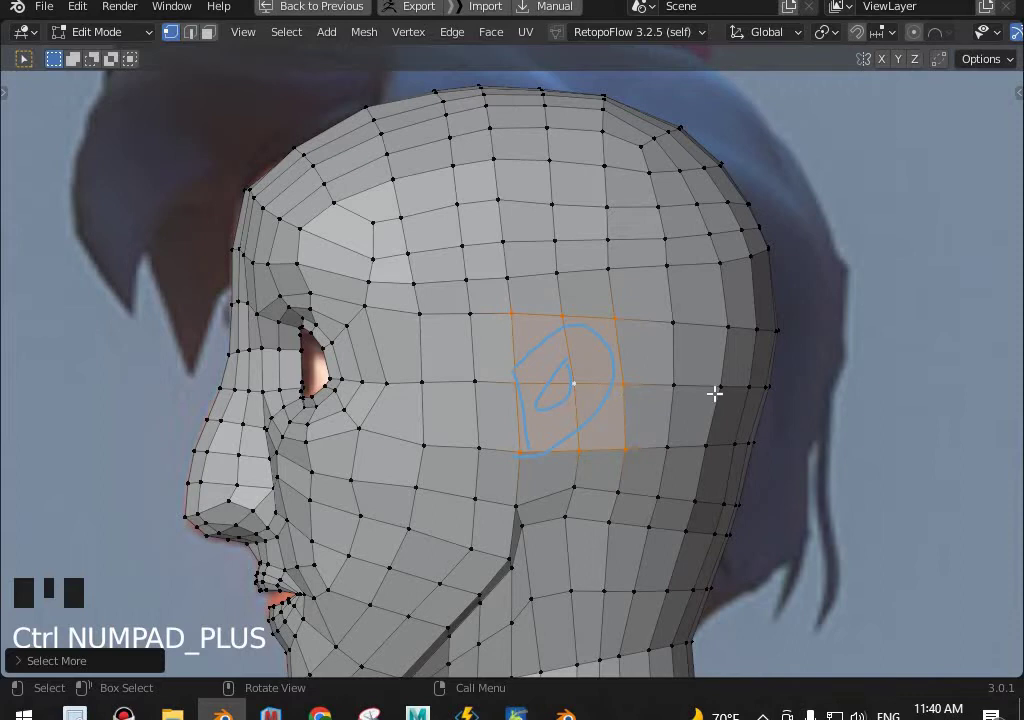
{"action": "key", "text": "i"}
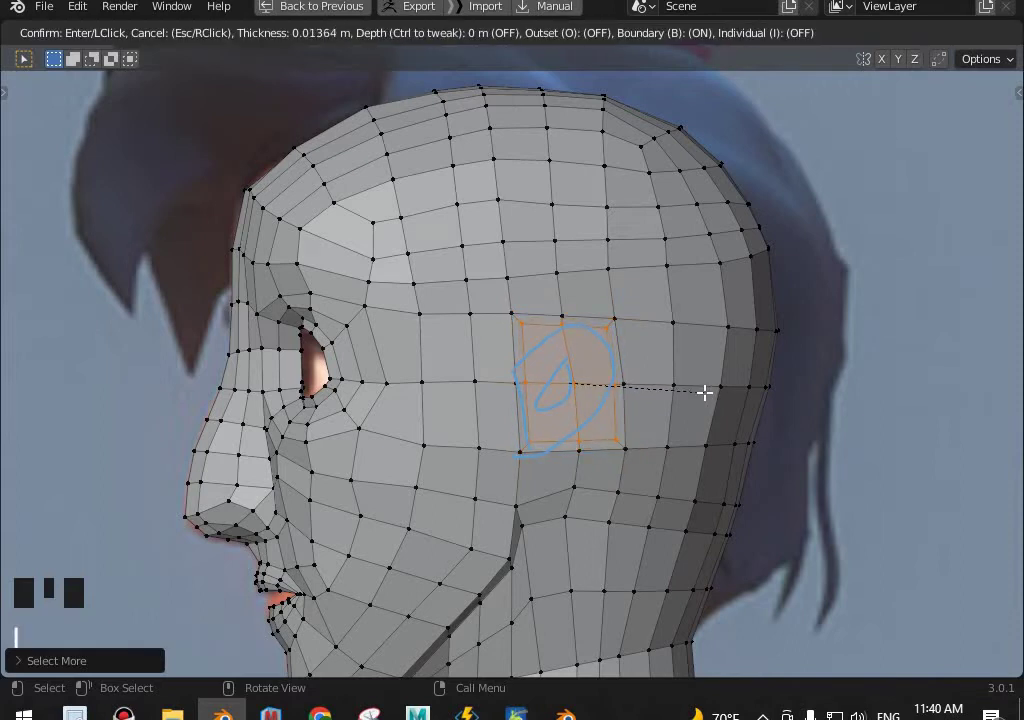
{"action": "key", "text": "KP_1"}
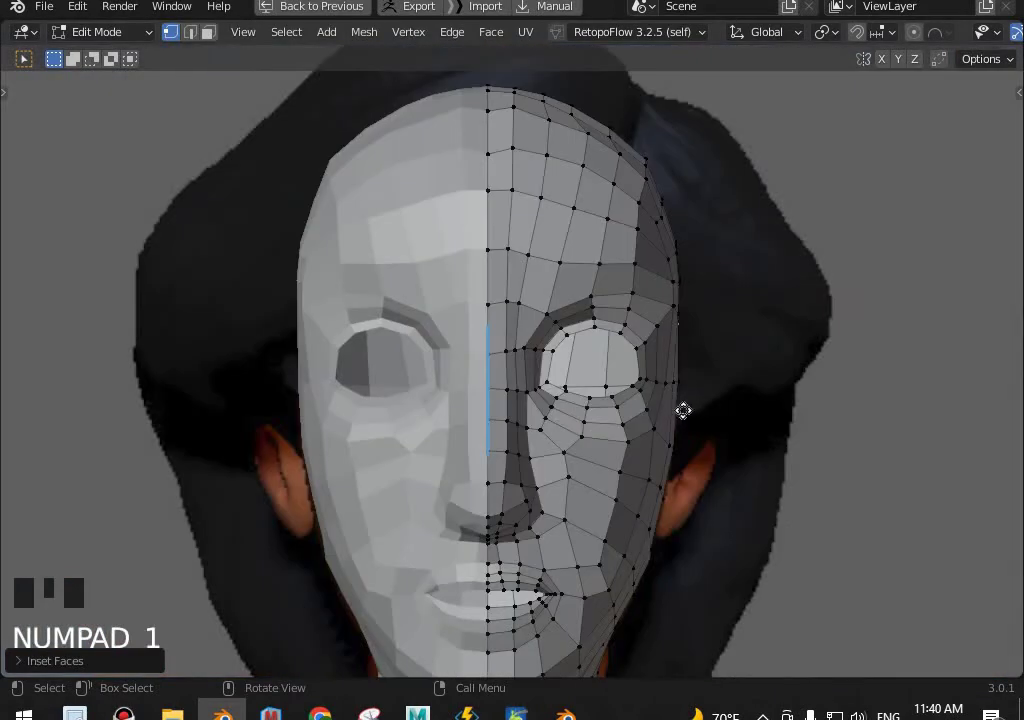
{"action": "key", "text": "g"}
{"action": "scroll", "scroll_direction": "down", "scroll_amount": 3}
{"action": "key", "text": "ctrl+z"}
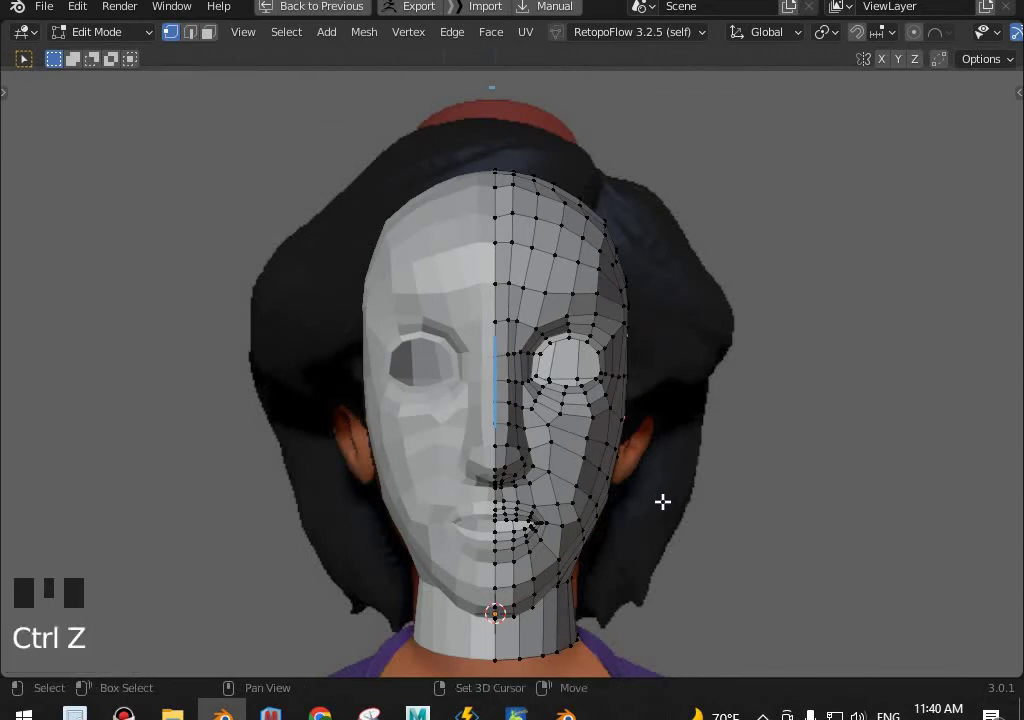
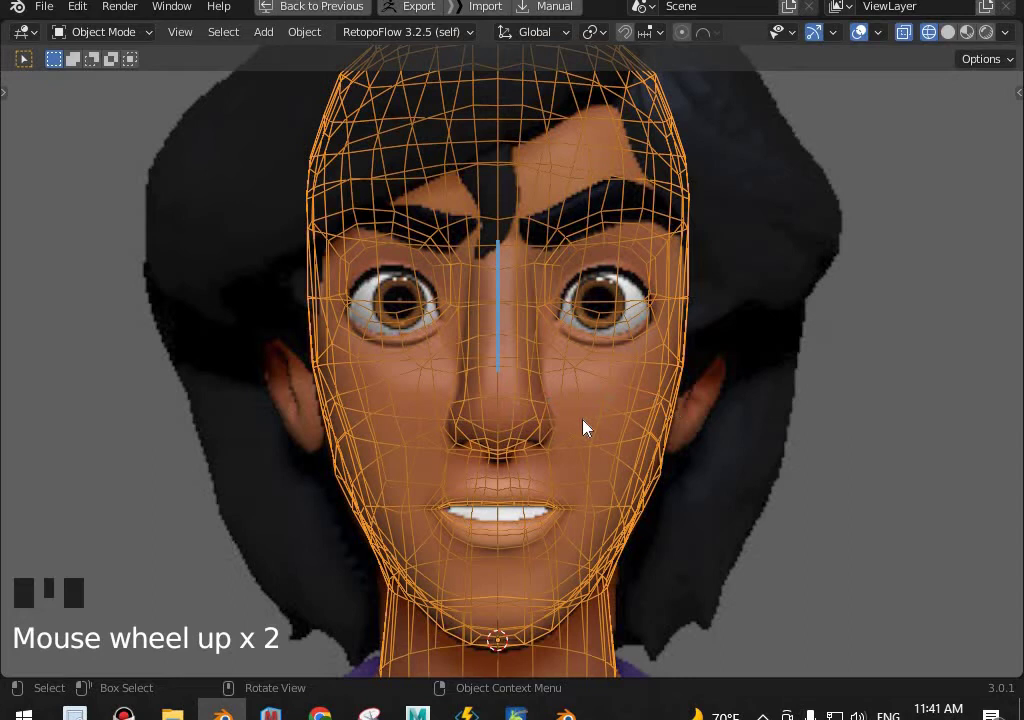
Toggle wireframe and check the head with its ear area from the side.
{"action": "key", "text": "shift+z"}
{"action": "key", "text": "shift+z"}
{"action": "key", "text": "shift+z"}
{"action": "key", "text": "shift+z"}
{"action": "scroll", "scroll_direction": "down", "scroll_amount": 3}
{"action": "key", "text": "KP_3"}
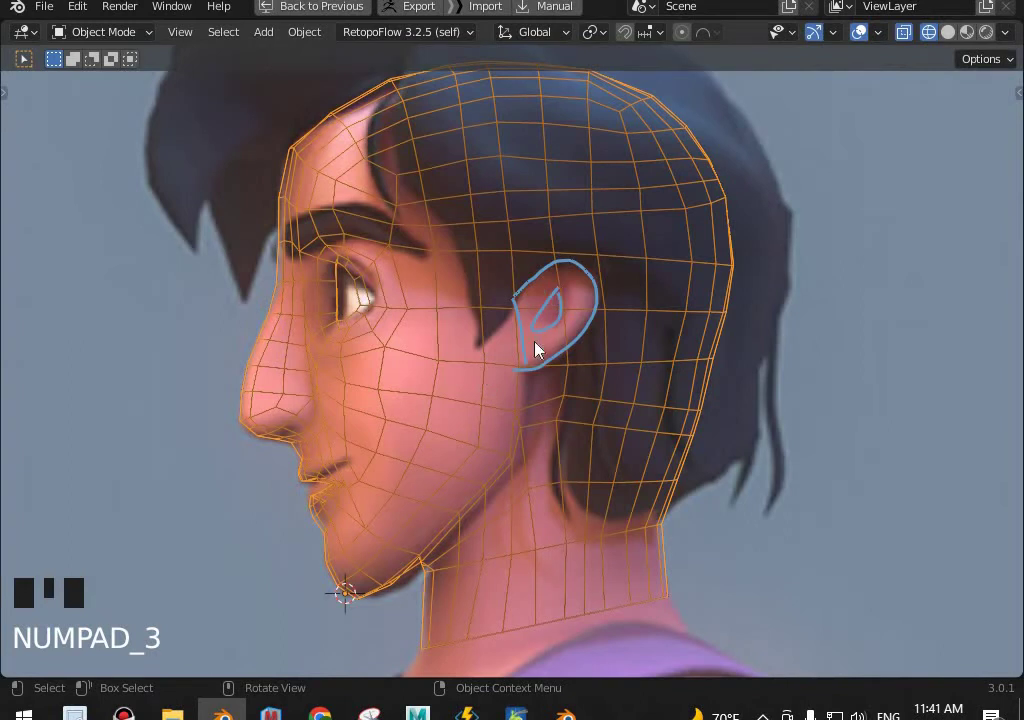
Show the head as an opaque solid mesh viewed straight from the front.
{"action": "key", "text": "shift+z"}
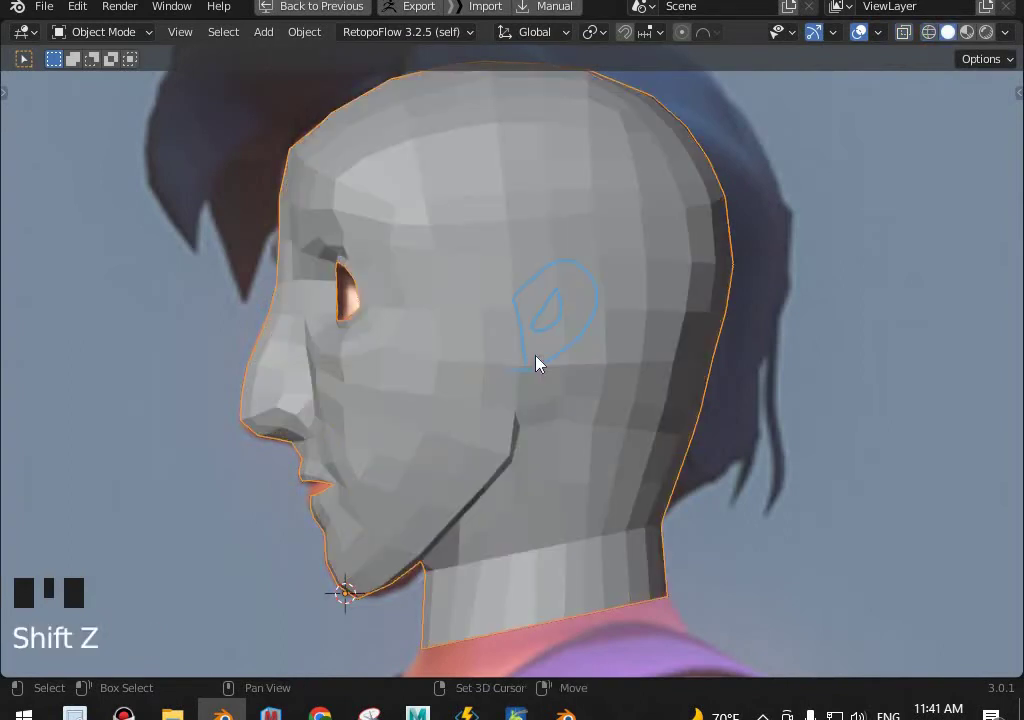
{"action": "key", "text": "shift+z"}
{"action": "key", "text": "shift+z"}
{"action": "key", "text": "shift+z"}
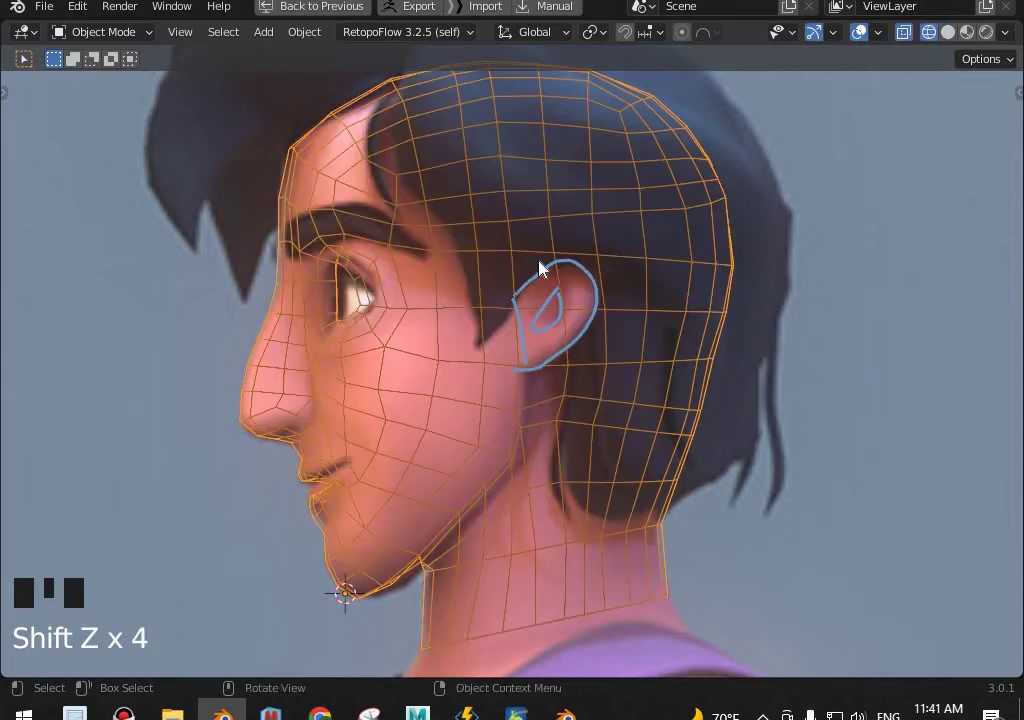
{"action": "key", "text": "KP_1"}
{"action": "key", "text": "shift+z"}
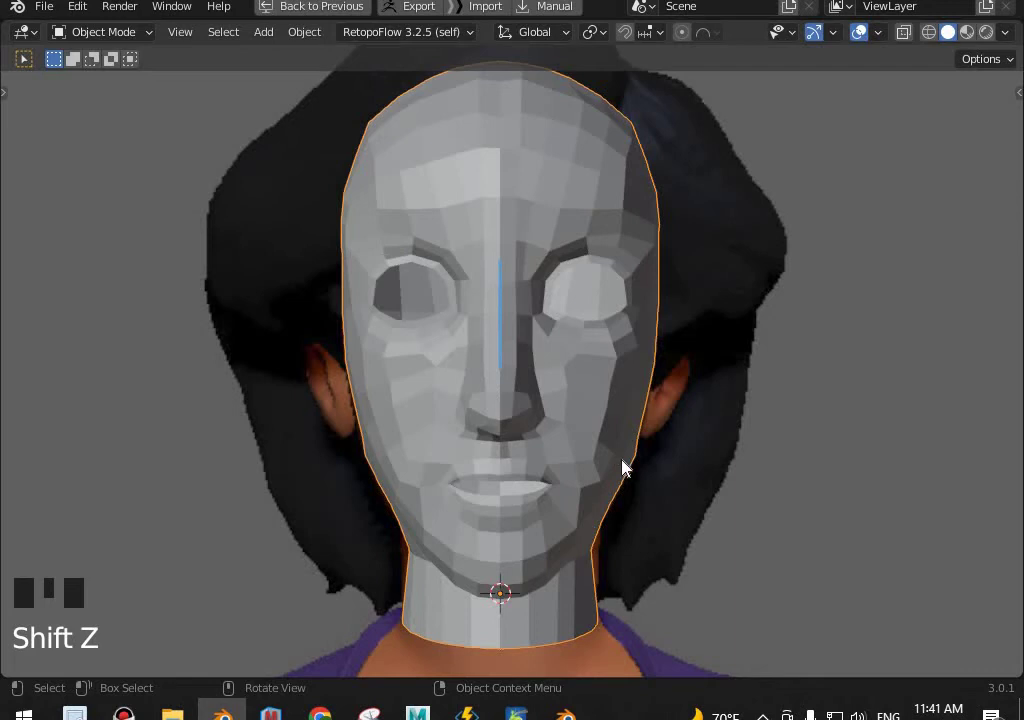
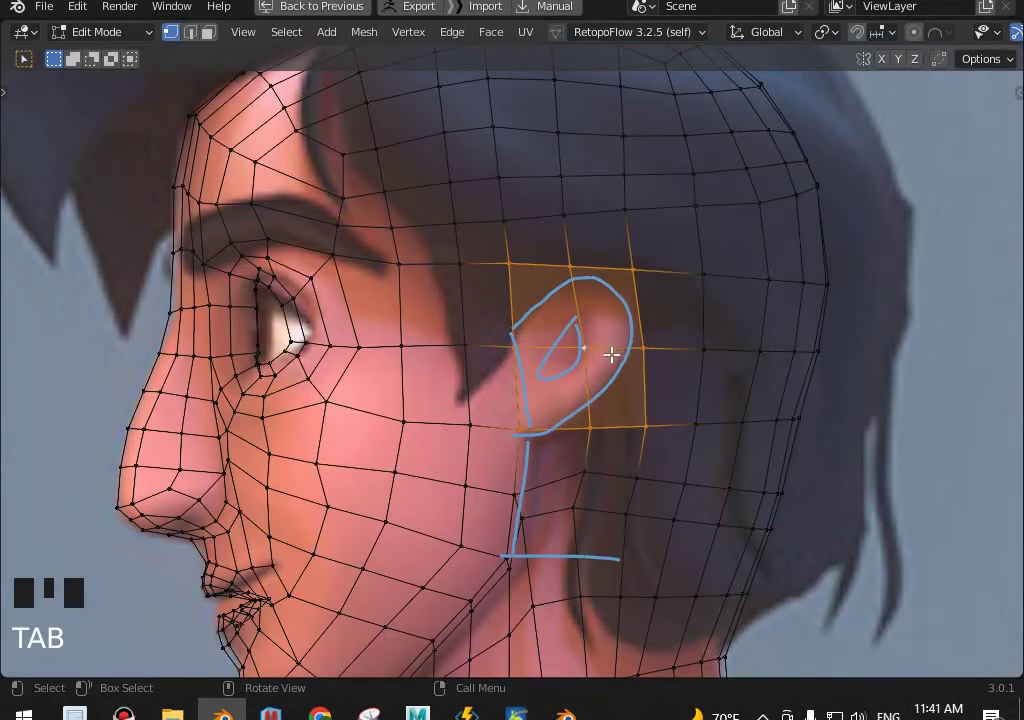
Rotate the ear faces about the vertical axis to follow the ear sketch.
{"action": "key", "text": "i"}
{"action": "key", "text": "shift+z"}
{"action": "key", "text": "KP_1"}
{"action": "key", "text": "g"}
{"action": "key", "text": "r"}
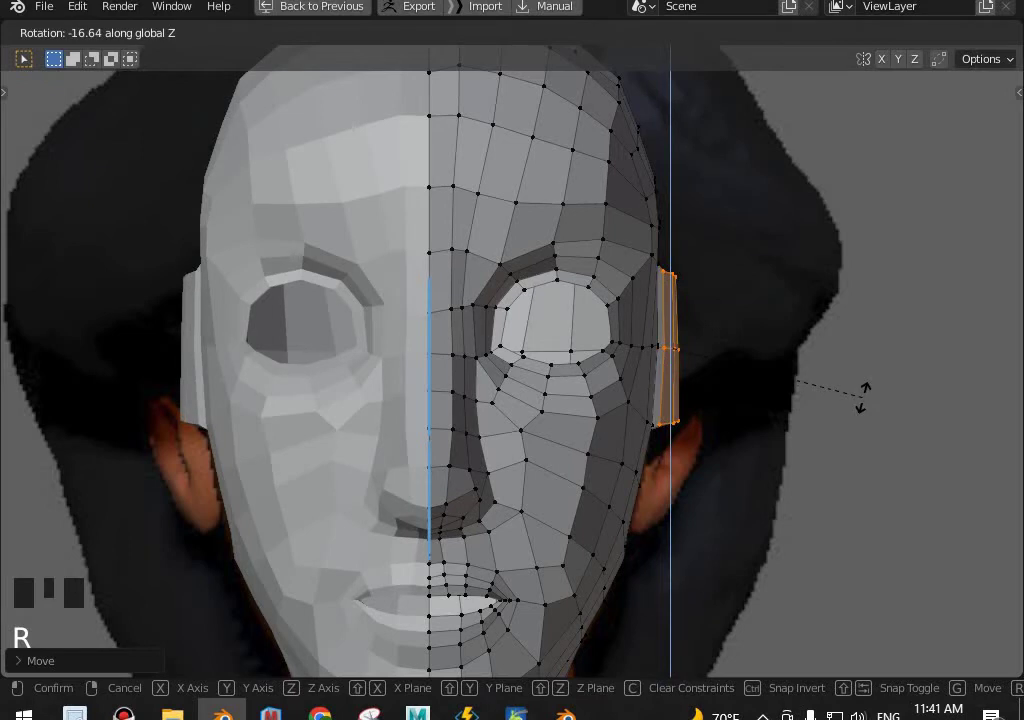
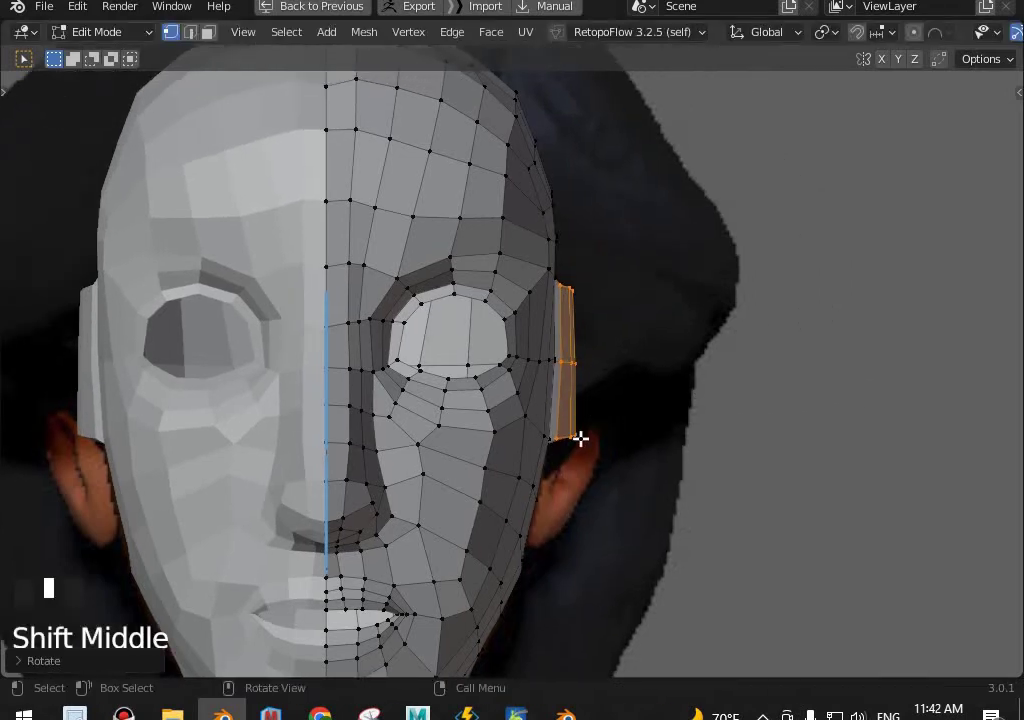
Extrude the ear faces outward from the head into a protruding block.
{"action": "key", "text": "e"}
{"action": "key", "text": "shift+z"}
{"action": "scroll", "scroll_direction": "up", "scroll_amount": 3}
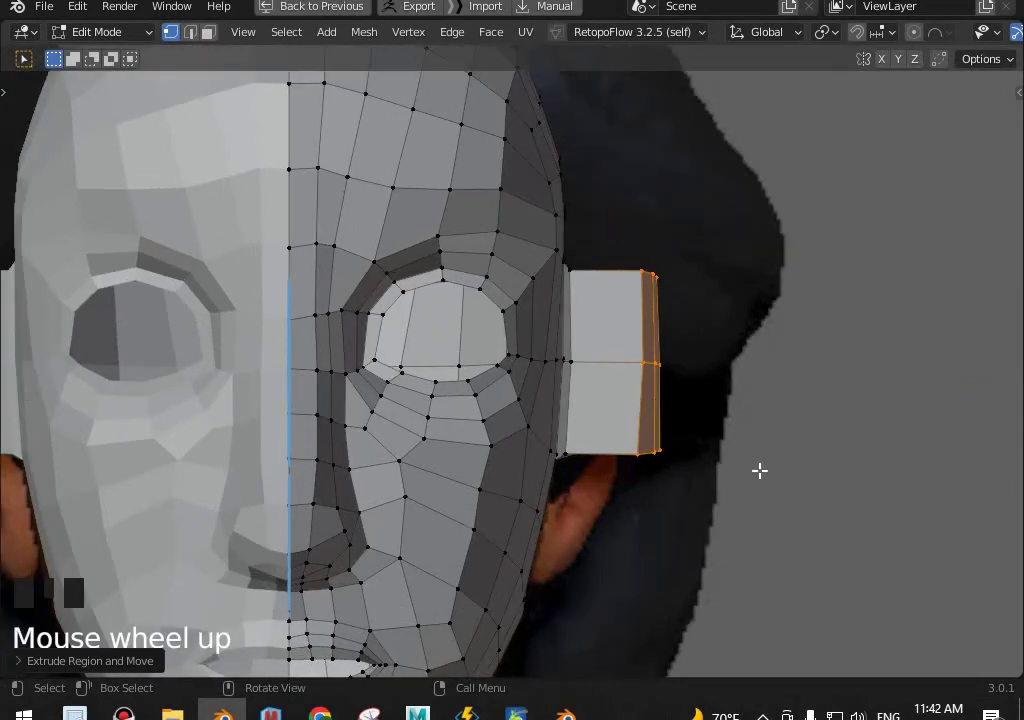
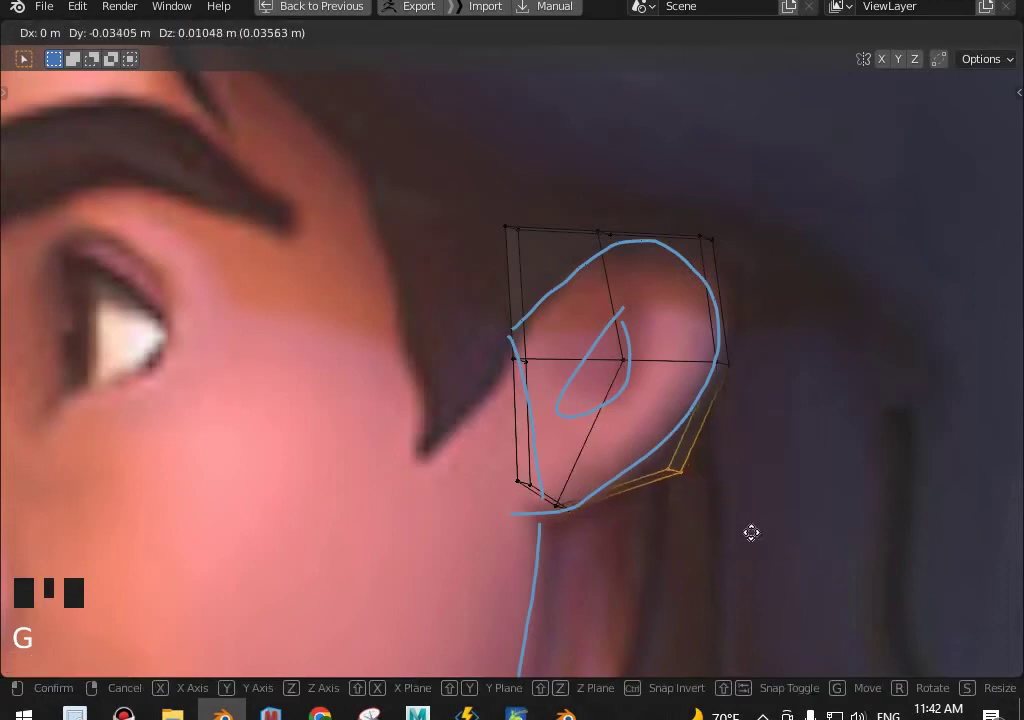
Move the ear block's vertices and inner edge to fit the sketched ear outline.
{"action": "left_click", "coordinate": [736, 275]}
{"action": "key", "text": "g"}
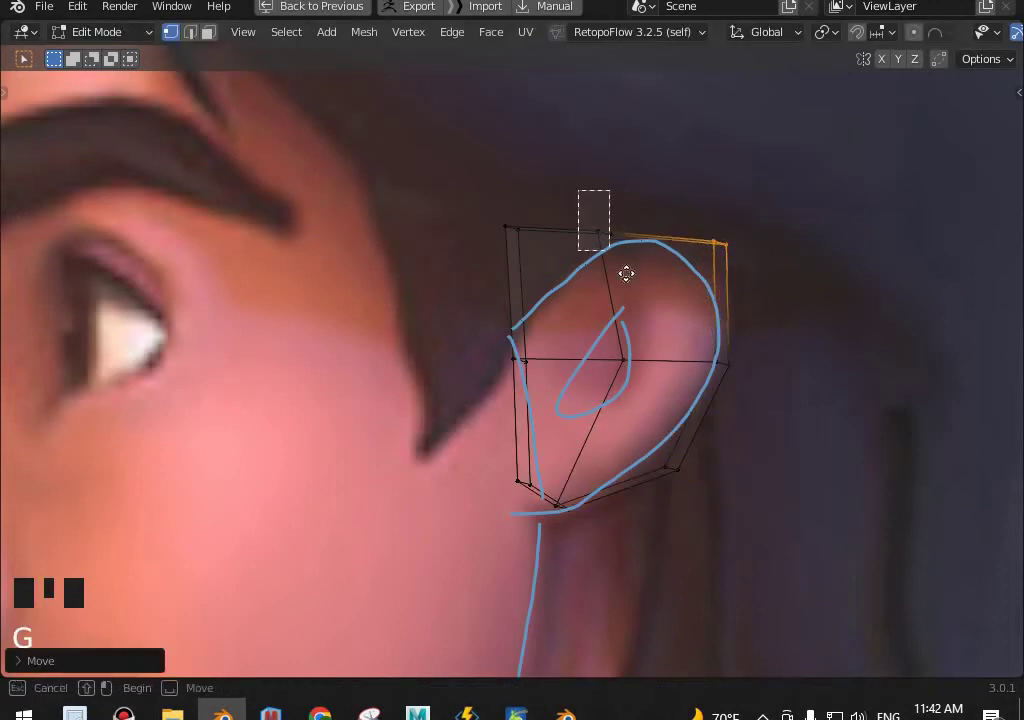
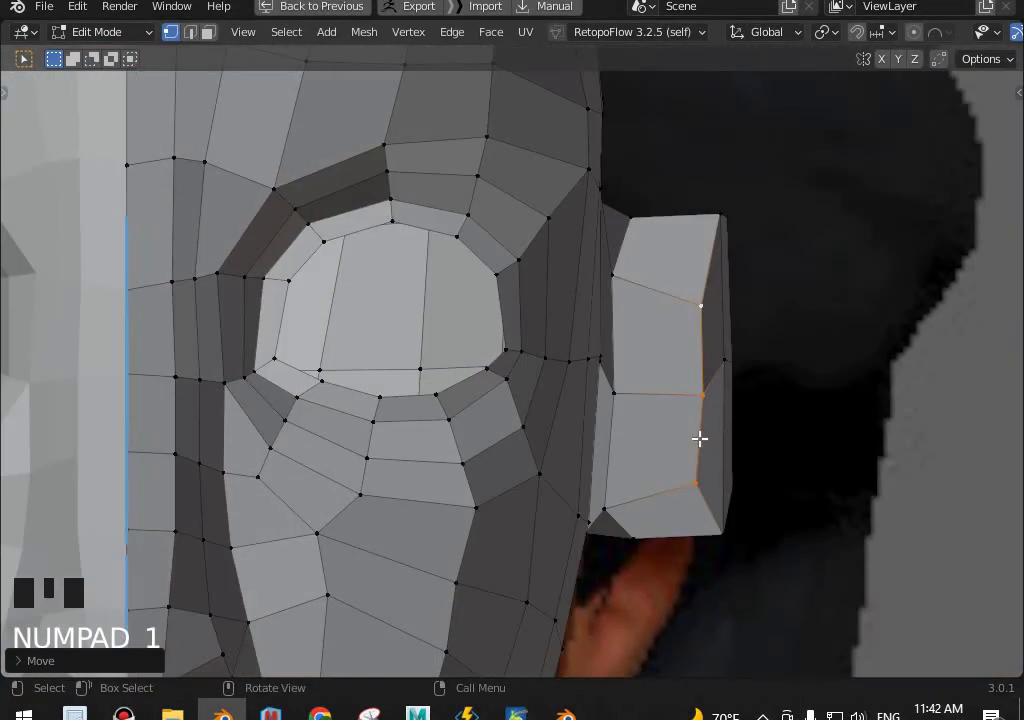
{"action": "key", "text": "g"}
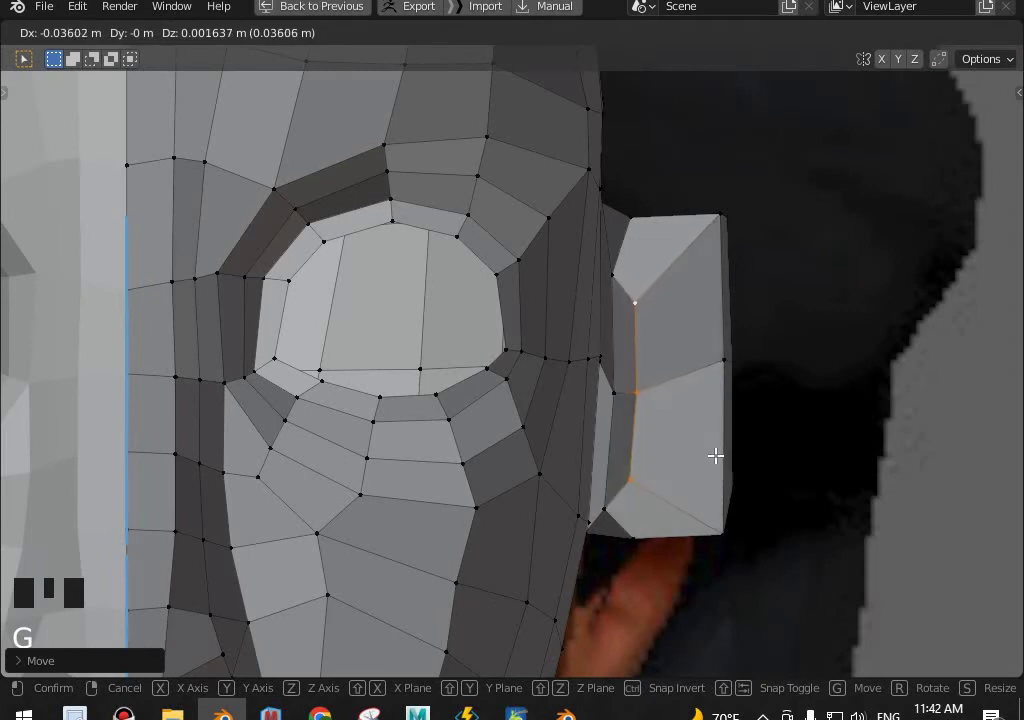
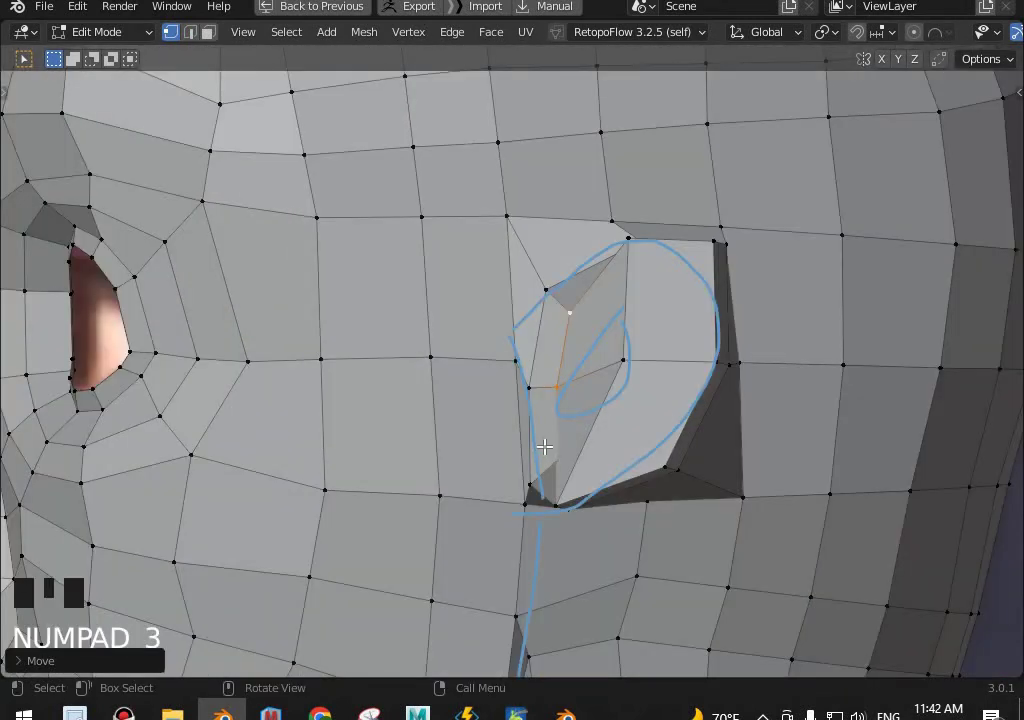
Place the new ear-block loop inside the sketched ear outline, viewed from the side.
{"action": "key", "text": "shift+z"}
{"action": "scroll", "scroll_direction": "up", "scroll_amount": 3}
{"action": "key", "text": "shift+z"}
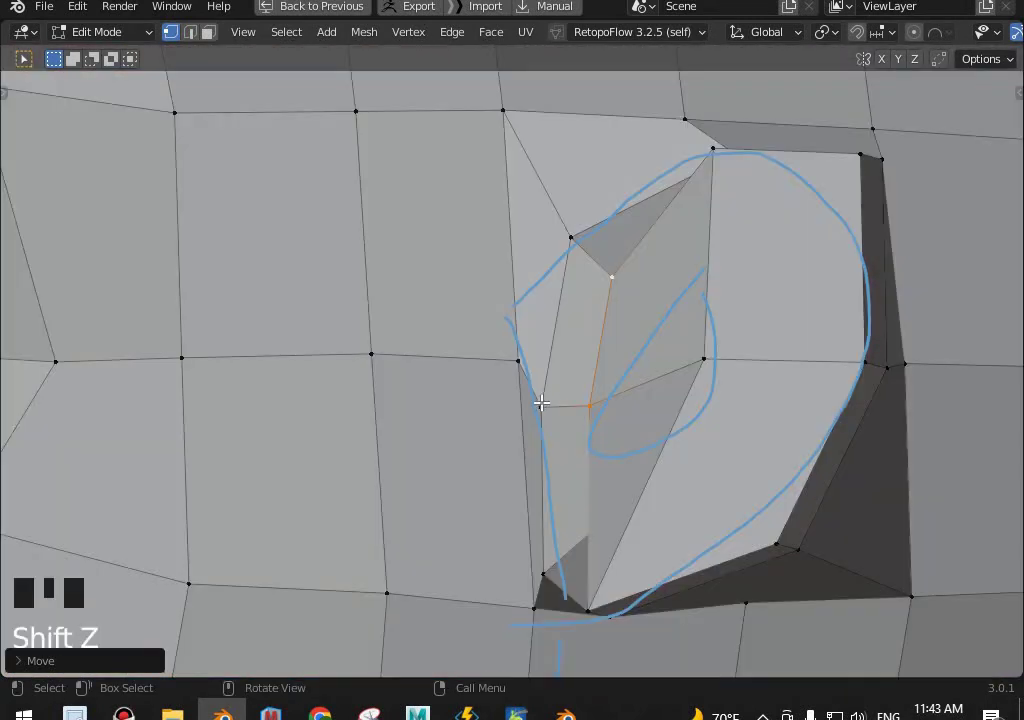
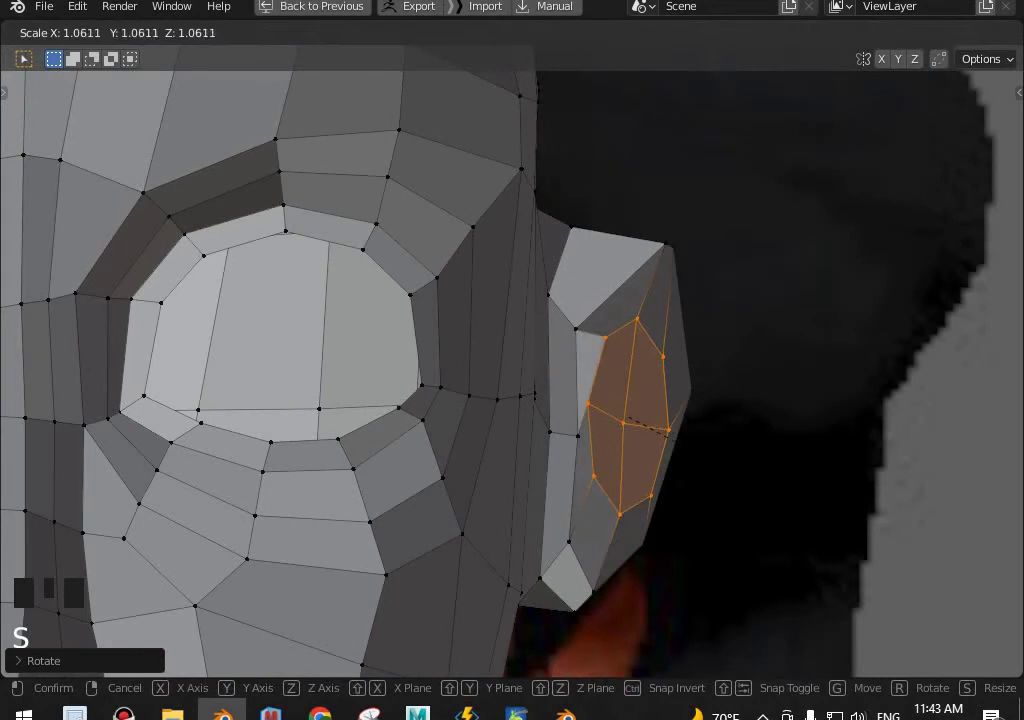
Turn and shift the enlarged outer ear faces, then return to object mode.
{"action": "key", "text": "r"}
{"action": "key", "text": "g"}
{"action": "middle_click", "coordinate": [748, 448]}
{"action": "key", "text": "Tab"}
{"action": "scroll", "scroll_direction": "down", "scroll_amount": 3}
{"action": "key", "text": "ctrl+1"}
Orbit and zoom around the whole head to inspect the new ear from front and side.
{"action": "left_click_drag", "start_coordinate": [763, 534], "coordinate": [599, 503]}
{"action": "scroll", "scroll_direction": "down", "scroll_amount": 3}
{"action": "key", "text": "KP_1"}
{"action": "scroll", "scroll_direction": "down", "scroll_amount": 3}
{"action": "key", "text": "KP_3"}
{"action": "scroll", "scroll_direction": "up", "scroll_amount": 3}
{"action": "scroll", "scroll_direction": "down", "scroll_amount": 3}
{"action": "key", "text": "shift+z"}
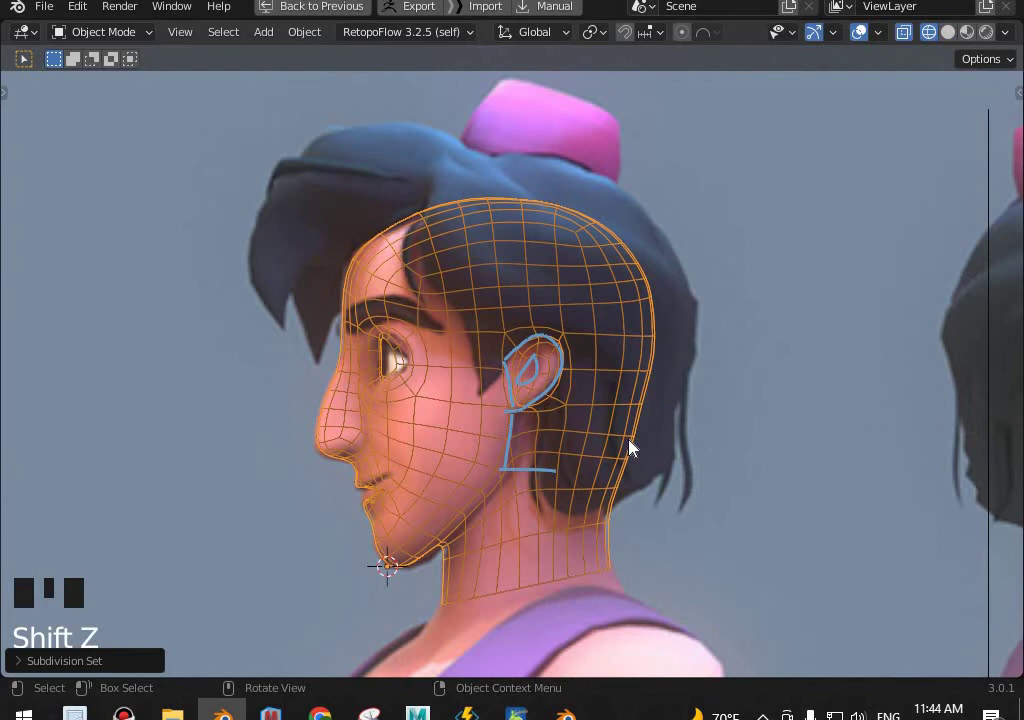
Re-enter edit mode and narrow the inner ear faces along X.
{"action": "key", "text": "shift+z"}
{"action": "key", "text": "shift+z"}
{"action": "scroll", "scroll_direction": "up", "scroll_amount": 3}
{"action": "key", "text": "shift+z"}
{"action": "key", "text": "ctrl+0"}
{"action": "key", "text": "Tab"}
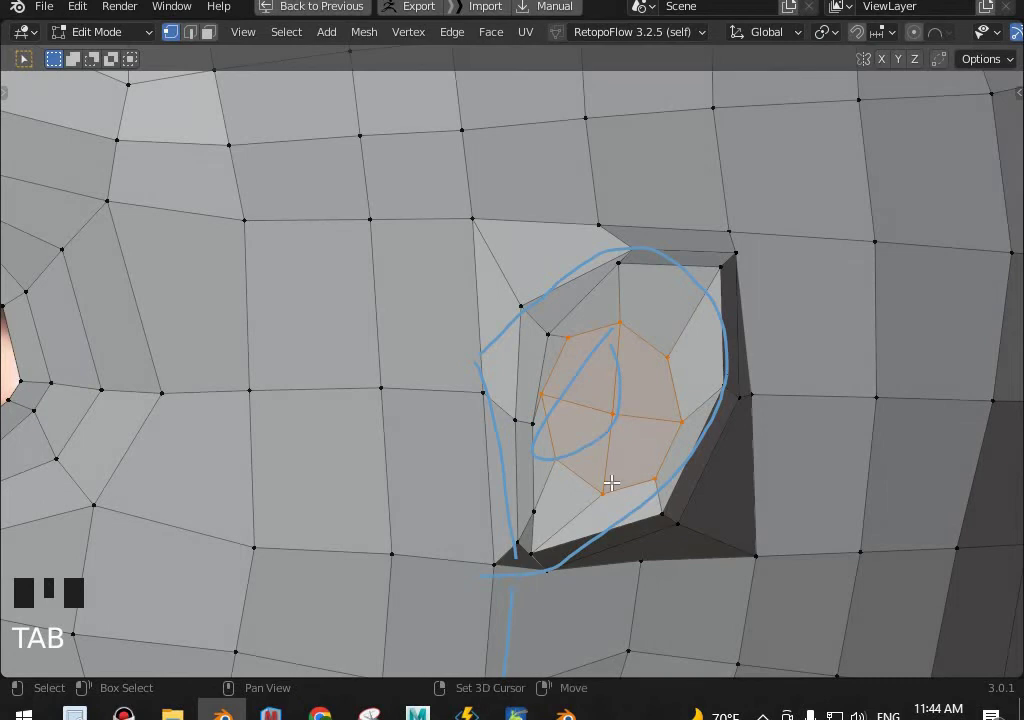
{"action": "key", "text": "s"}
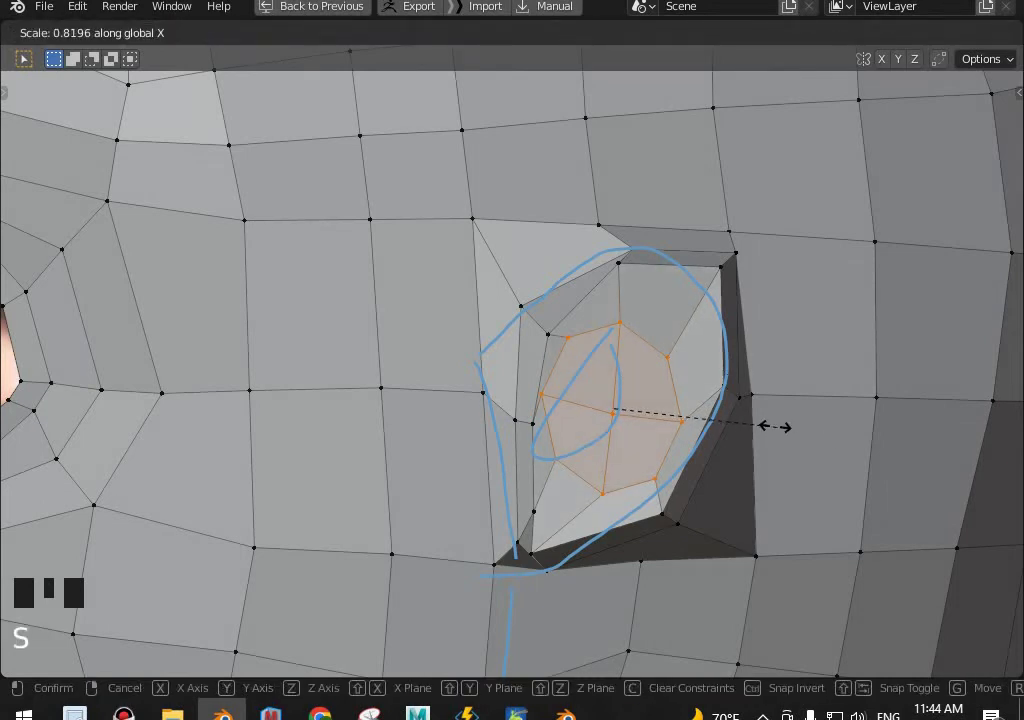
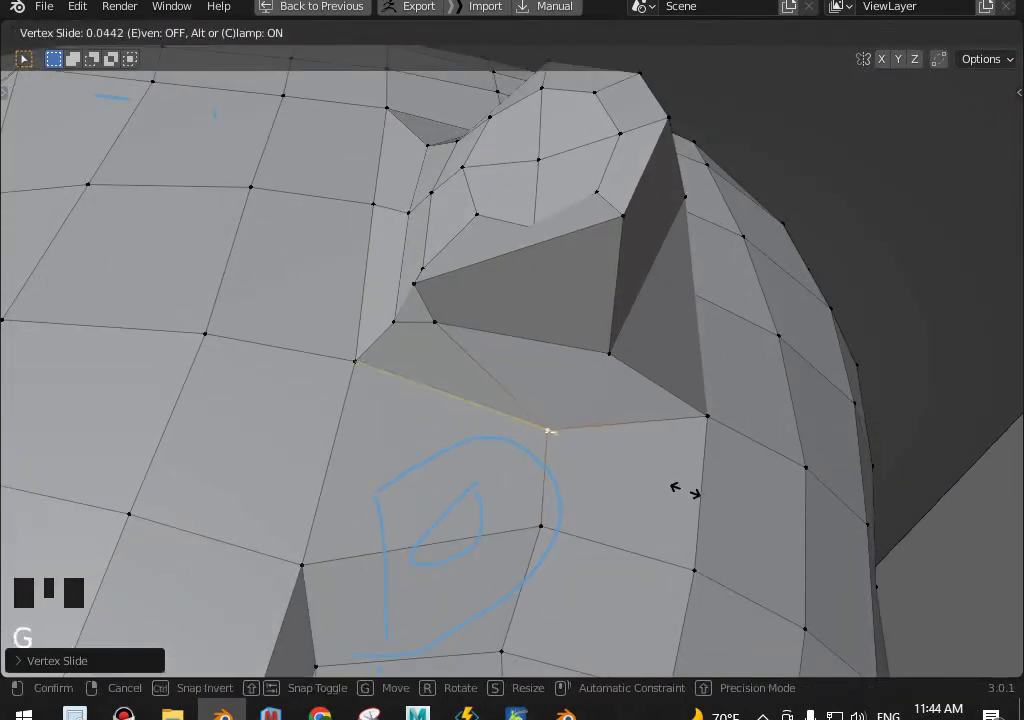
Slide the vertex beneath the ear along its edge to tuck the ear's lower join into the head.
{"action": "key", "text": "g"}
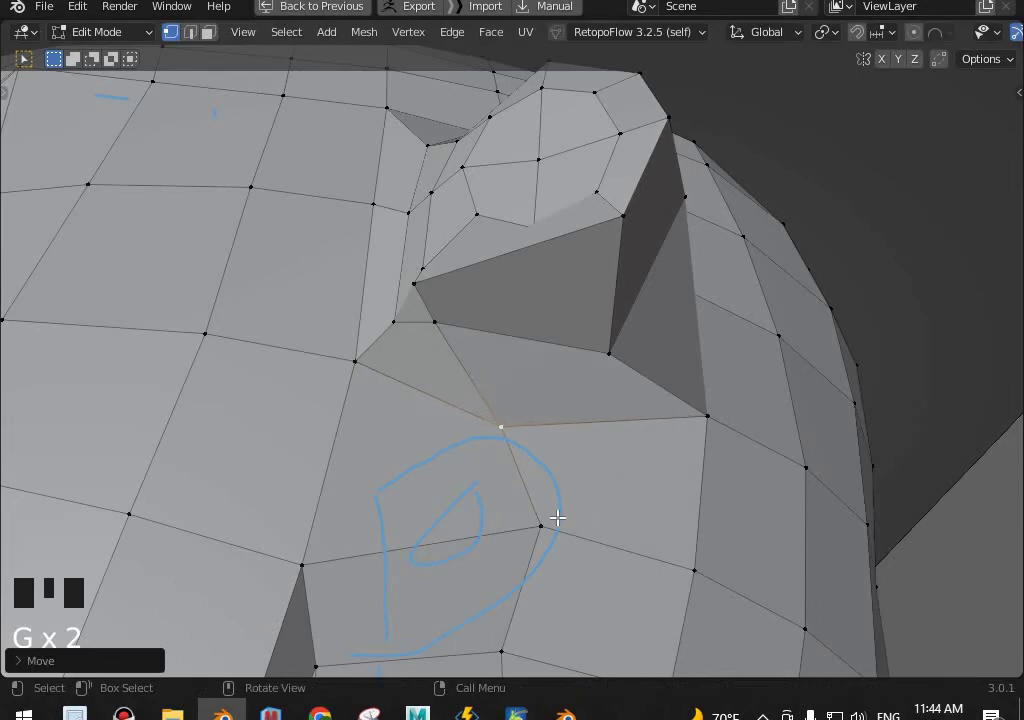
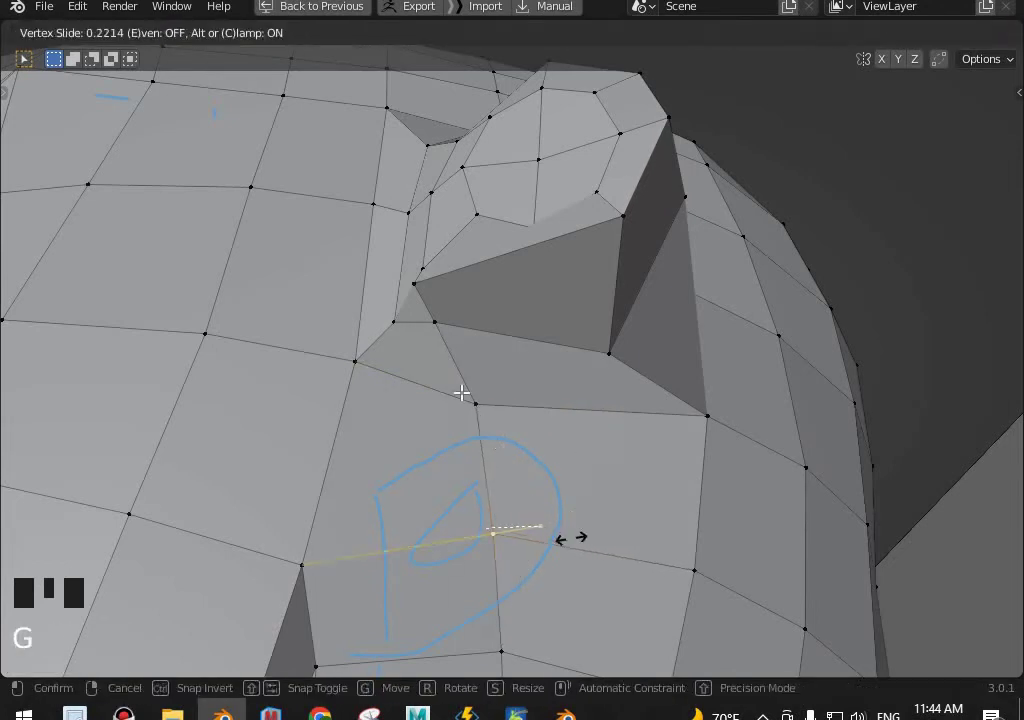
{"action": "left_click", "coordinate": [469, 403]}
{"action": "key", "text": "g"}
{"action": "scroll", "scroll_direction": "down", "scroll_amount": 3}
{"action": "middle_click", "coordinate": [554, 484]}
{"action": "scroll", "scroll_direction": "up", "scroll_amount": 3}
From the side view, slide the ear's lower back corner vertex along its edge.
{"action": "left_click_drag", "start_coordinate": [587, 421], "coordinate": [642, 370]}
{"action": "key", "text": "KP_3"}
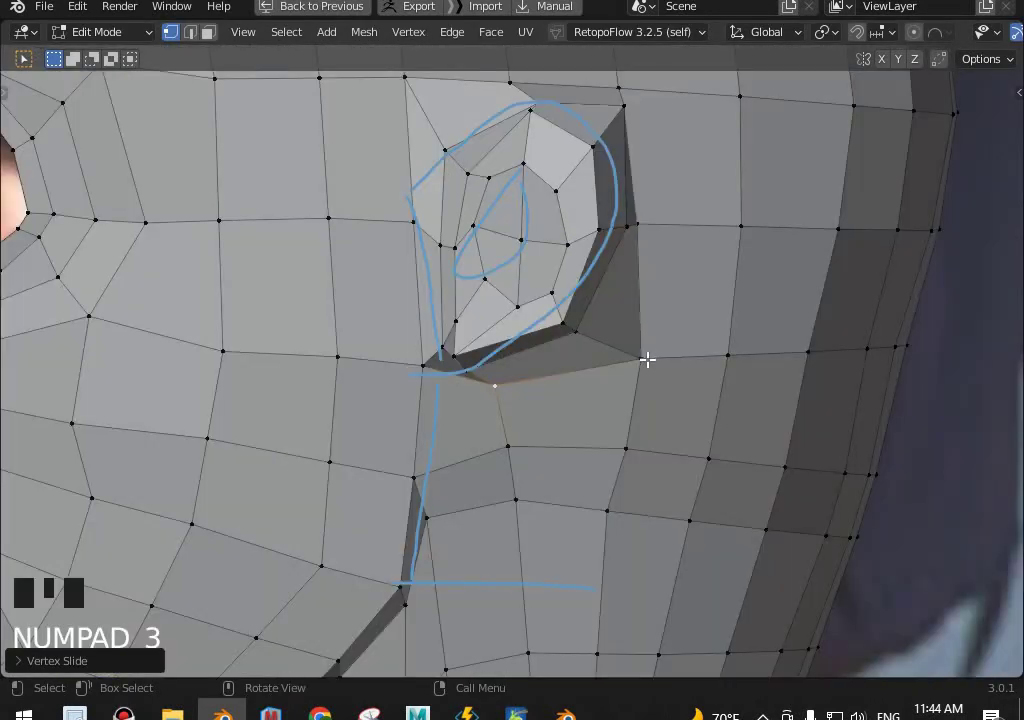
{"action": "left_click", "coordinate": [647, 370]}
{"action": "key", "text": "g"}
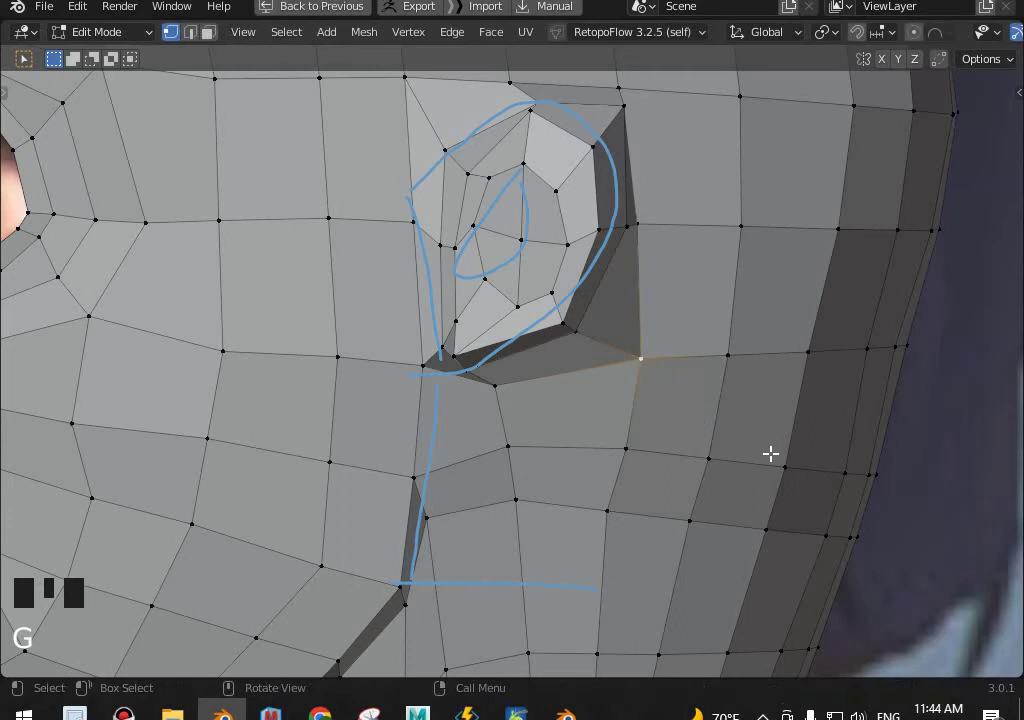
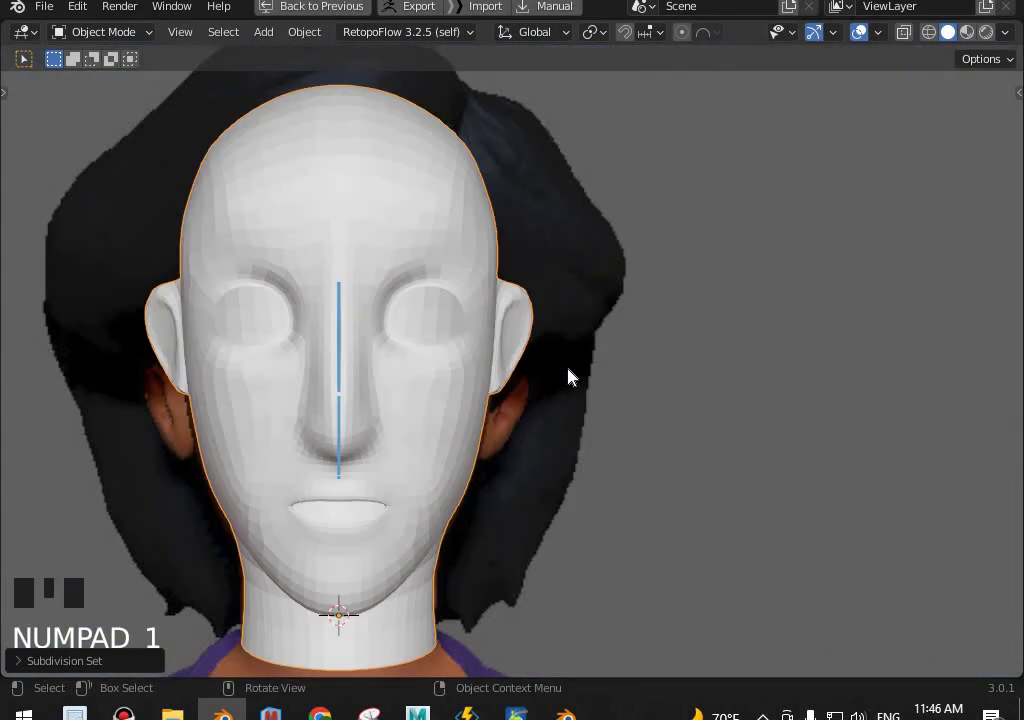
In Edit Mode shrink and shift the inner ear faces, undoing a first extrude attempt.
{"action": "key", "text": "KP_3"}
{"action": "key", "text": "KP_1"}
{"action": "scroll", "scroll_direction": "up", "scroll_amount": 3}
{"action": "key", "text": "Tab"}
{"action": "key", "text": "s"}
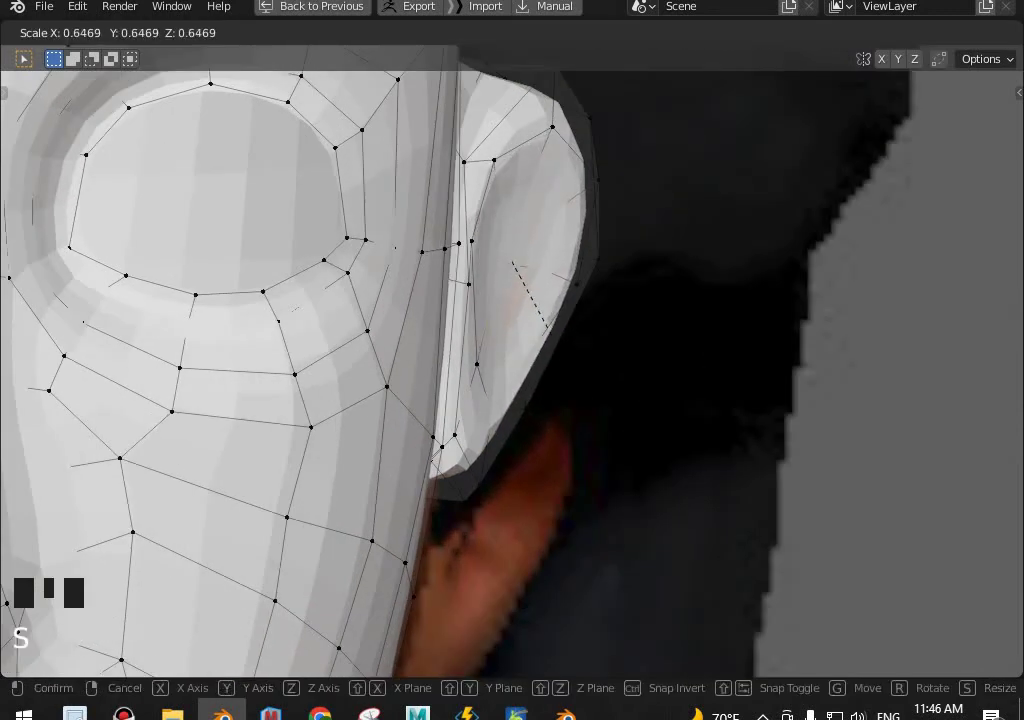
{"action": "key", "text": "g"}
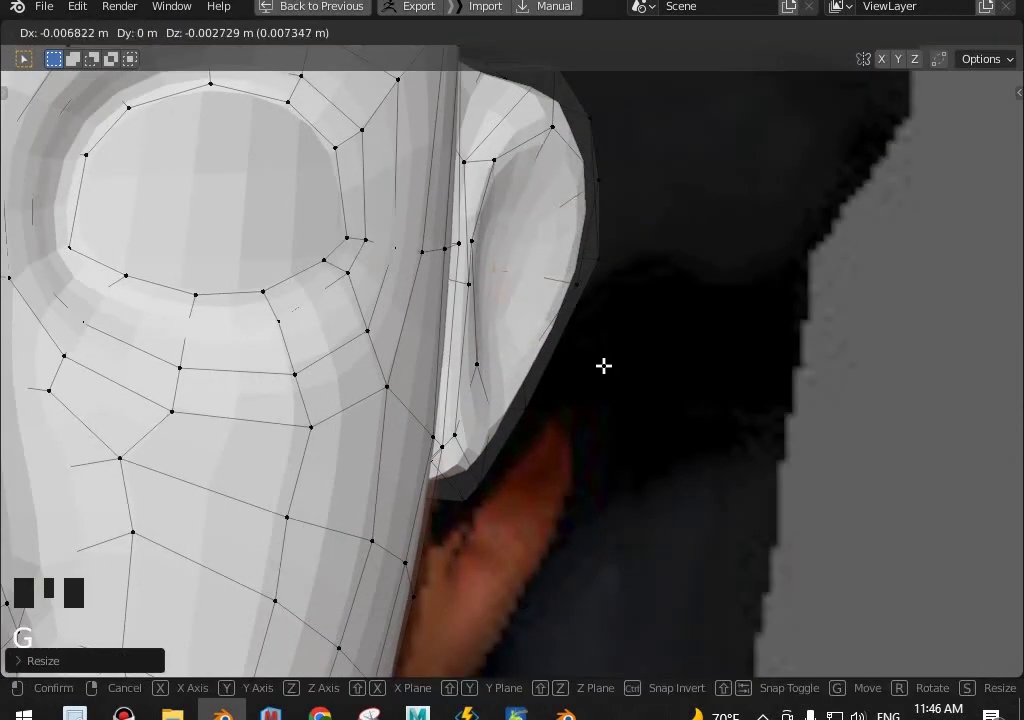
{"action": "key", "text": "e"}
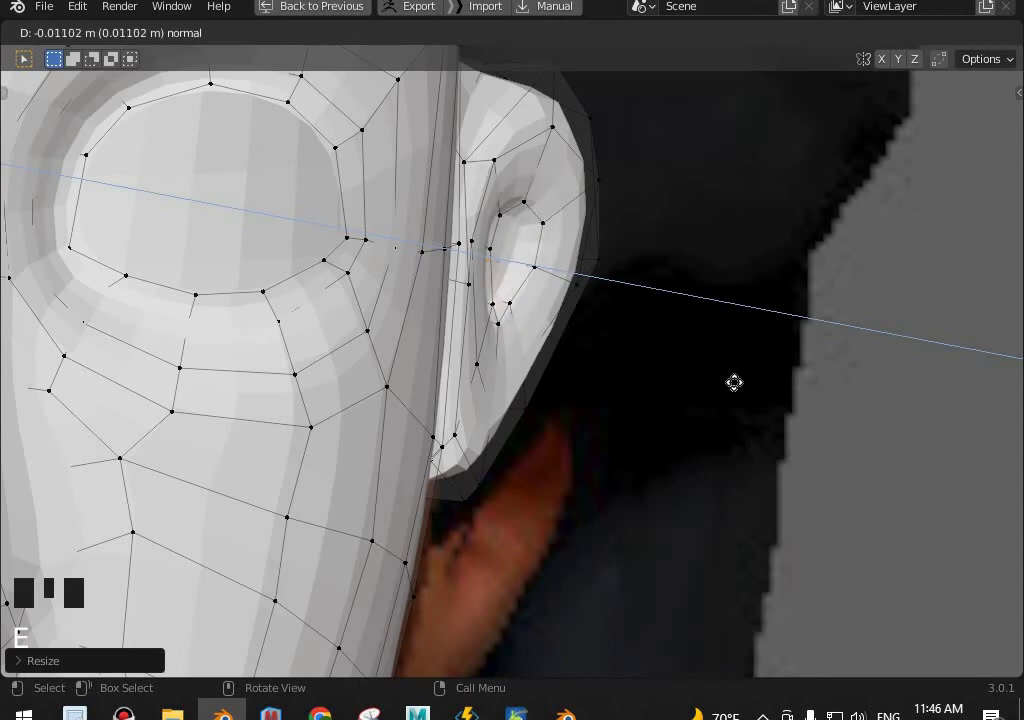
{"action": "key", "text": "ctrl+z"}
{"action": "key", "text": "ctrl+z"}
Rescale the inner ear faces and extrude them inward to hollow the ear, then leave Edit Mode.
{"action": "key", "text": "s"}
{"action": "key", "text": "shift+z"}
{"action": "key", "text": "s"}
{"action": "key", "text": "shift+z"}
{"action": "key", "text": "e"}
{"action": "key", "text": "Tab"}
Orbit around the smoothed head to check the hollowed, mirrored ears.
{"action": "scroll", "scroll_direction": "down", "scroll_amount": 3}
{"action": "left_click_drag", "start_coordinate": [644, 474], "coordinate": [608, 451]}
{"action": "scroll", "scroll_direction": "down", "scroll_amount": 3}
{"action": "key", "text": "KP_1"}
{"action": "scroll", "scroll_direction": "up", "scroll_amount": 3}
{"action": "middle_click", "coordinate": [745, 449]}
{"action": "scroll", "scroll_direction": "down", "scroll_amount": 3}
{"action": "left_click_drag", "start_coordinate": [573, 484], "coordinate": [425, 302]}
Bring up the Save As dialog in the Aladdin_Character folder.
{"action": "key", "text": "ctrl+shift+s"}
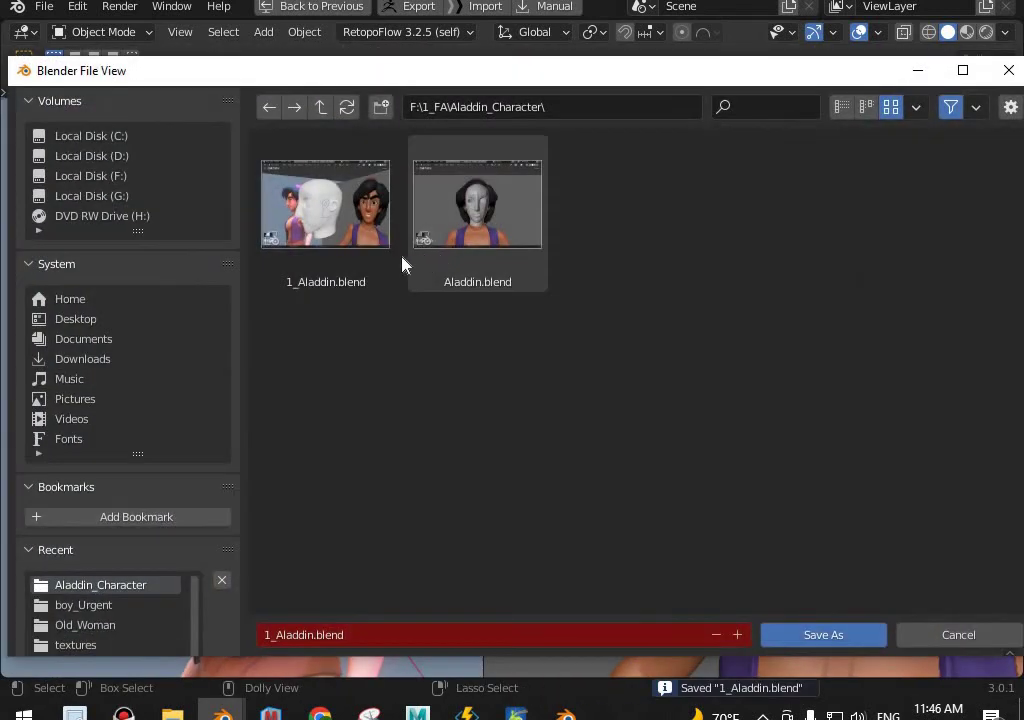
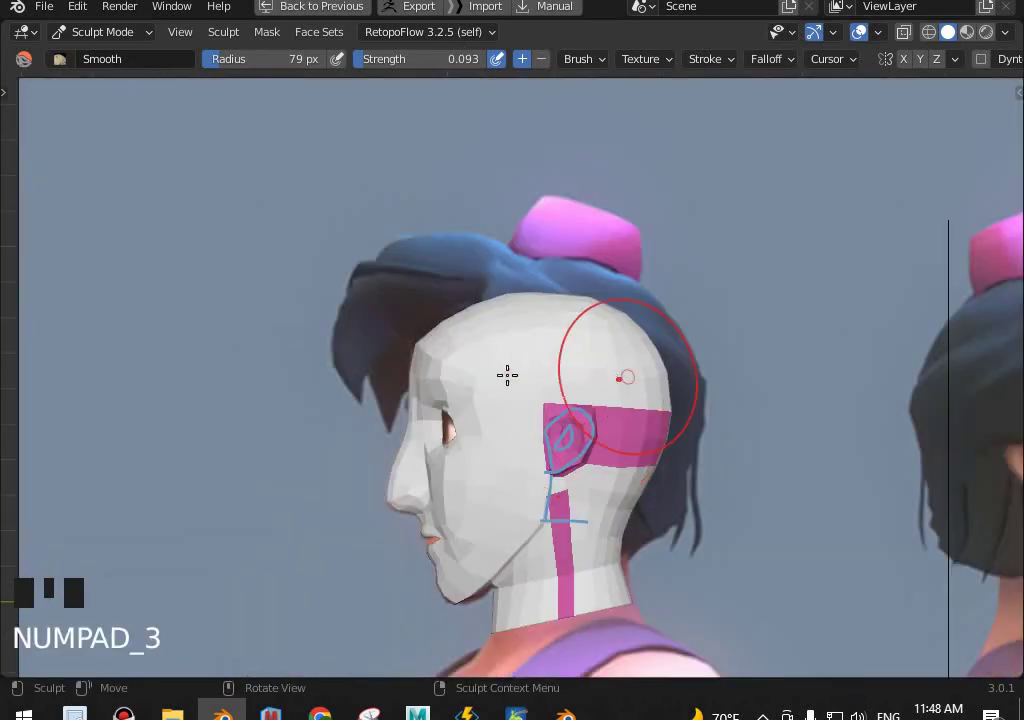
Leave Sculpt Mode for Object Mode and look over the finished smoothed ear.
{"action": "key", "text": "ctrl+Tab"}
{"action": "scroll", "scroll_direction": "down", "scroll_amount": 3}
{"action": "scroll", "scroll_direction": "up", "scroll_amount": 3}
{"action": "middle_click", "coordinate": [542, 366]}
{"action": "scroll", "scroll_direction": "up", "scroll_amount": 3}
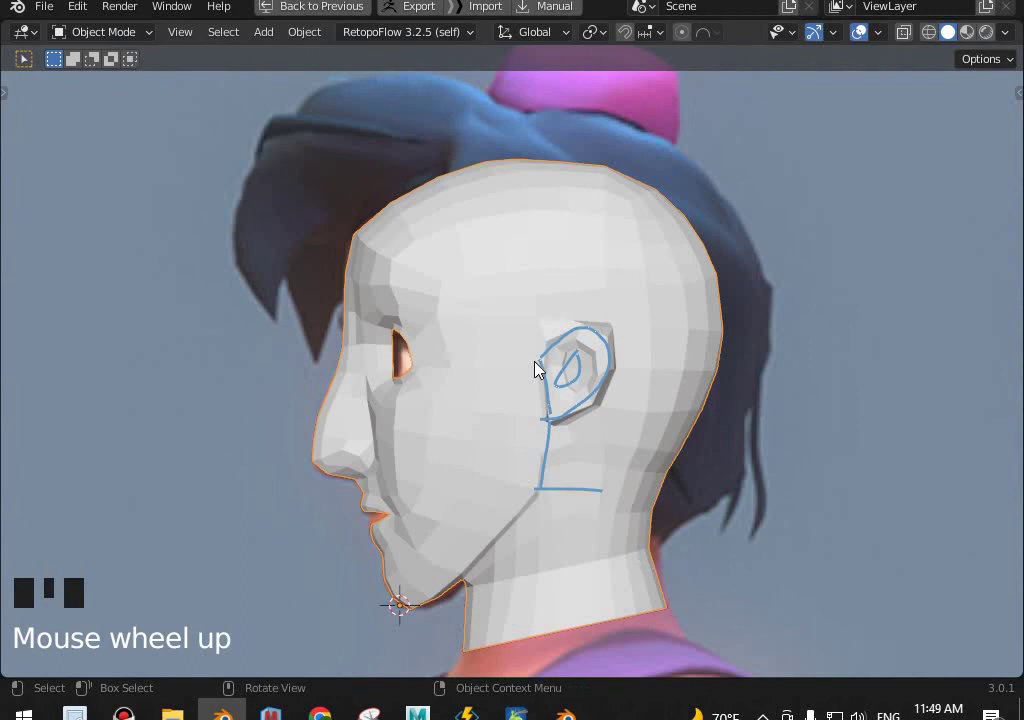
{"action": "scroll", "scroll_direction": "down", "scroll_amount": 3}
{"action": "middle_click", "coordinate": [592, 375]}
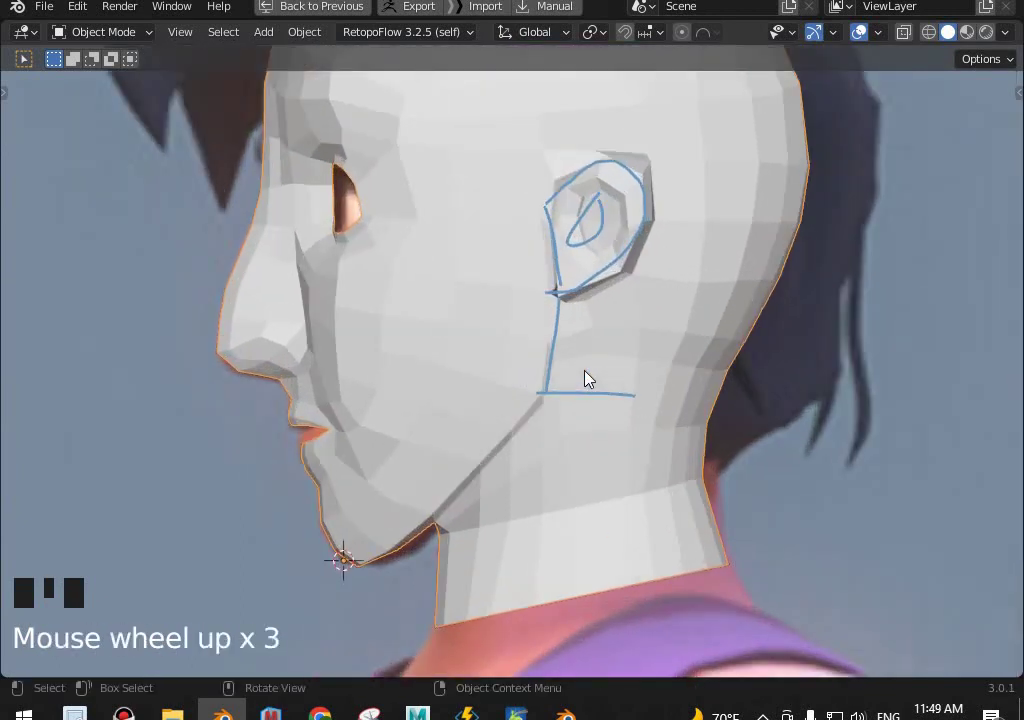